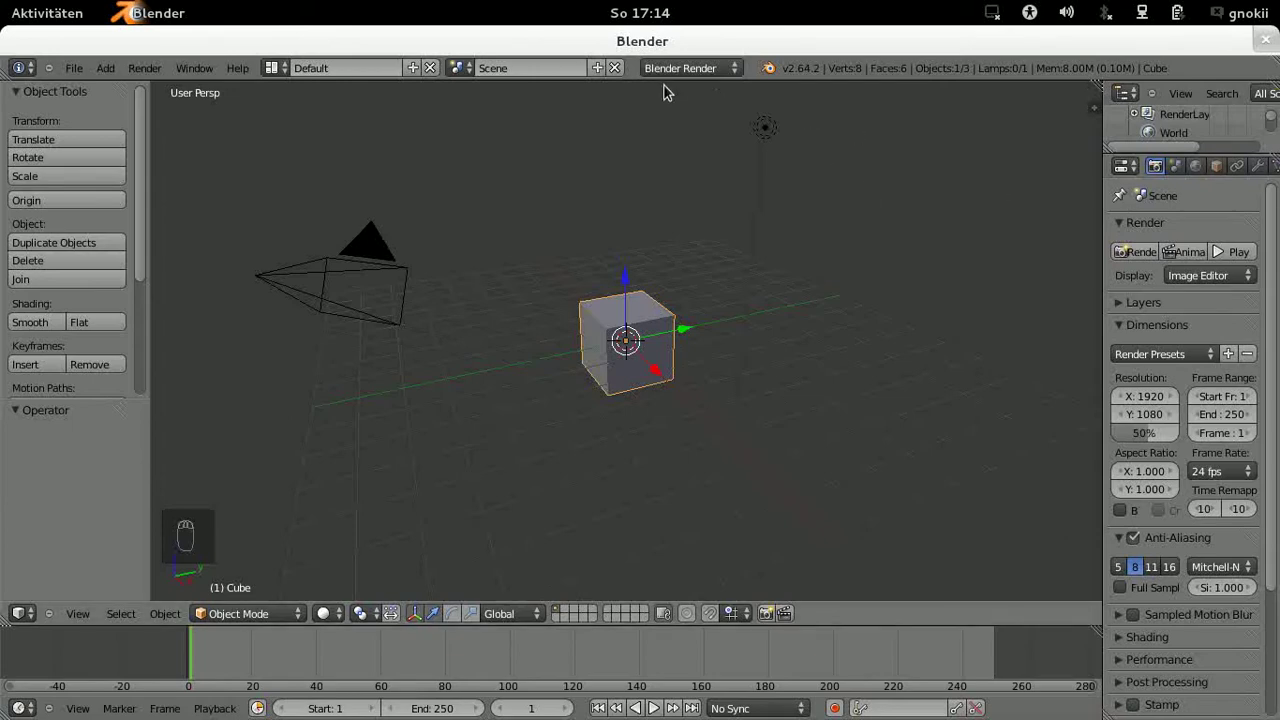
Step: Switch to Cycles Render, delete the default cube and lamp, and select the camera in front view
drag(681, 72, 686, 127)
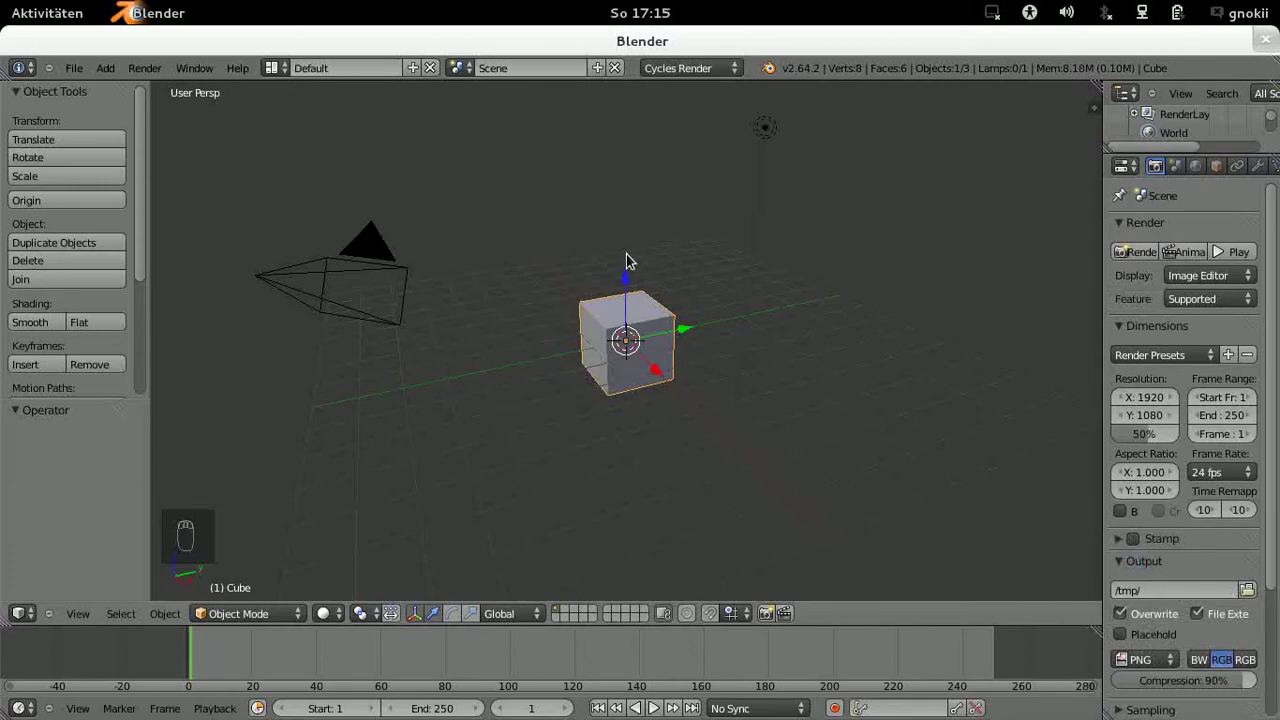
key(Delete)
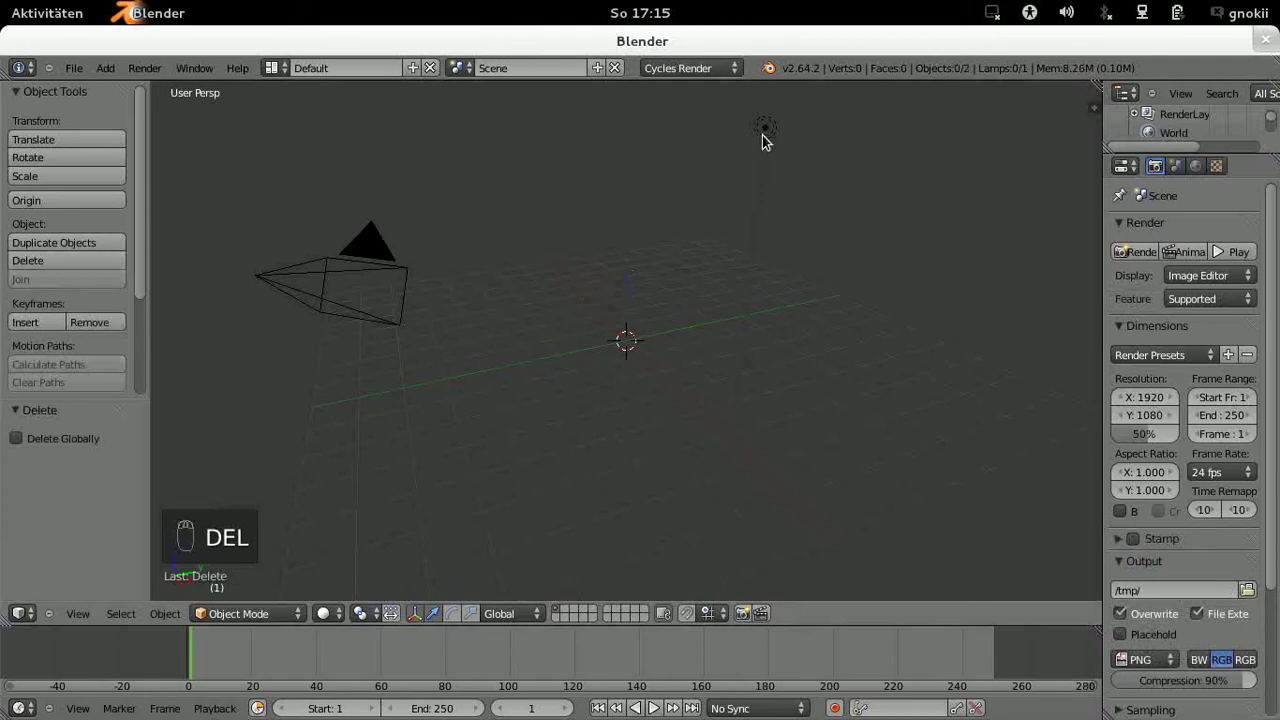
drag(765, 141, 764, 143)
key(Delete)
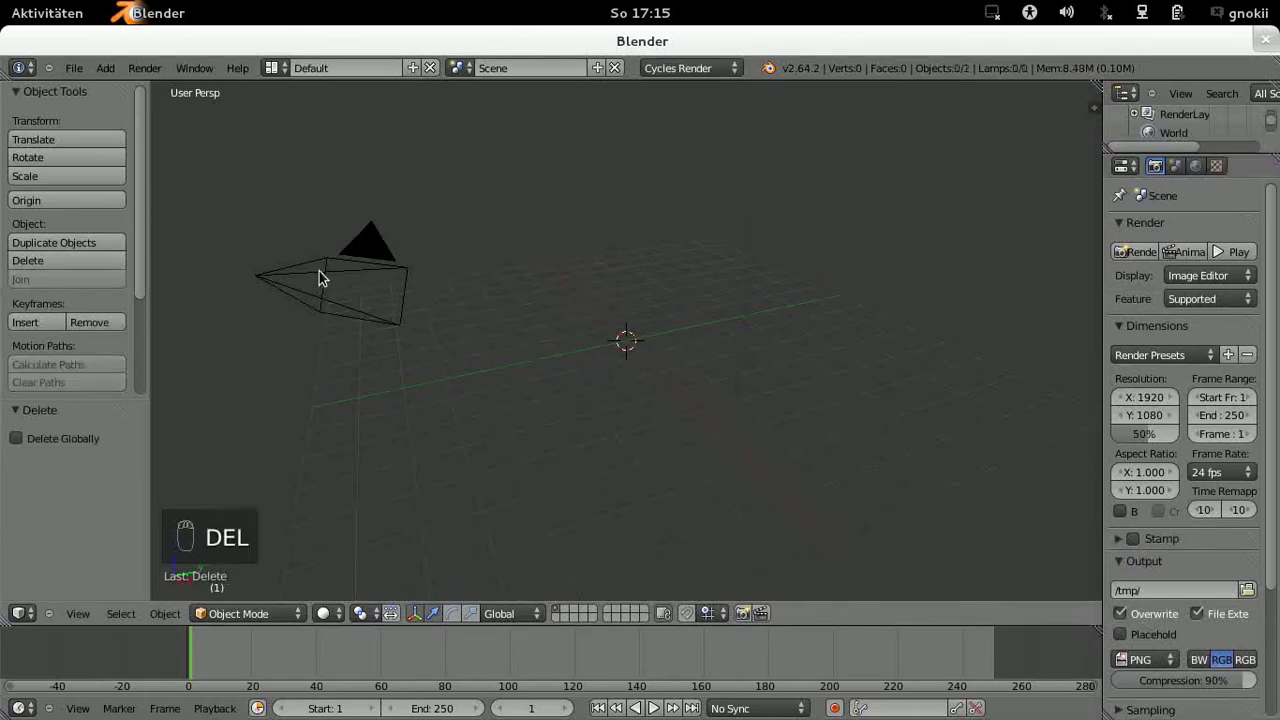
drag(322, 277, 410, 282)
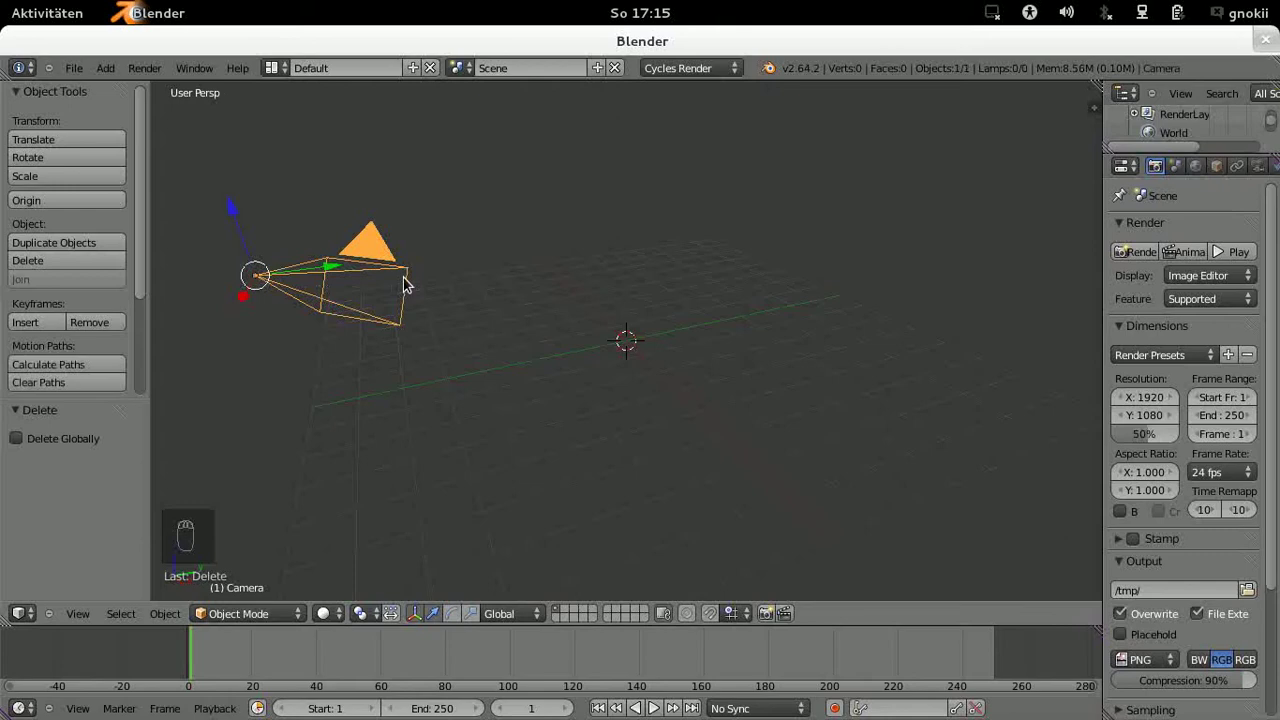
key(KP_1)
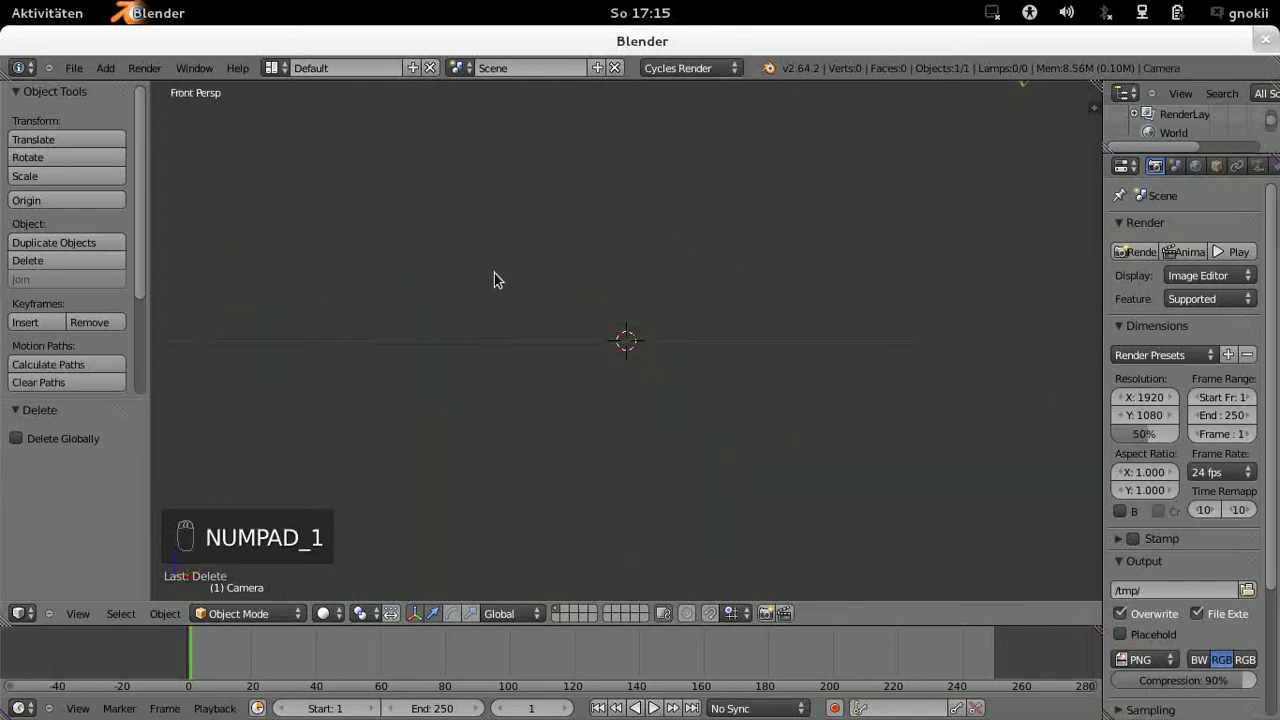
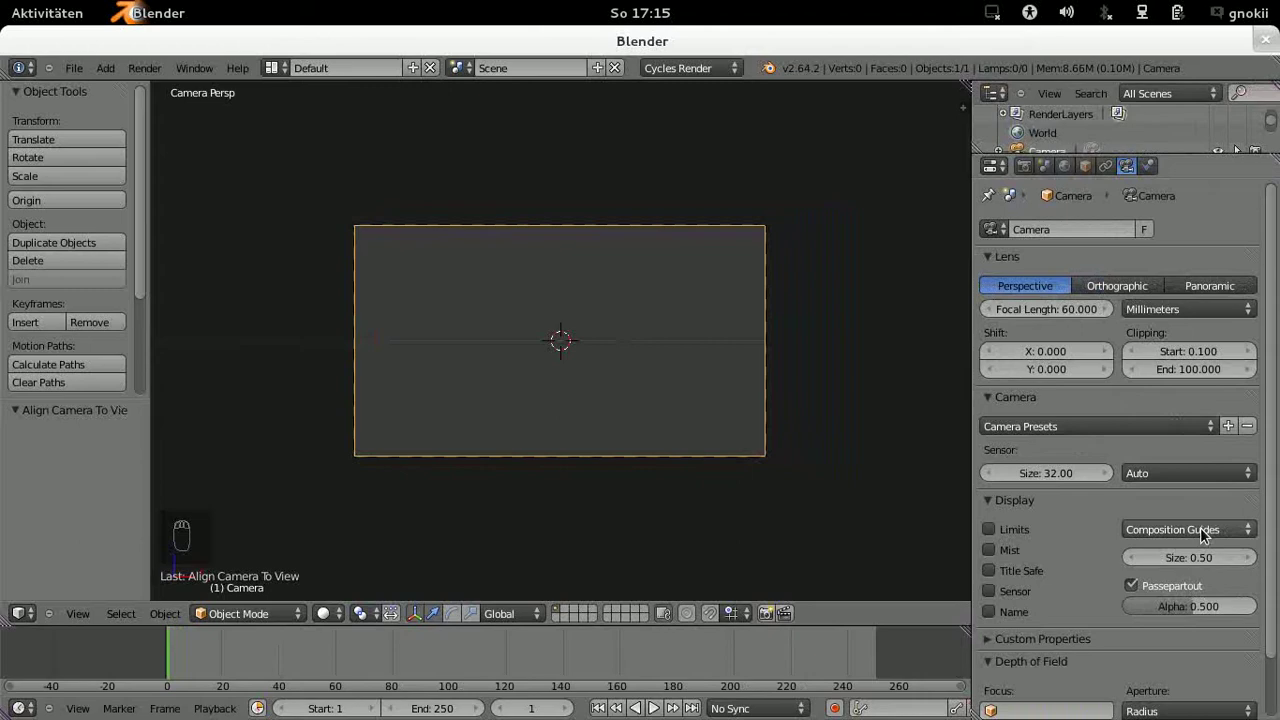
Step: Show Thirds composition guides and raise the 60 mm camera about one unit along Z
drag(1207, 532, 1164, 590)
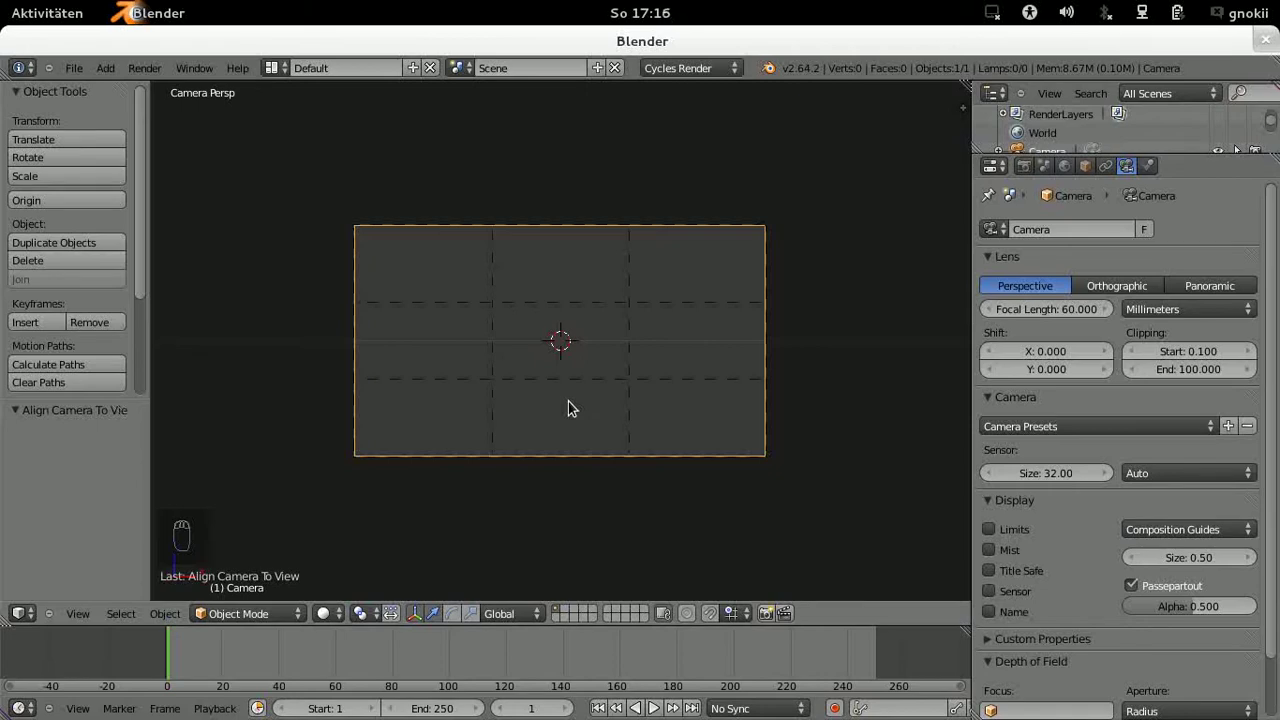
key(g)
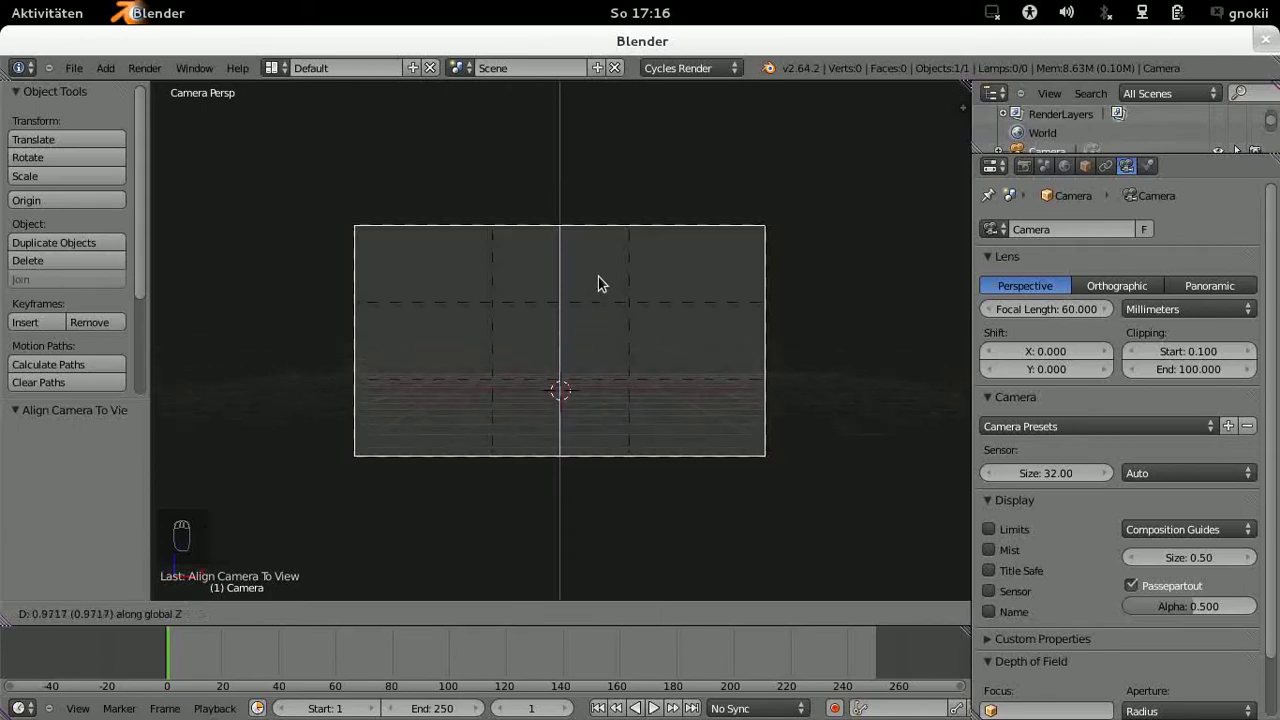
drag(611, 270, 555, 510)
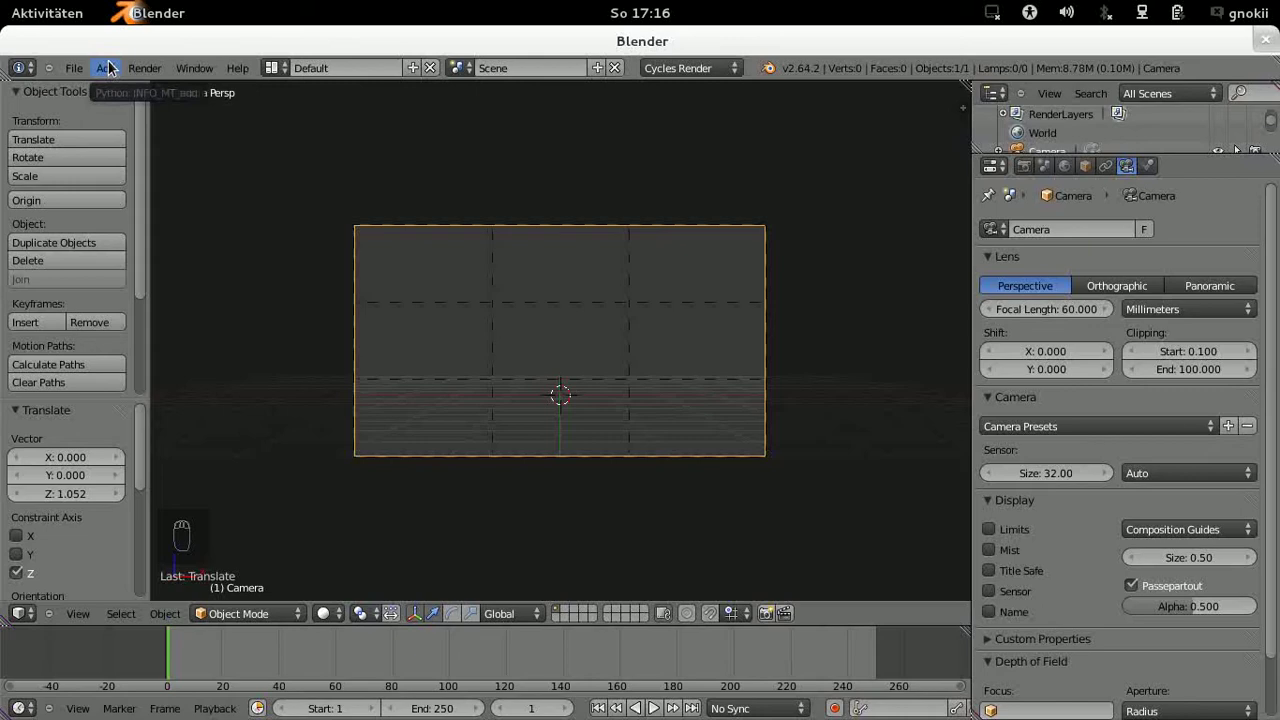
Step: Add a plane, scale it into a wide ground named grund, and duplicate it as grund.001
drag(111, 67, 113, 90)
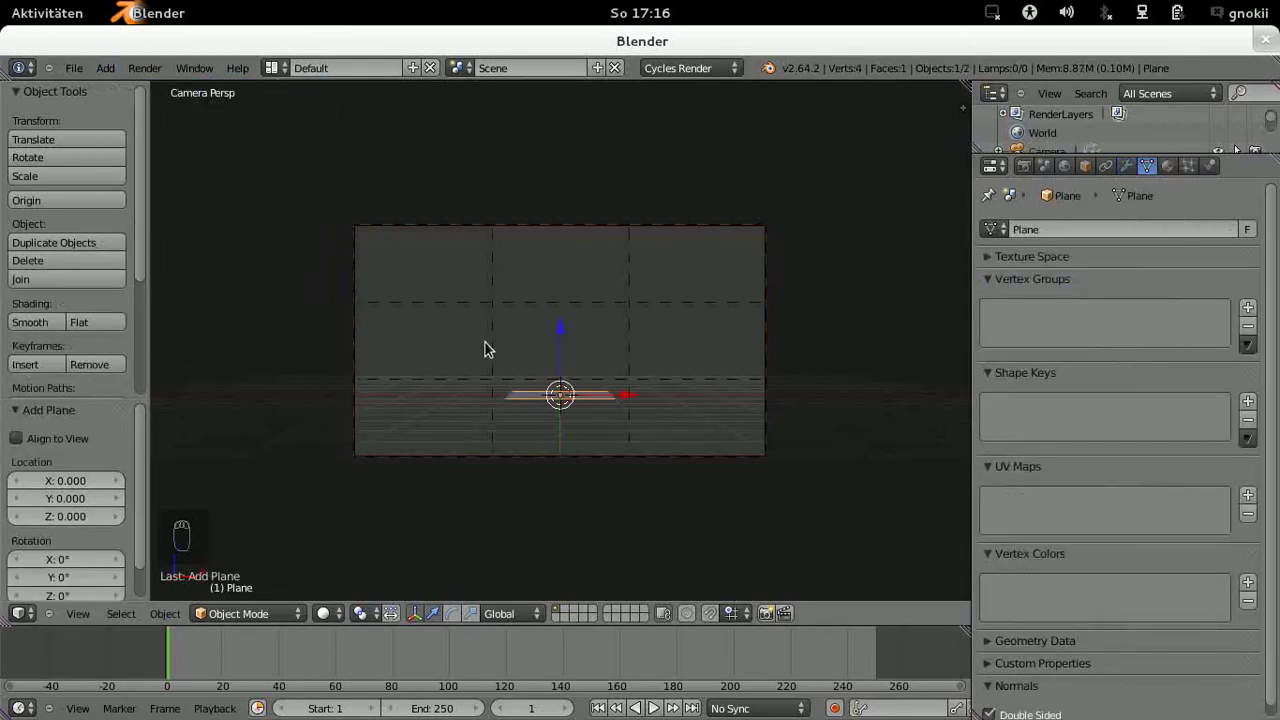
key(s)
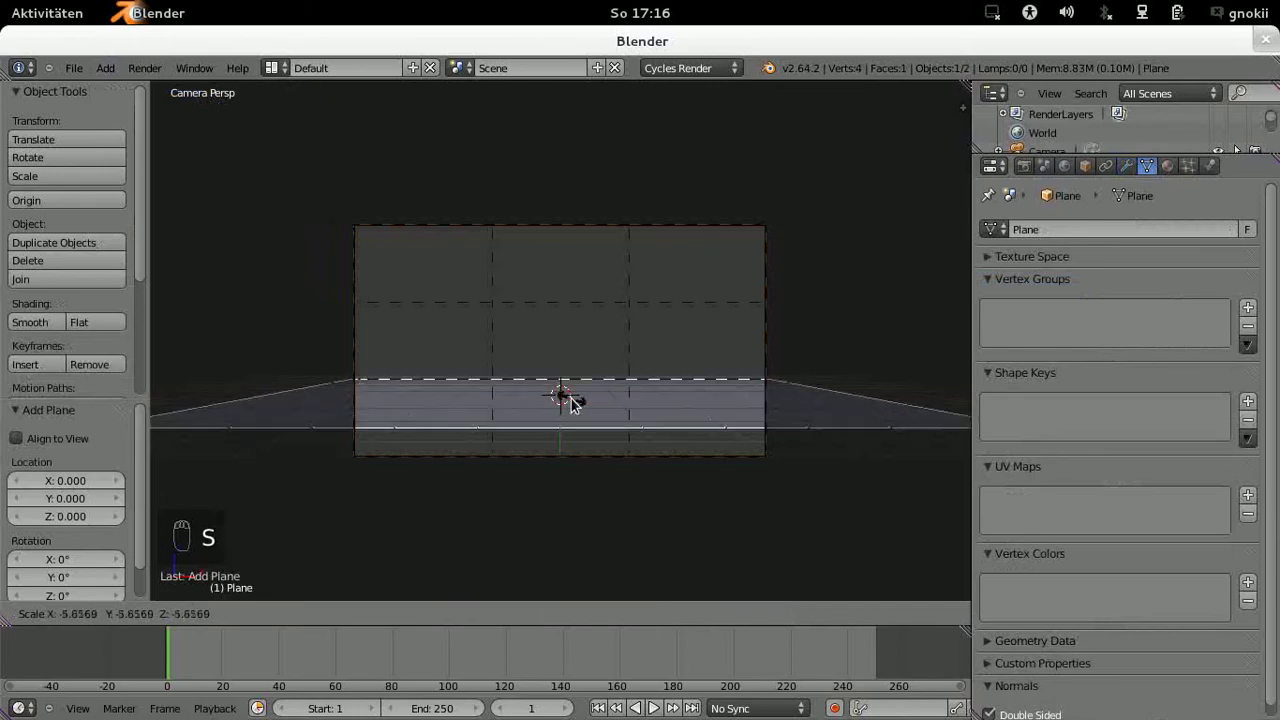
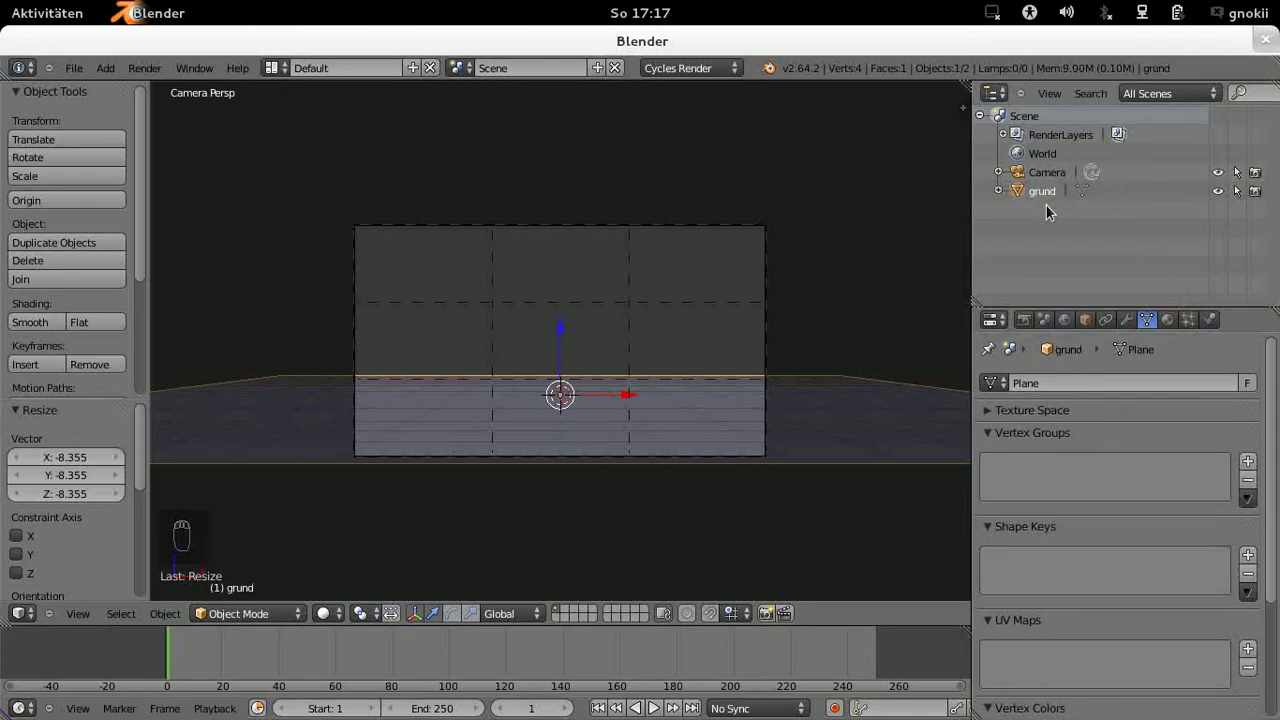
key(shift+d)
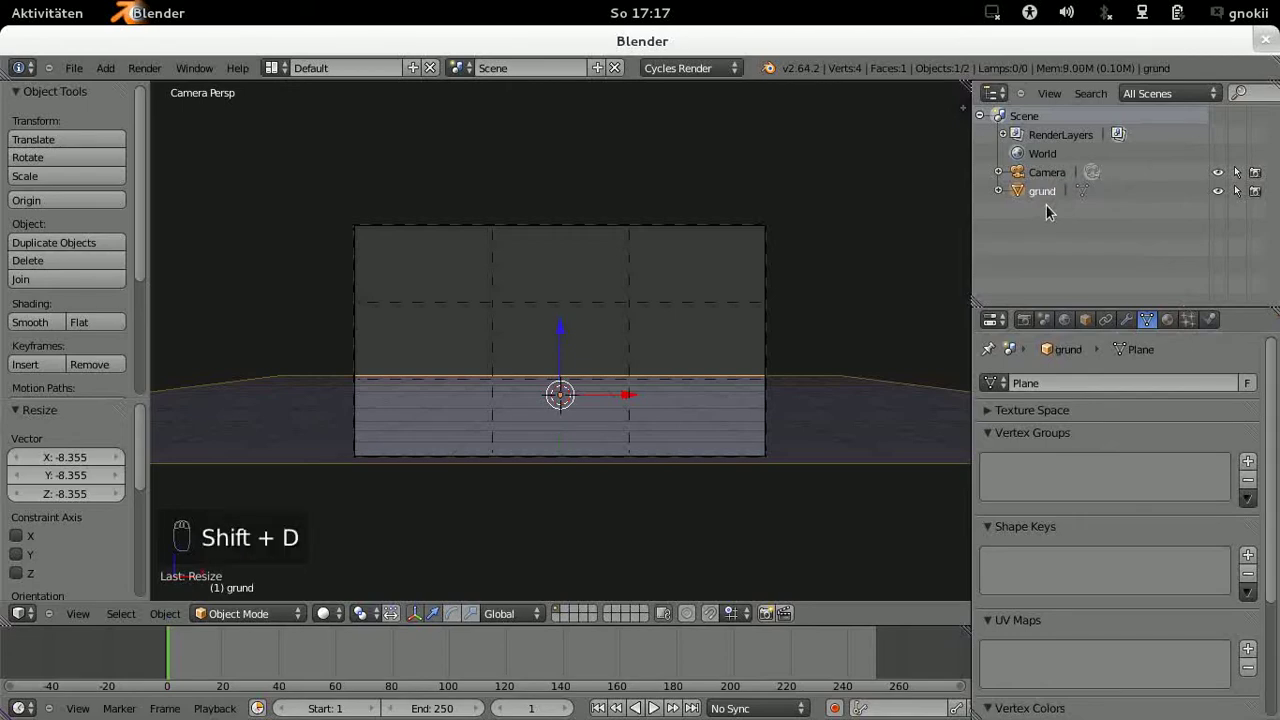
drag(1049, 212, 721, 419)
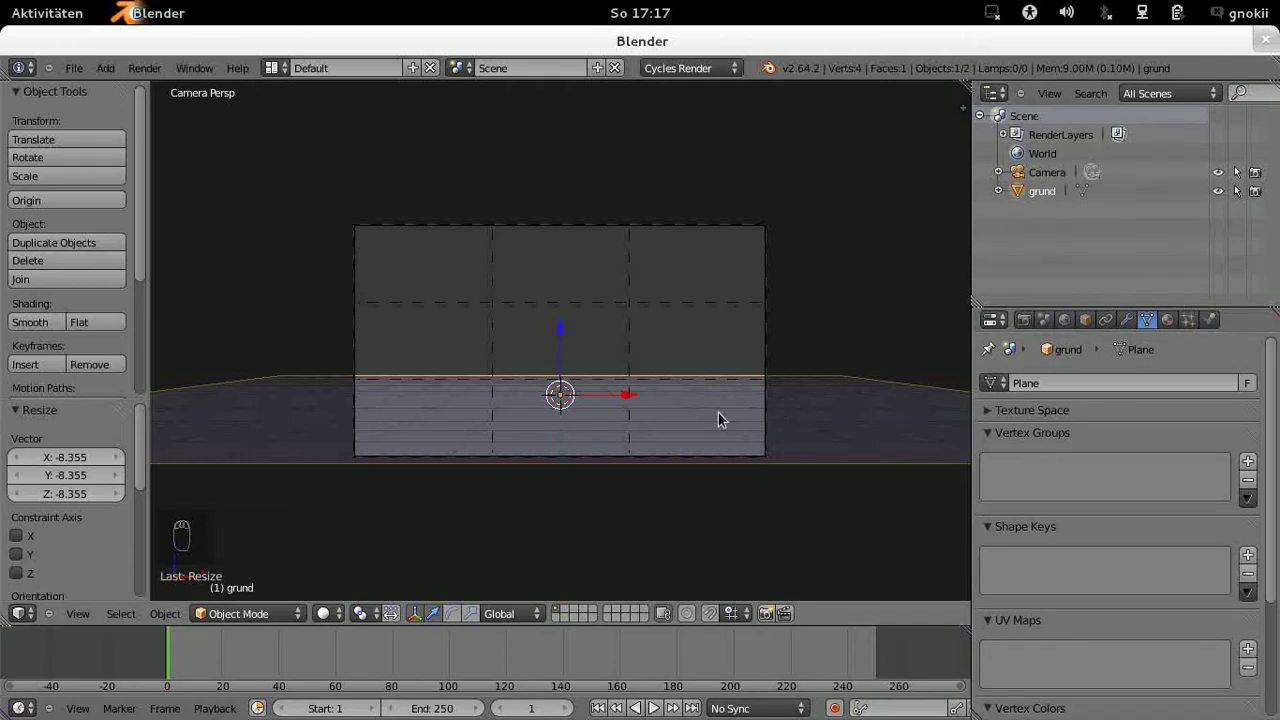
key(shift+d)
Step: Rotate the duplicate plane 90° on X so it stands upright via the properties sidebar
drag(721, 419, 721, 419)
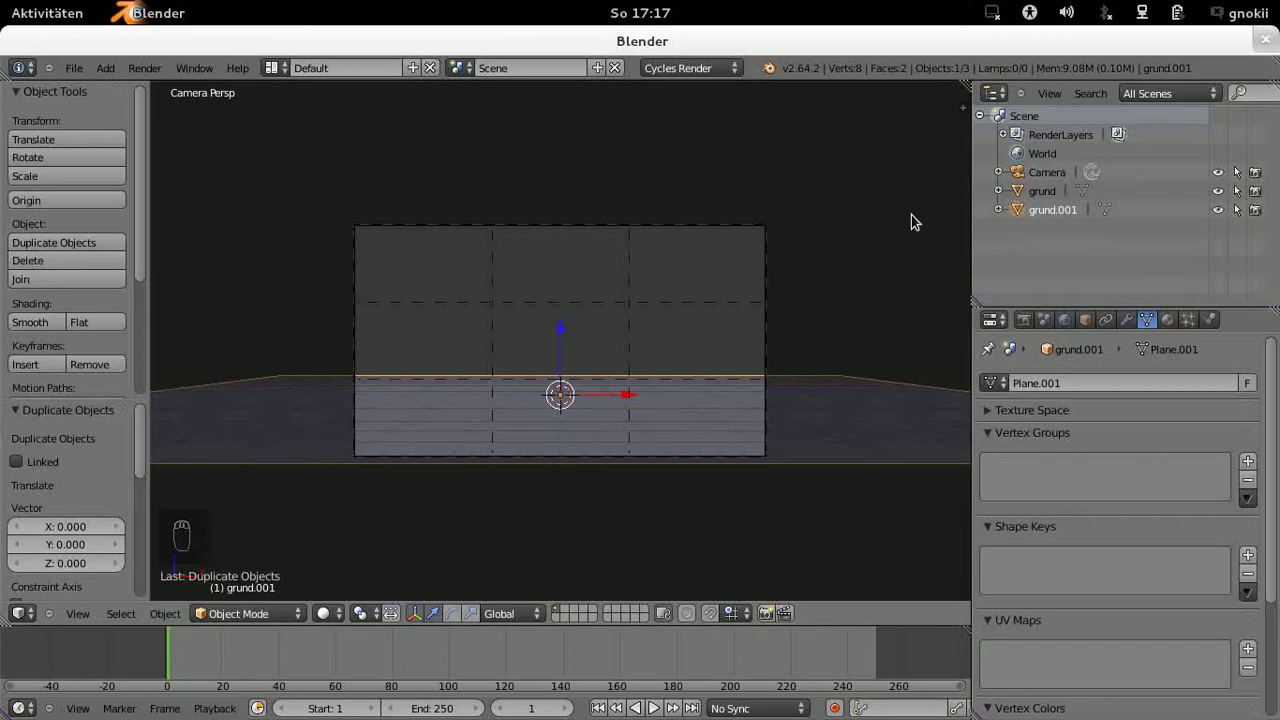
key(n)
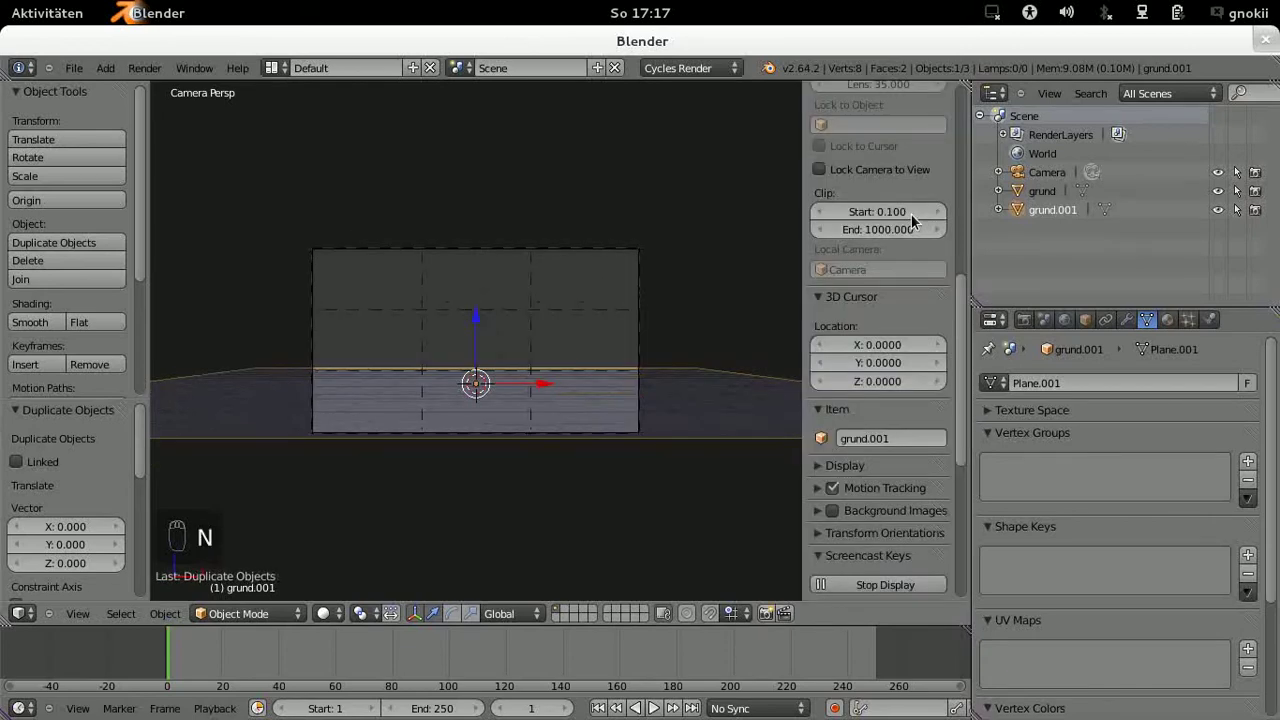
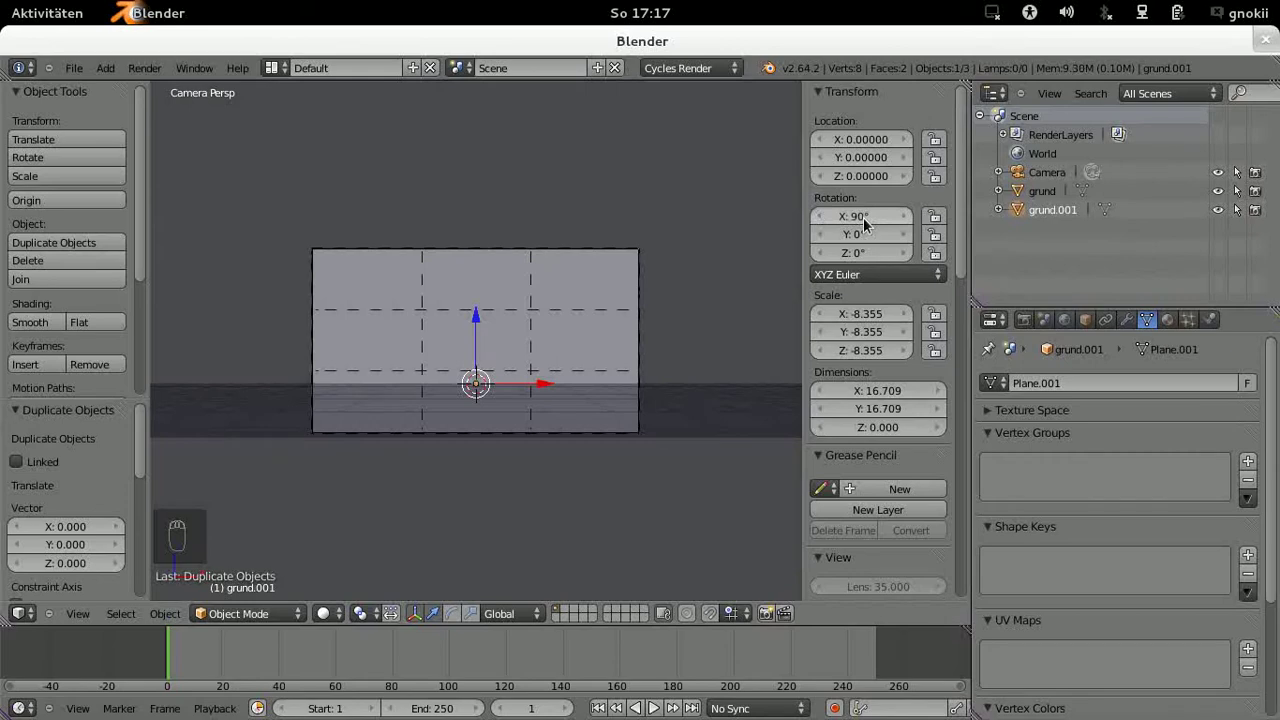
key(n)
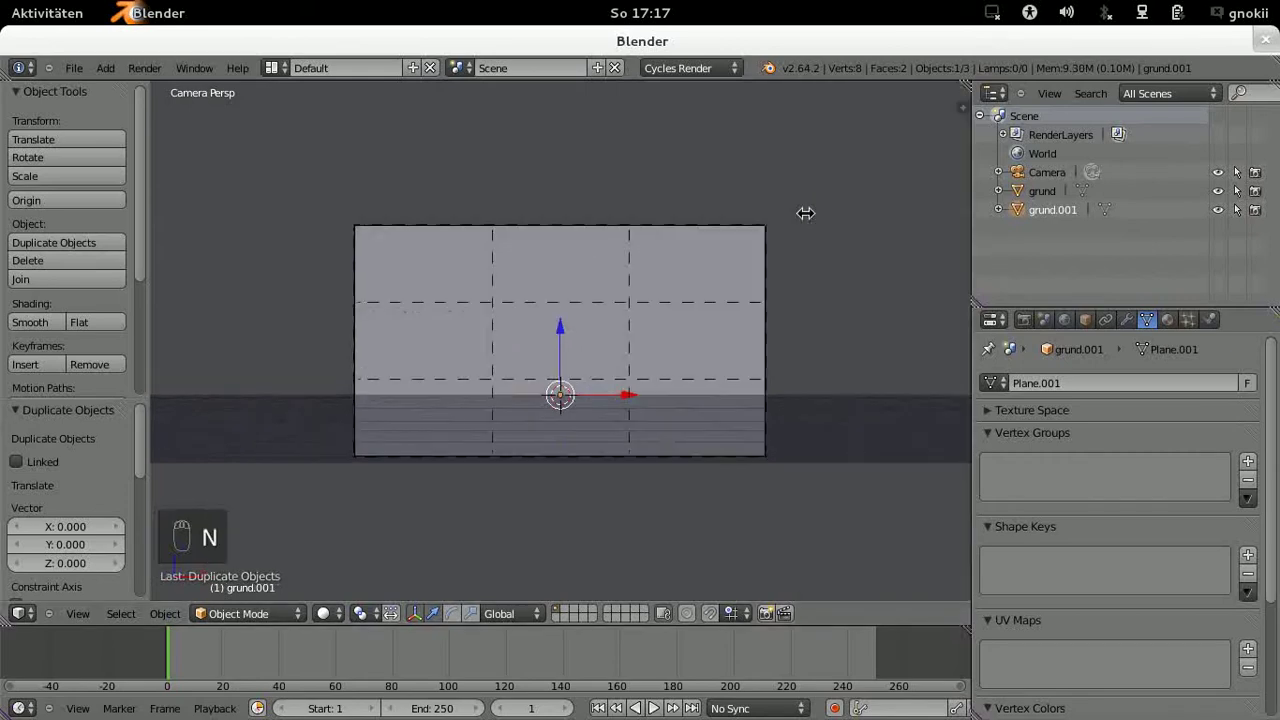
drag(689, 341, 685, 342)
key(KP_7)
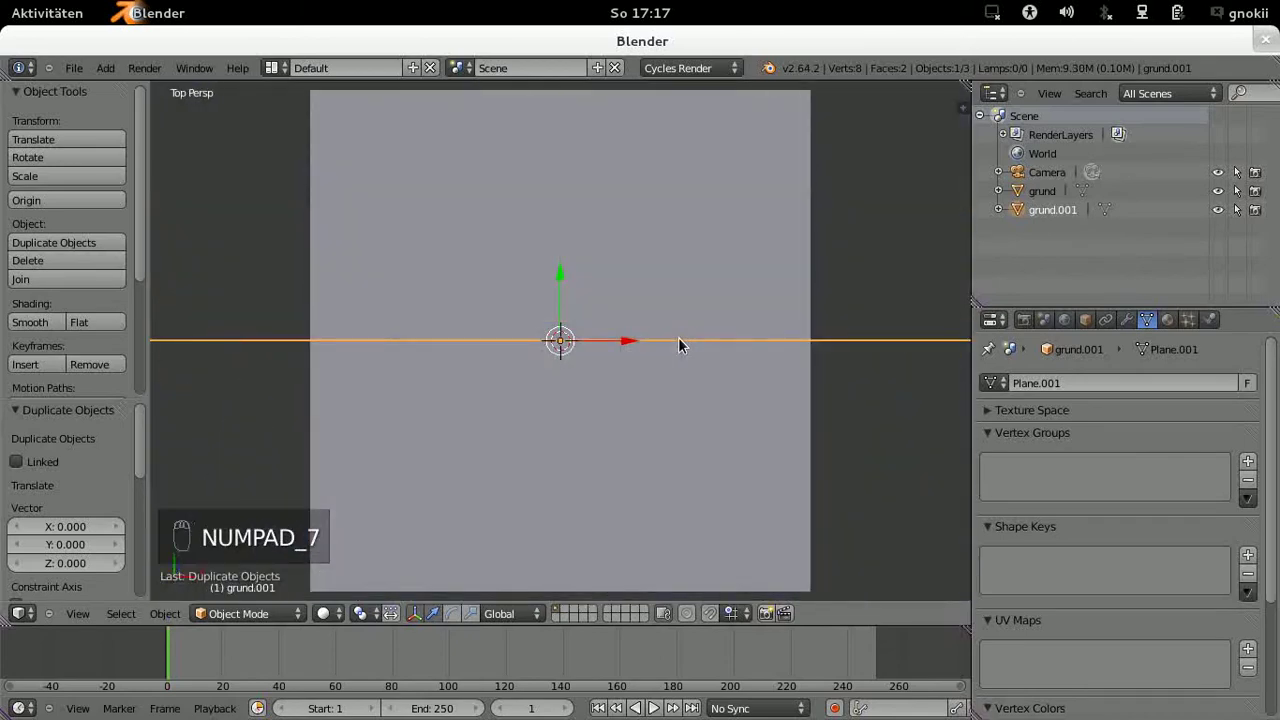
Step: From top orthographic view, move the upright plane back along Y to the ground's far edge and return to camera view
key(KP_5)
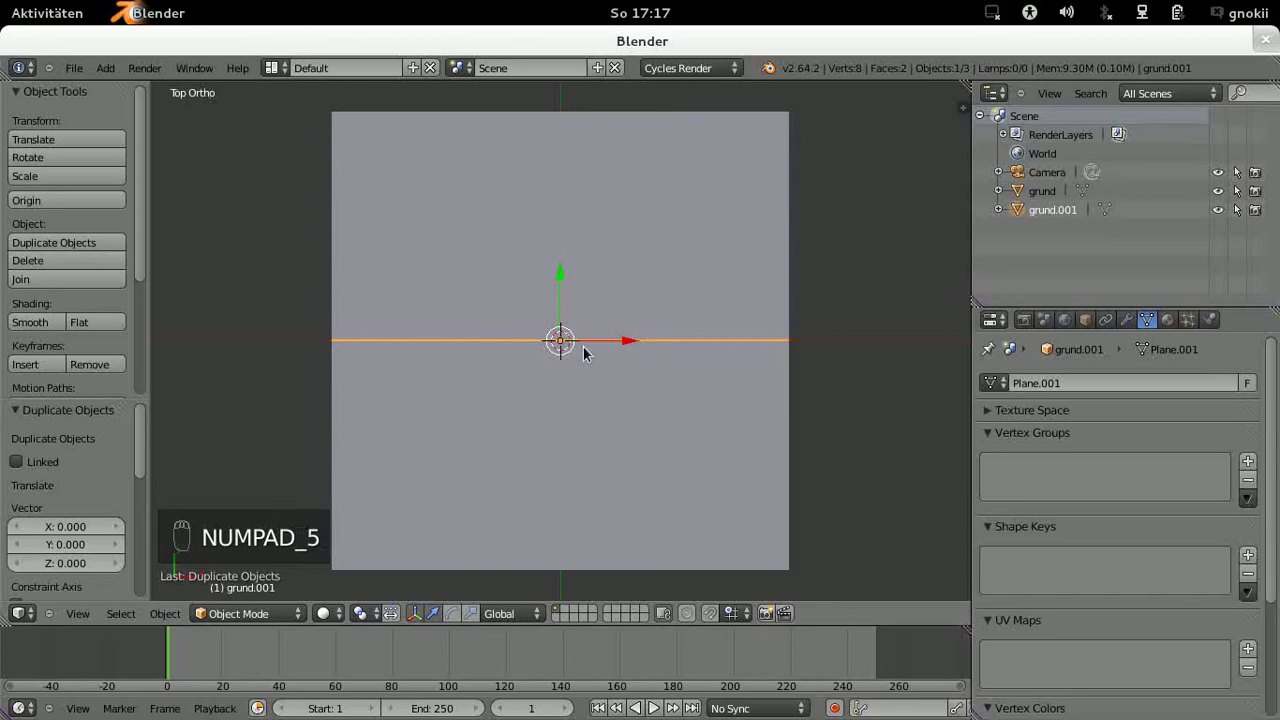
drag(566, 278, 548, 61)
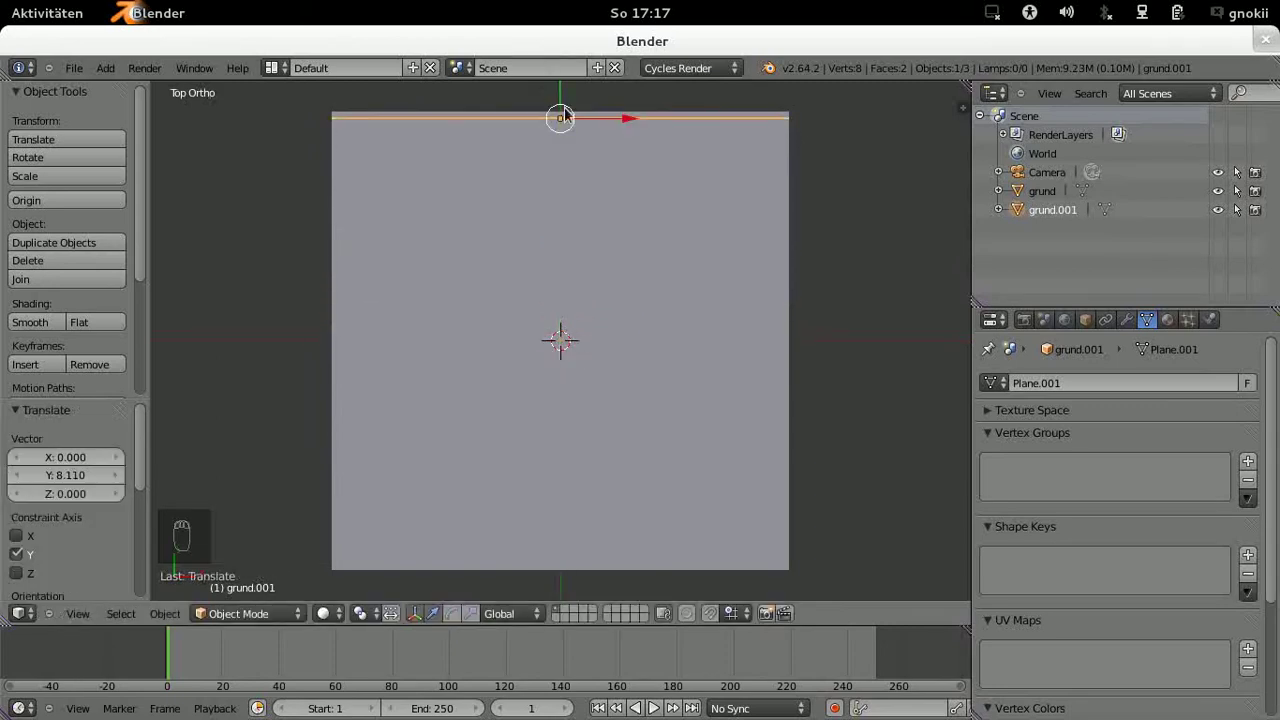
drag(552, 105, 564, 116)
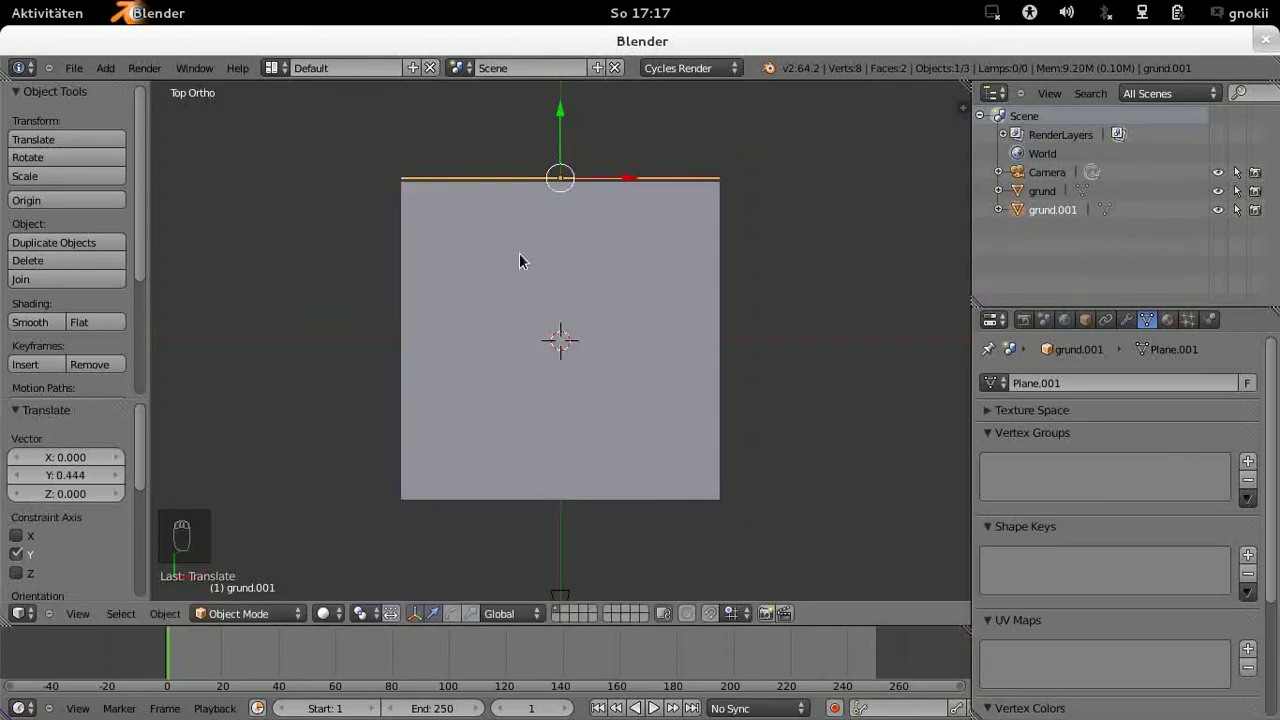
key(KP_0)
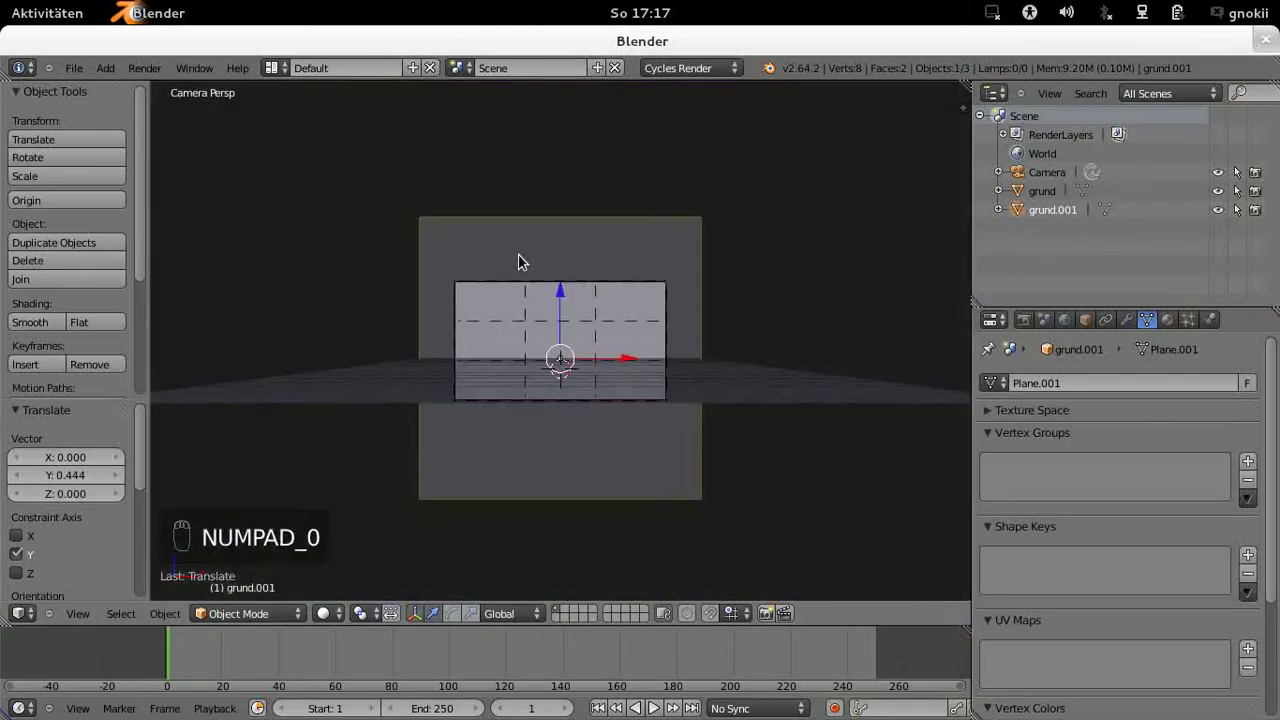
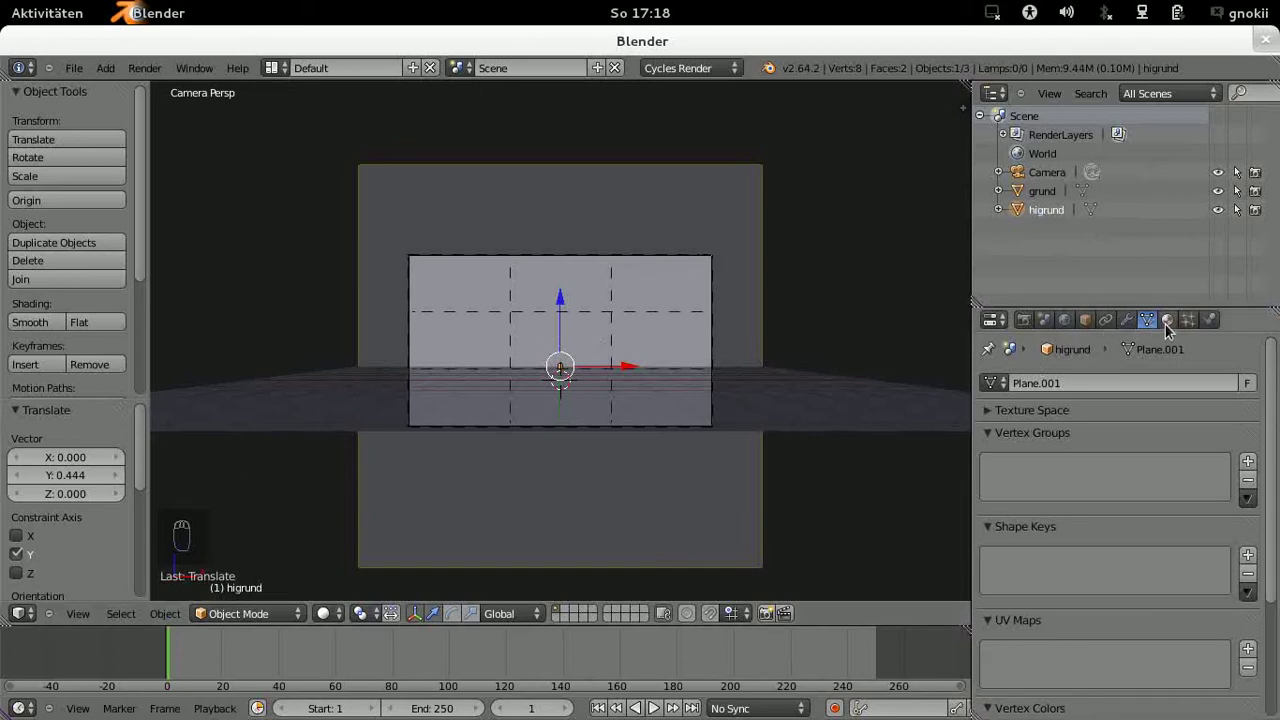
Step: Create an Emission material higrund at strength 3.0 for the backdrop, then select grund
drag(1171, 334, 1063, 451)
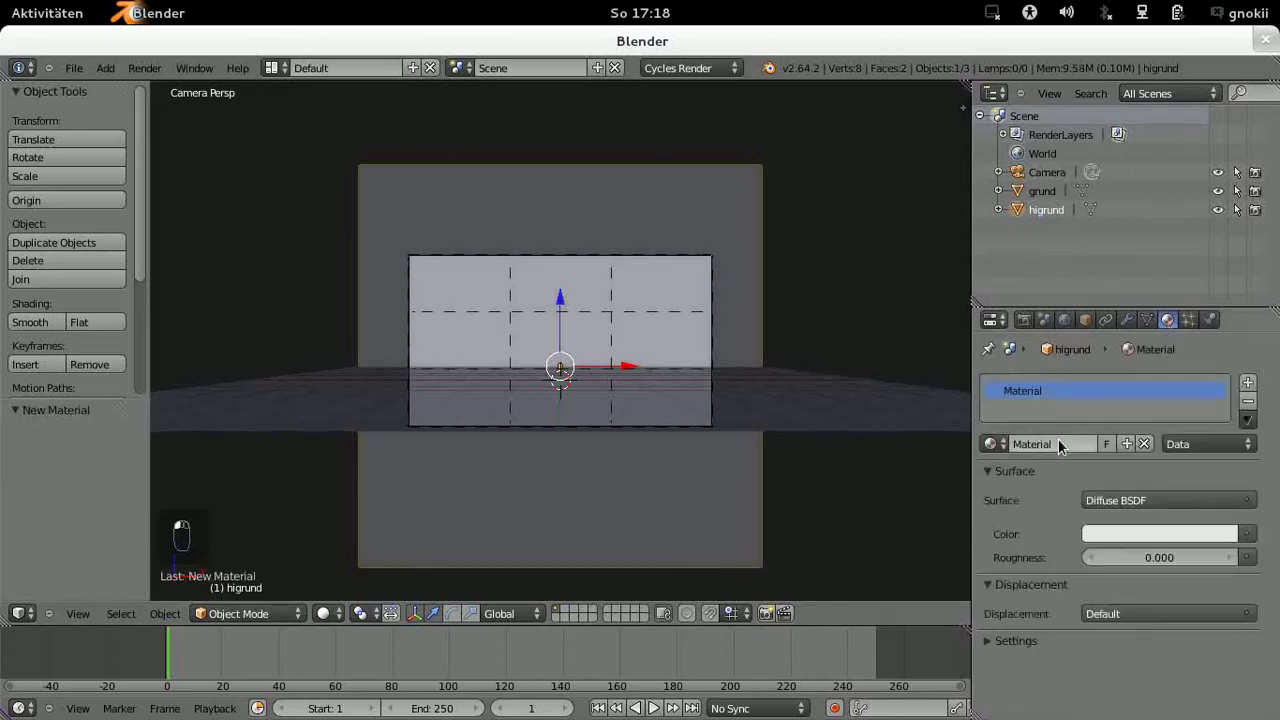
drag(1062, 427, 1137, 504)
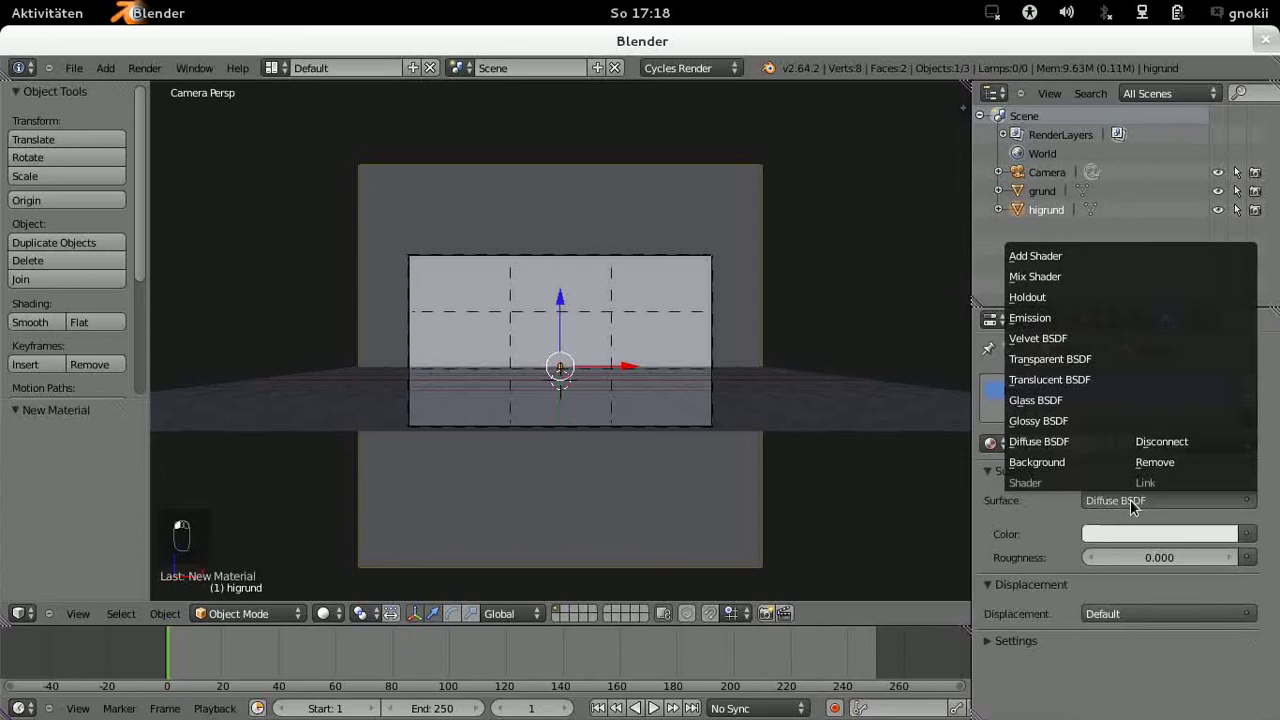
drag(1057, 326, 1167, 542)
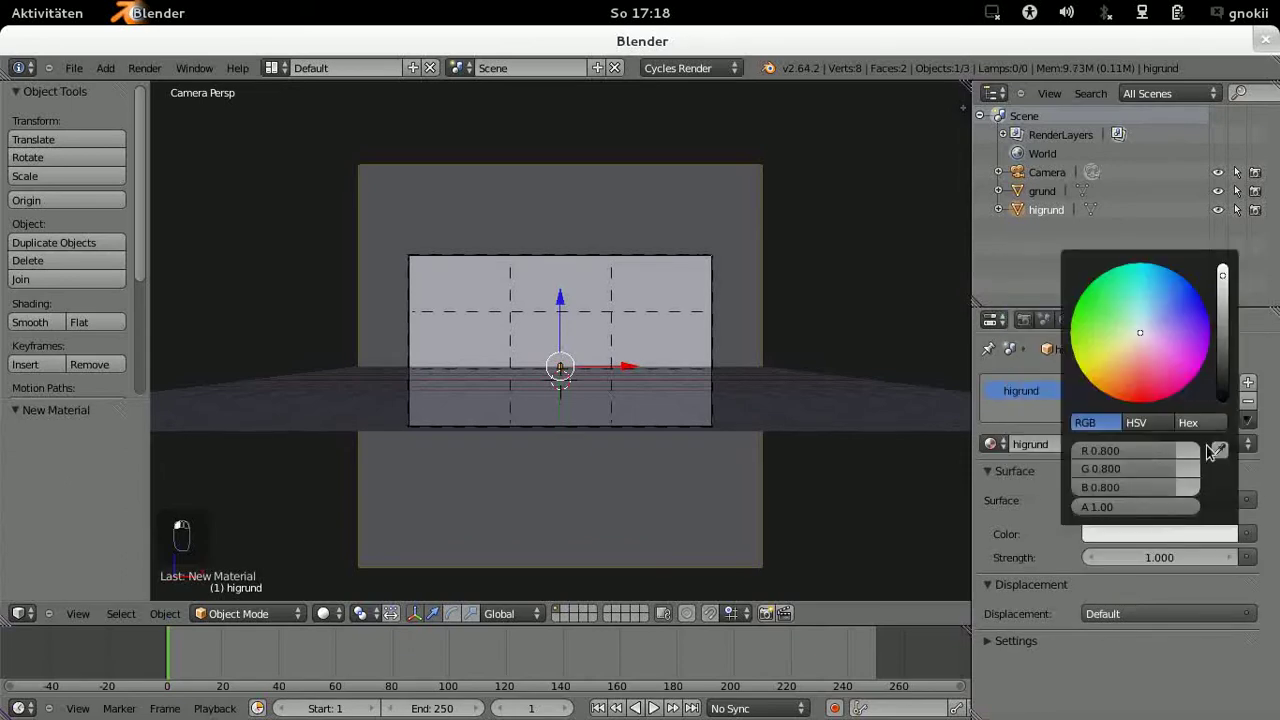
click(1226, 291)
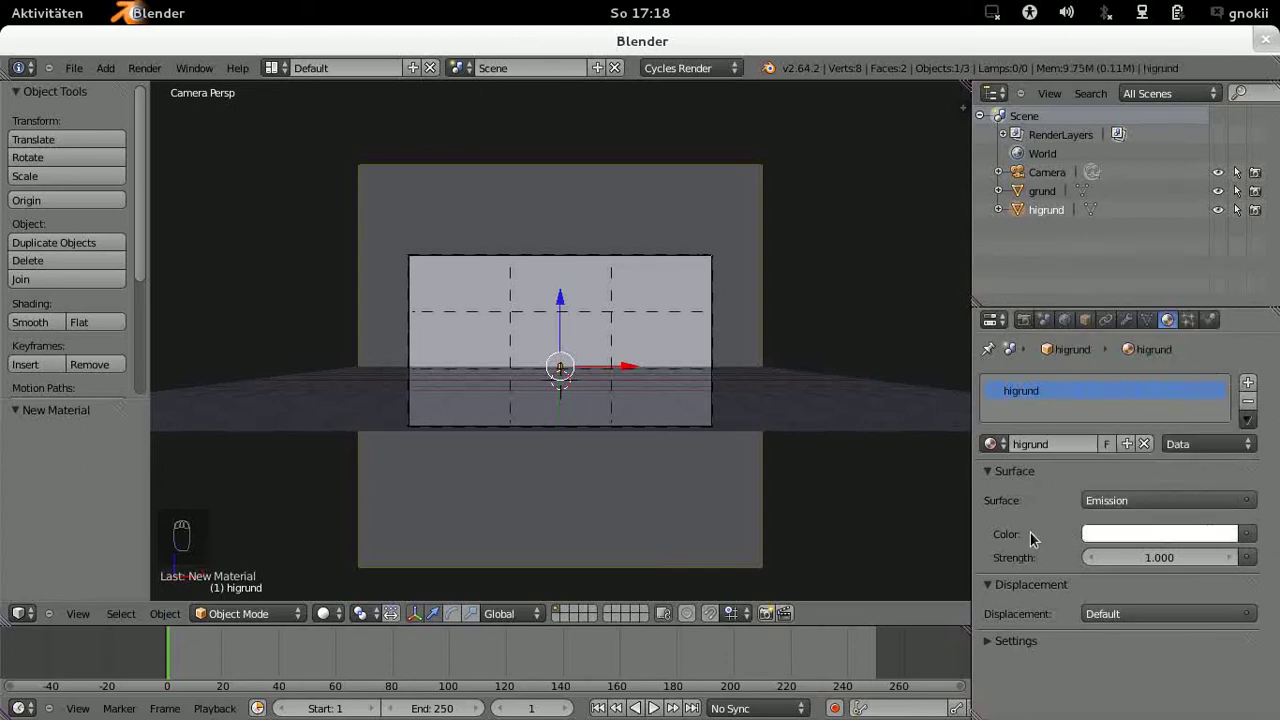
drag(1161, 556, 1142, 554)
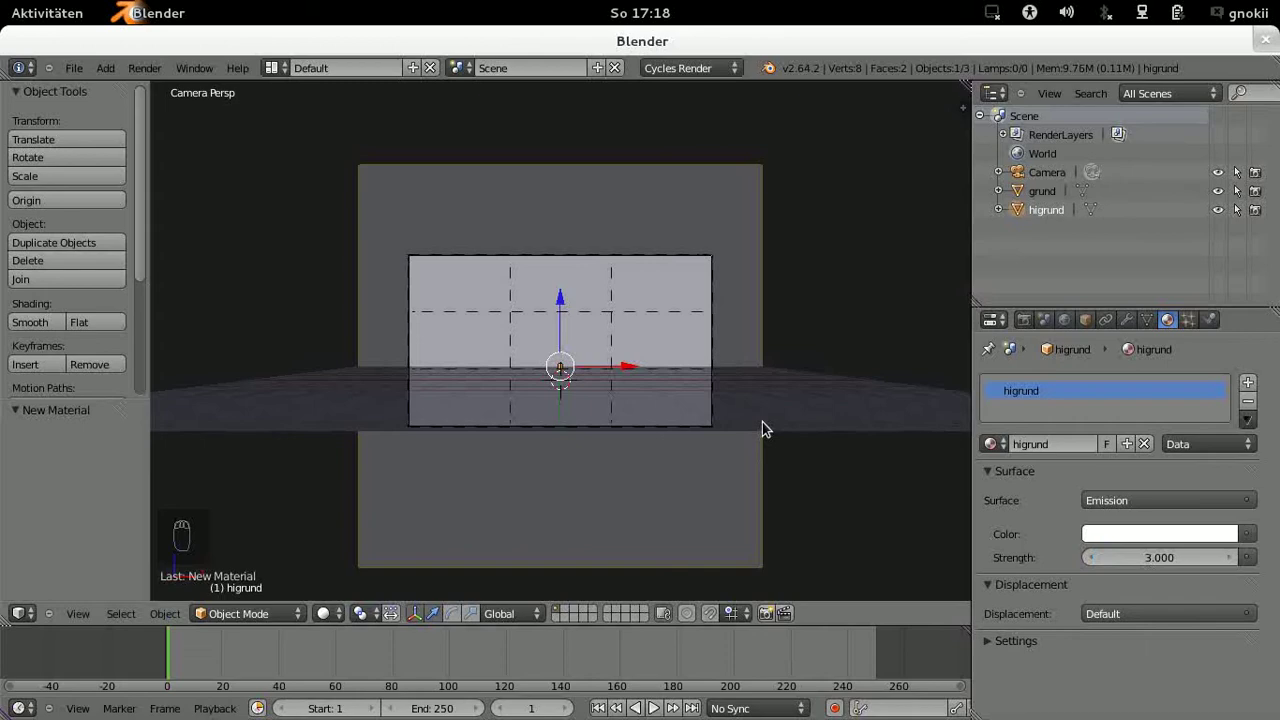
drag(773, 427, 493, 430)
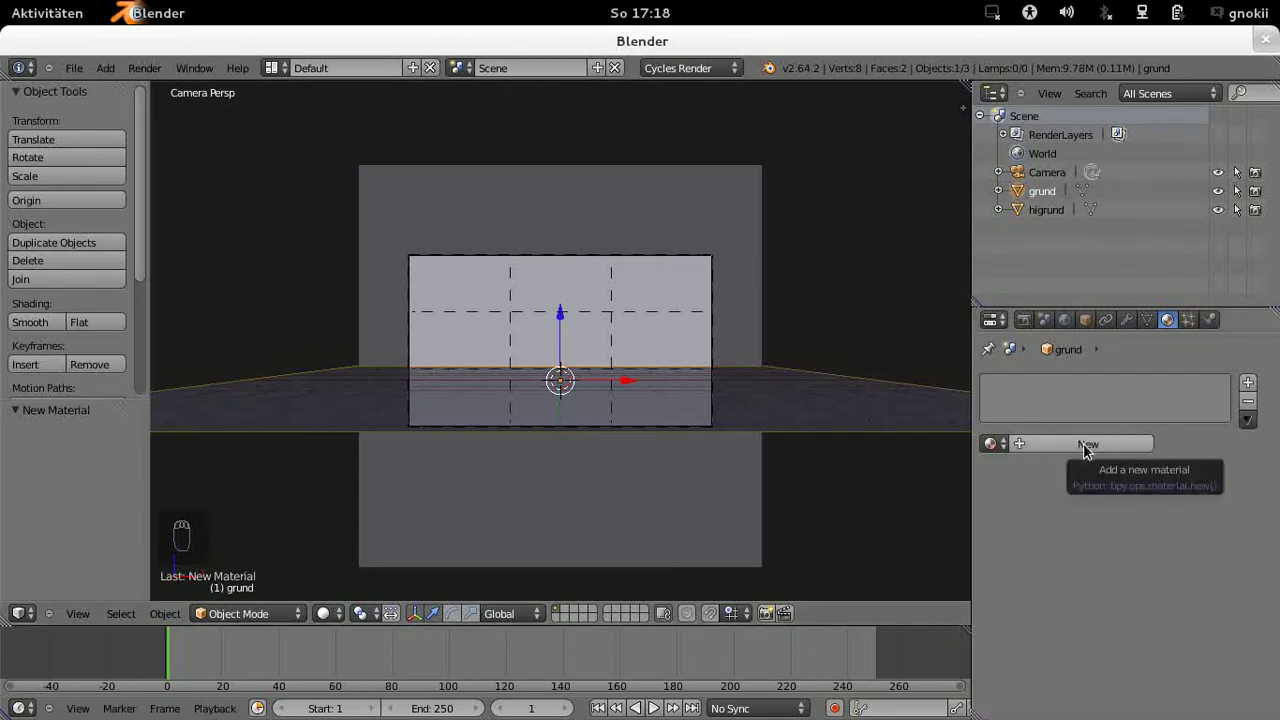
Step: Create a Glossy BSDF material for grund with roughness 0.200
drag(1086, 448, 565, 379)
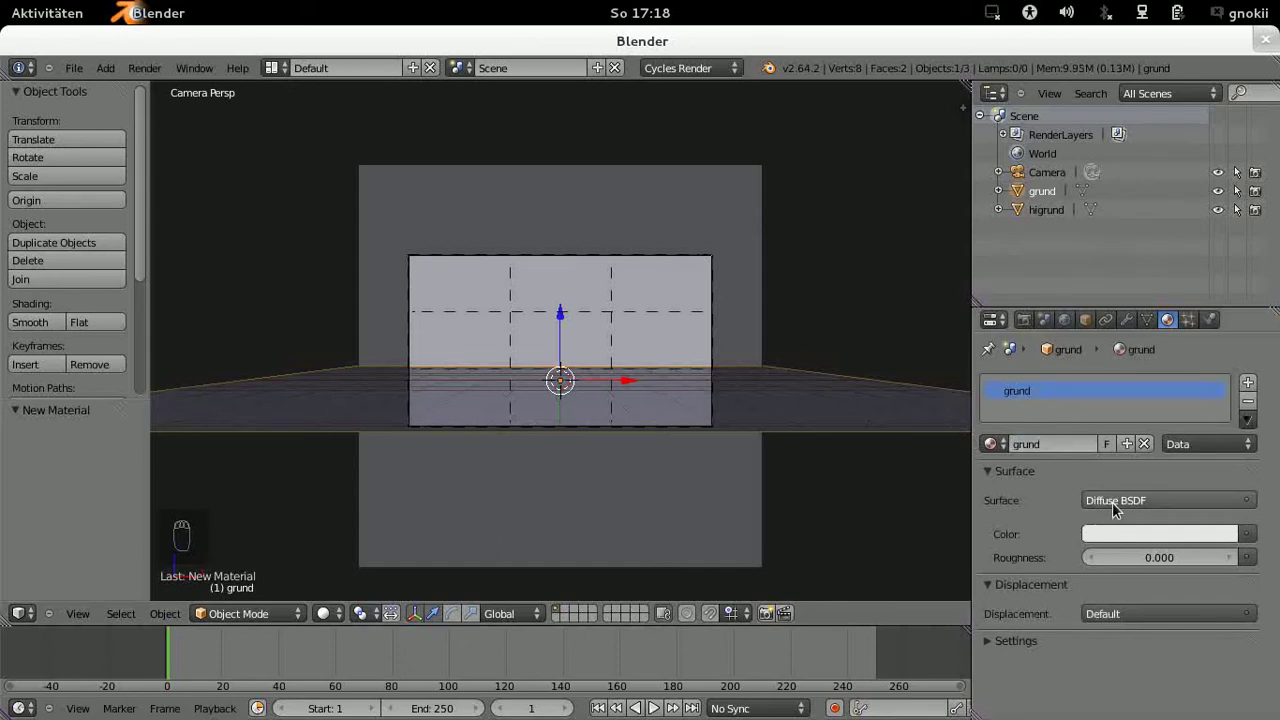
drag(1123, 508, 1081, 454)
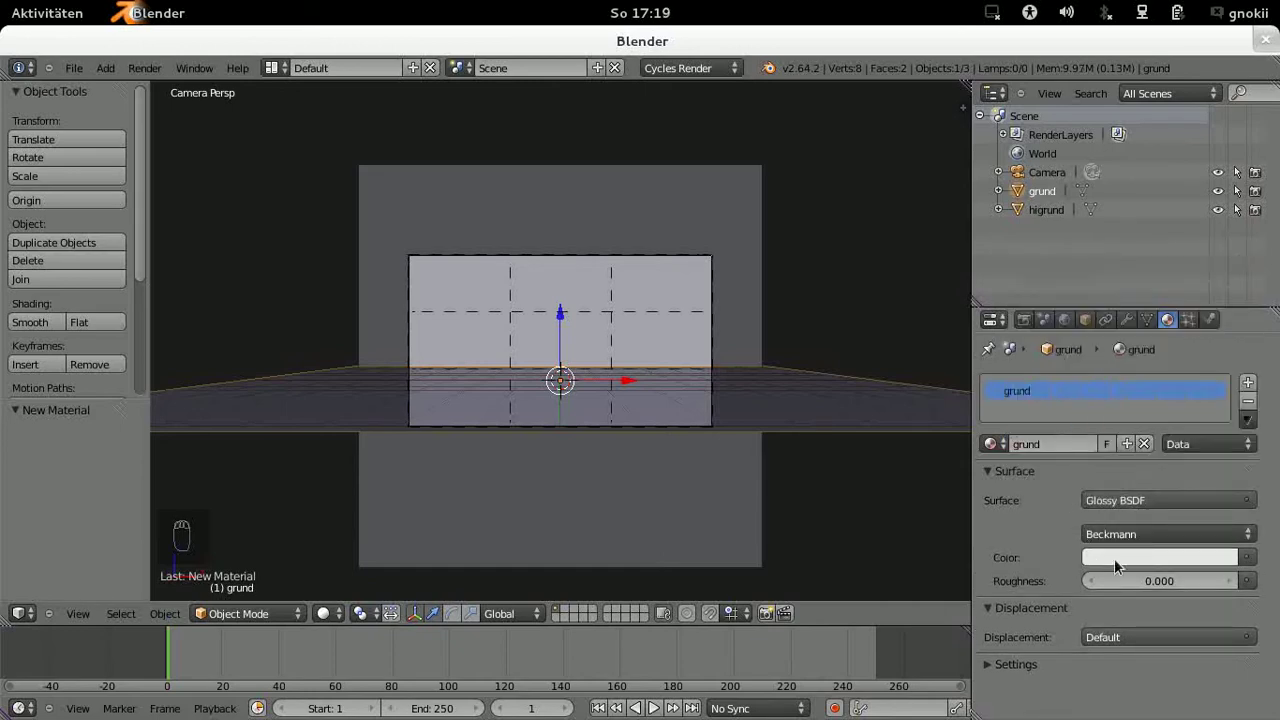
drag(1122, 568, 1230, 299)
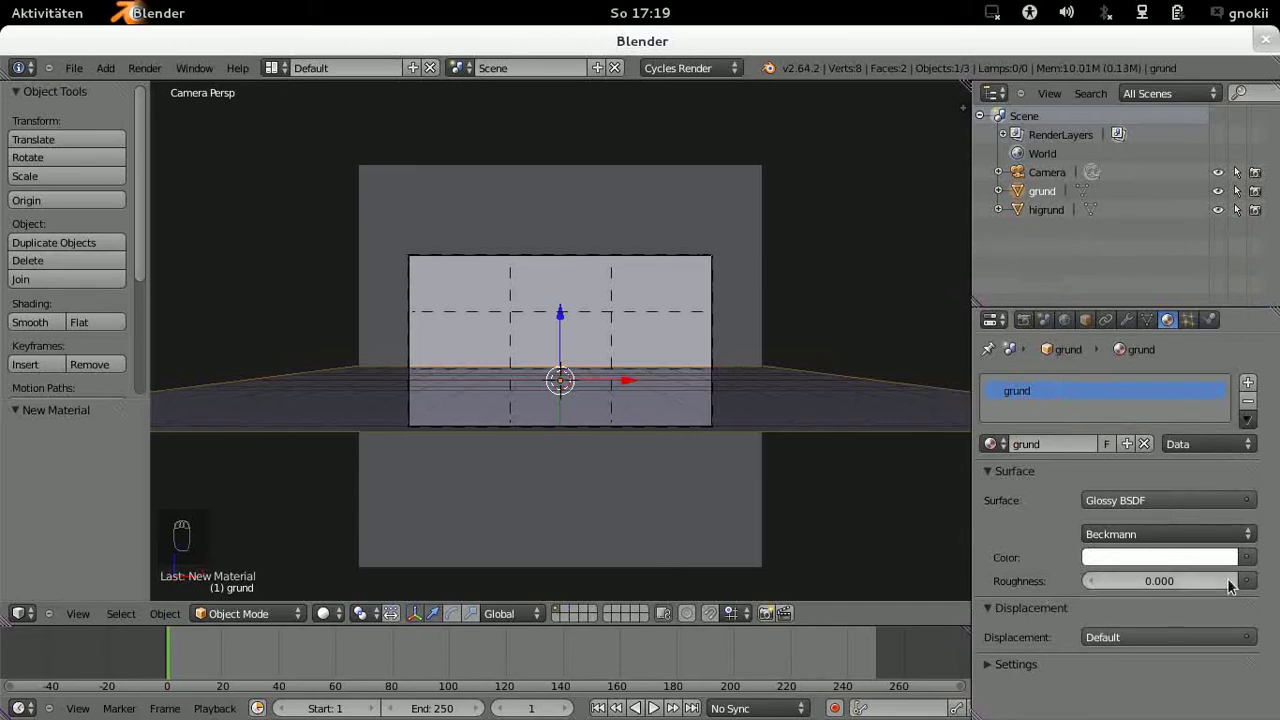
drag(1229, 586, 1164, 593)
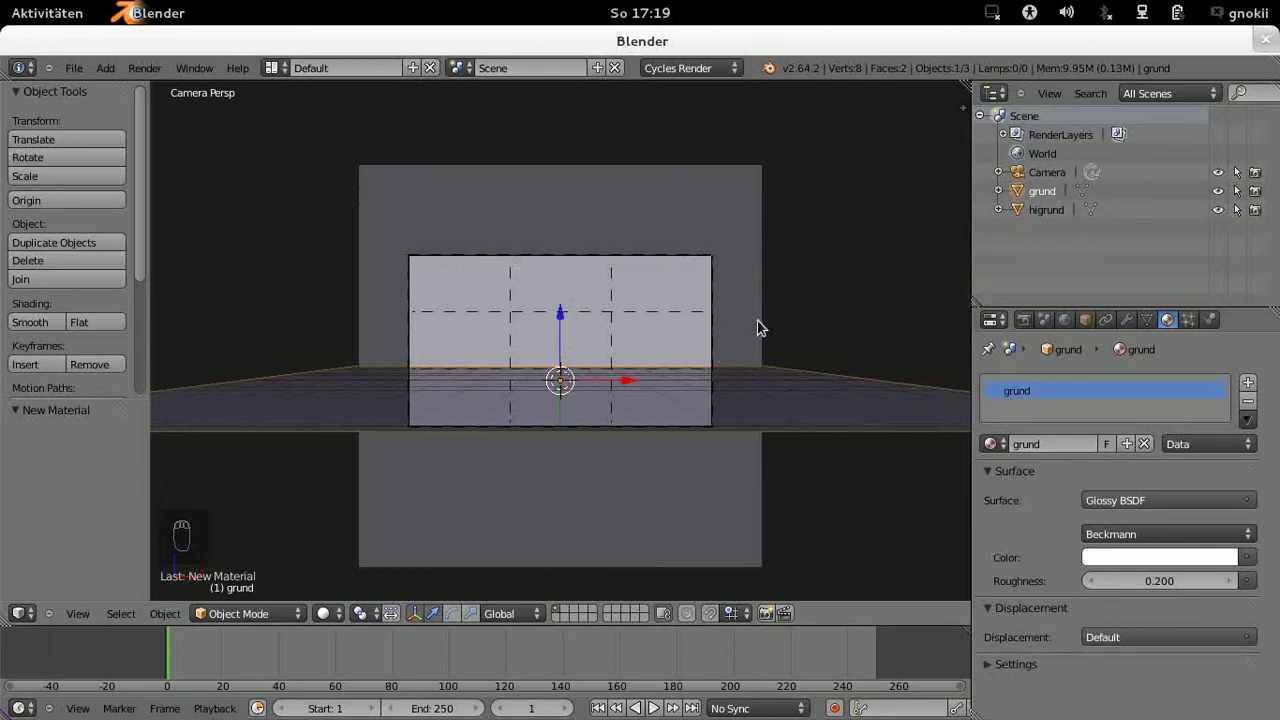
drag(764, 330, 822, 87)
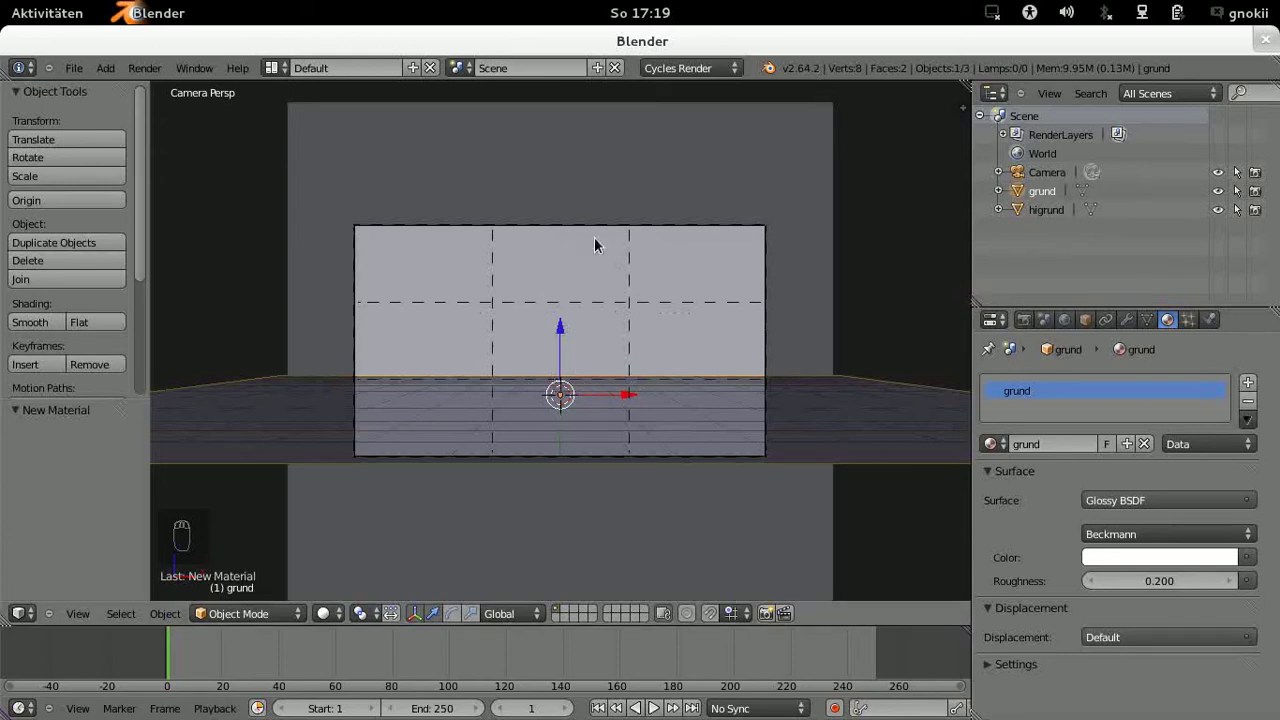
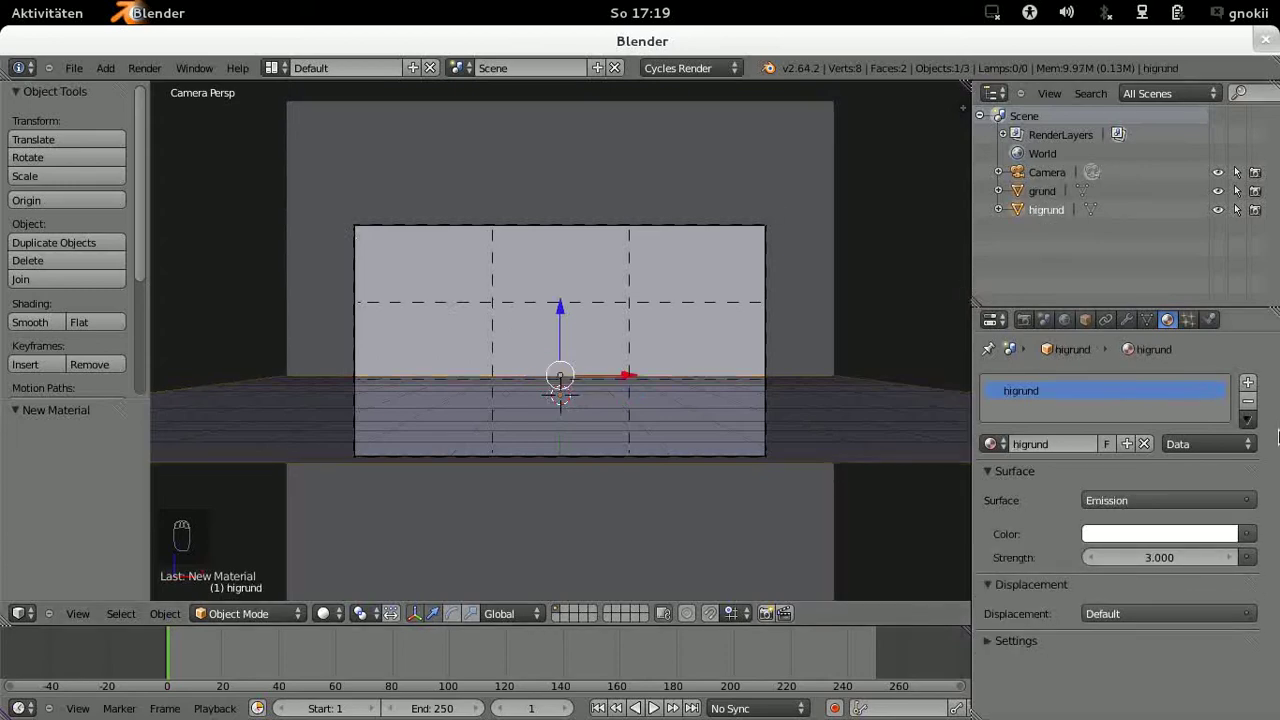
Step: Feed the higrund emission colour from an Image Texture of lighter.png mapped by Texture Coordinate
drag(1223, 525, 1253, 538)
drag(1253, 538, 1253, 538)
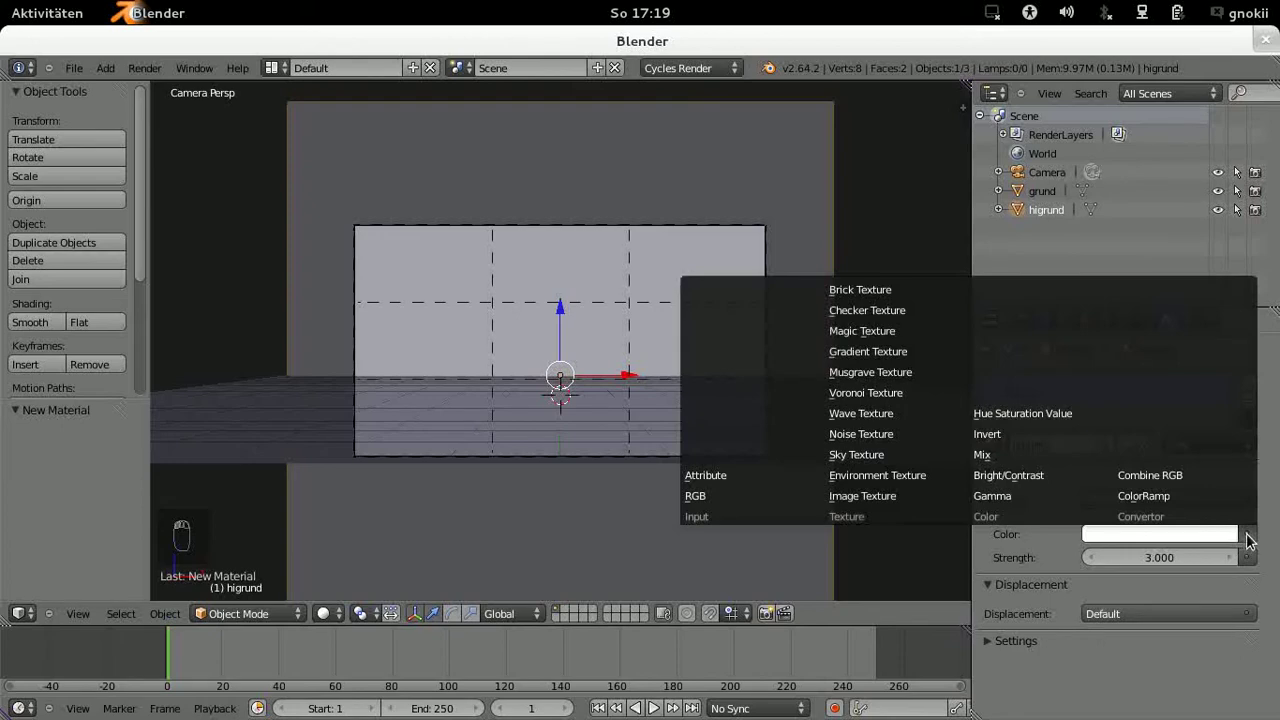
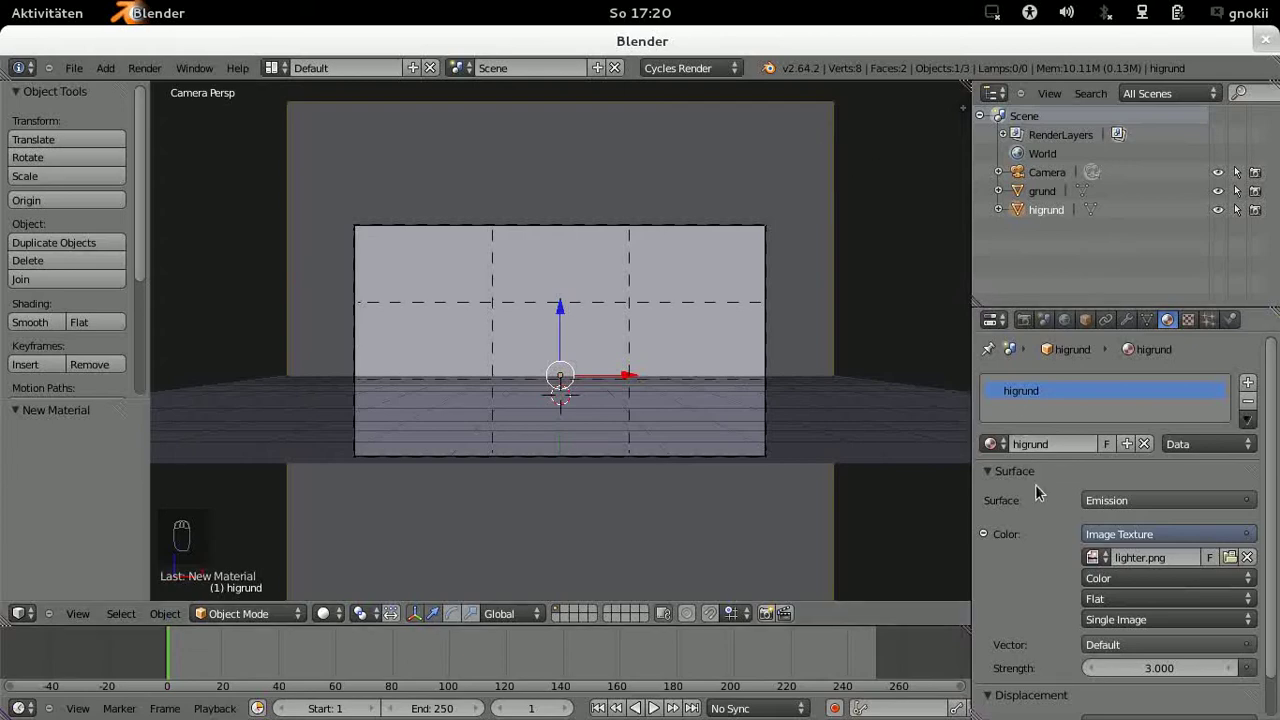
drag(1105, 659, 896, 346)
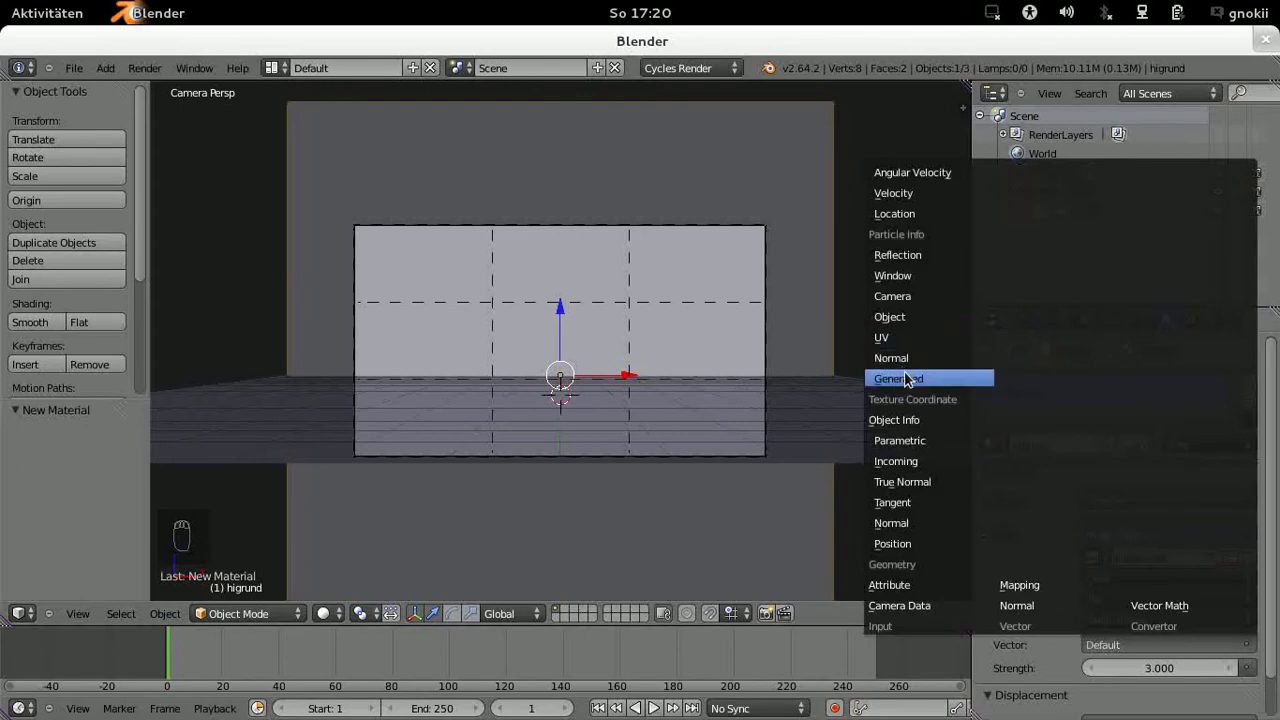
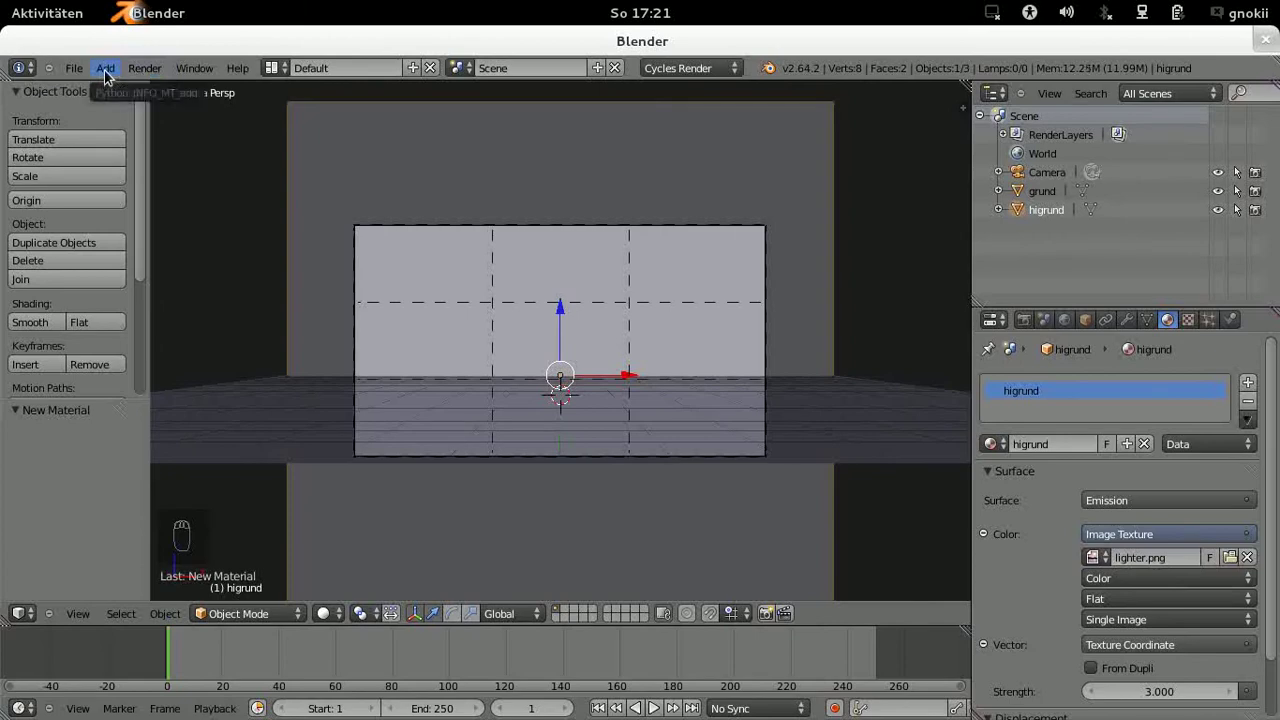
Step: Add a circle mesh at the origin with 16 vertices
drag(110, 80, 111, 79)
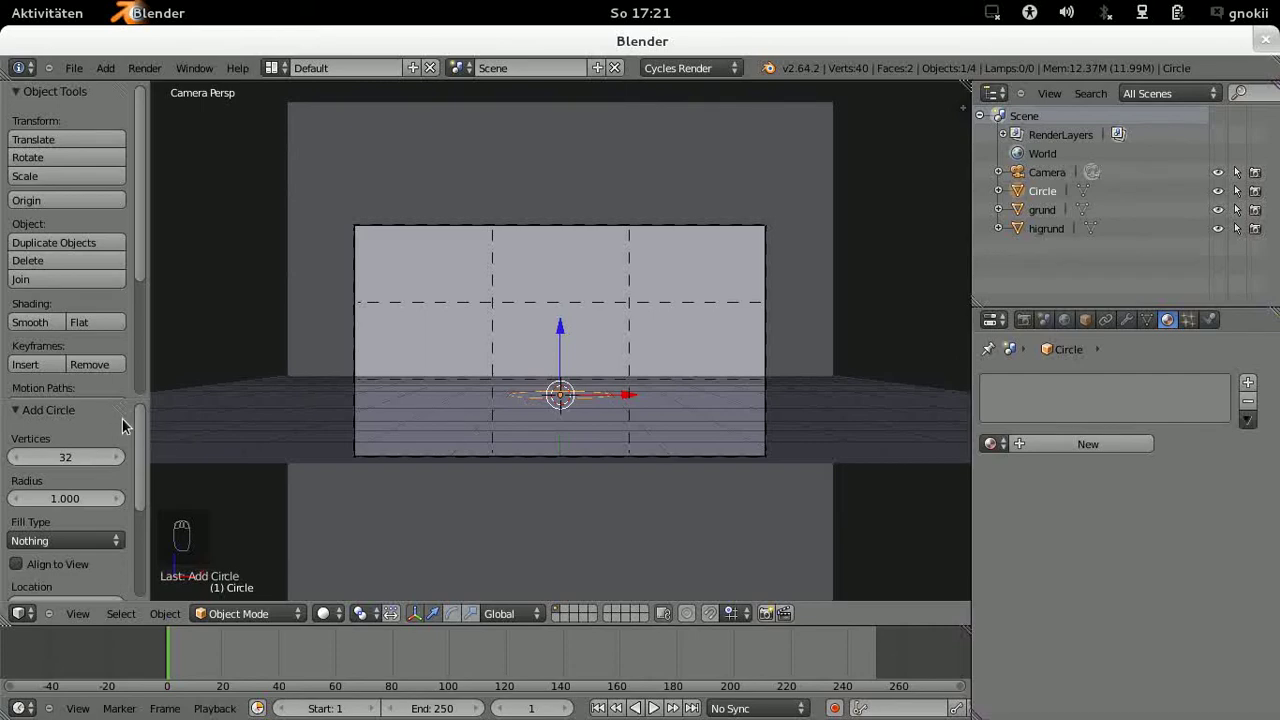
click(148, 430)
click(141, 463)
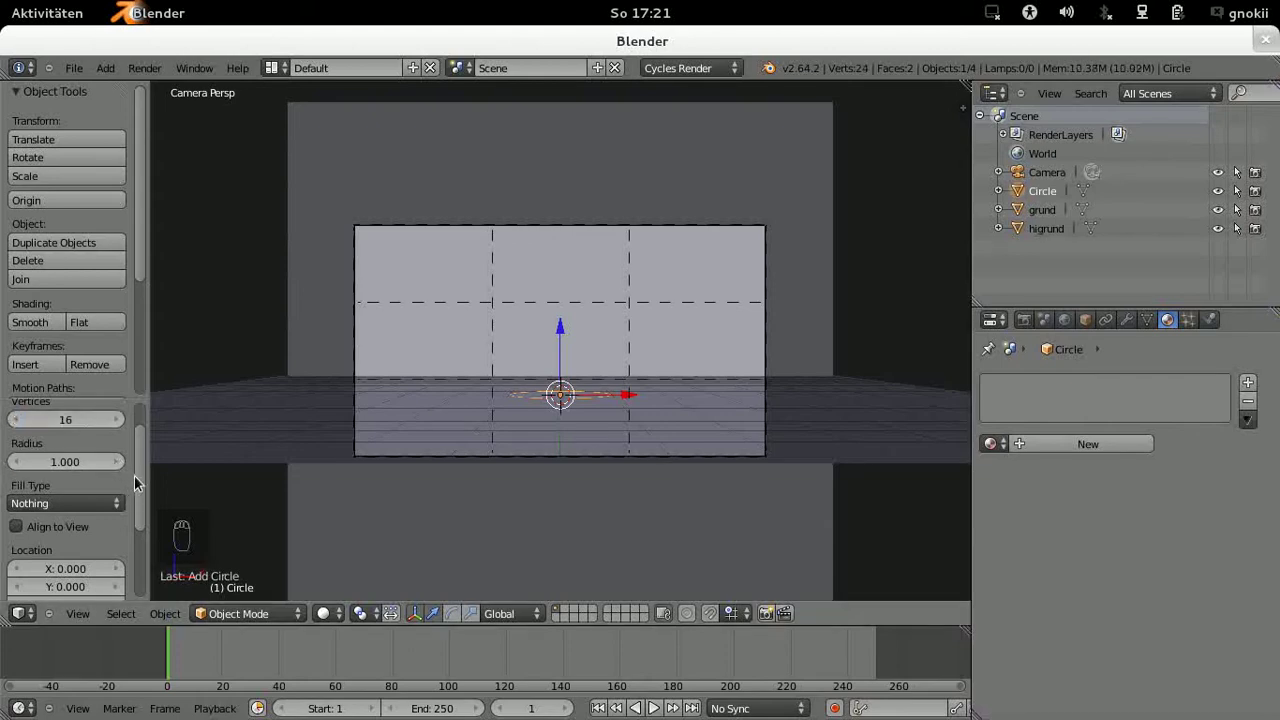
drag(146, 480, 139, 554)
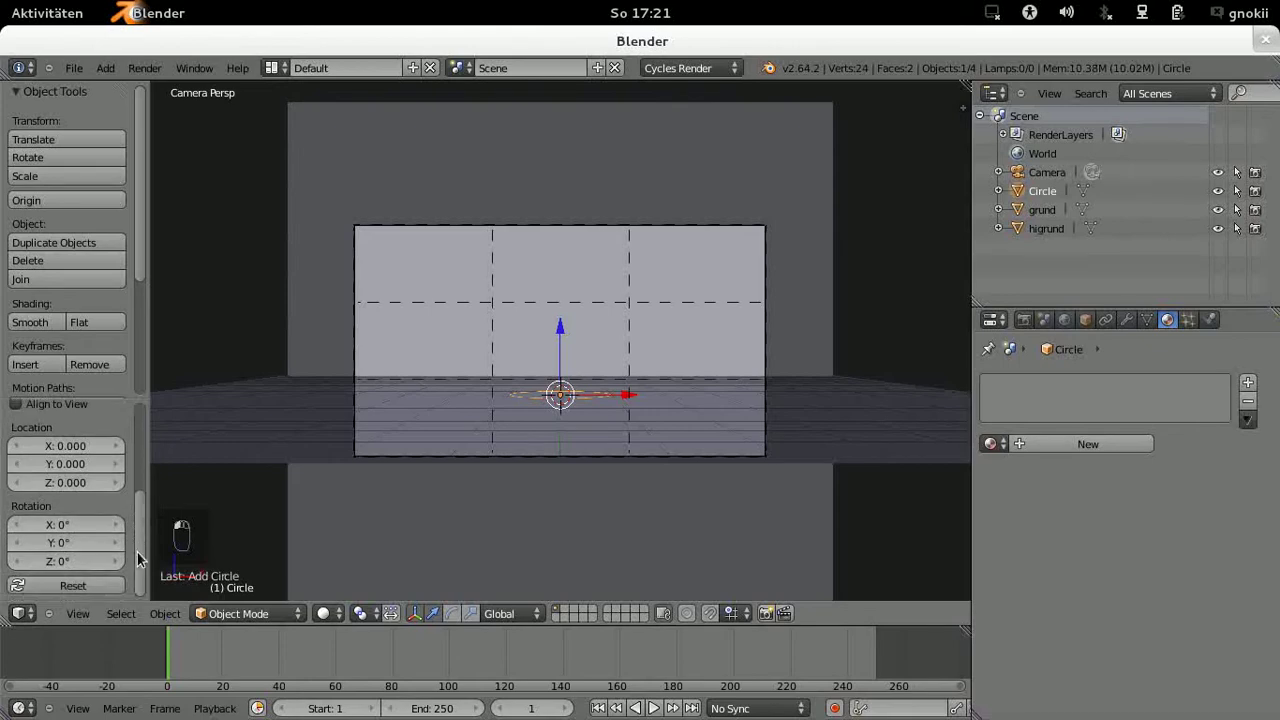
Step: Hide grund and higrund from the viewport in the Outliner
drag(143, 565, 1223, 221)
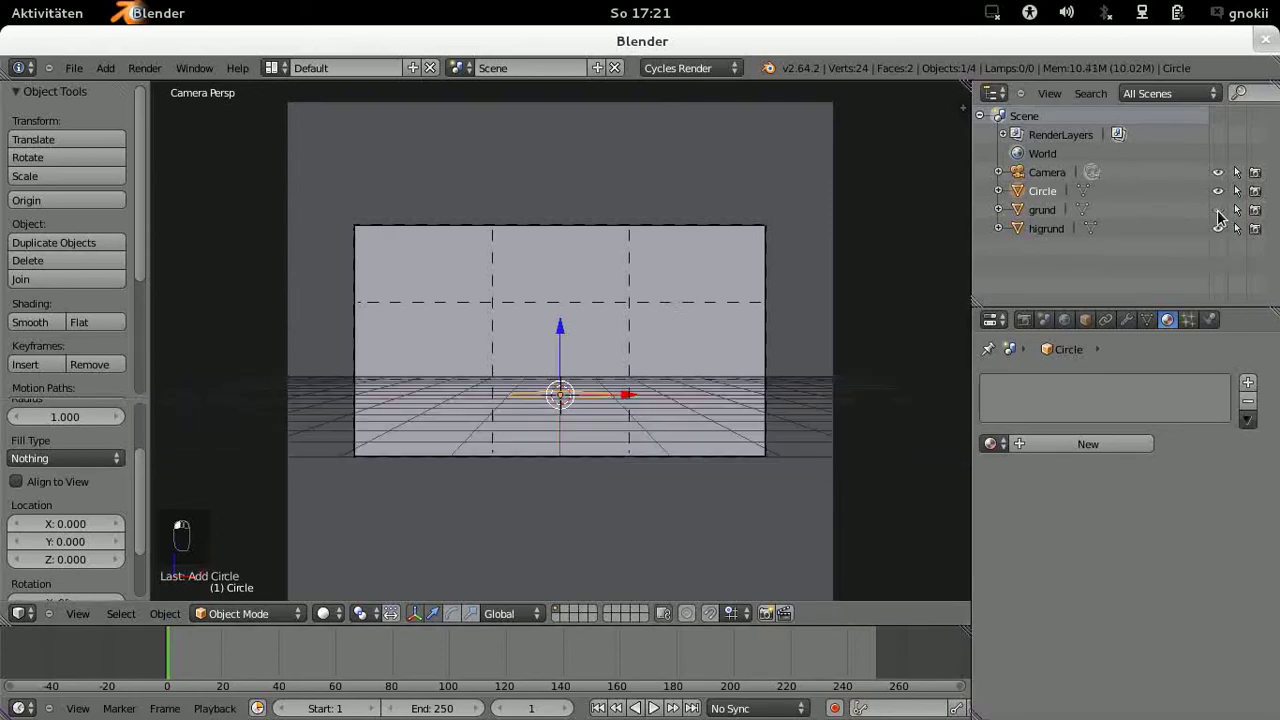
drag(1220, 234, 1218, 233)
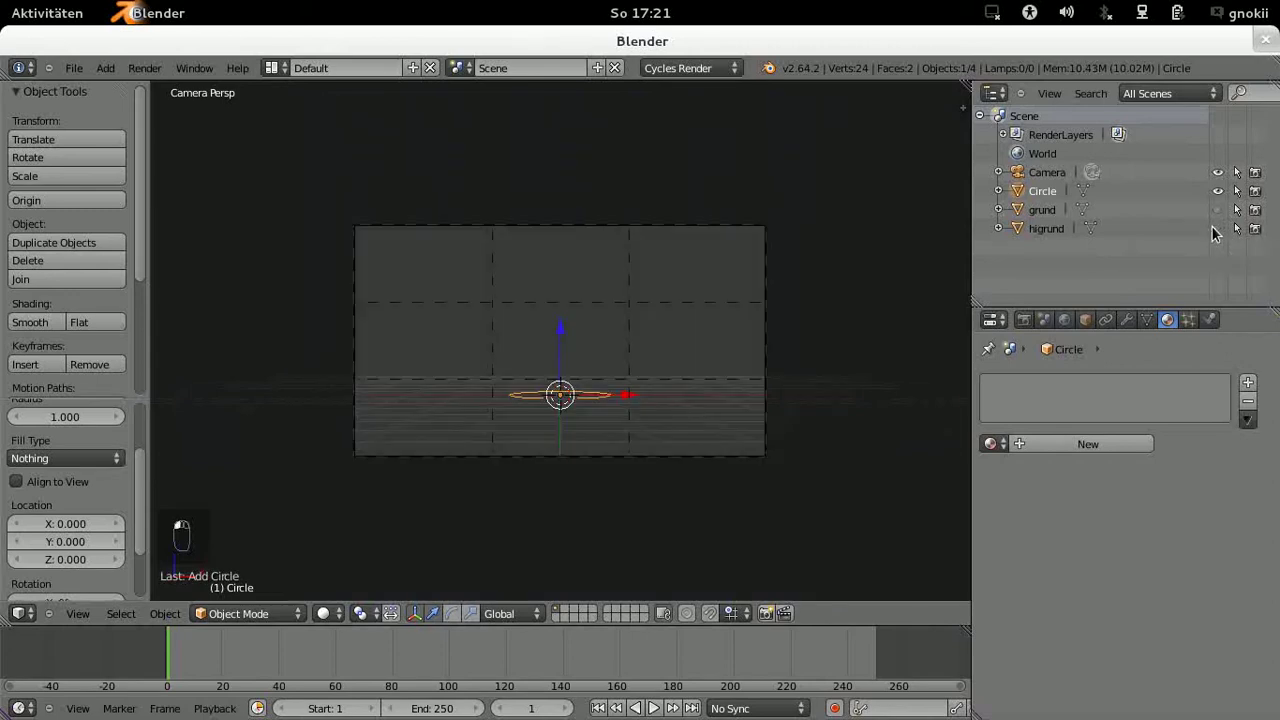
drag(843, 407, 832, 409)
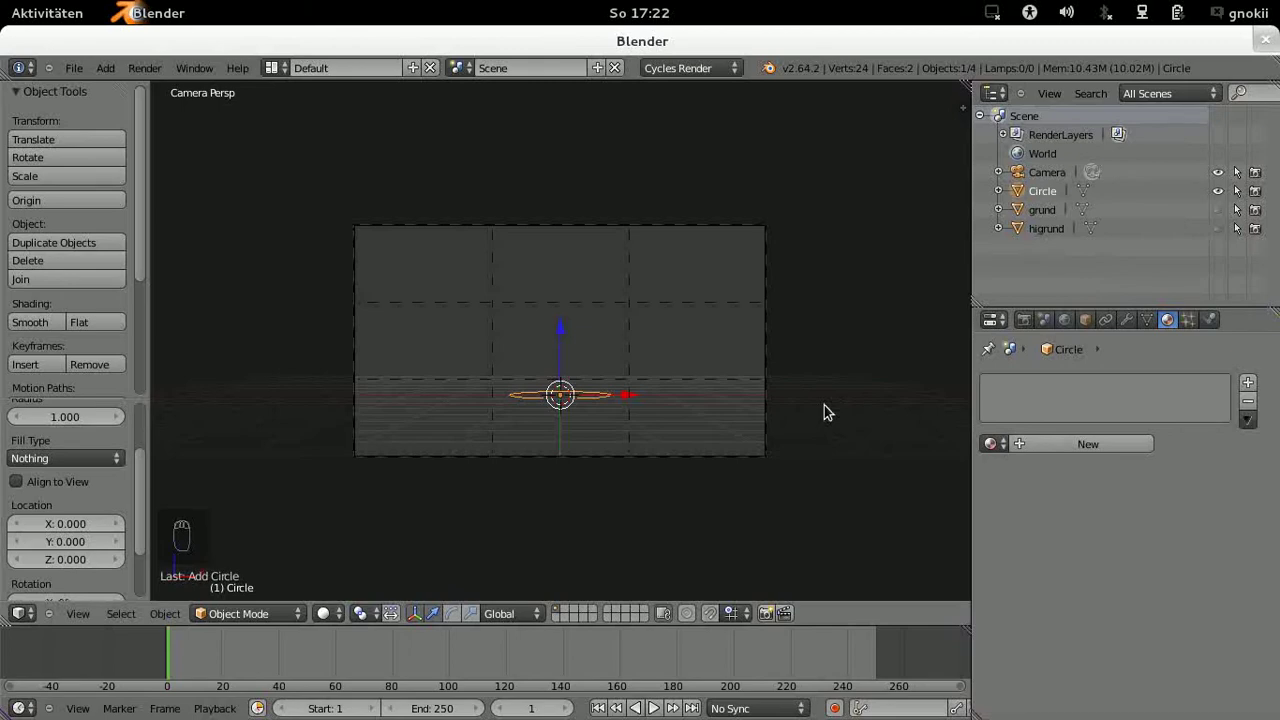
Step: In front view edit mode, extrude the circle's ring upward into cylinder walls
key(KP_1)
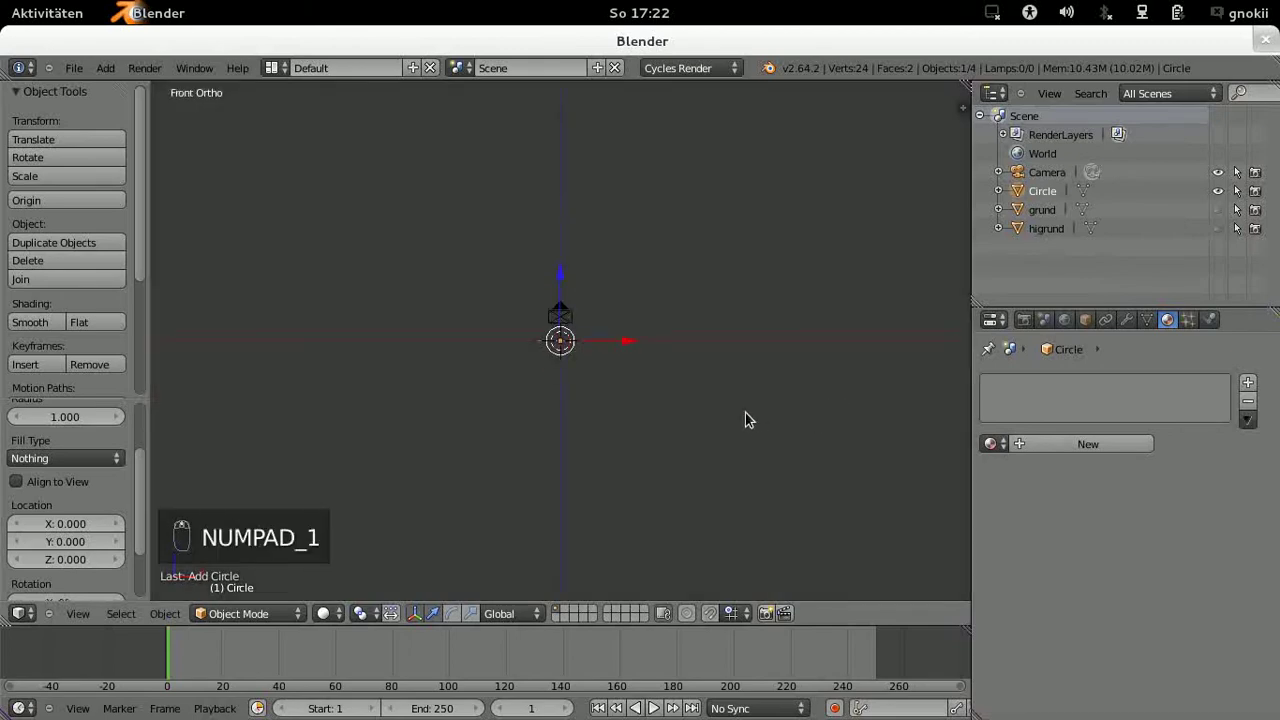
click(753, 416)
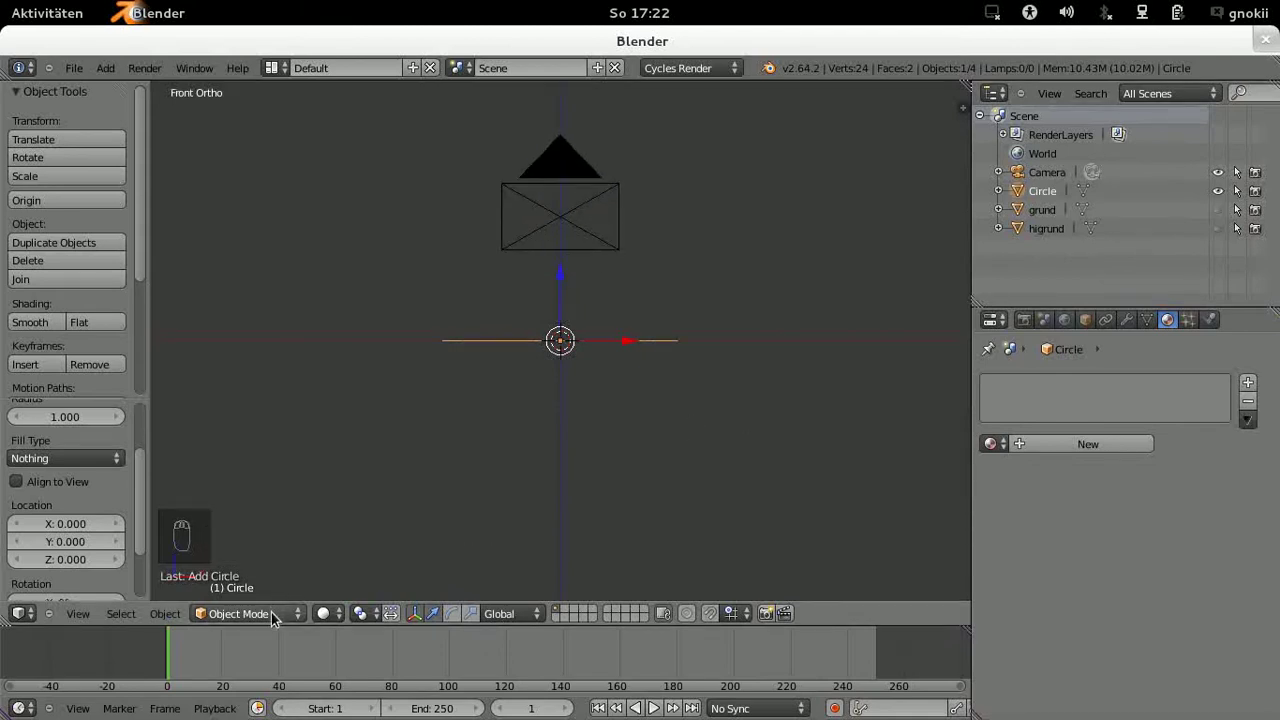
click(277, 616)
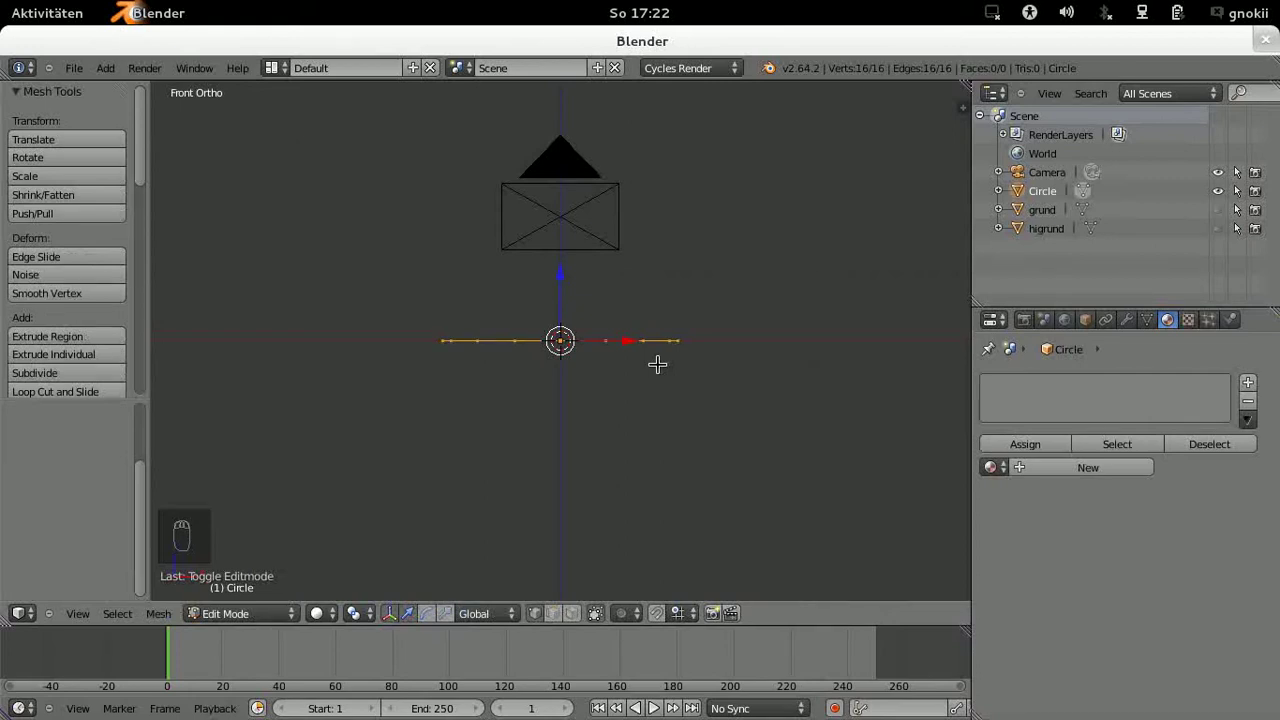
key(e)
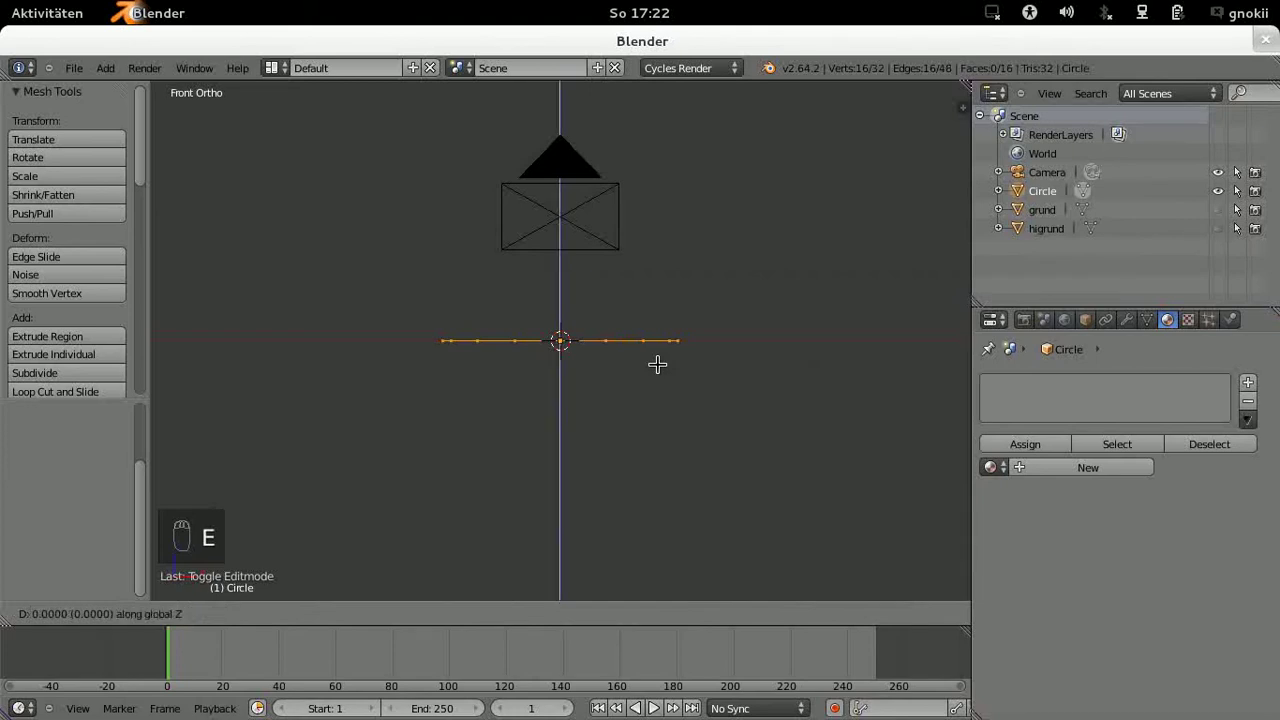
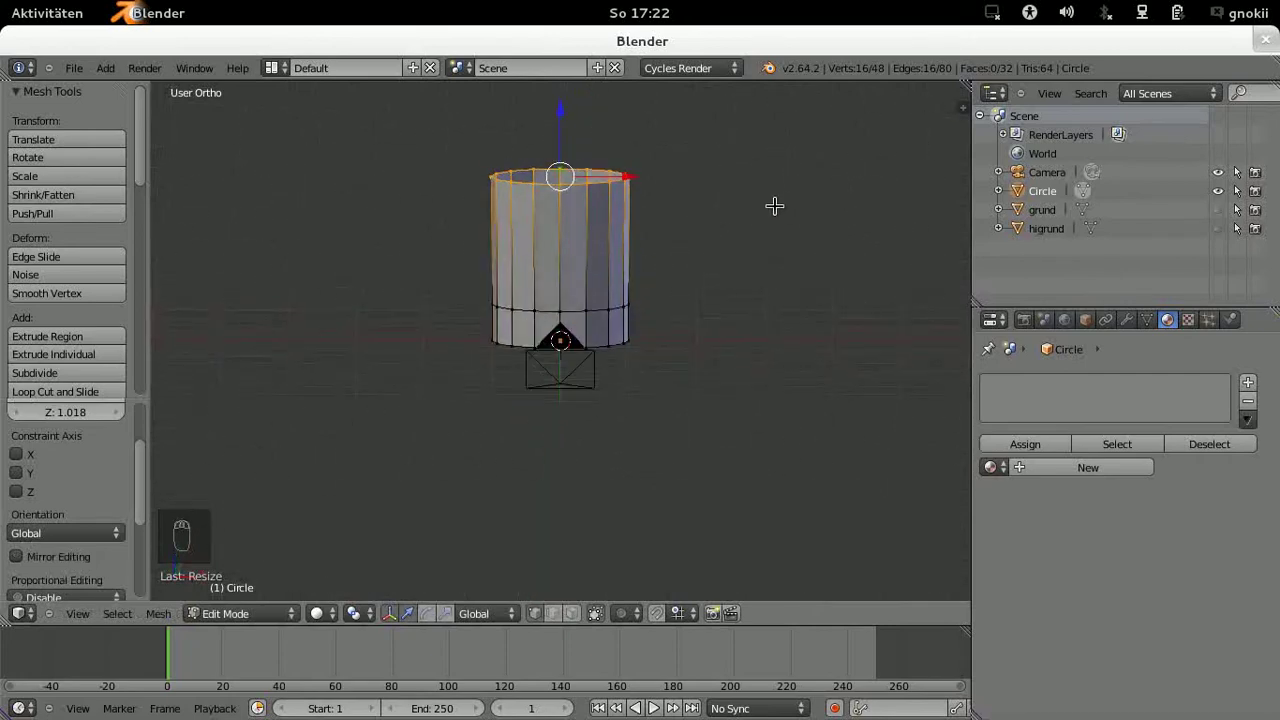
Step: Extrude the wall to a third ring and fill the bottom ring with a face to close the glass base
key(KP_1)
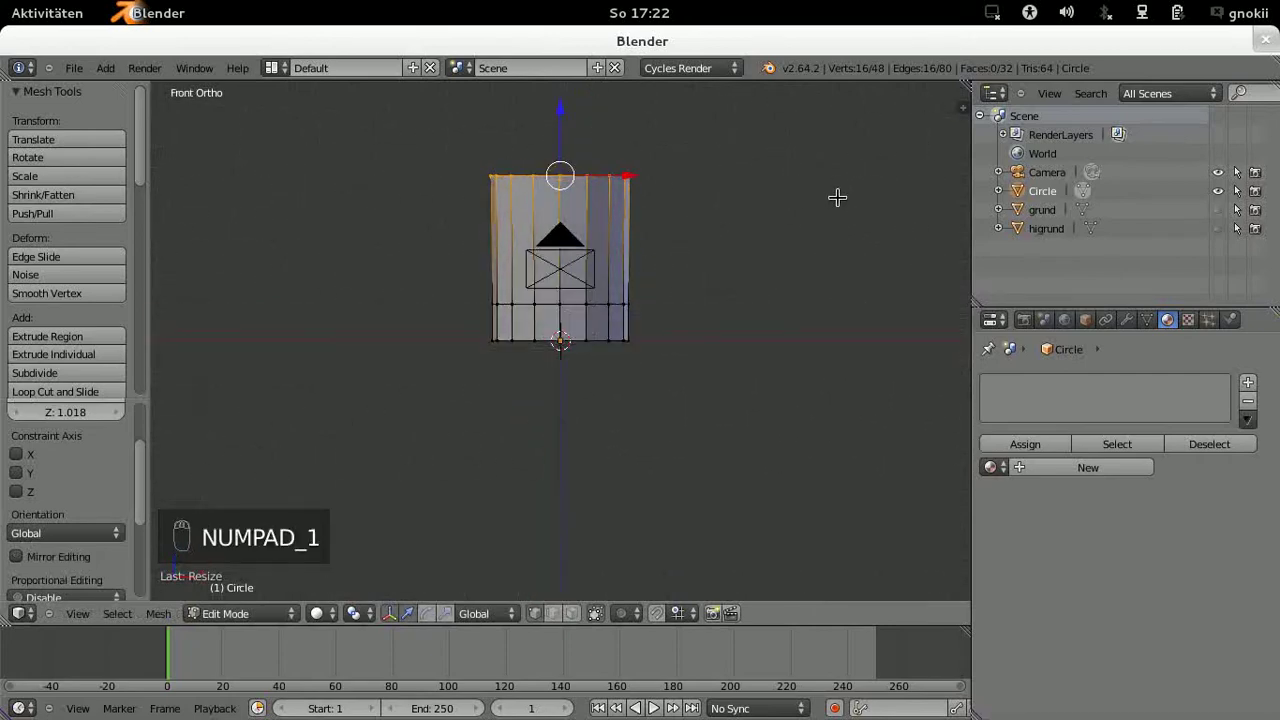
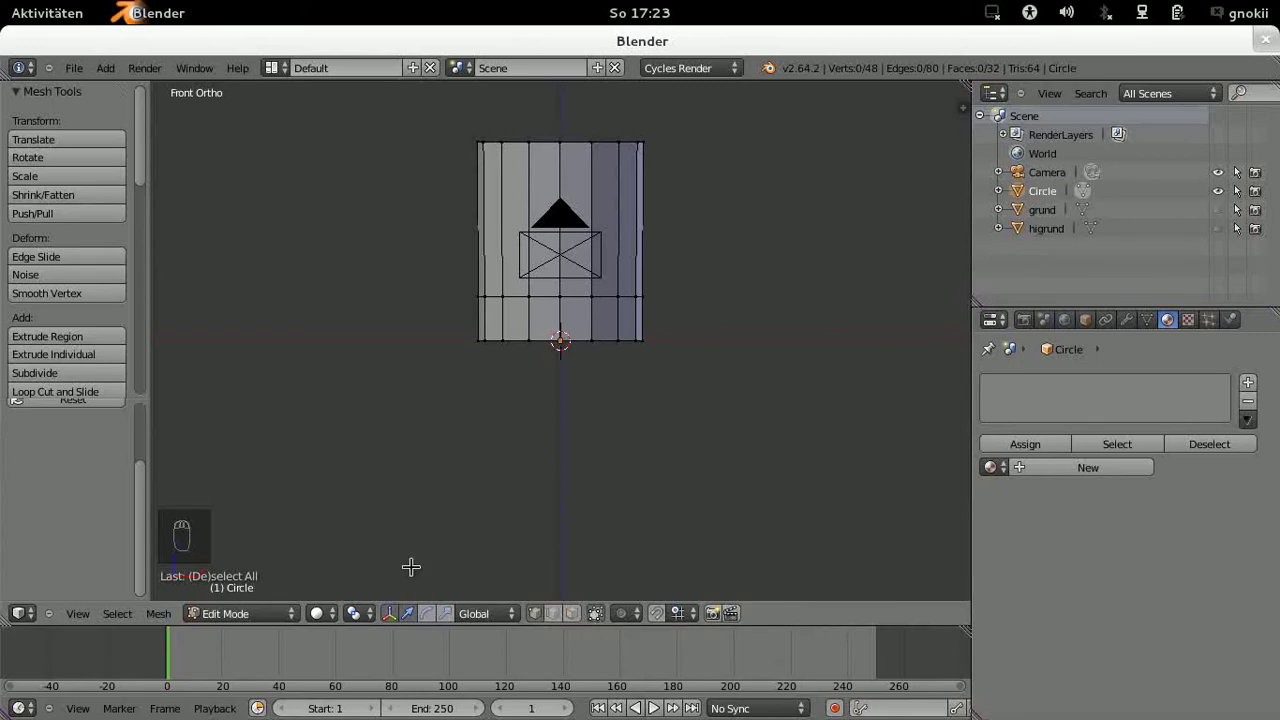
middle_click(271, 617)
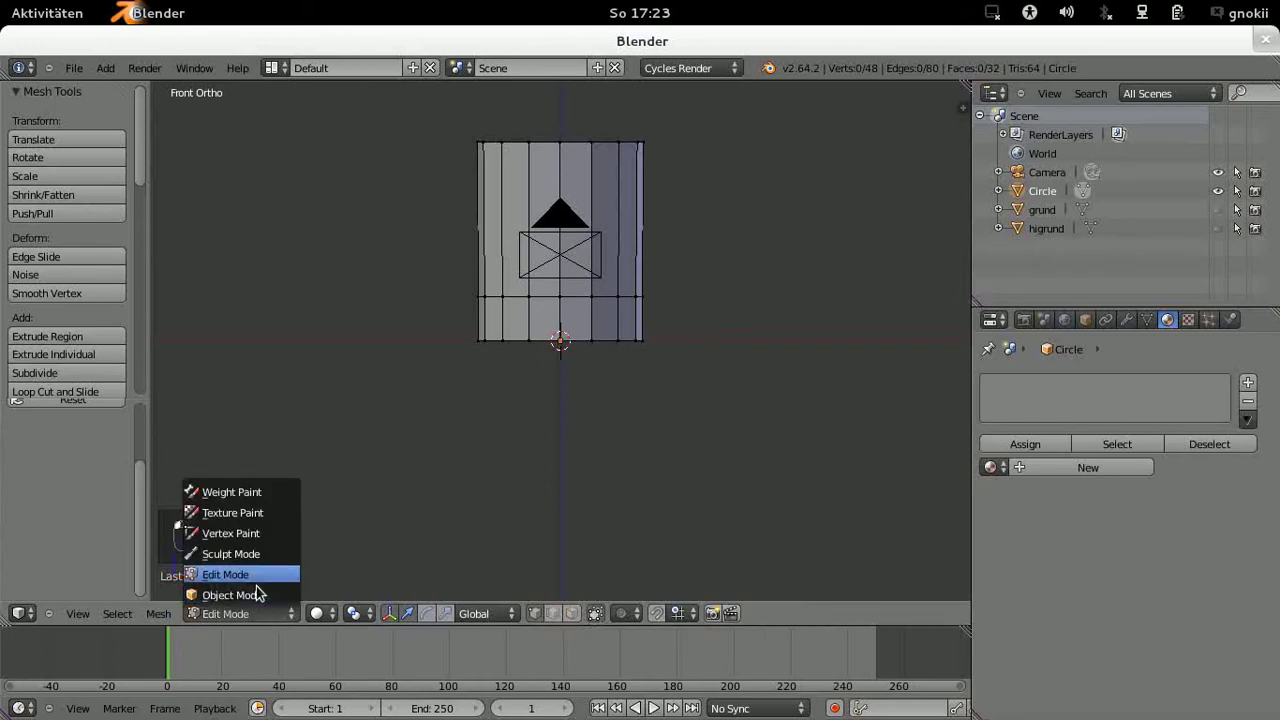
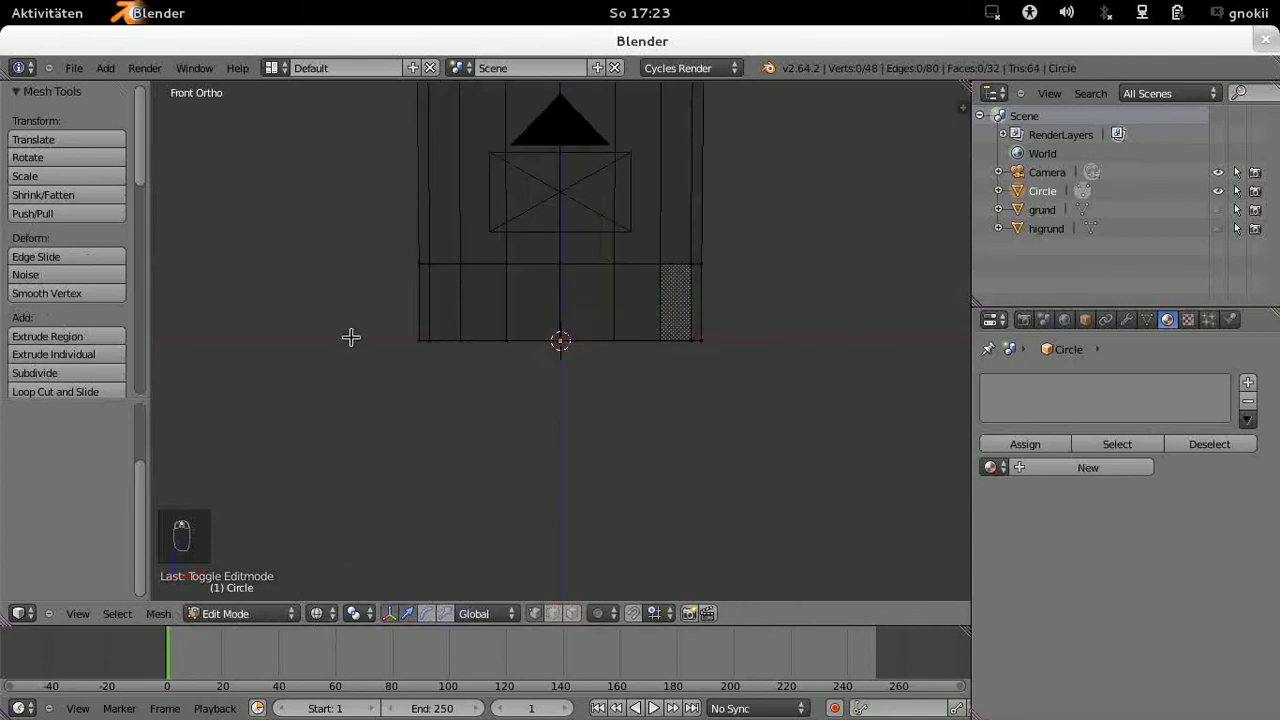
key(b)
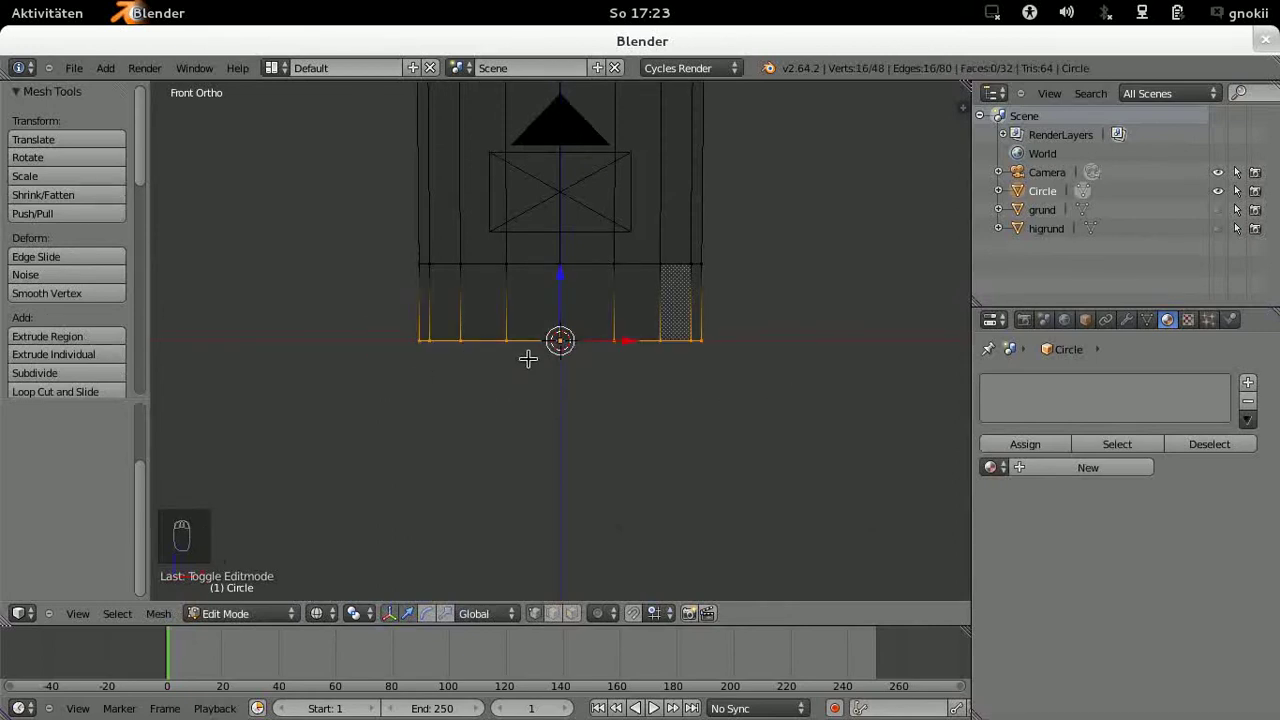
key(f)
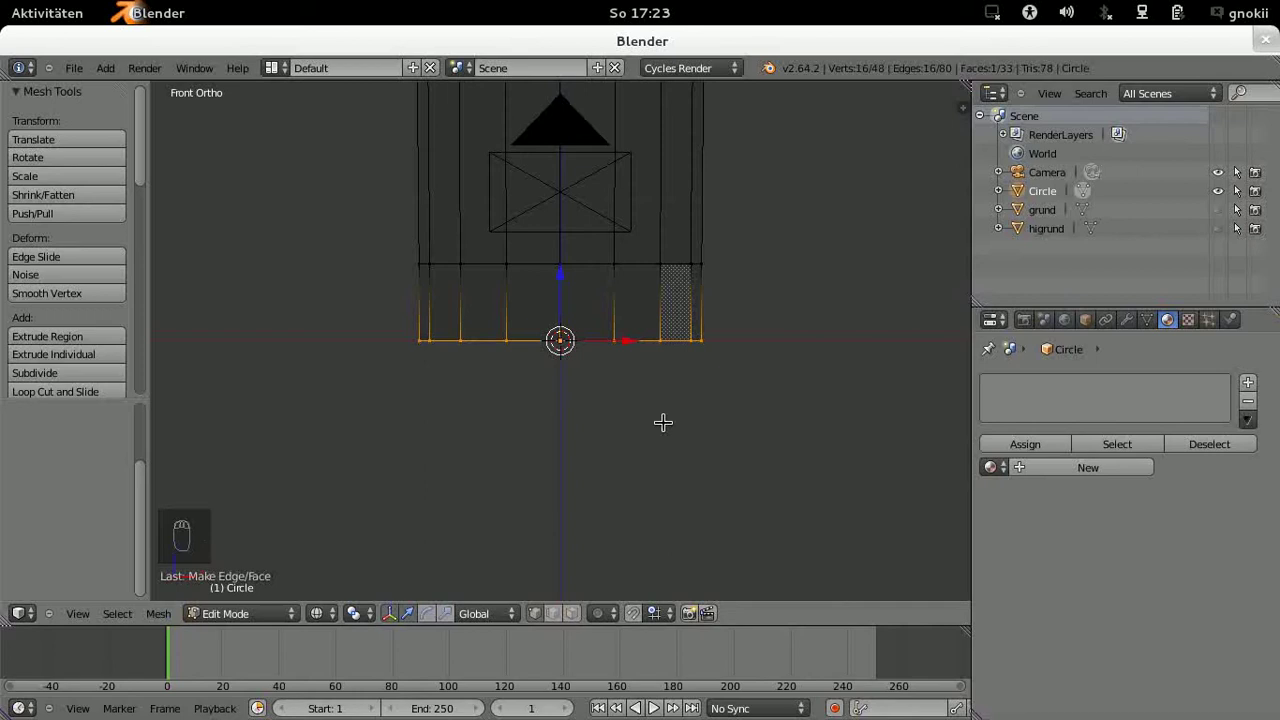
key(a)
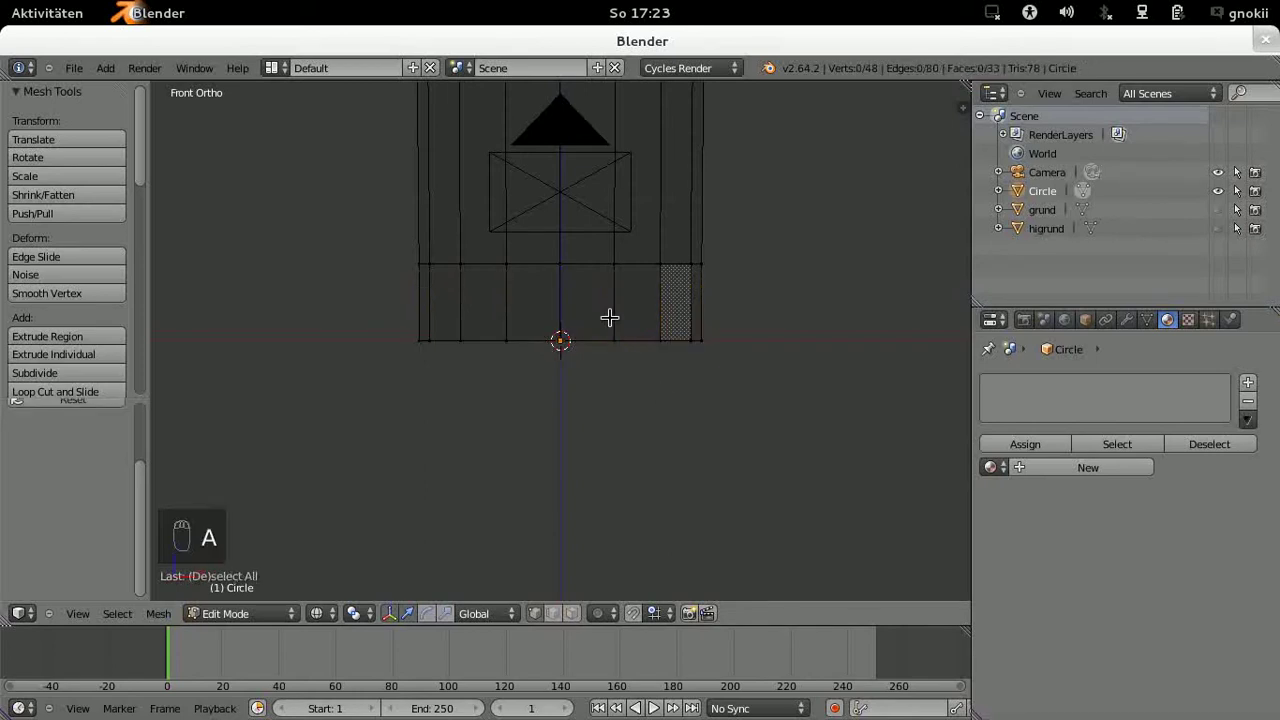
key(b)
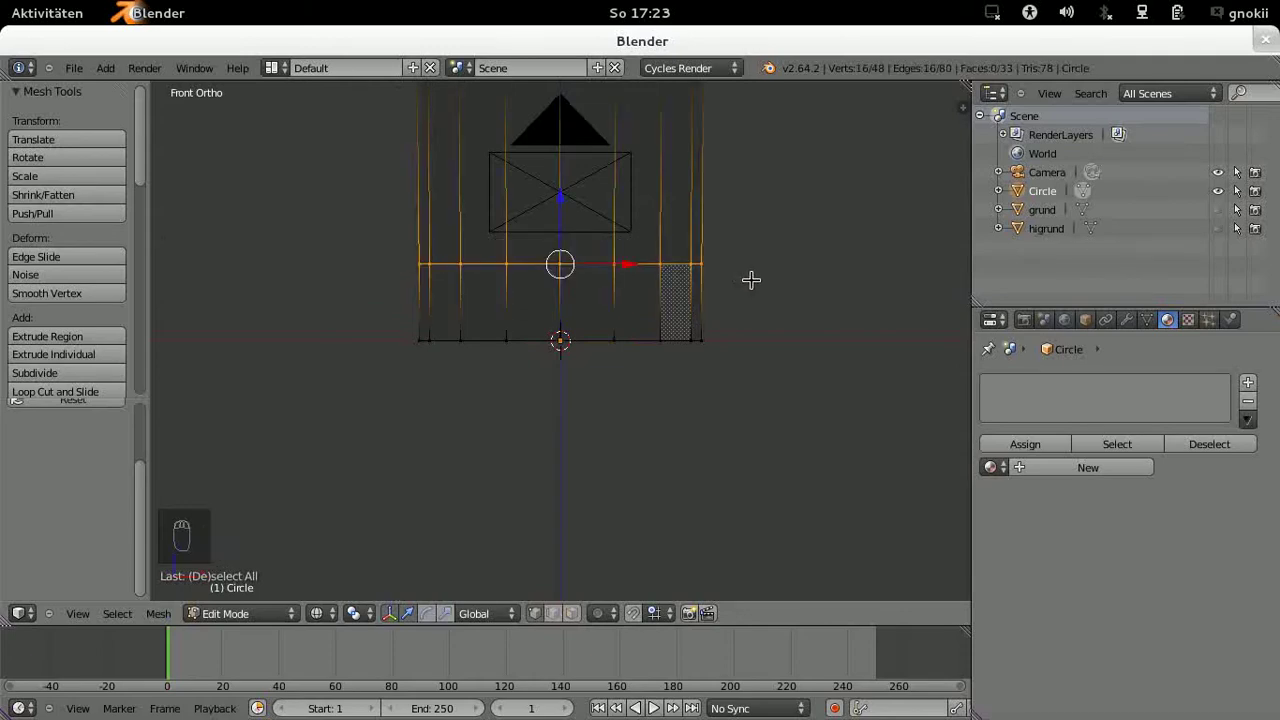
key(f)
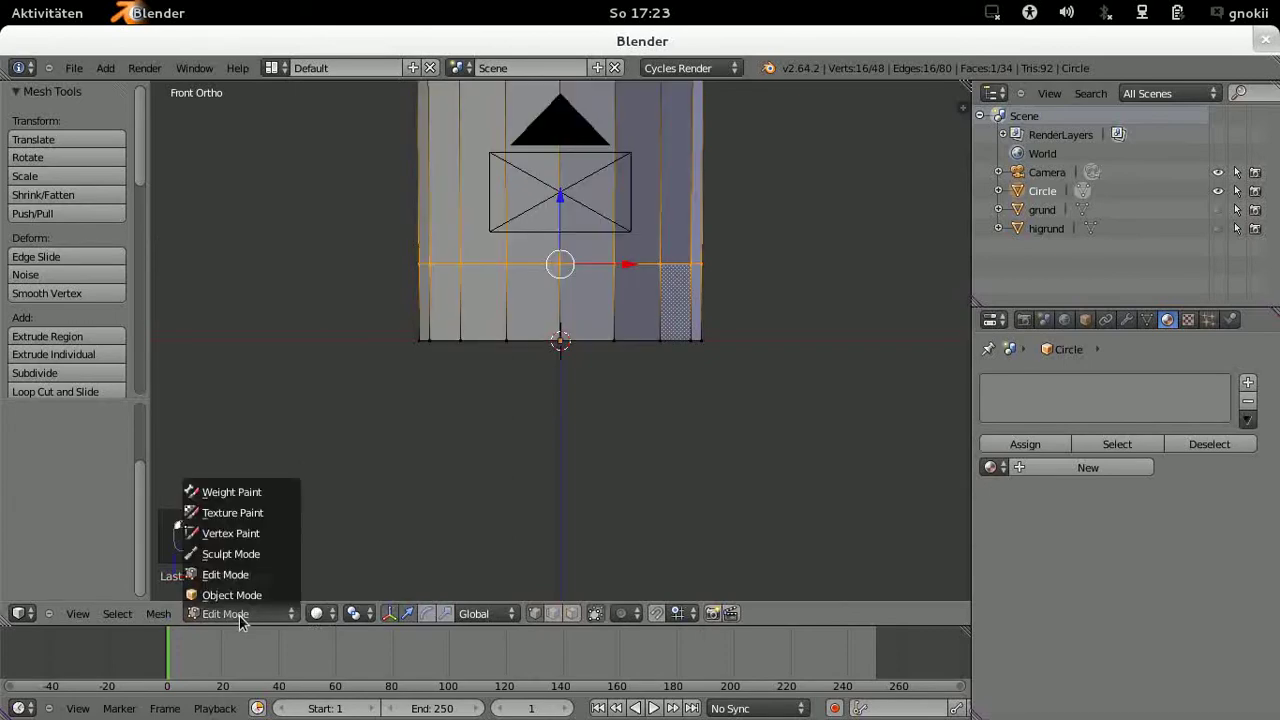
Step: Give the Circle glass a Catmull-Clark Subdivision Surface modifier (View 1, Render 2)
click(261, 591)
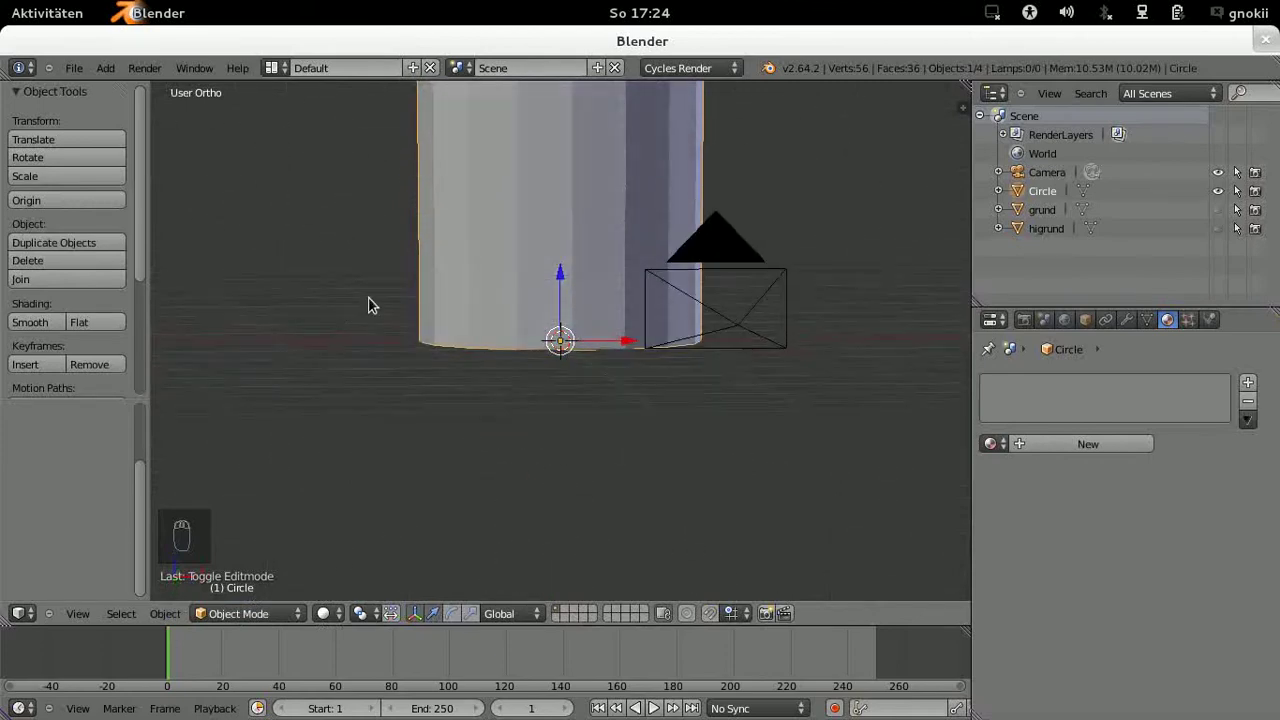
key(KP_1)
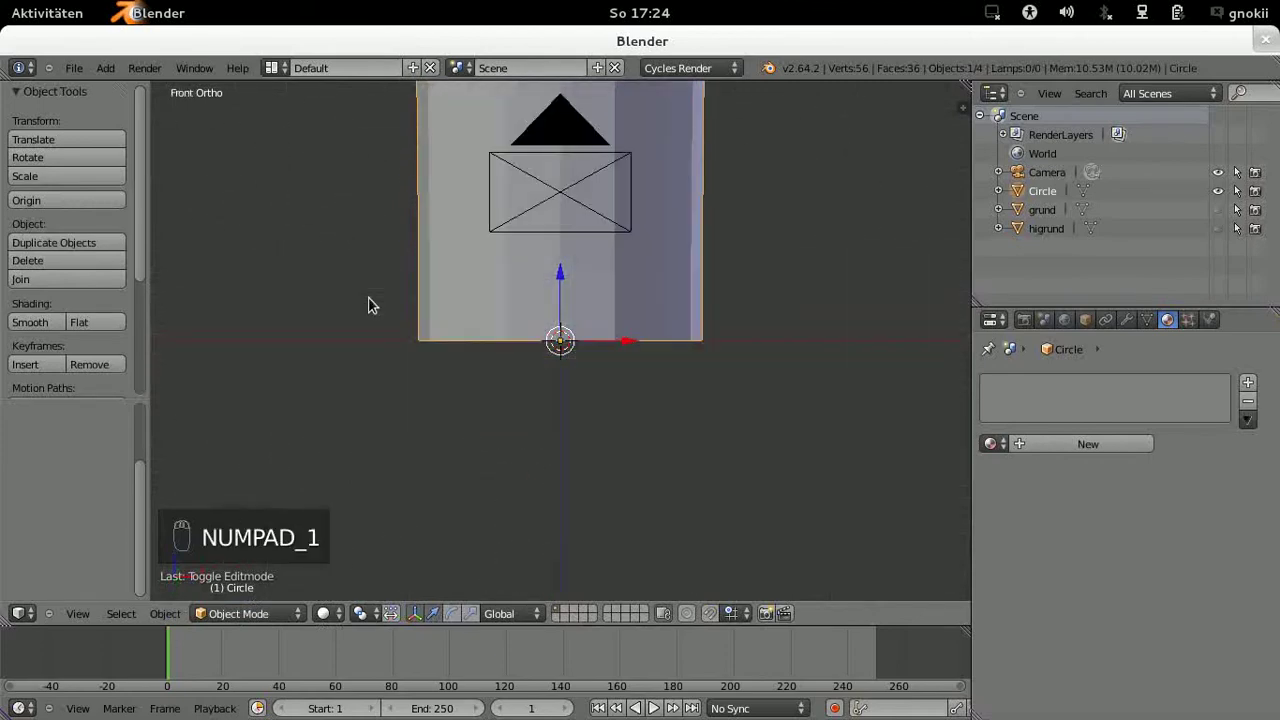
drag(379, 303, 806, 306)
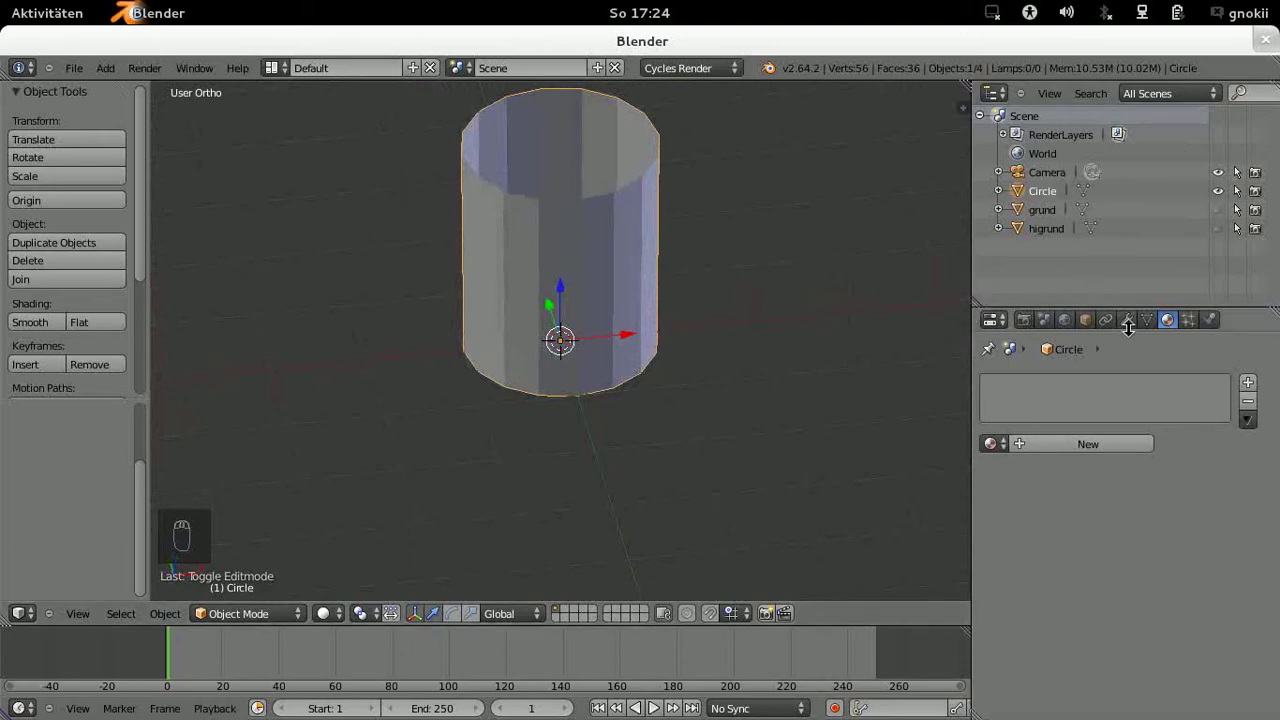
drag(1129, 325, 870, 706)
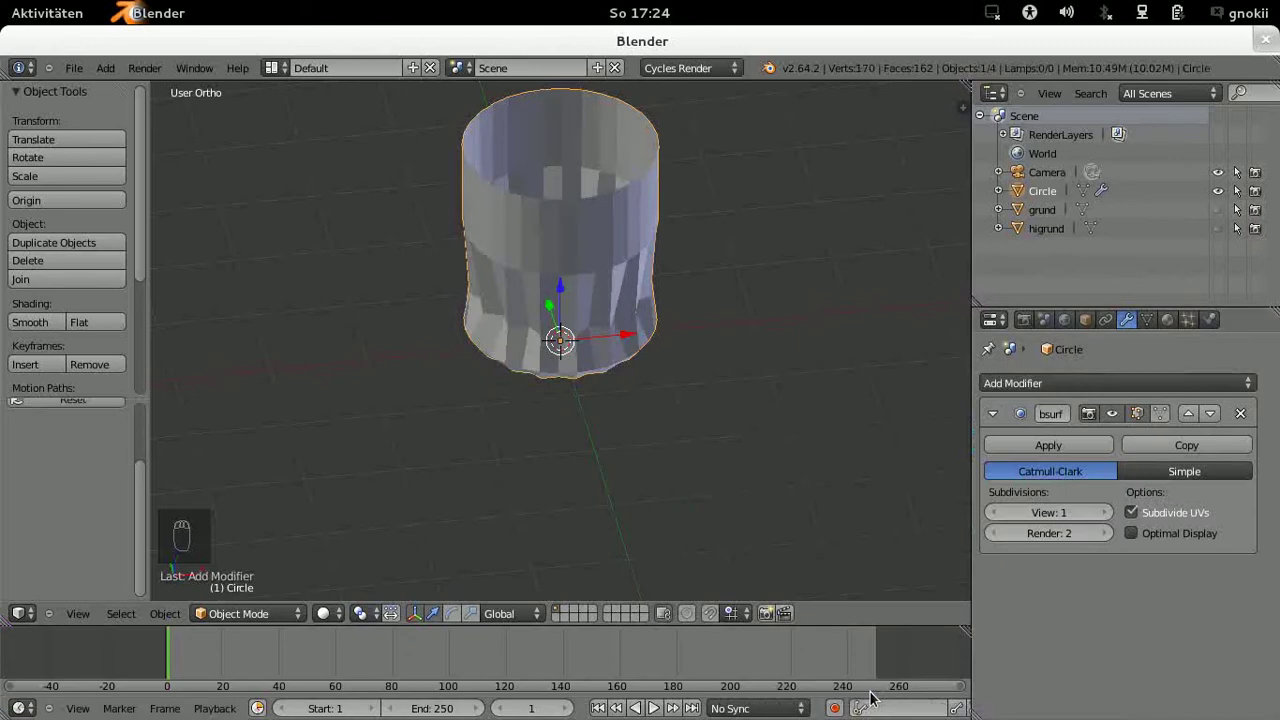
middle_click(747, 441)
text((1) Circle)
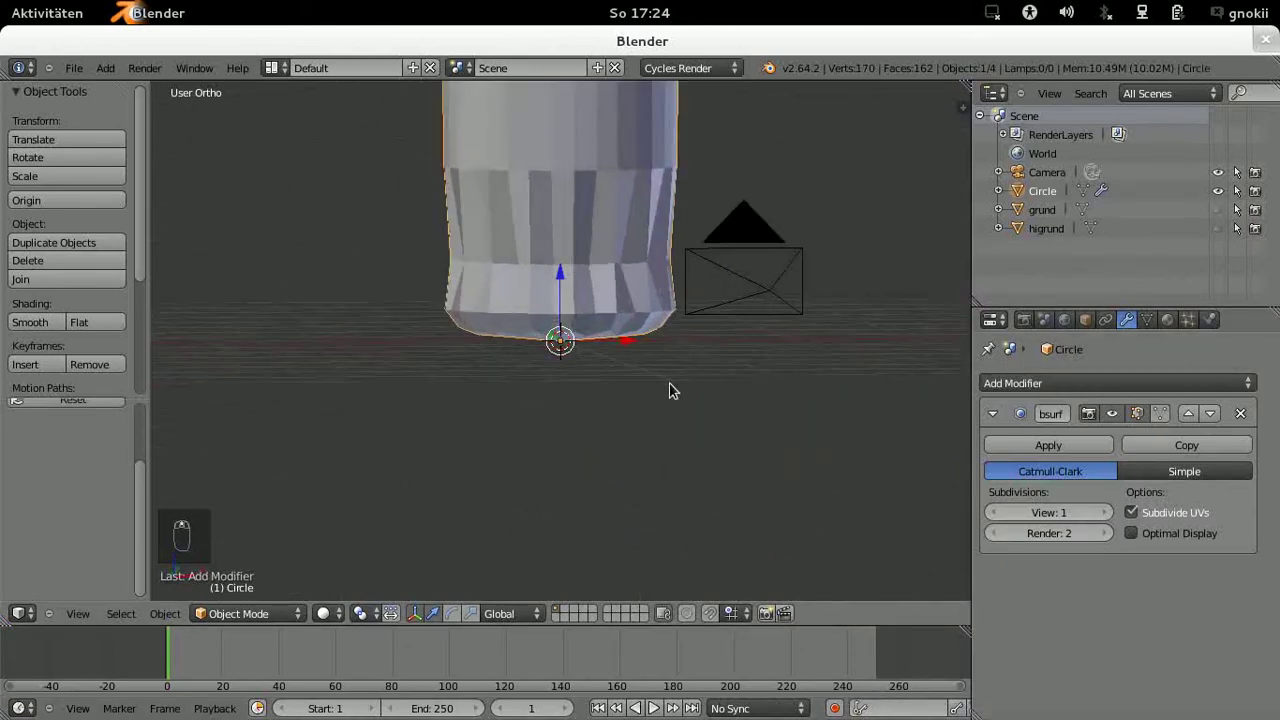
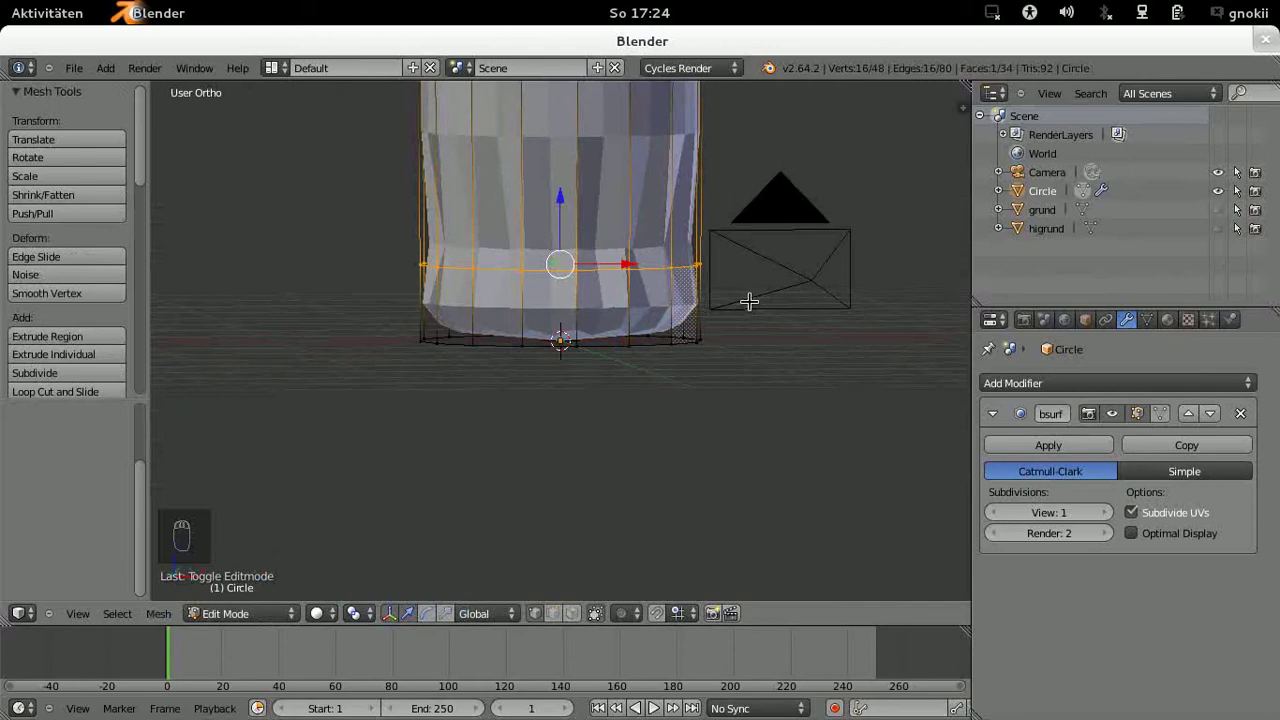
Step: Crease the bottom edge loop to about 0.98 and start a loop cut near the base
key(n)
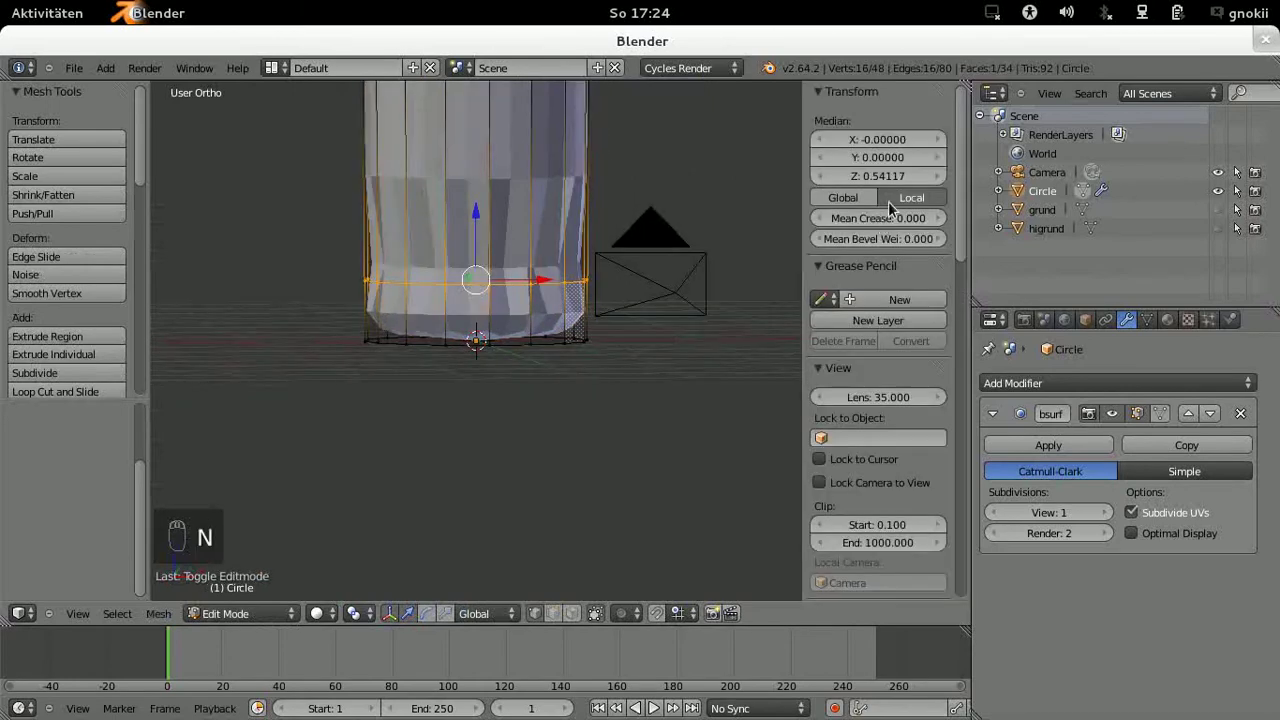
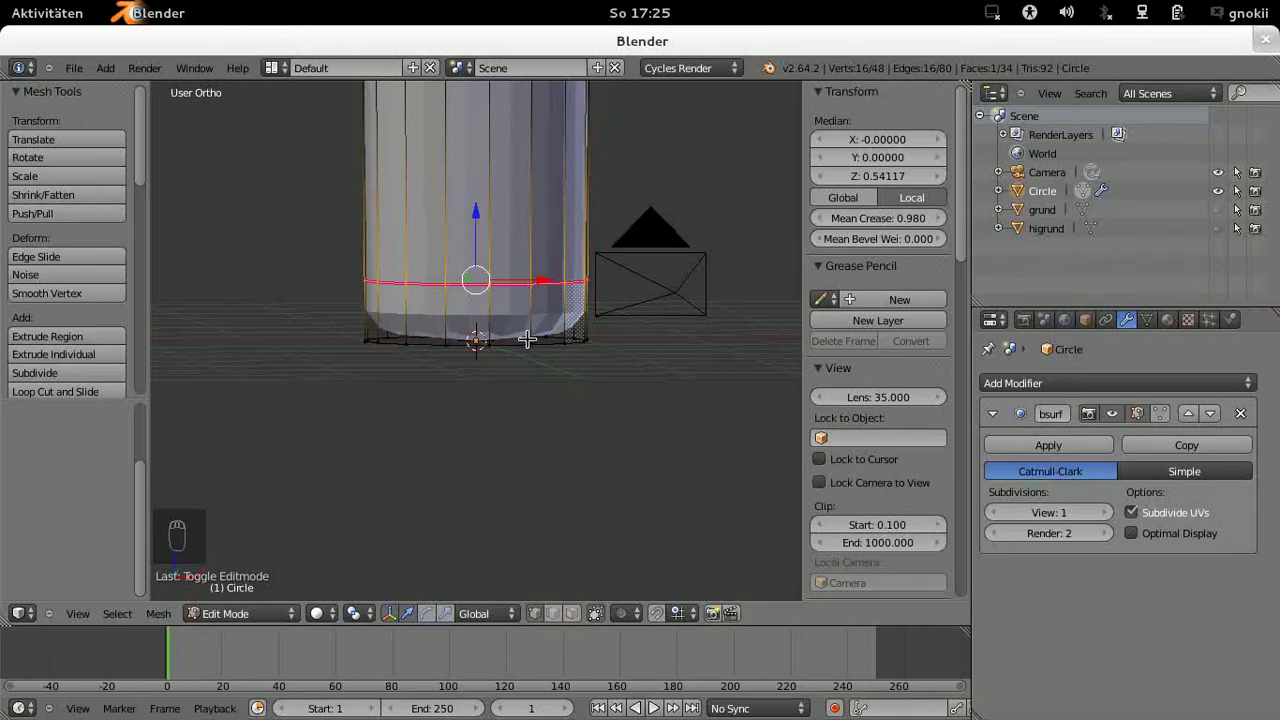
key(ctrl+r)
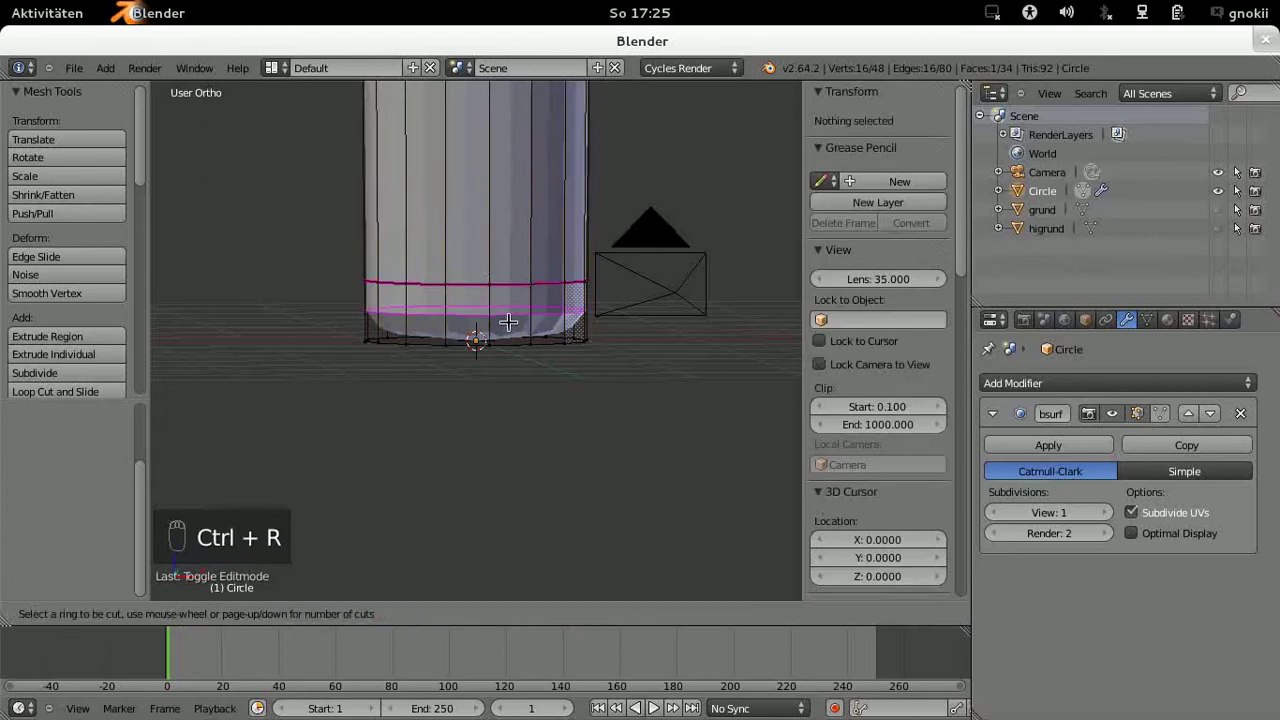
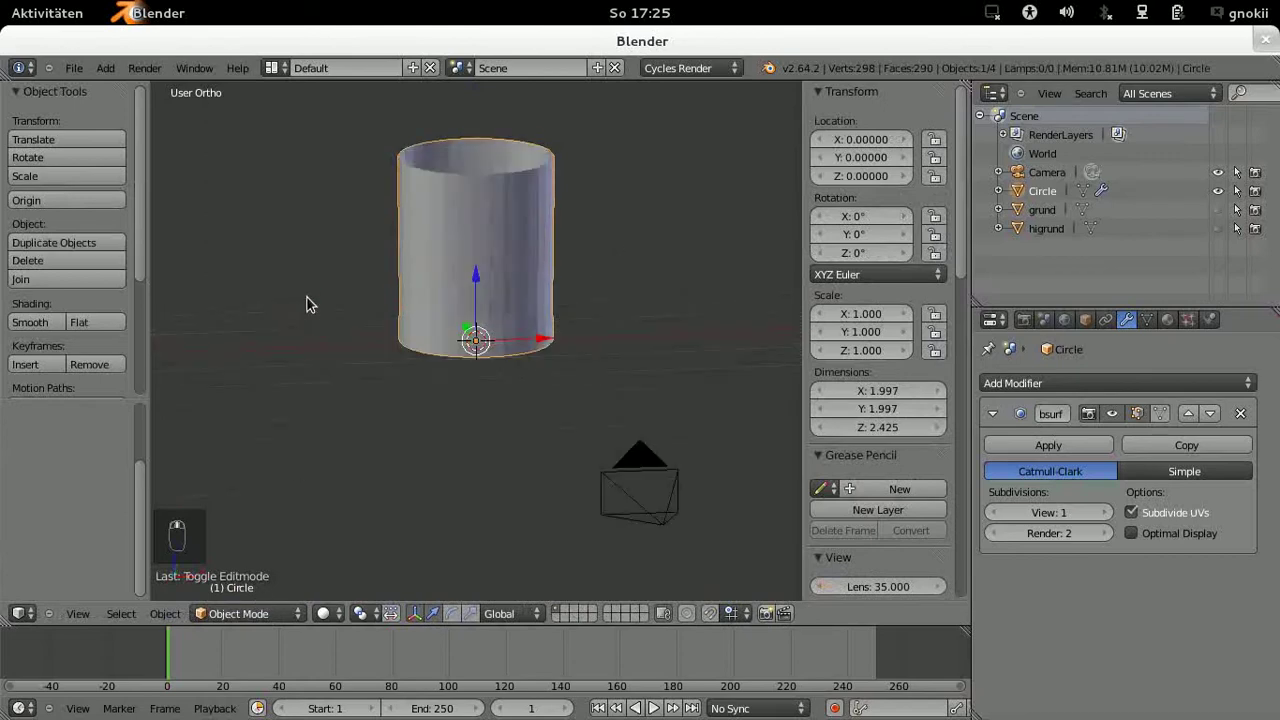
Step: Select the whole glass mesh in Edit Mode and recalculate its normals for smooth shading
drag(312, 343, 329, 446)
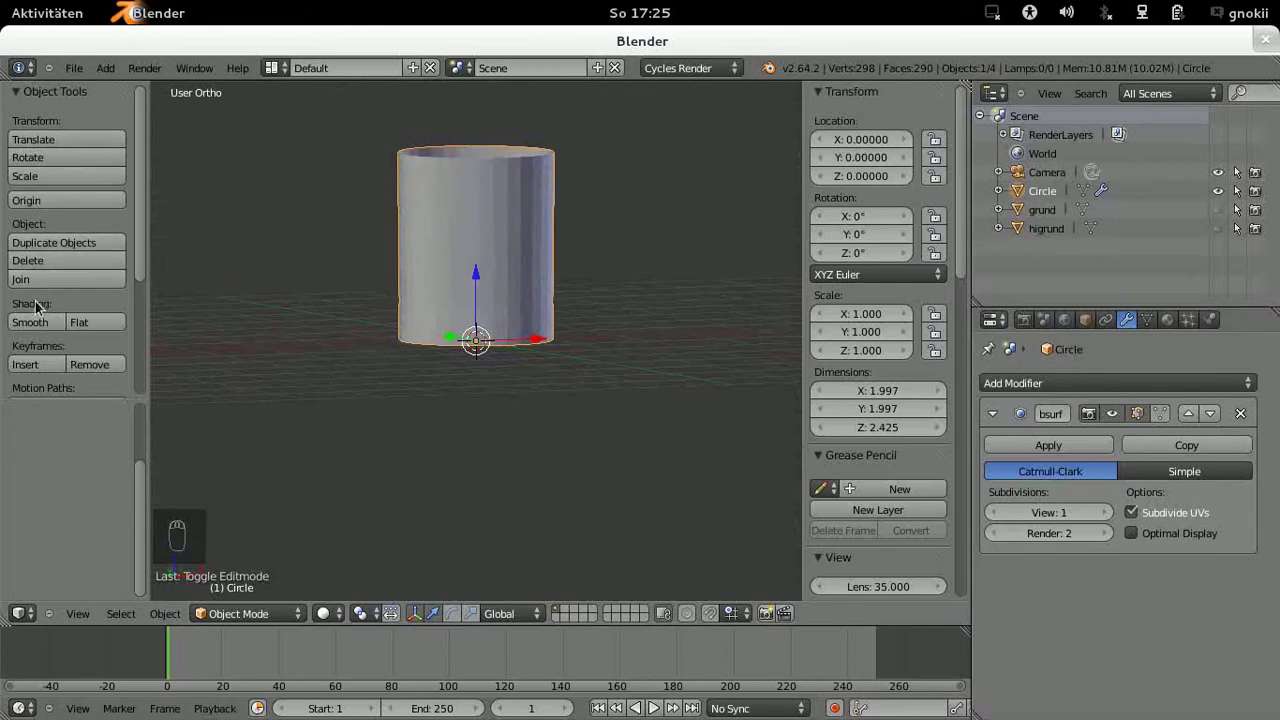
drag(41, 339, 39, 328)
drag(39, 328, 275, 274)
drag(275, 274, 224, 285)
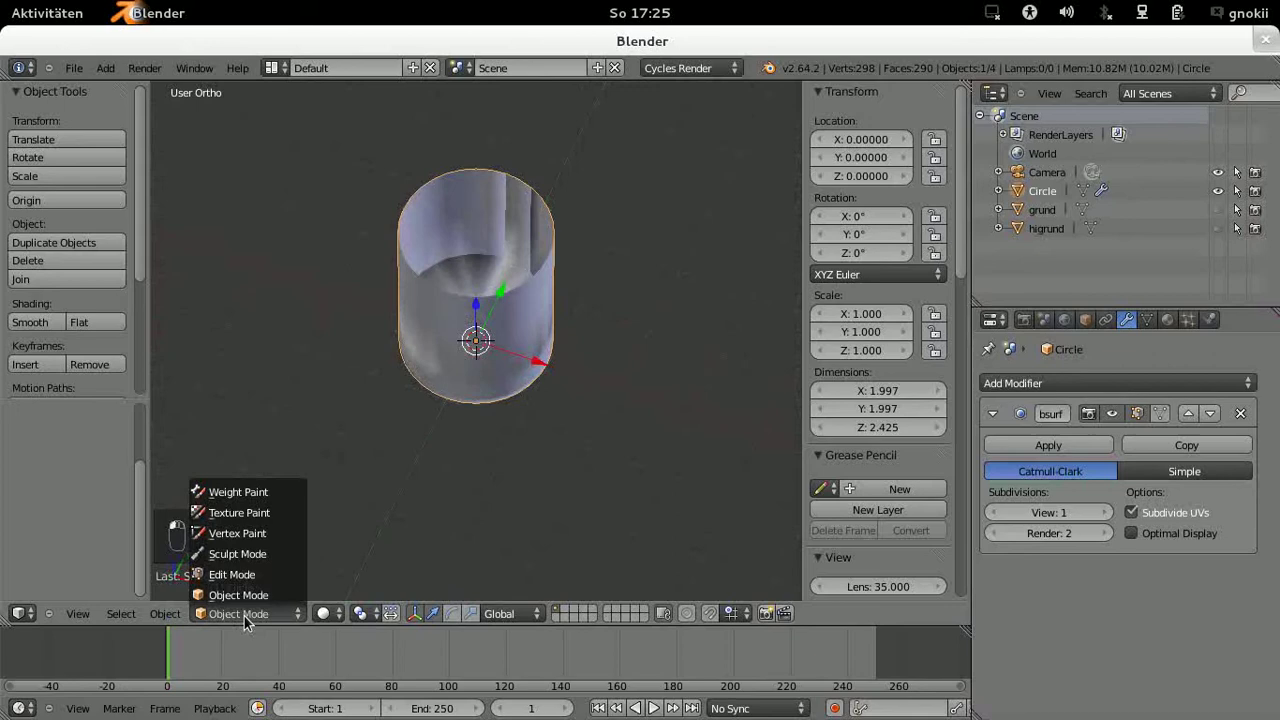
click(253, 581)
key(a)
key(a)
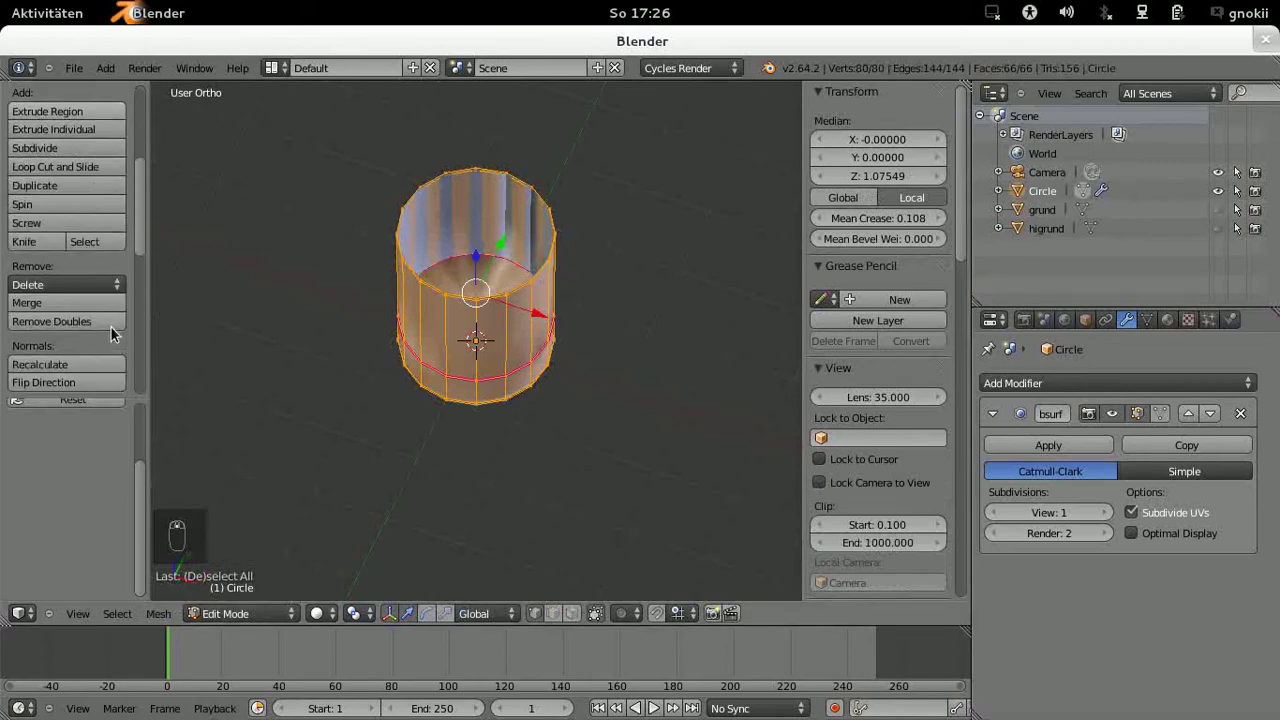
drag(42, 373, 222, 623)
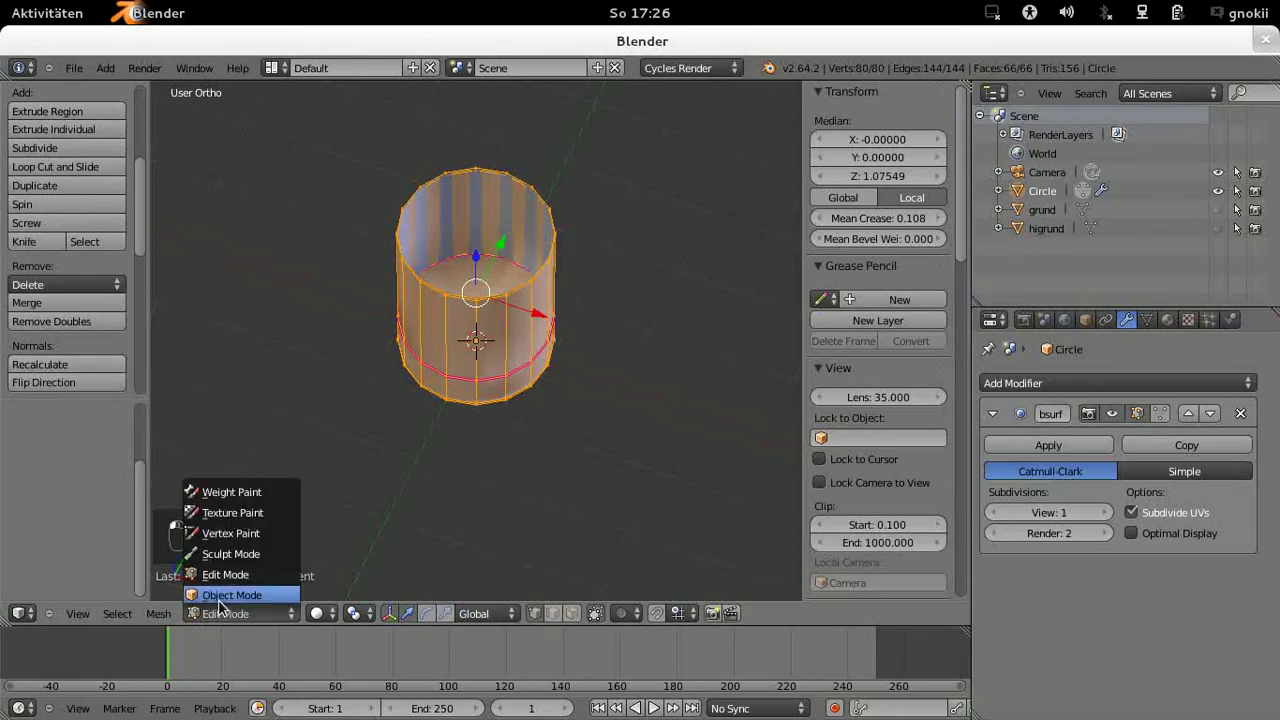
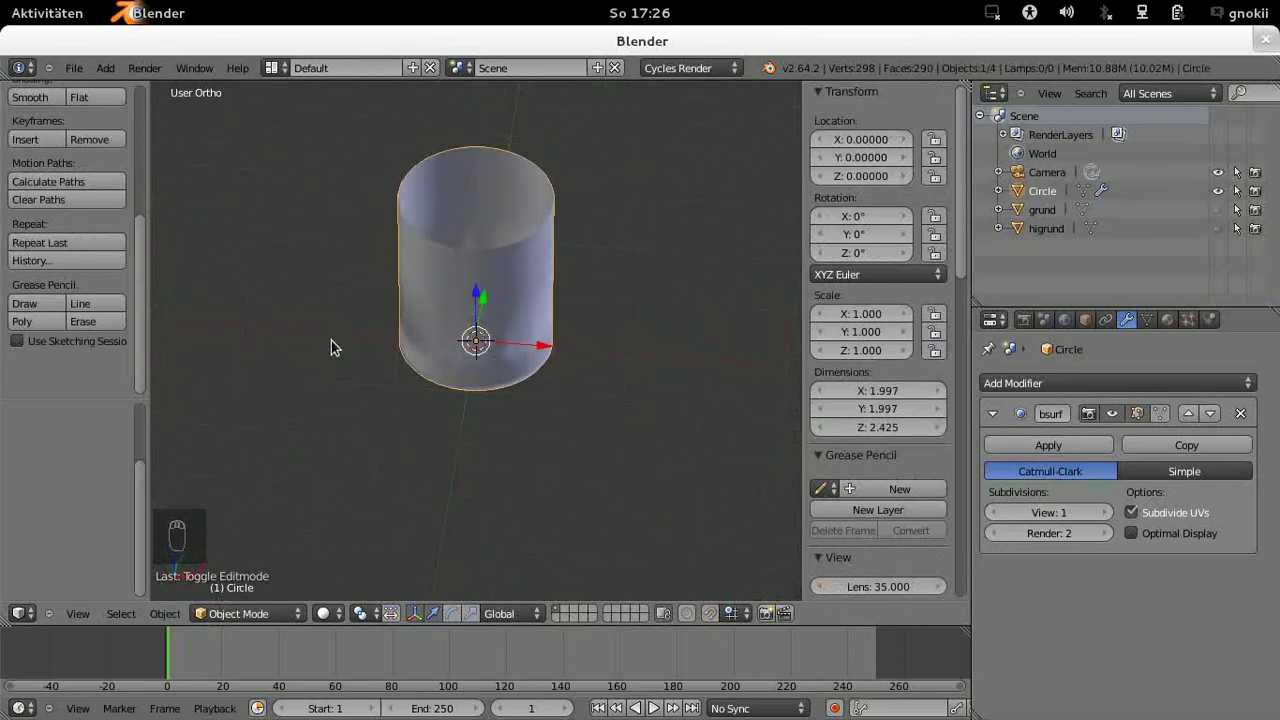
Step: Thicken the glass walls with a Solidify modifier at Thickness 0.03
drag(660, 197, 611, 190)
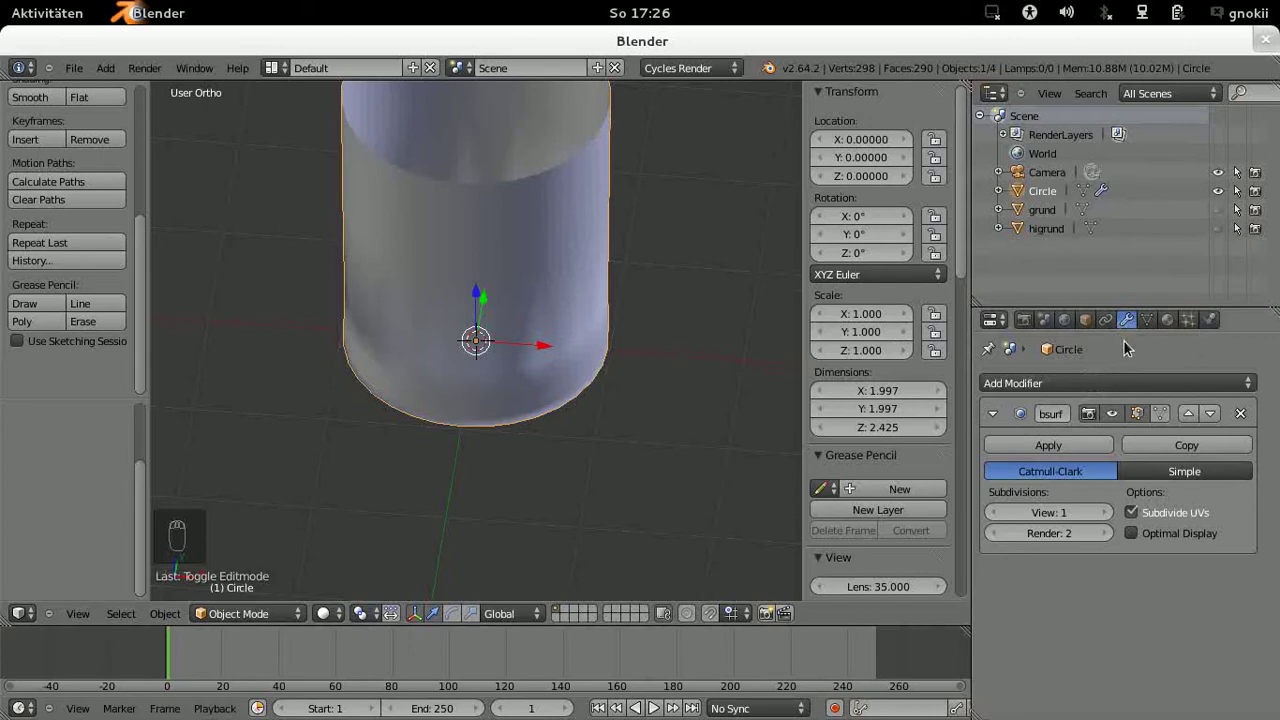
drag(1132, 383, 847, 621)
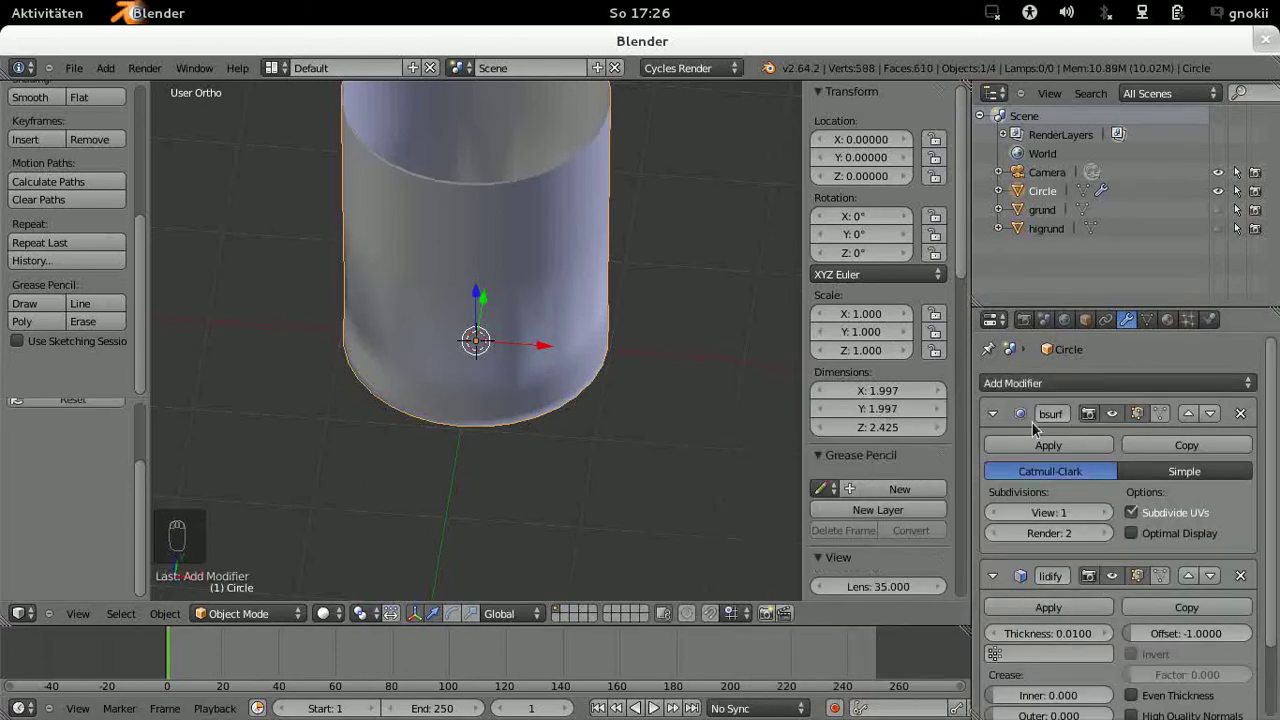
drag(994, 414, 1087, 505)
drag(1087, 504, 694, 313)
middle_click(694, 313)
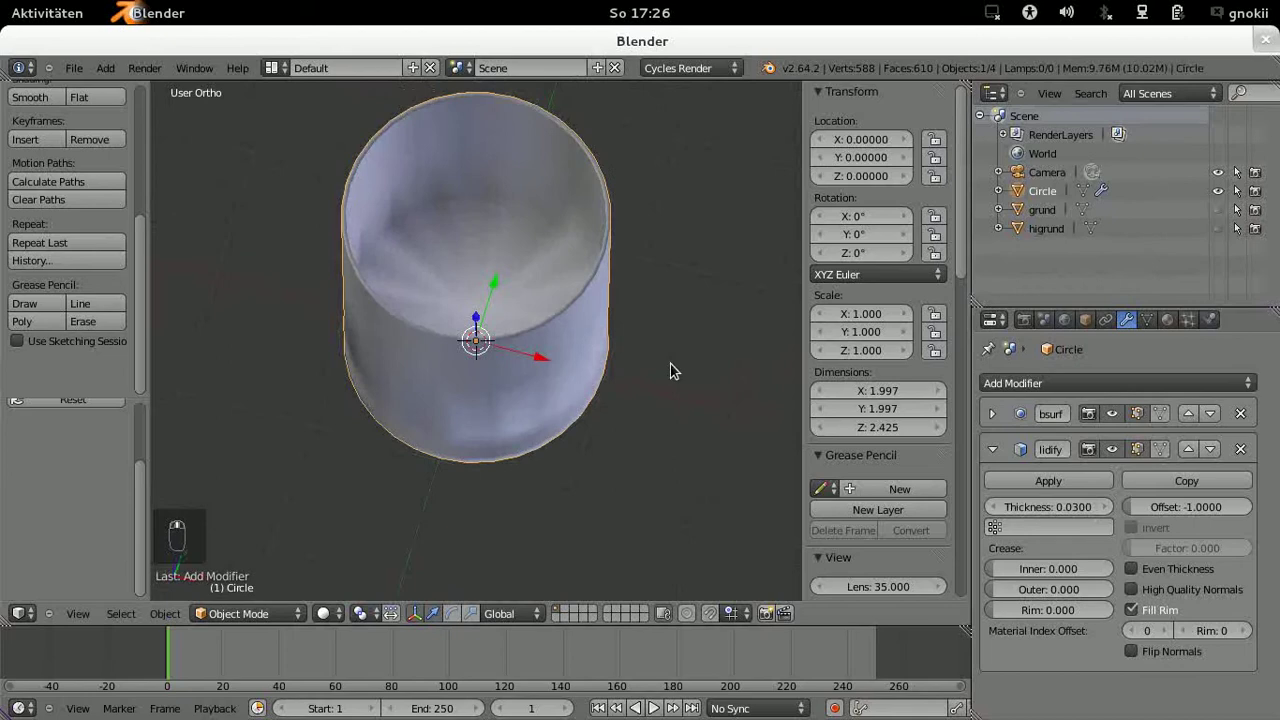
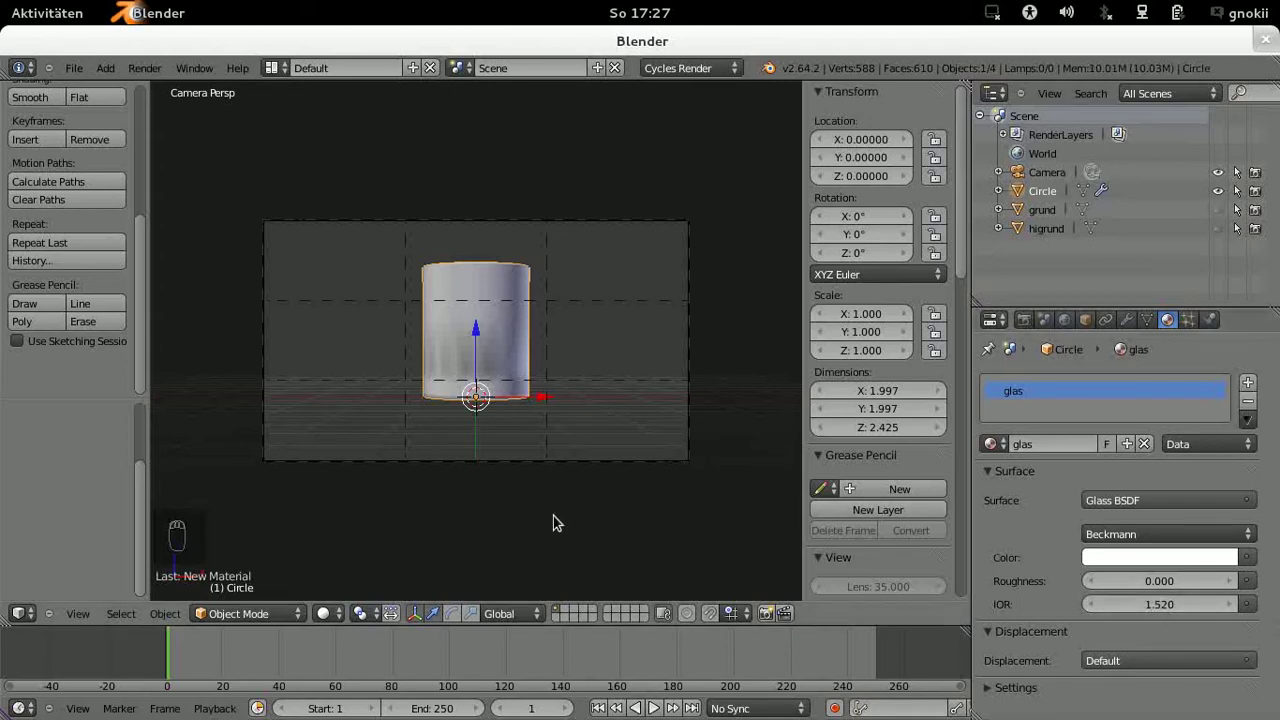
Step: Run a test render of the glass, then add a new cube at the origin
click(161, 69)
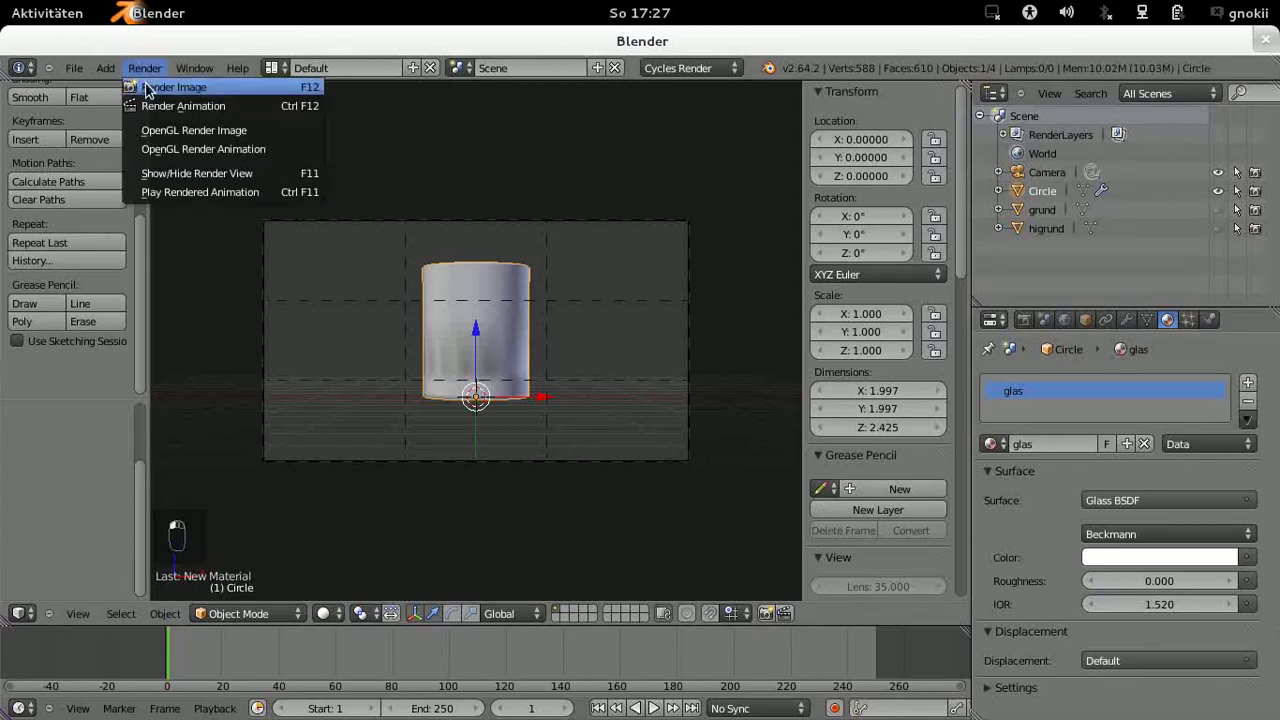
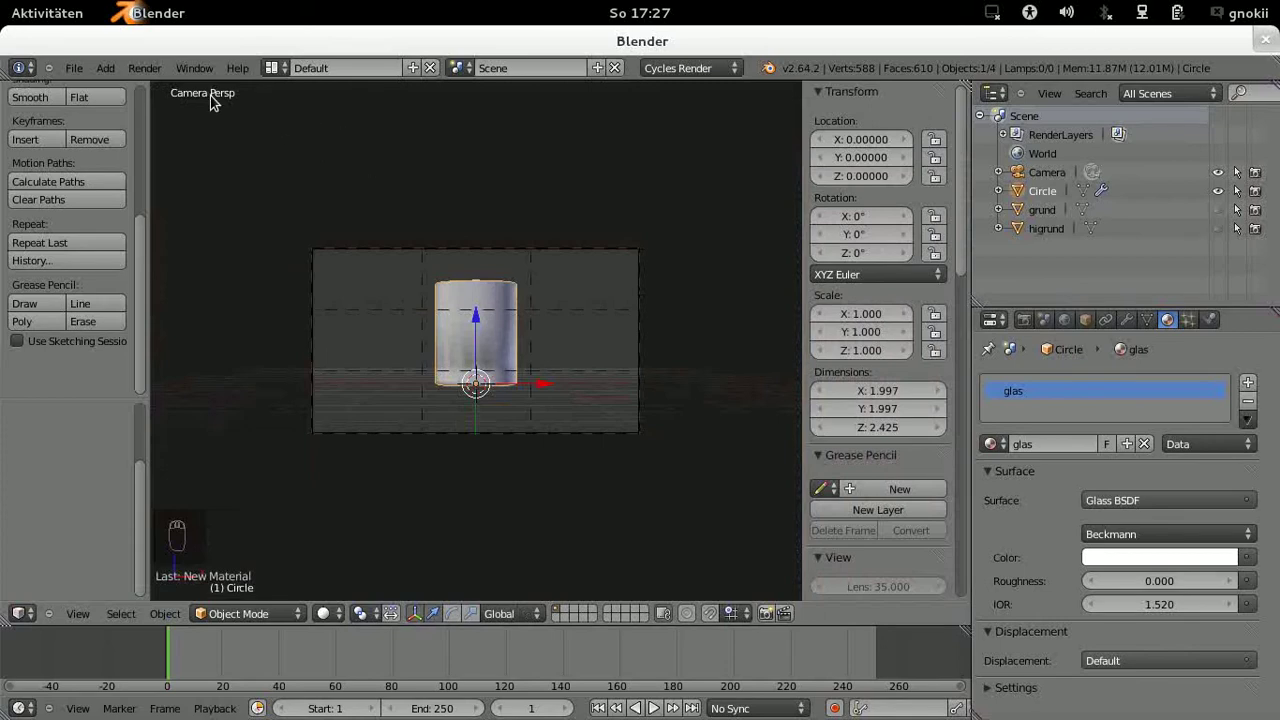
drag(107, 77, 222, 102)
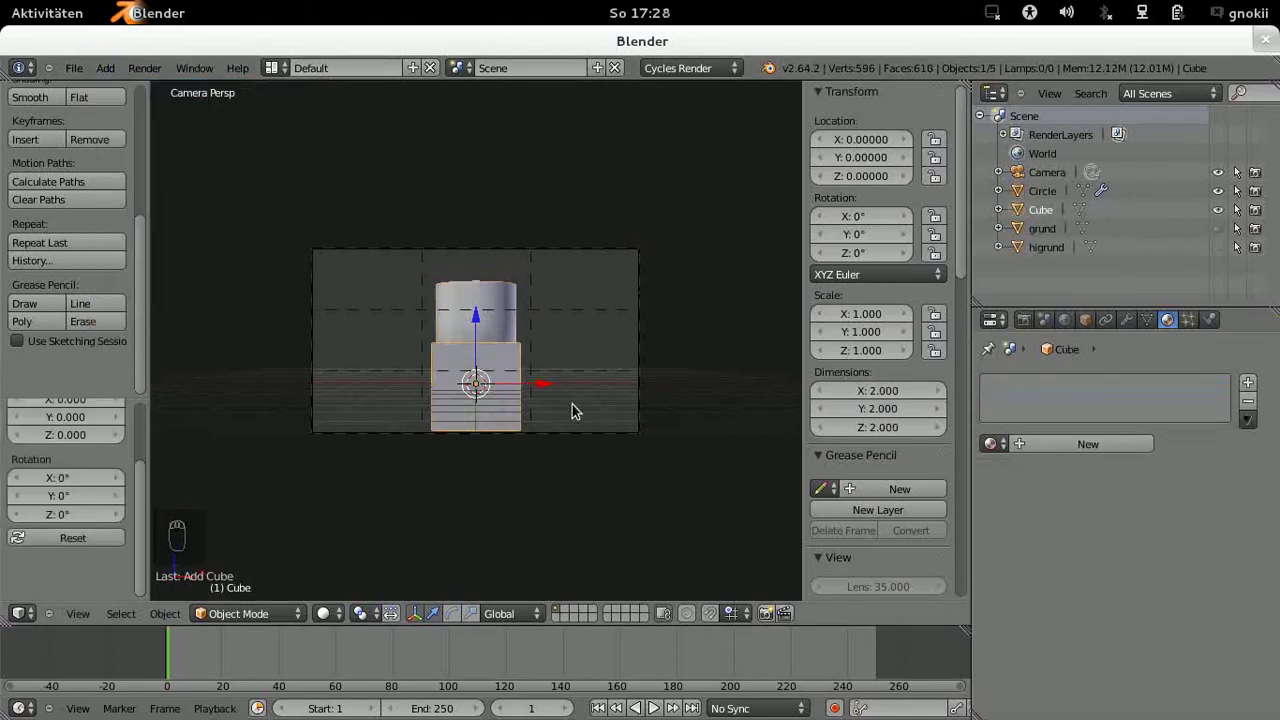
Step: Move the cube up and to the right of the glass in front view
key(KP_1)
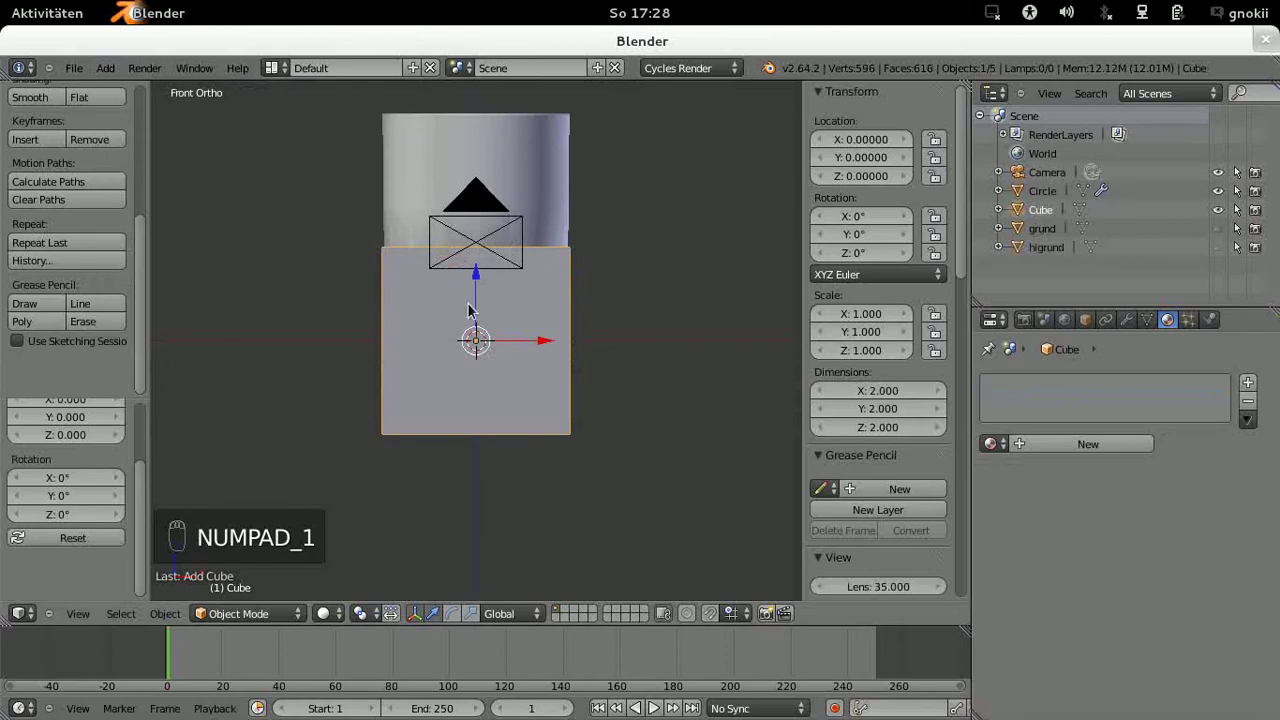
drag(482, 281, 489, 193)
click(482, 281)
click(489, 193)
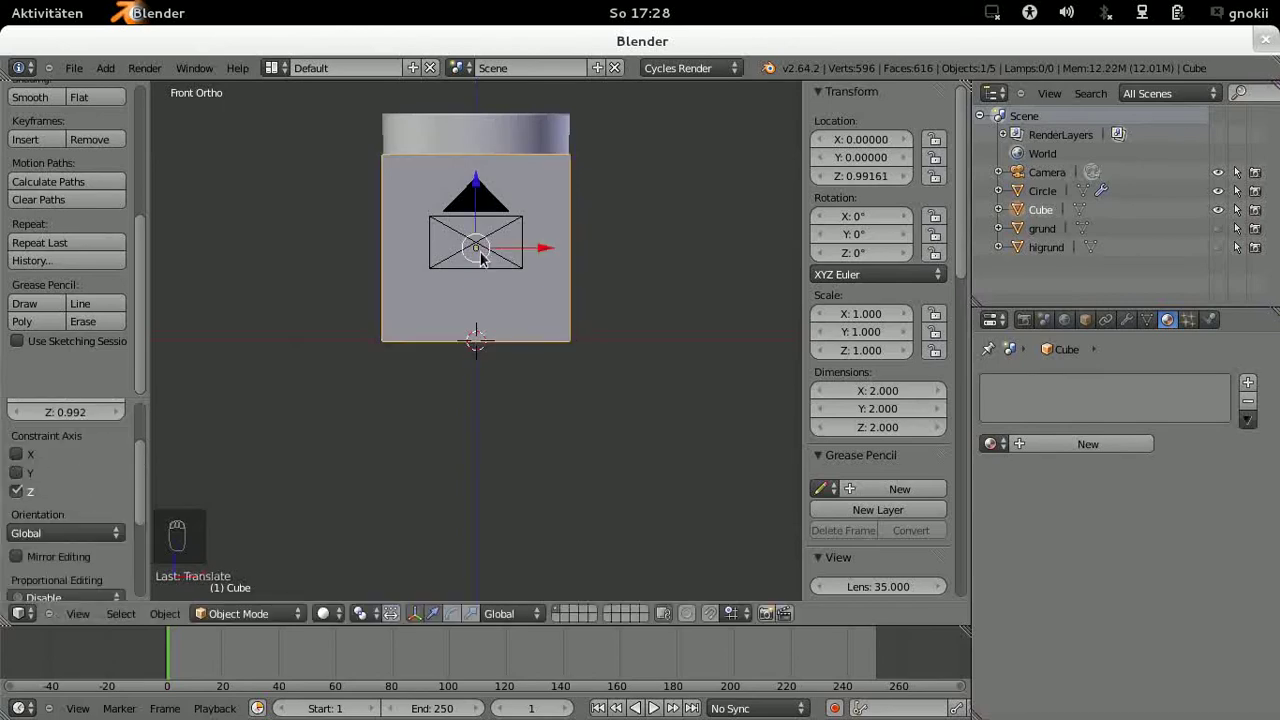
drag(551, 252, 772, 265)
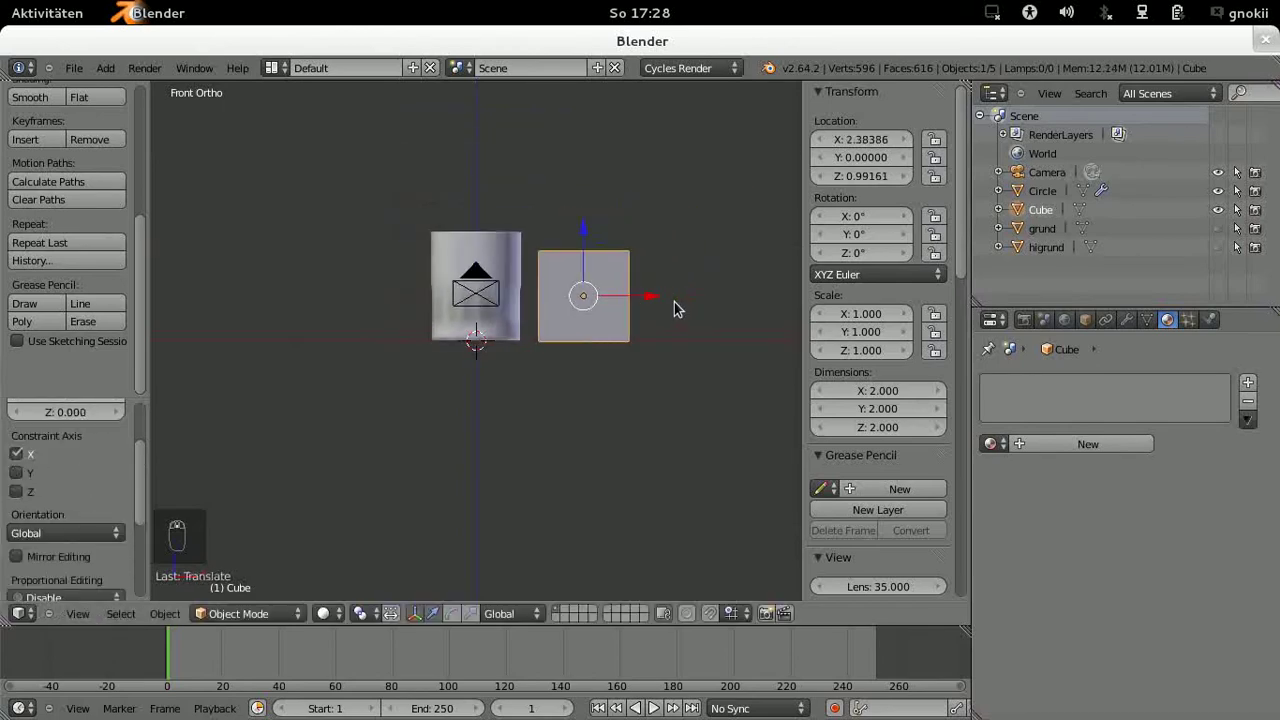
Step: Scale the cube down to about 0.445 and lower it to height 0.47
key(s)
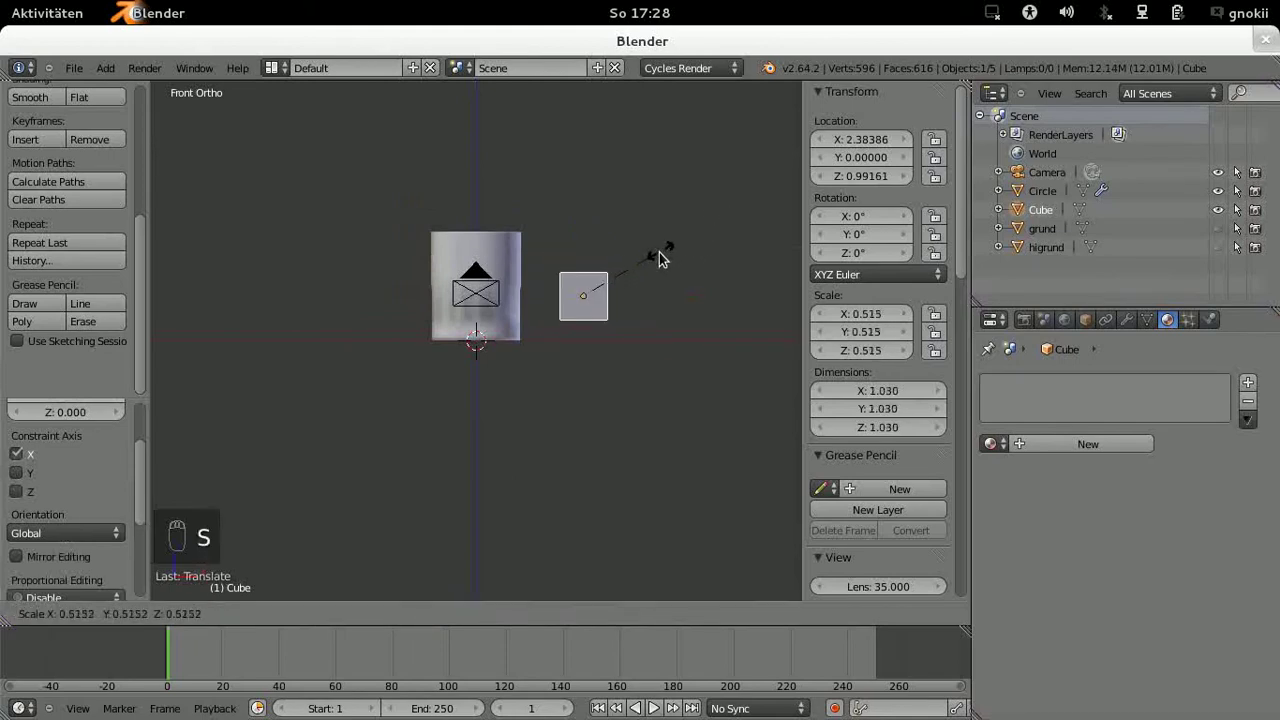
drag(656, 261, 591, 255)
drag(591, 255, 683, 218)
middle_click(331, 628)
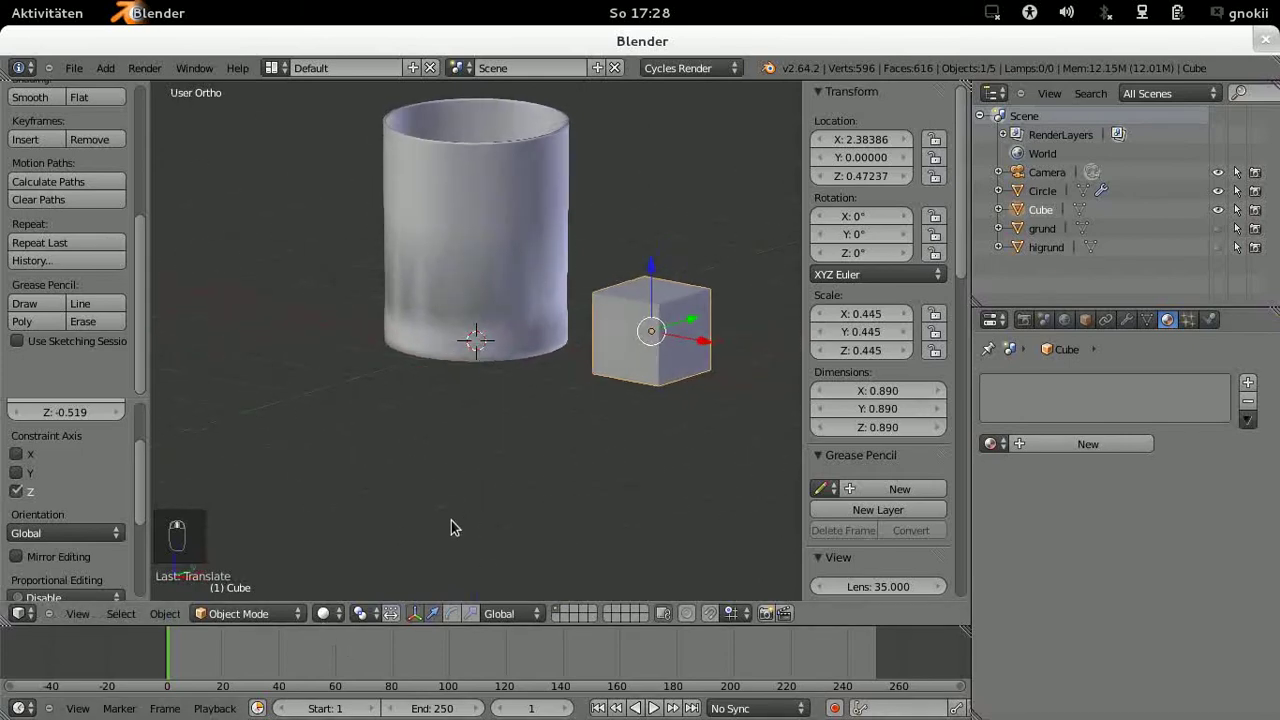
key(n)
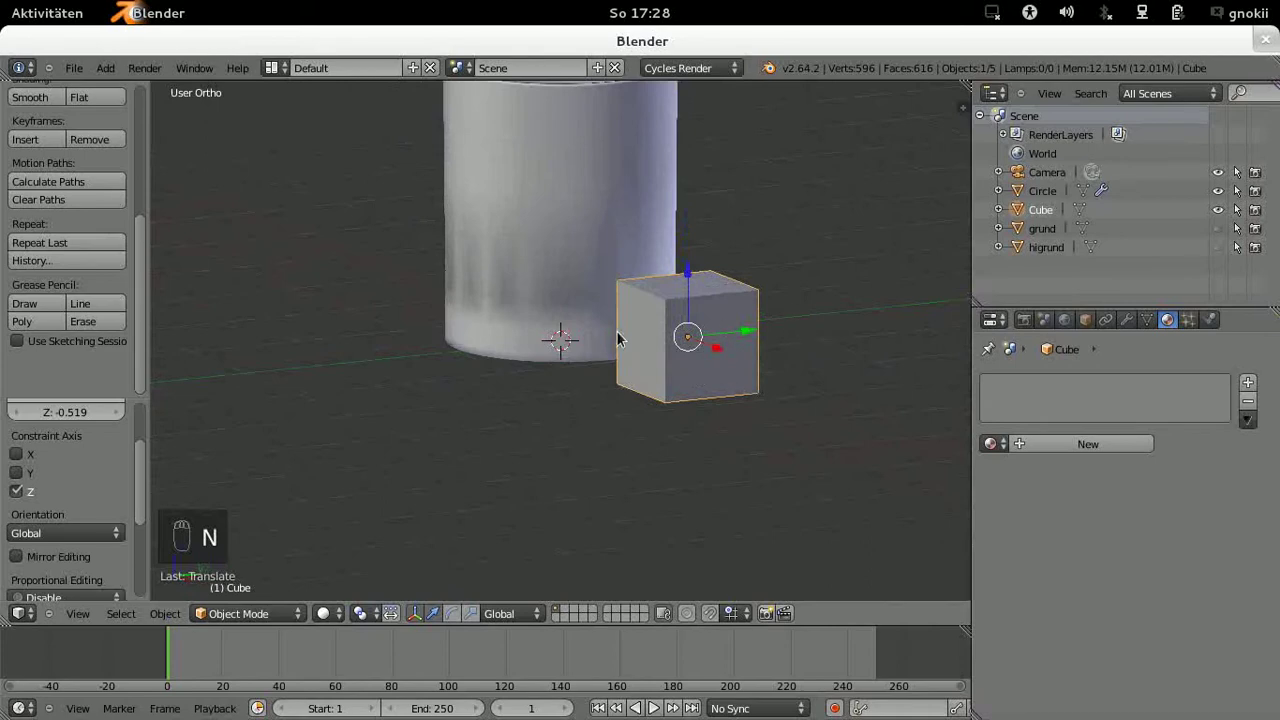
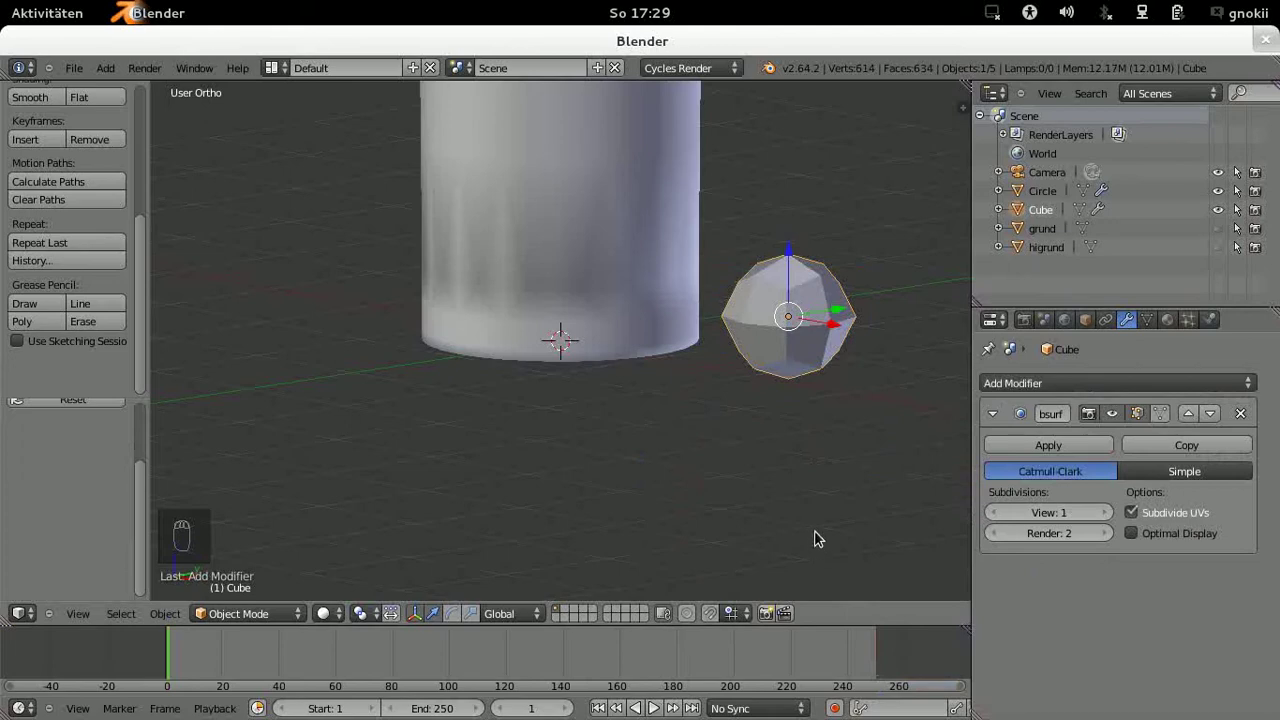
Step: Frame the glass and subdivided cube in front orthographic view
key(KP_1)
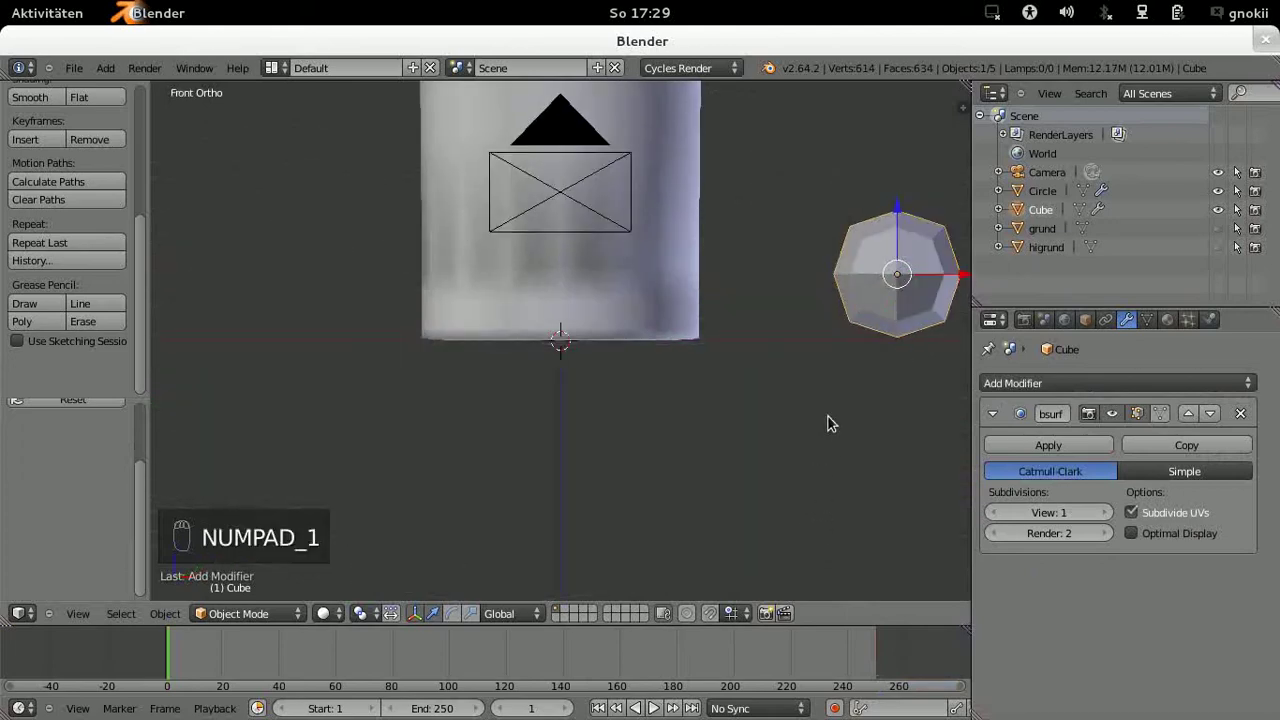
drag(825, 408, 855, 239)
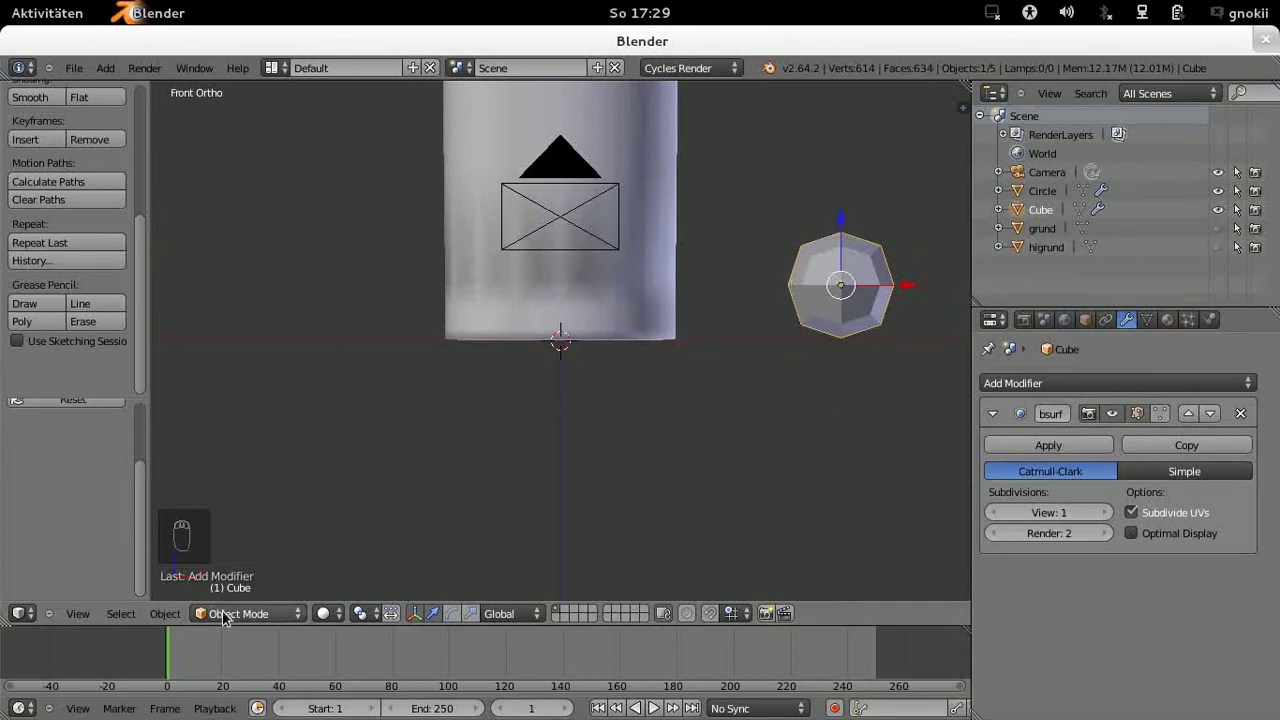
Step: Add a horizontal and a vertical edge loop to the cube and slide them toward its edges
drag(234, 625, 252, 578)
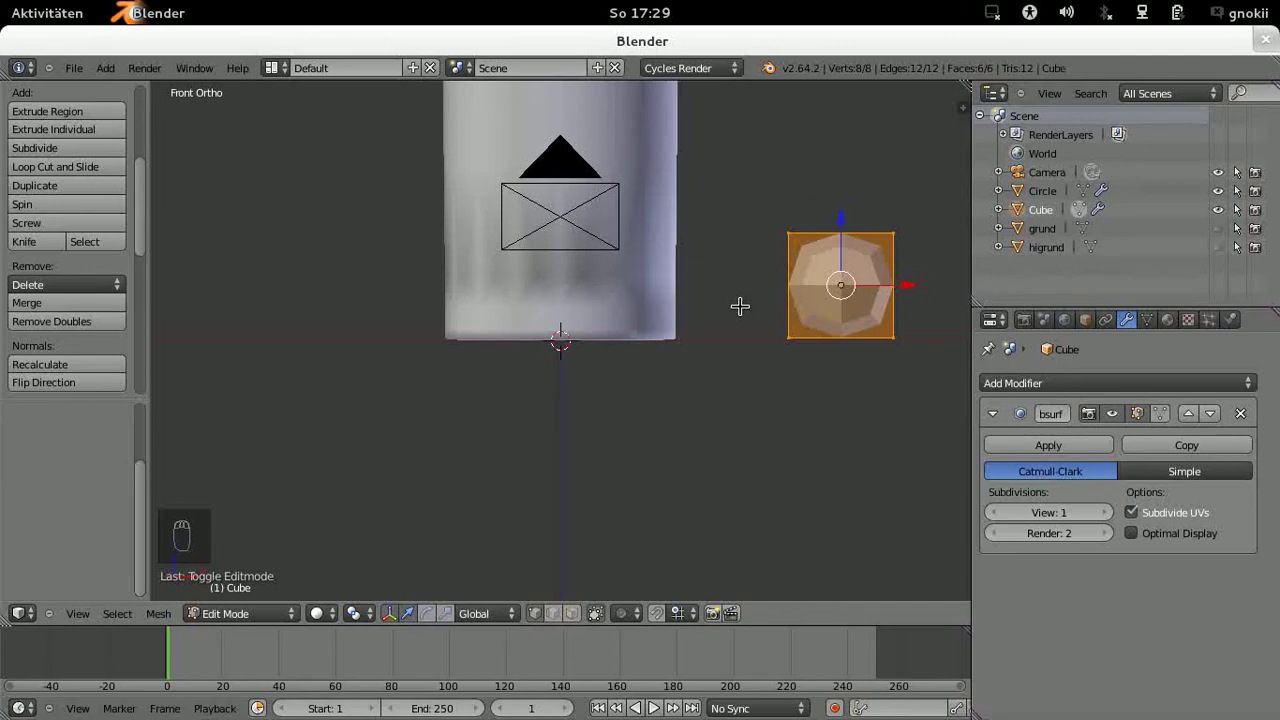
key(ctrl+r)
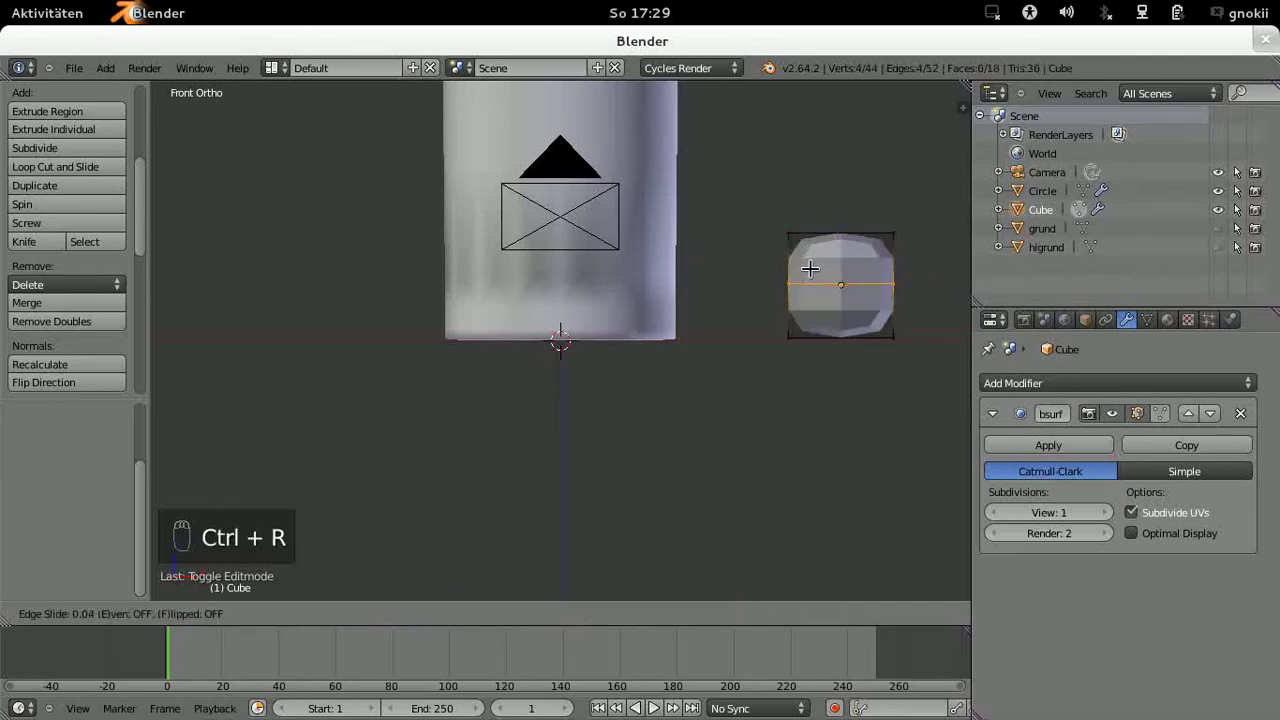
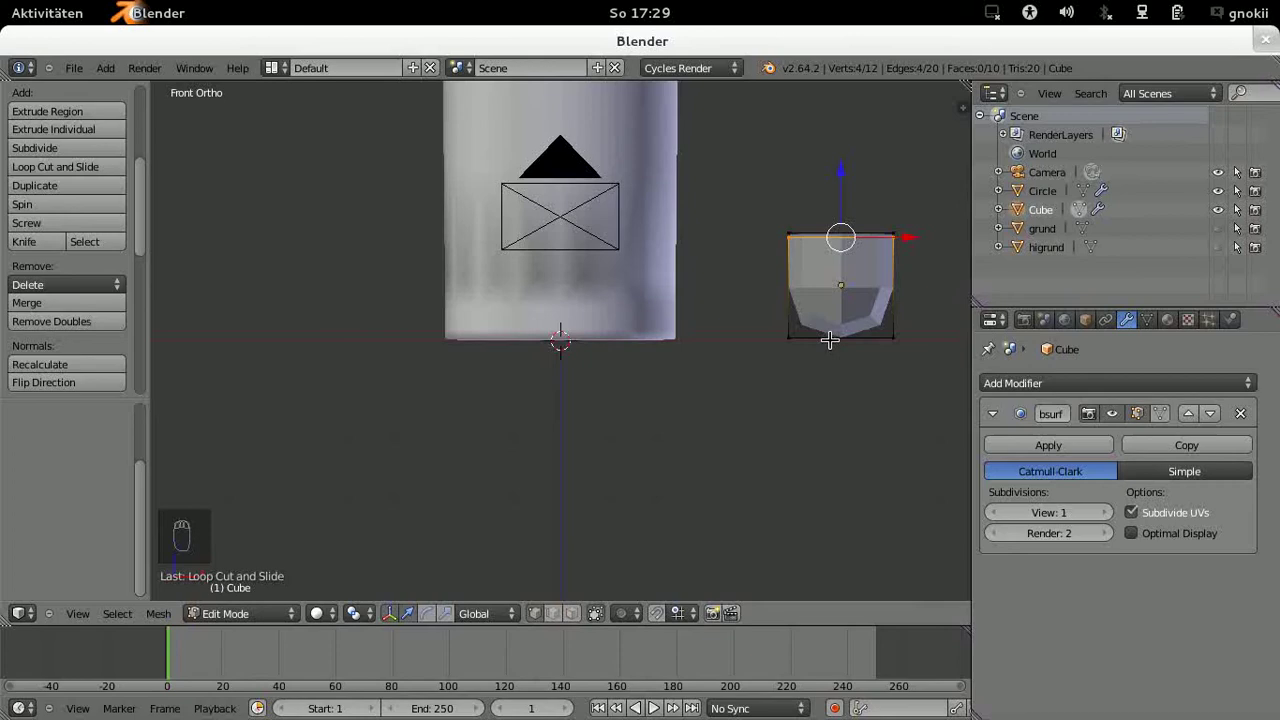
key(ctrl+r)
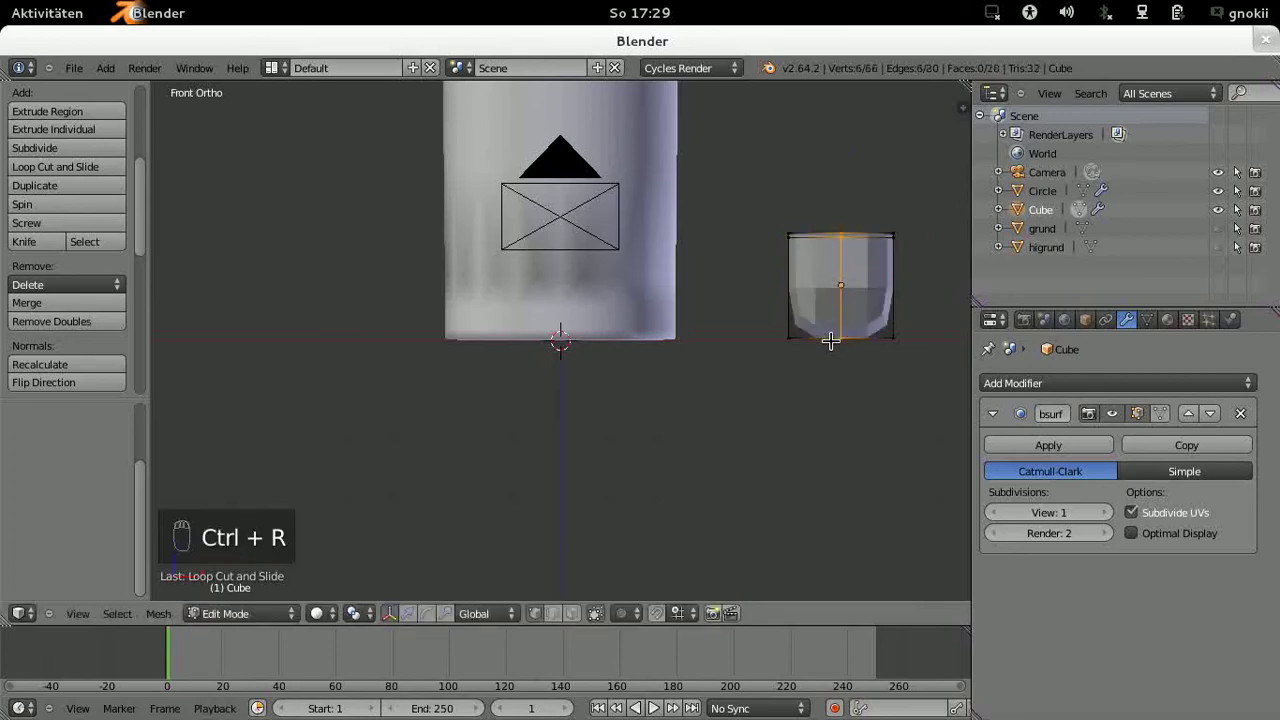
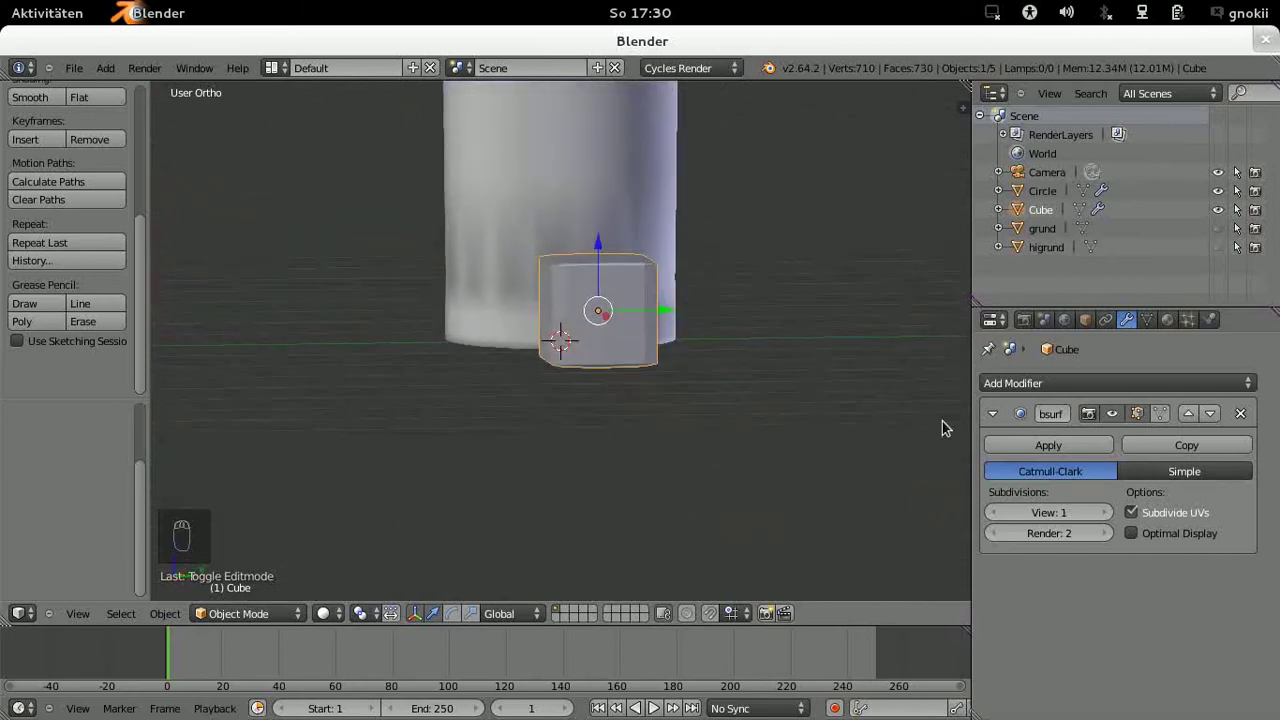
Step: Give the cube a Displace modifier and create a new Clouds texture to drive it
drag(994, 422, 1131, 387)
drag(1139, 386, 1272, 365)
middle_click(1272, 365)
drag(770, 362, 703, 353)
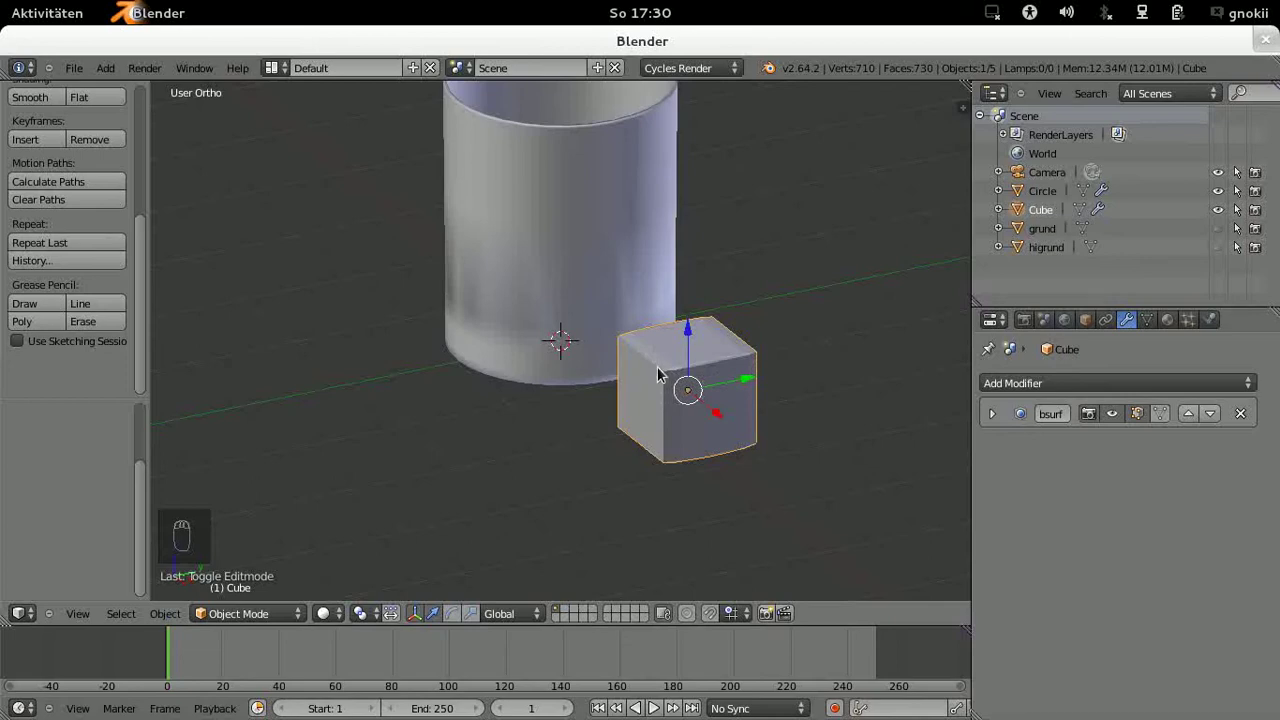
drag(1068, 386, 1036, 412)
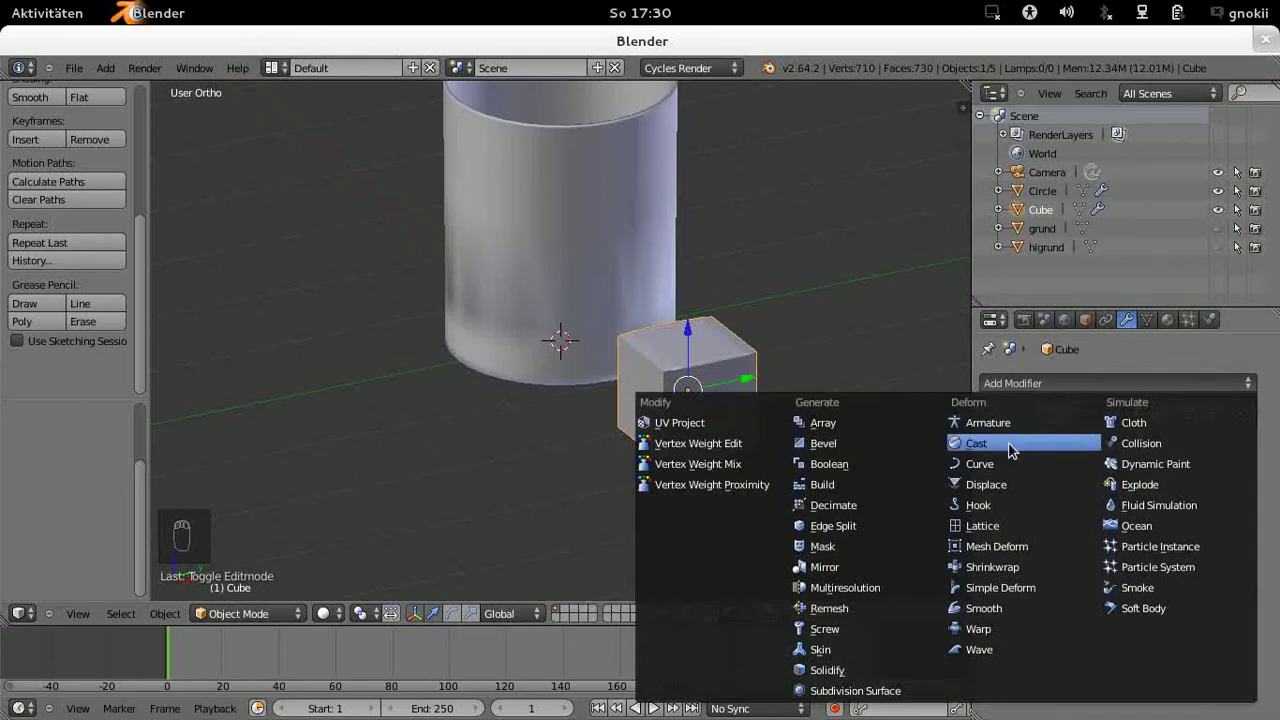
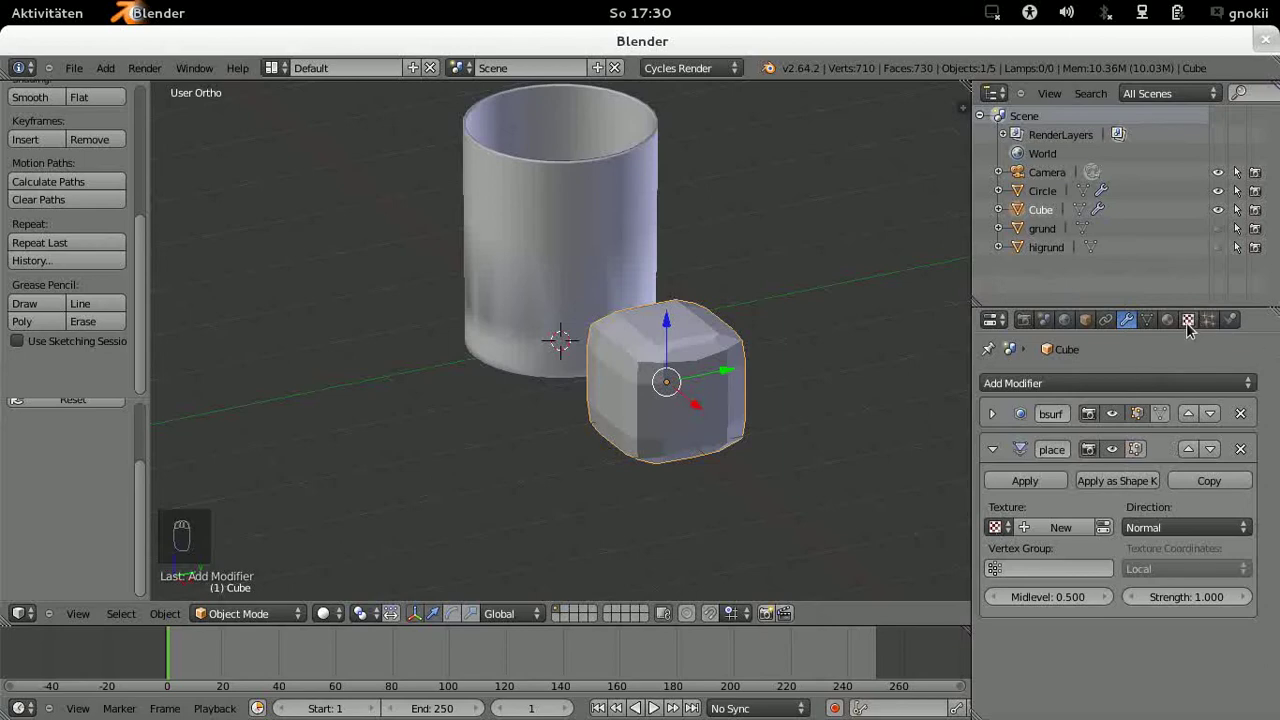
drag(1193, 330, 1073, 384)
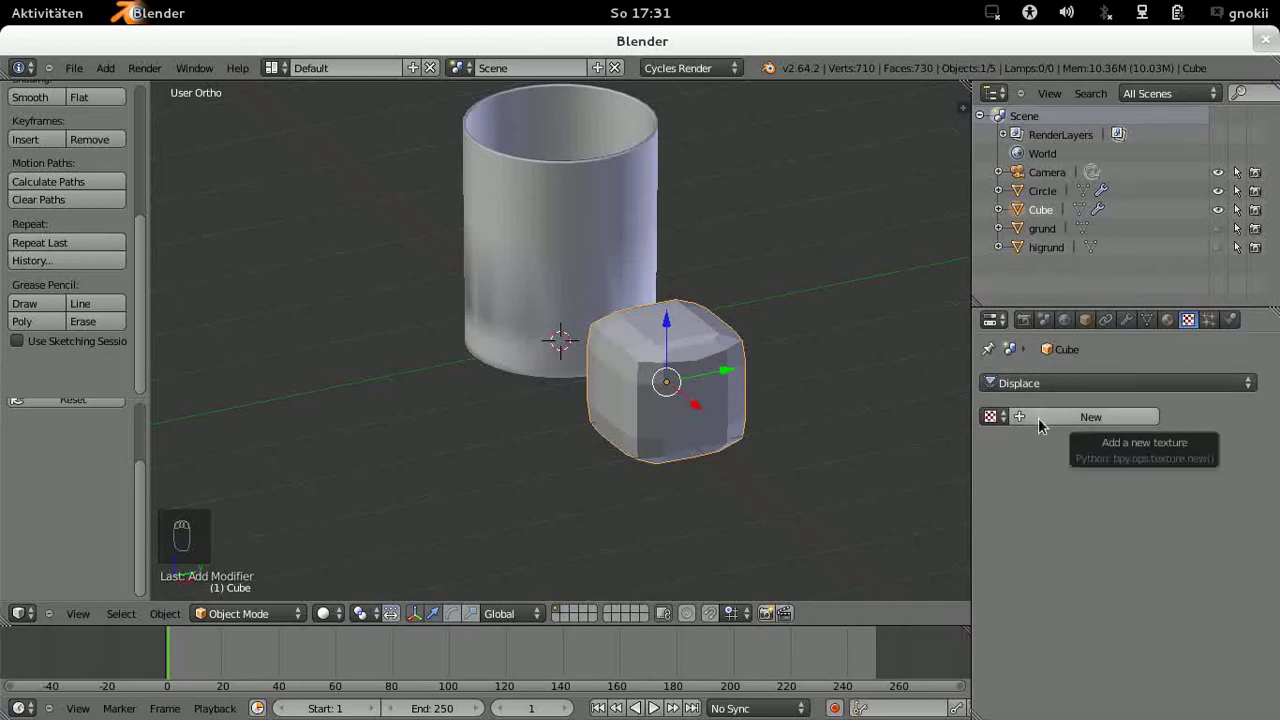
Step: Set the Clouds texture Size to 0.75 and the Displace Strength to 0.200
drag(1044, 429, 1115, 444)
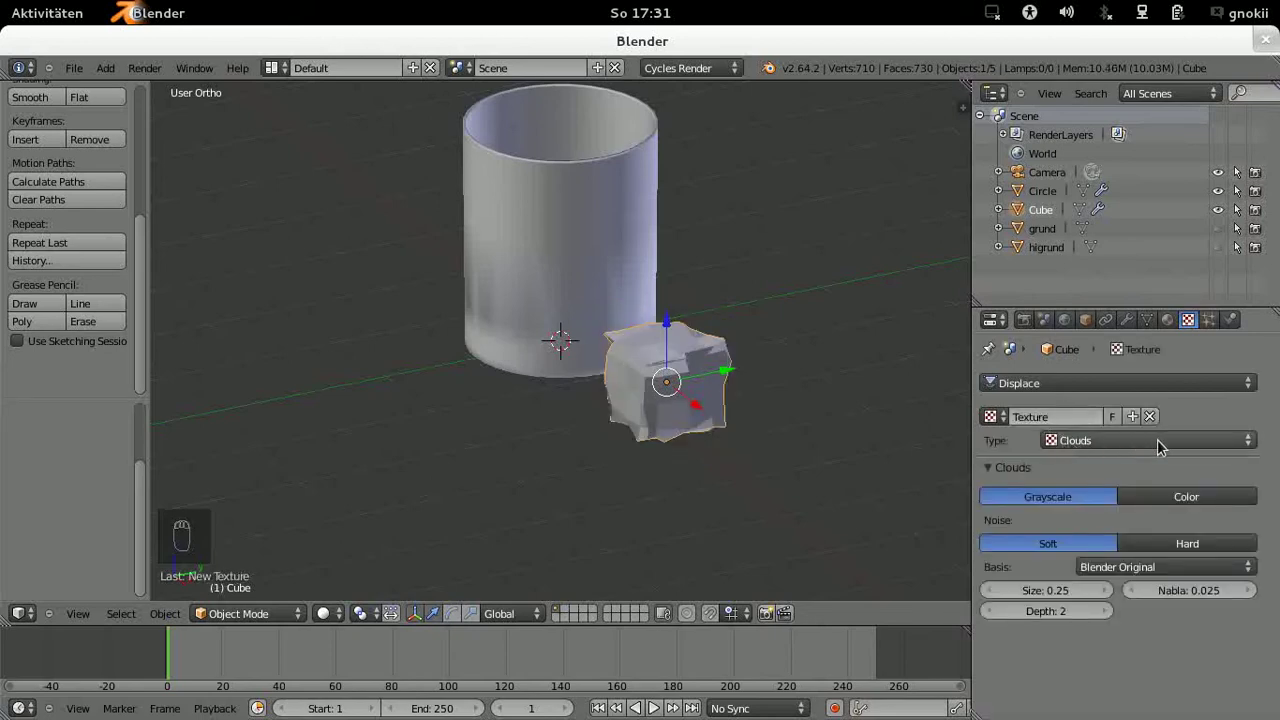
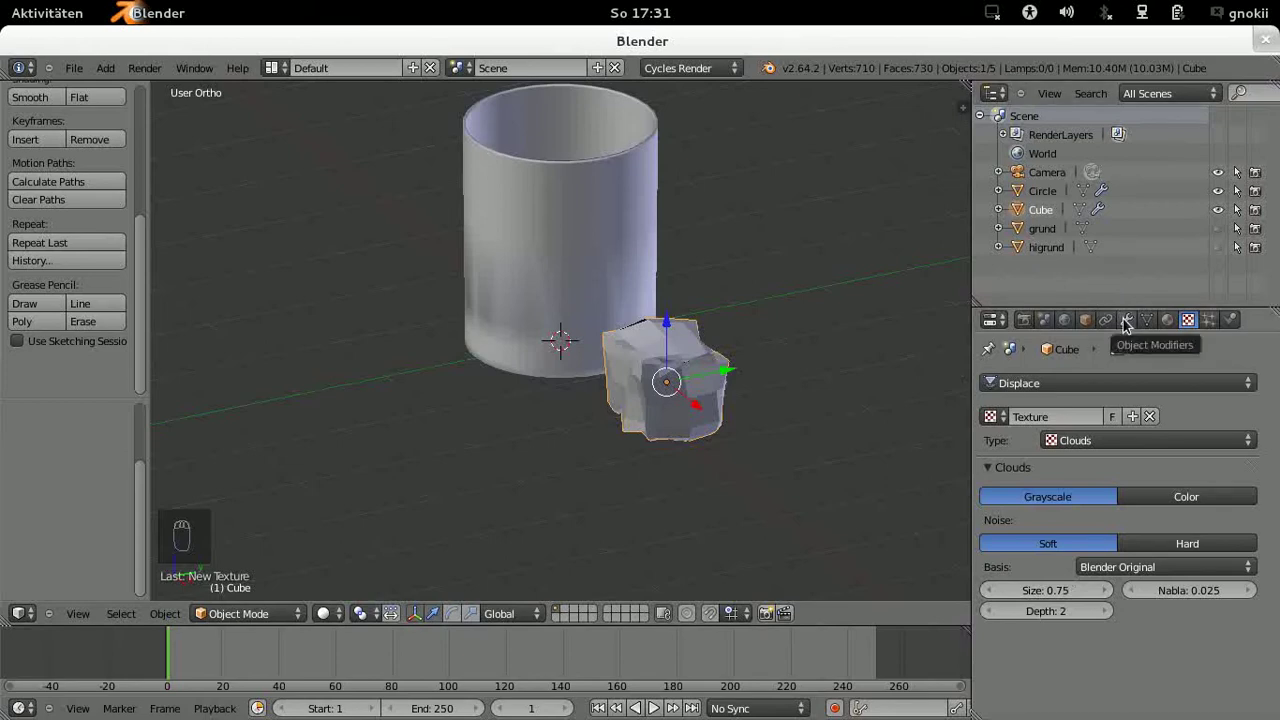
drag(1129, 322, 853, 388)
drag(761, 430, 958, 536)
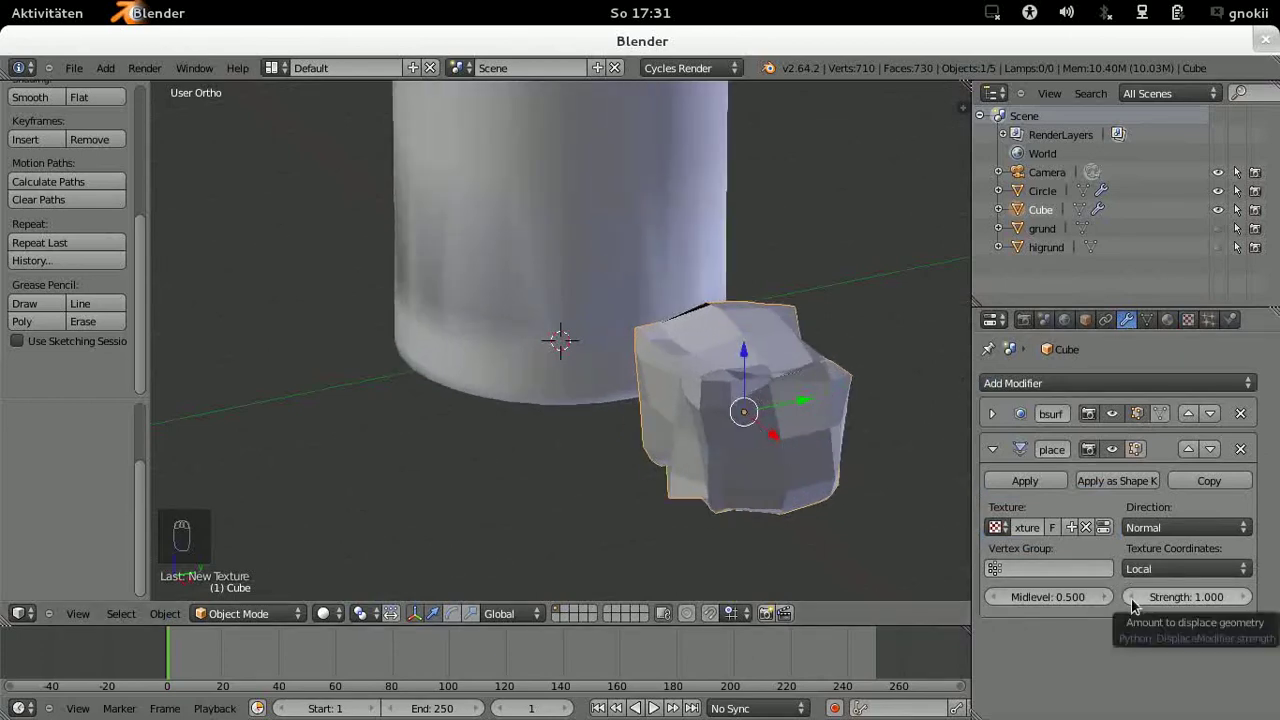
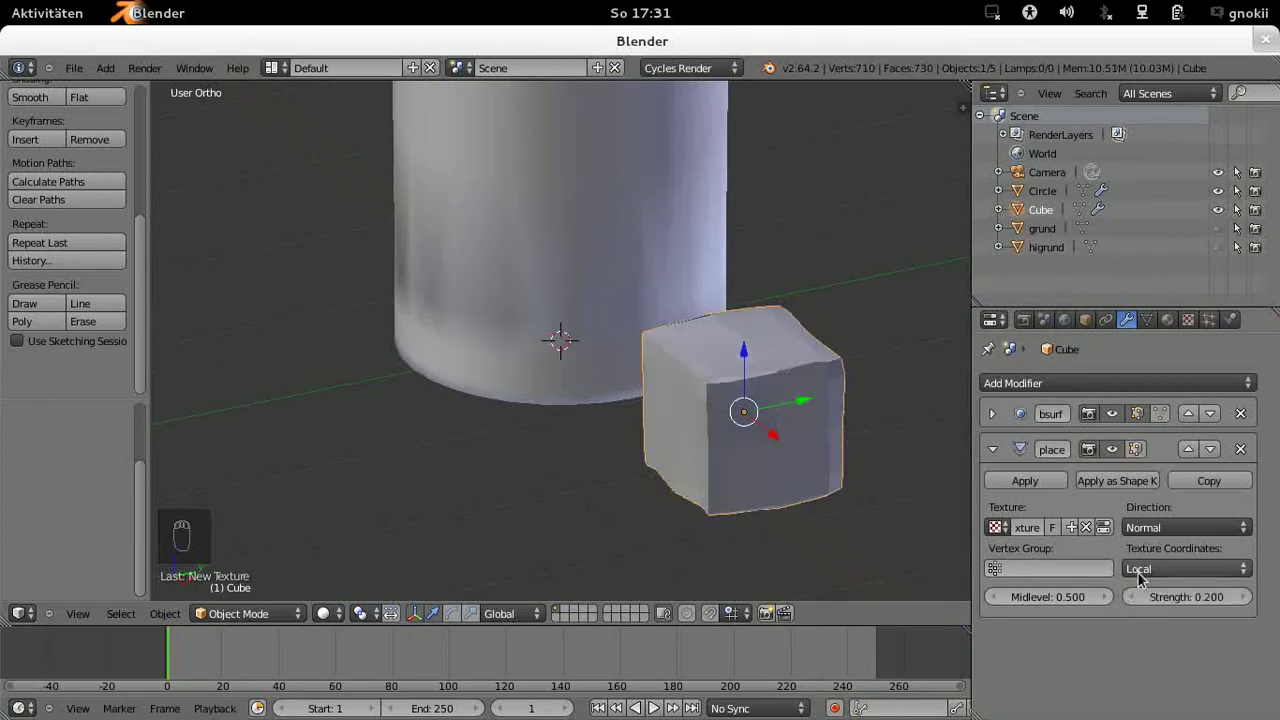
drag(638, 519, 641, 469)
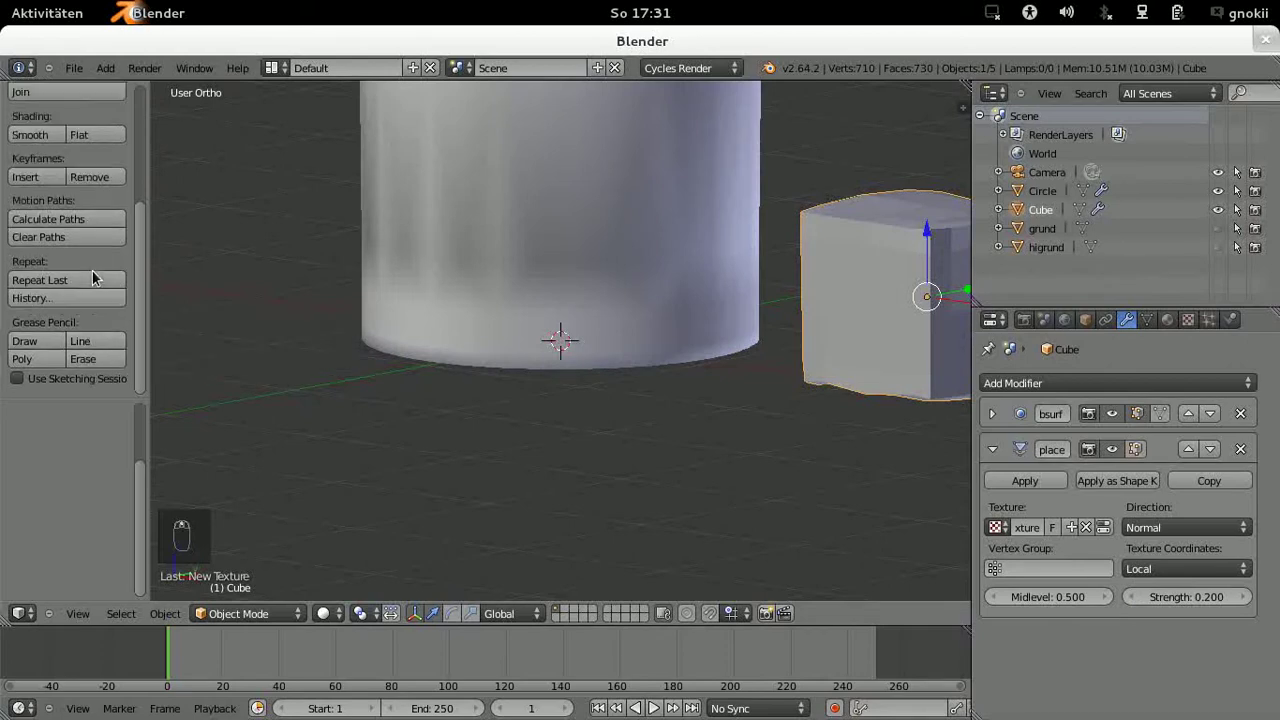
drag(32, 175, 1171, 324)
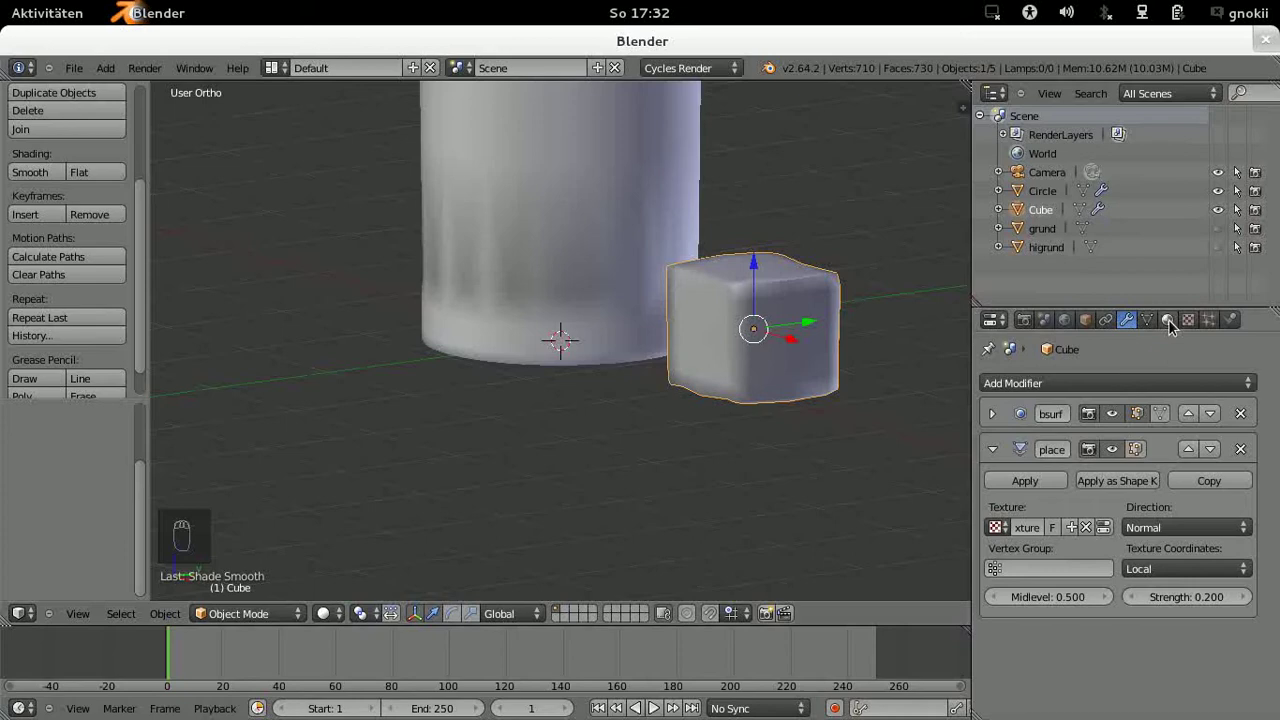
Step: Create material 'eis' for the cube with a Glass BSDF shader, pure white colour and IOR 1.333
drag(1171, 324, 1077, 458)
middle_click(1077, 458)
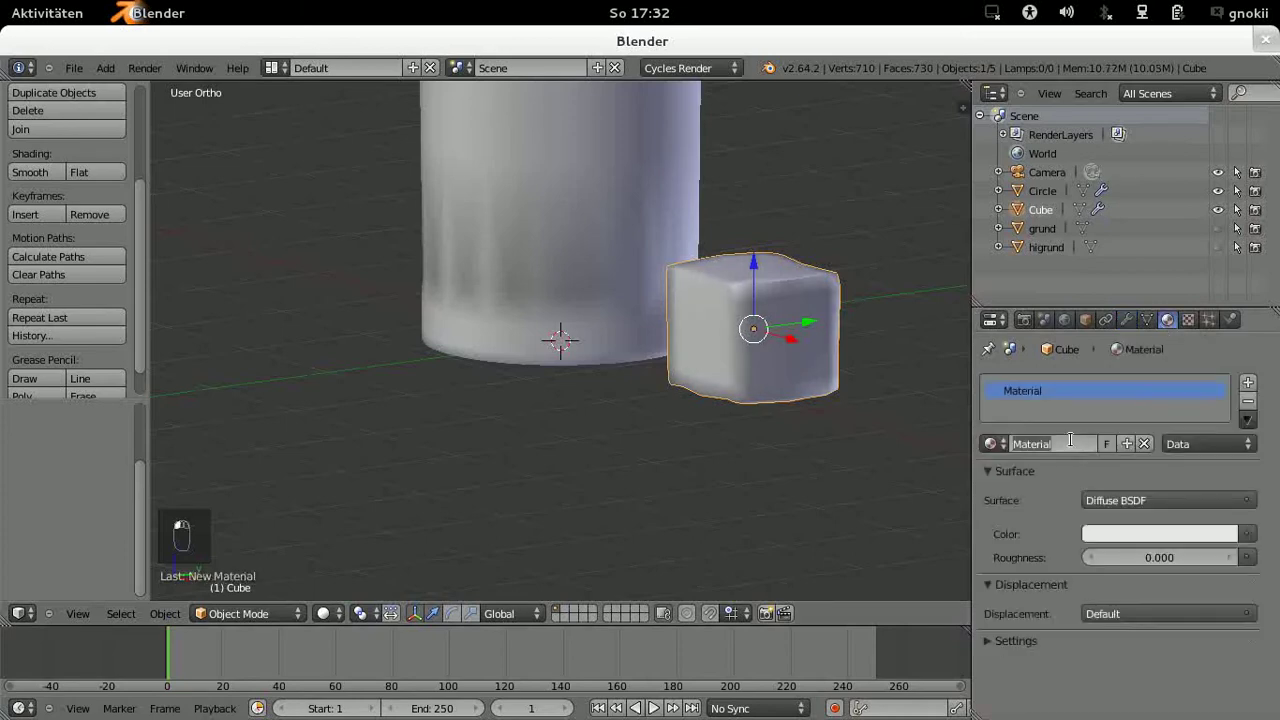
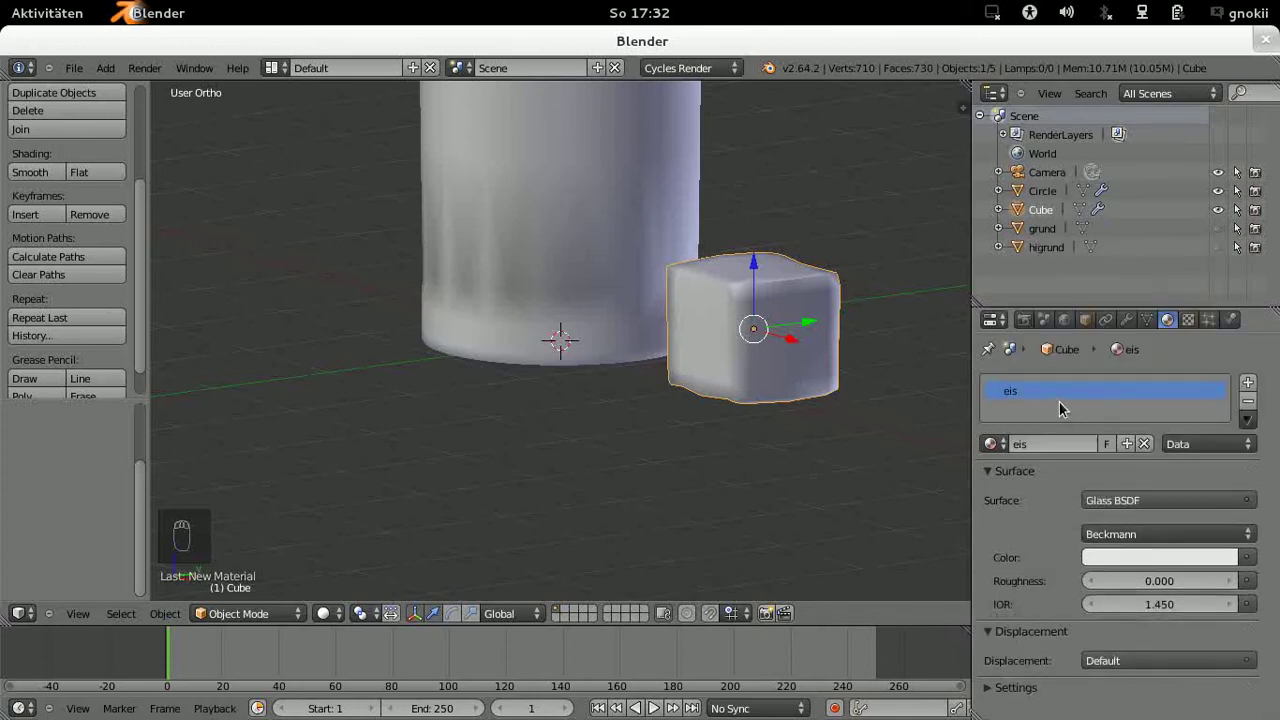
drag(1179, 561, 1229, 297)
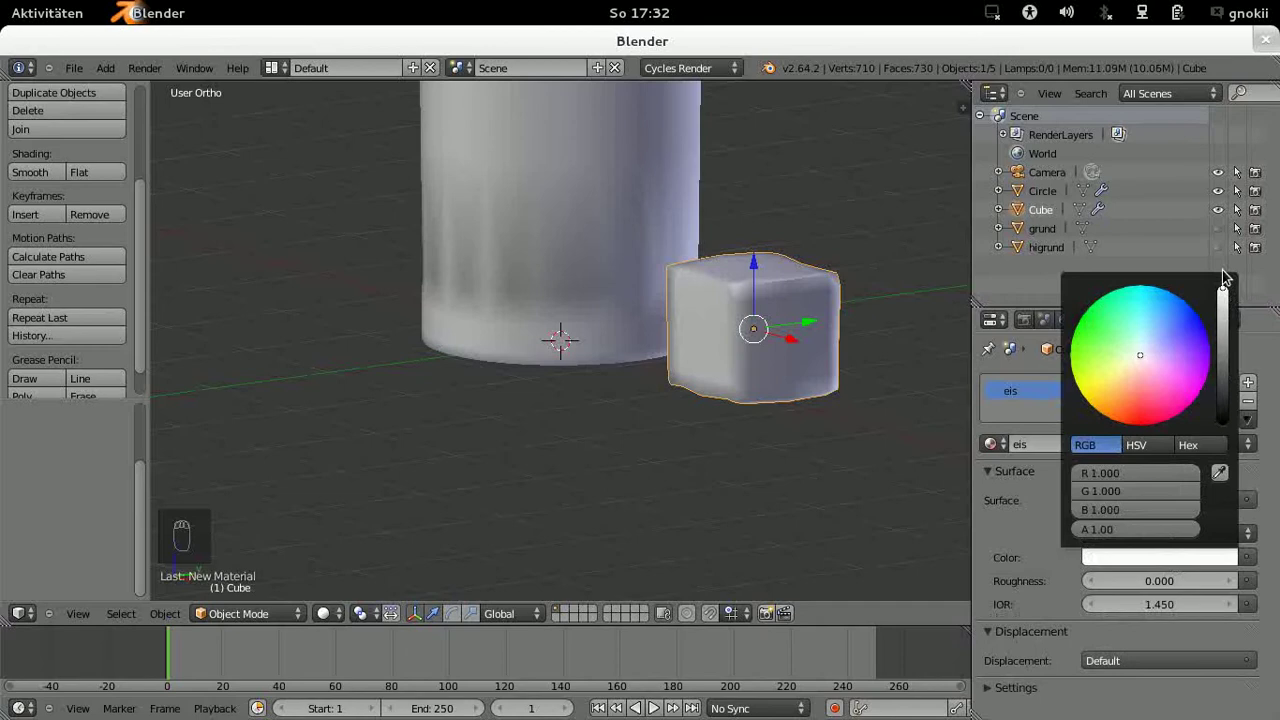
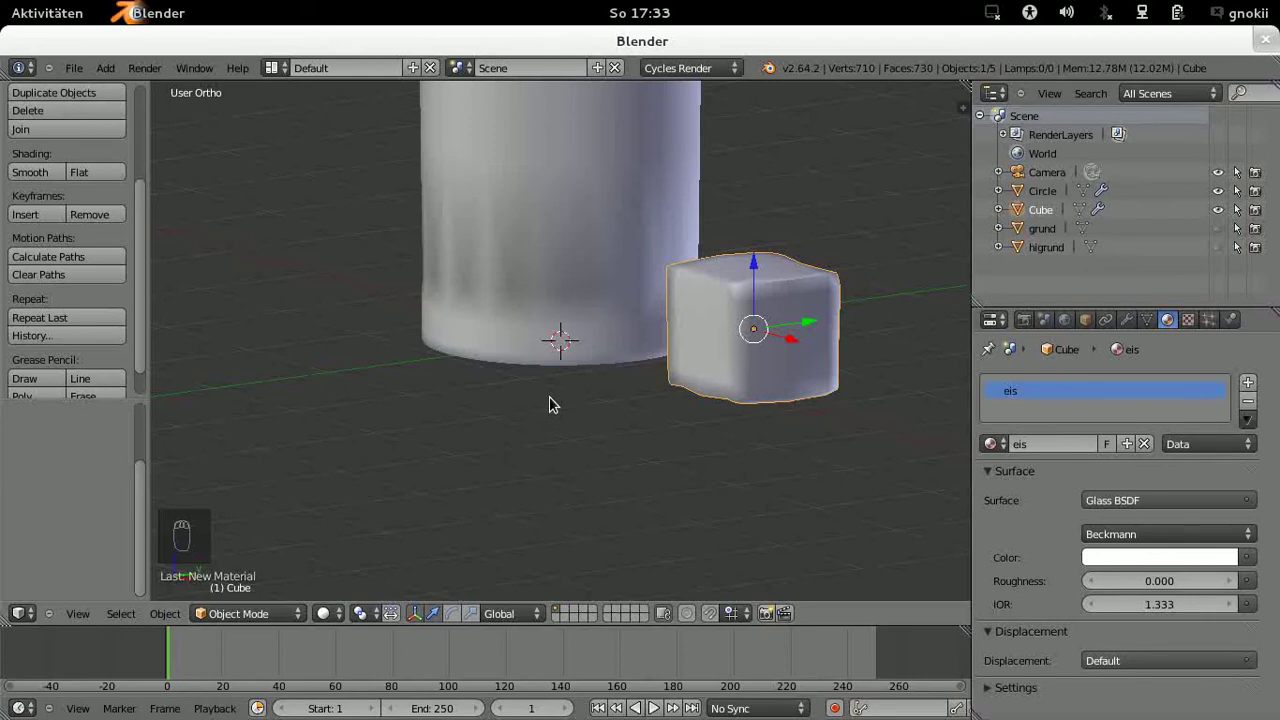
Step: Add a new Plane and move it sideways under the ice cube in front view
key(KP_1)
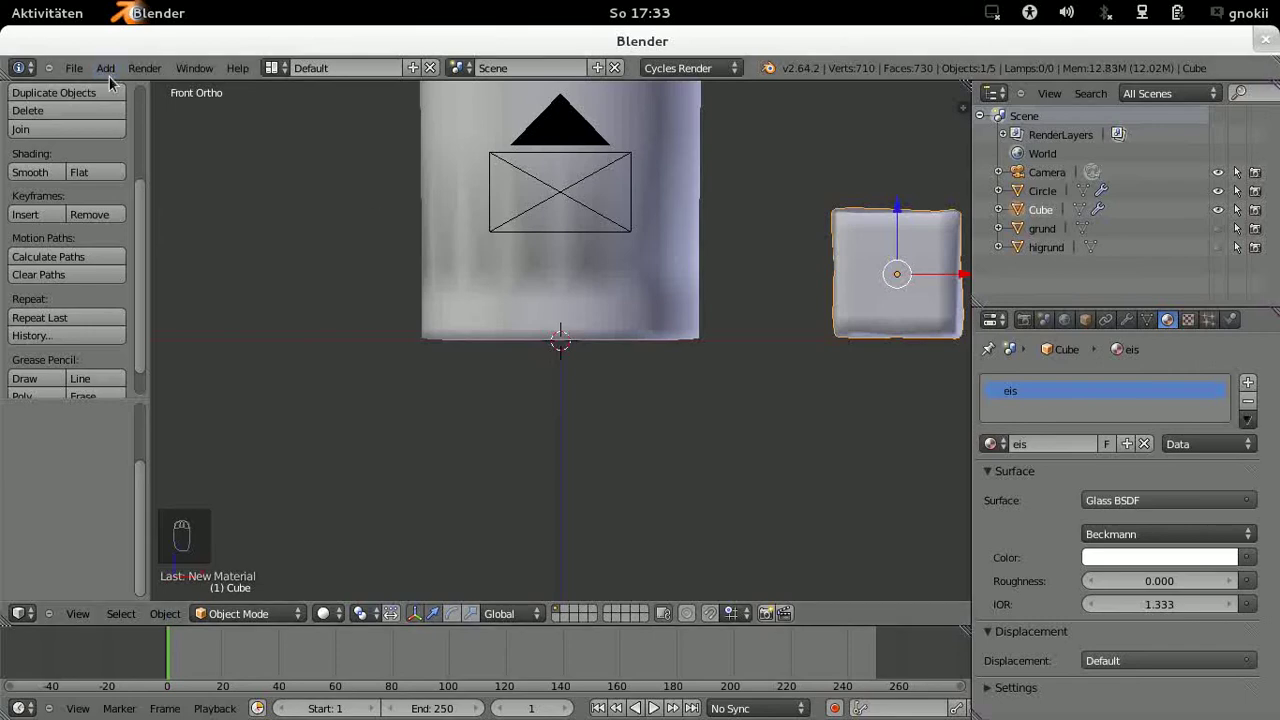
drag(112, 82, 111, 82)
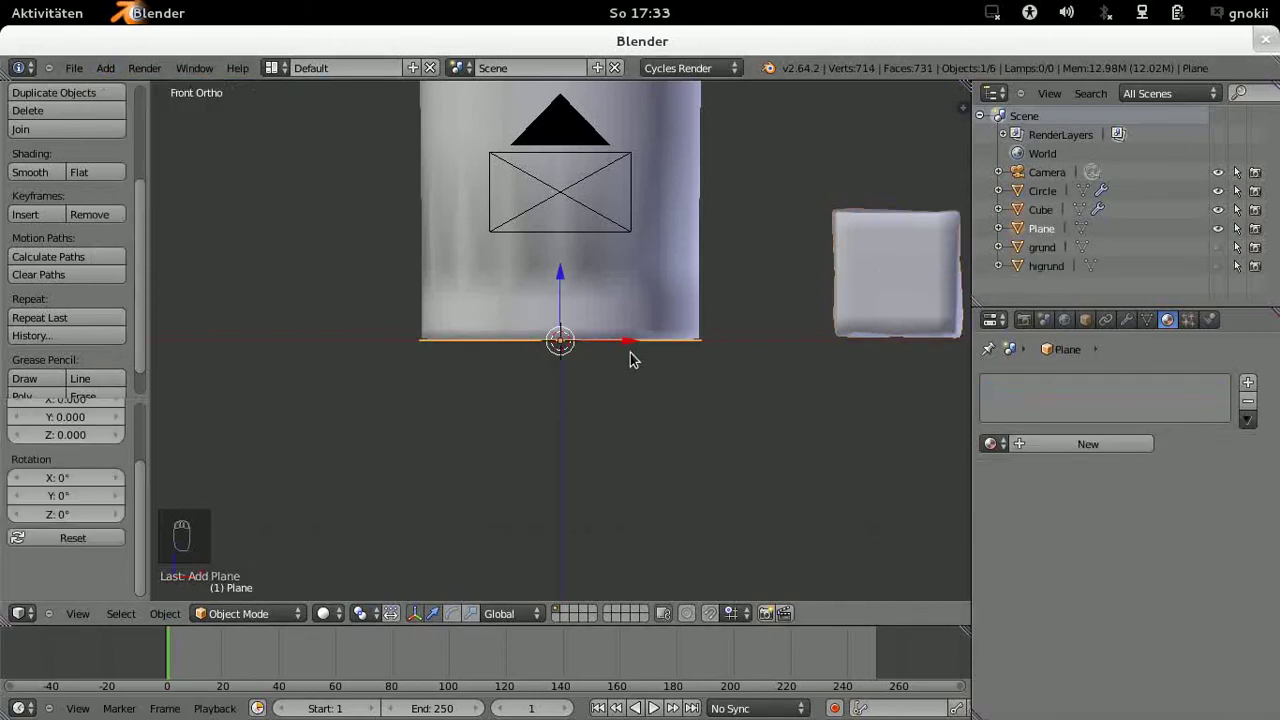
drag(640, 346, 971, 355)
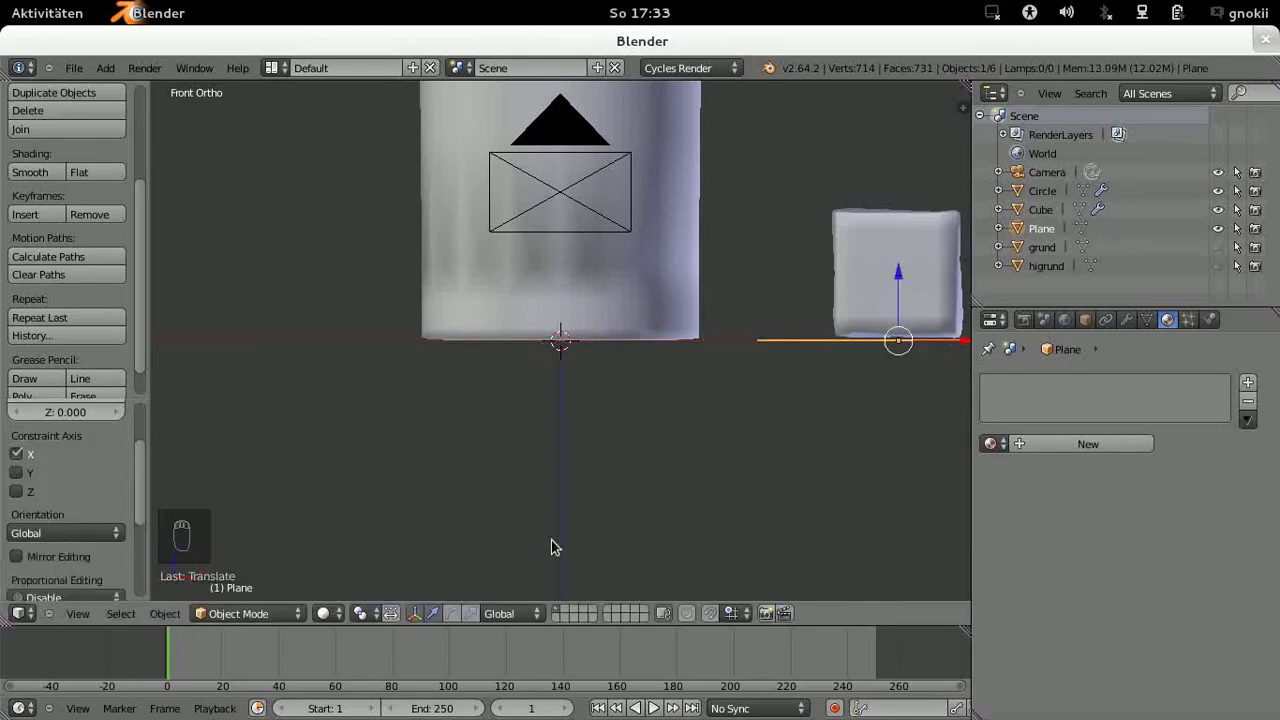
key(KP_Decimal)
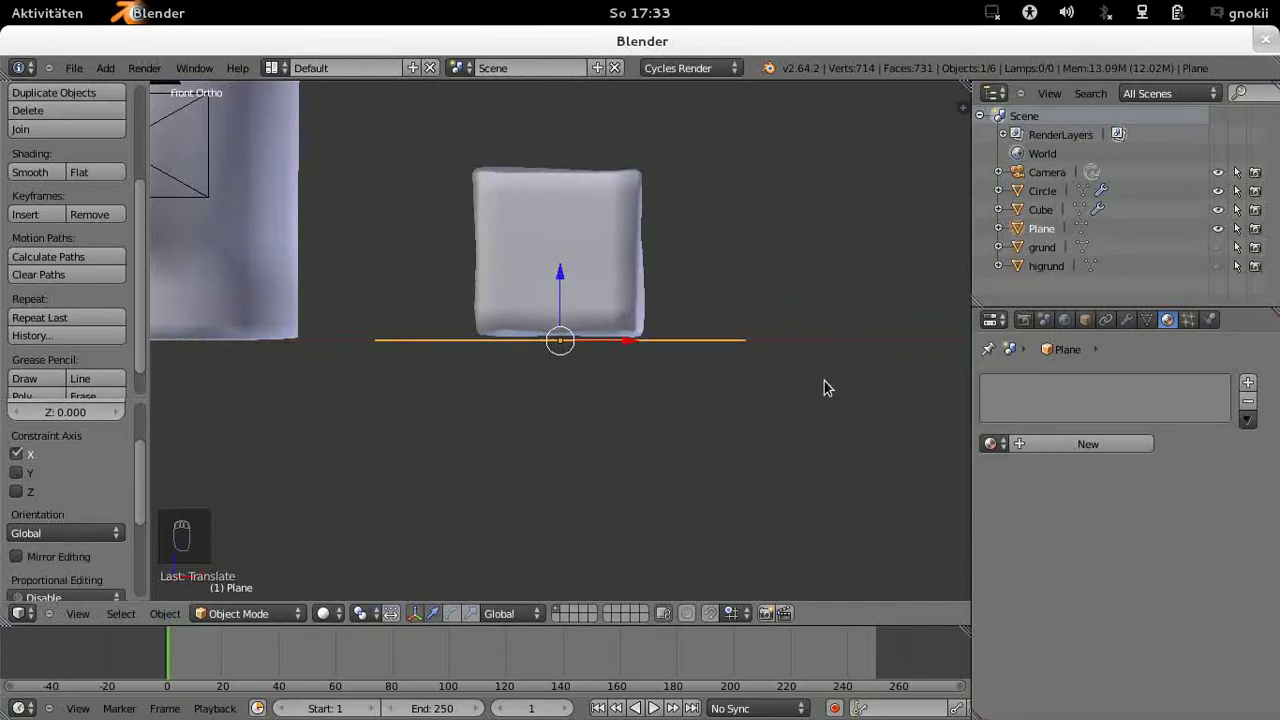
Step: Shrink the plane to the cube's width and lift it just inside the cube's bottom, in wireframe
key(s)
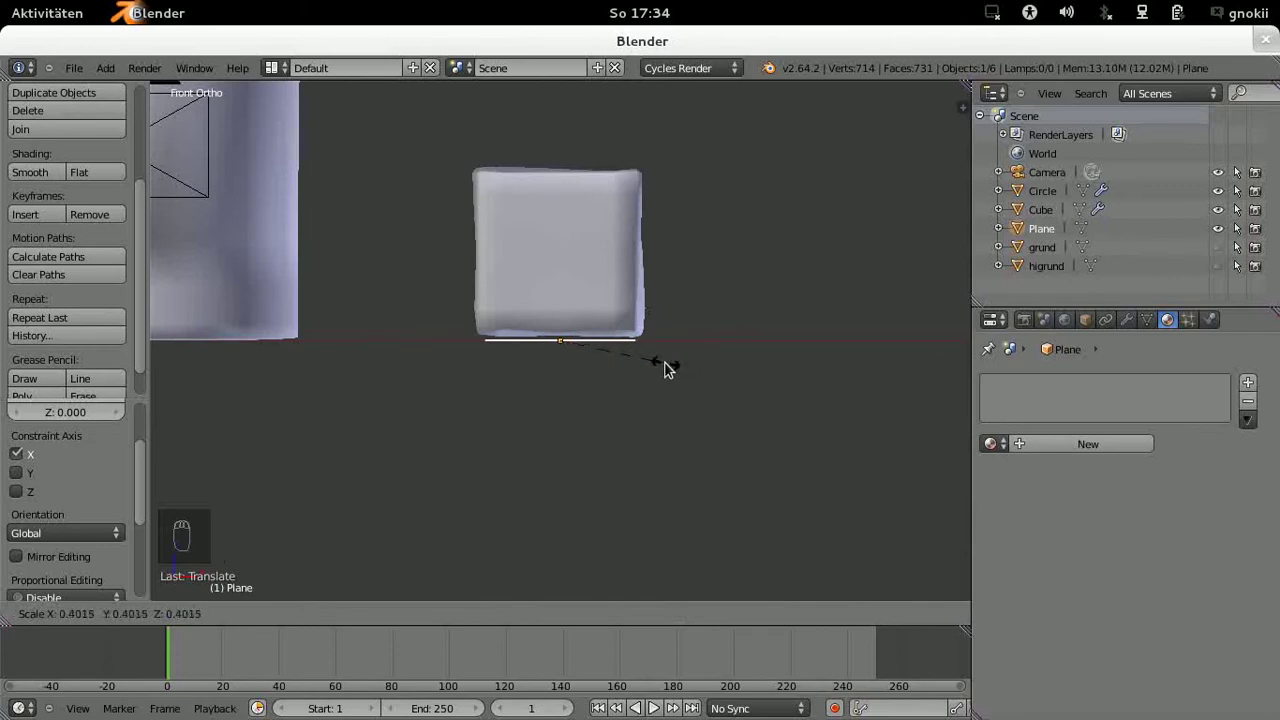
drag(670, 367, 386, 538)
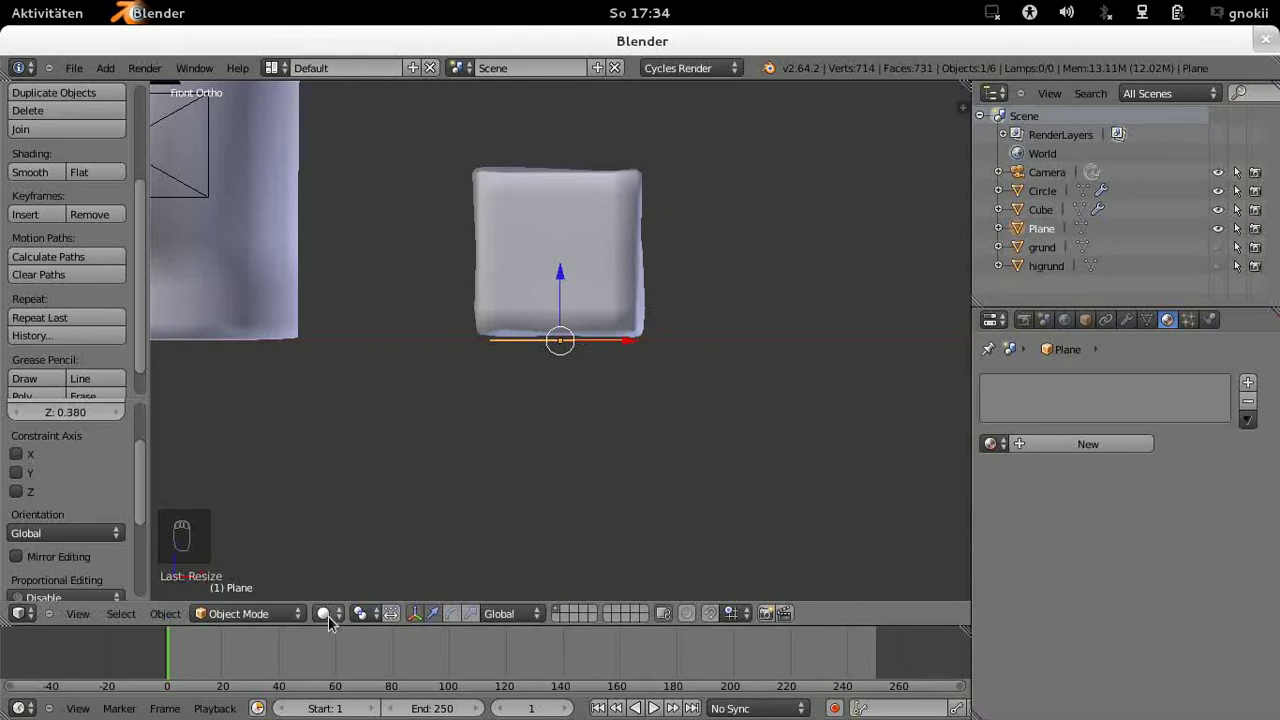
drag(334, 627, 355, 579)
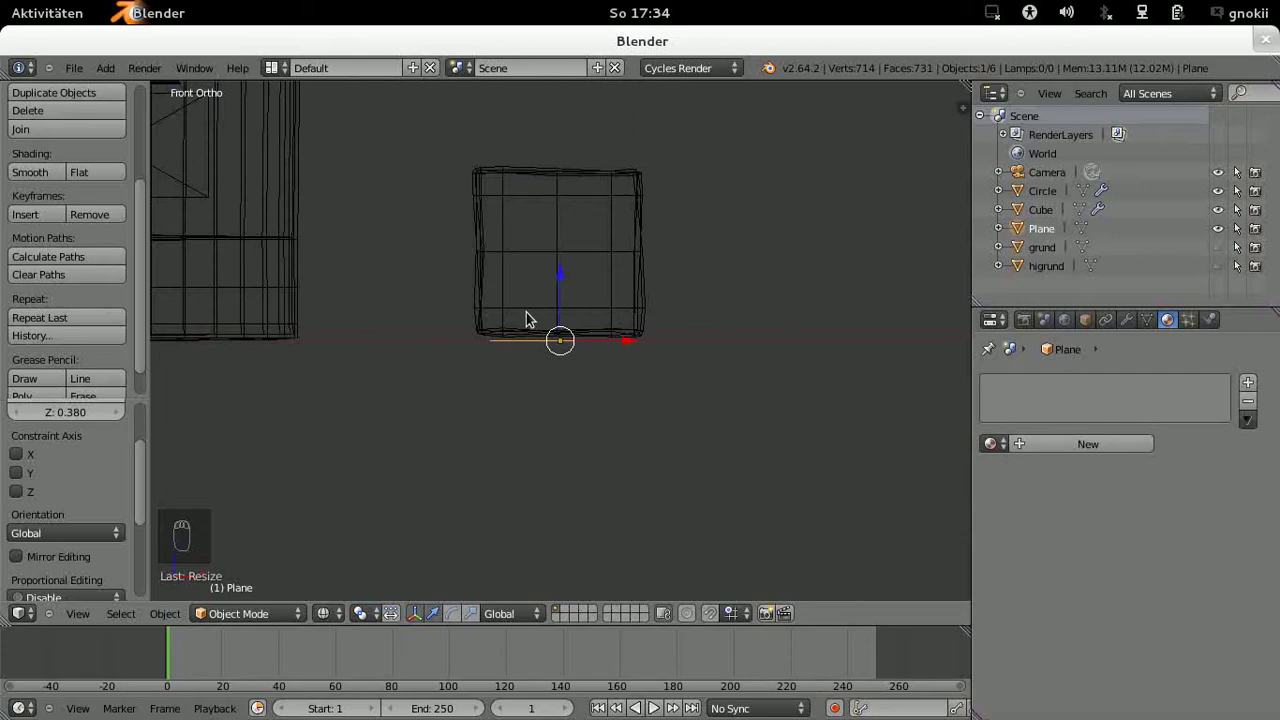
drag(566, 281, 566, 267)
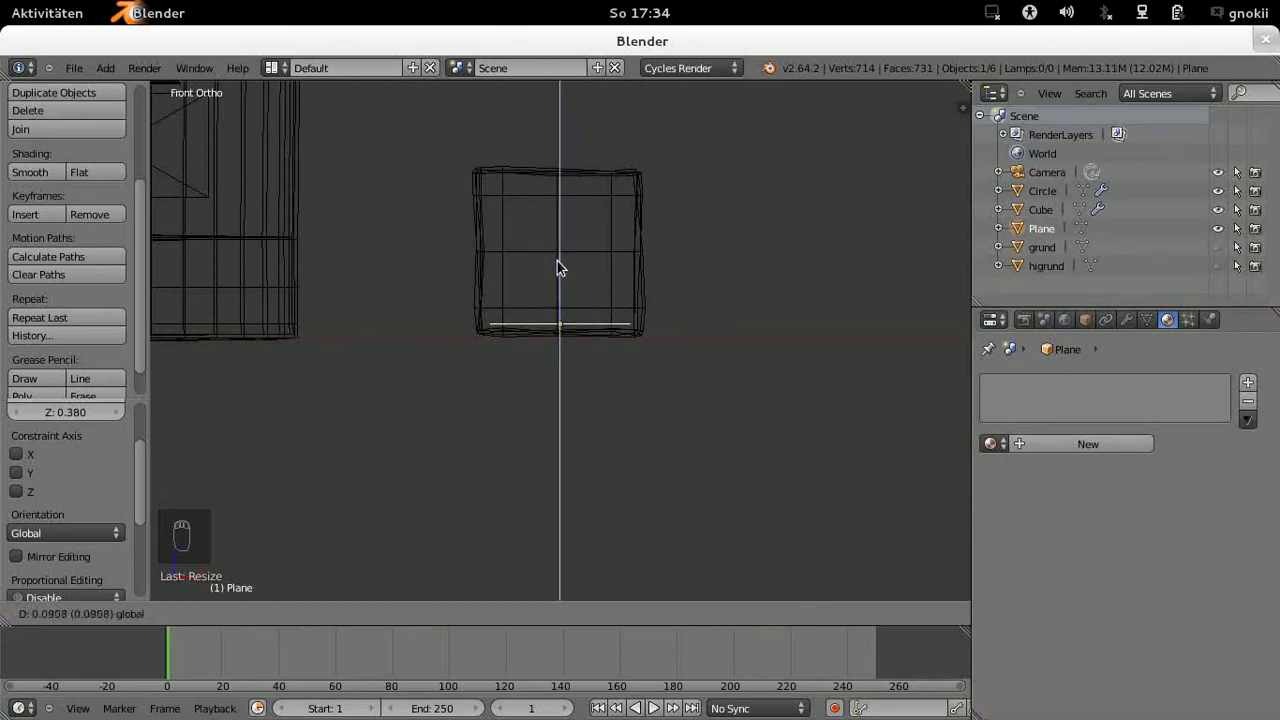
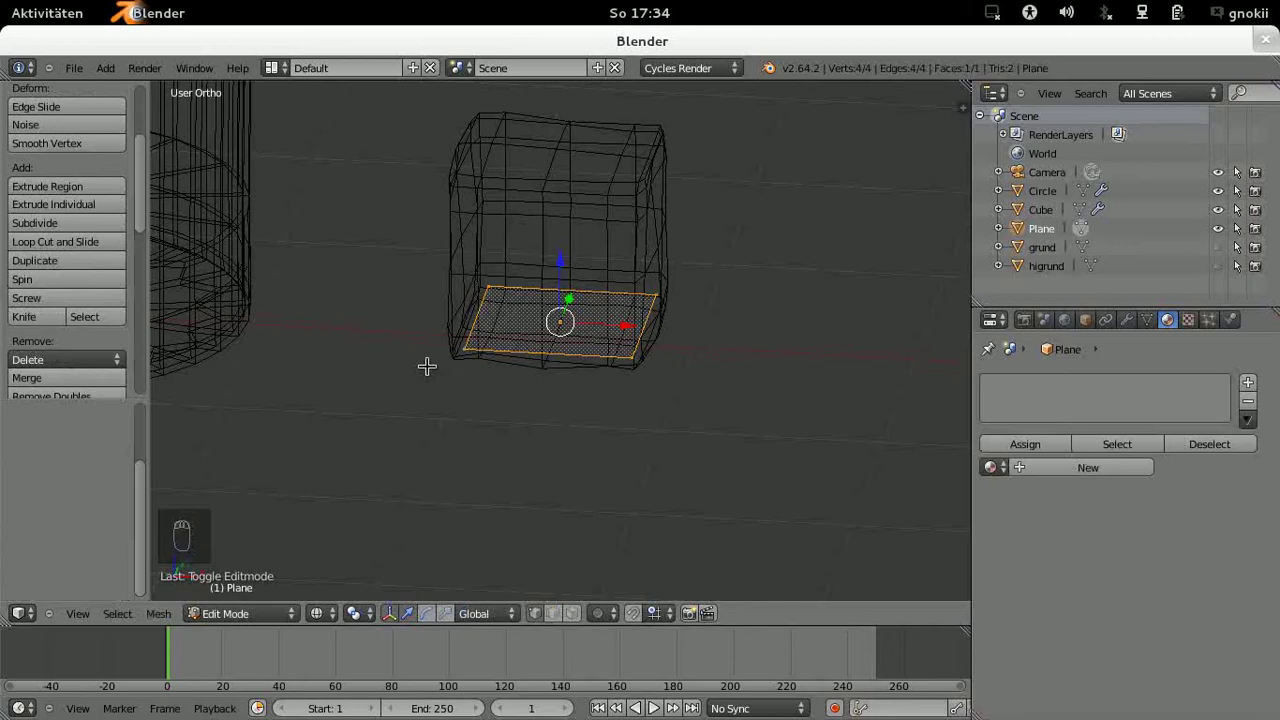
Step: Subdivide the plane with 15 cuts into a 256-face grid and enable proportional editing
drag(143, 214, 145, 283)
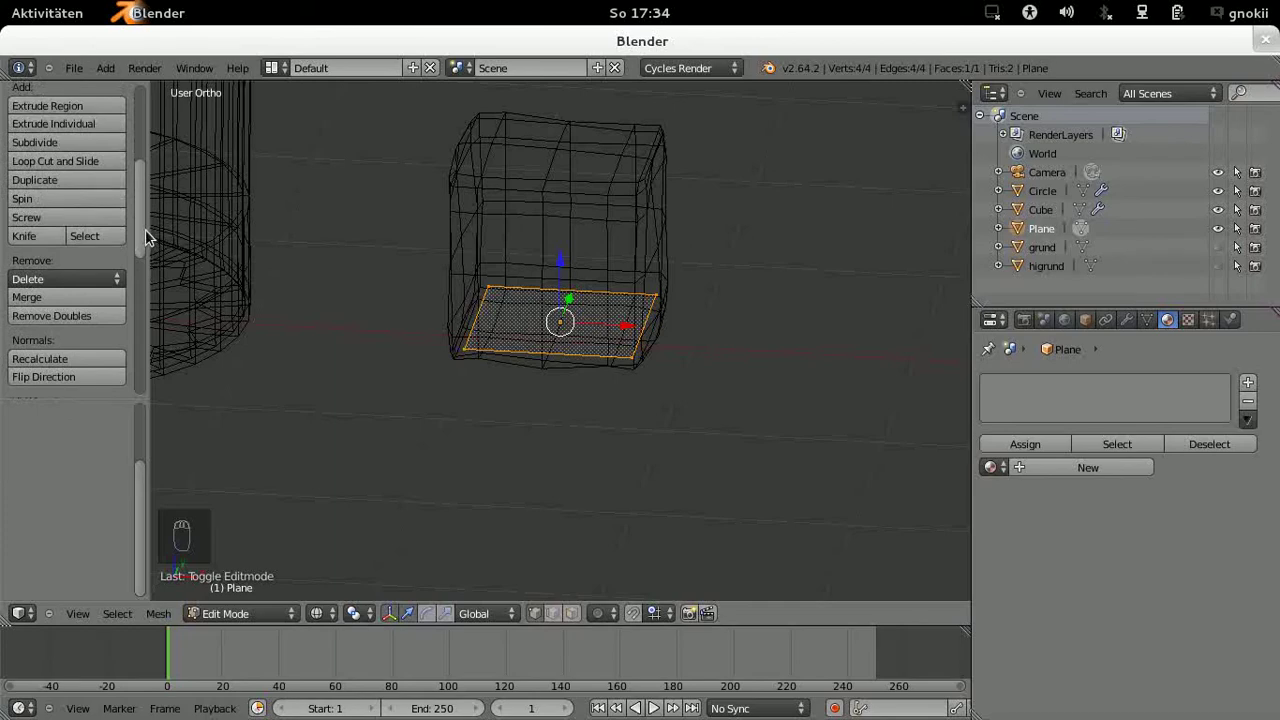
drag(30, 147, 107, 471)
drag(111, 429, 121, 464)
drag(121, 464, 103, 462)
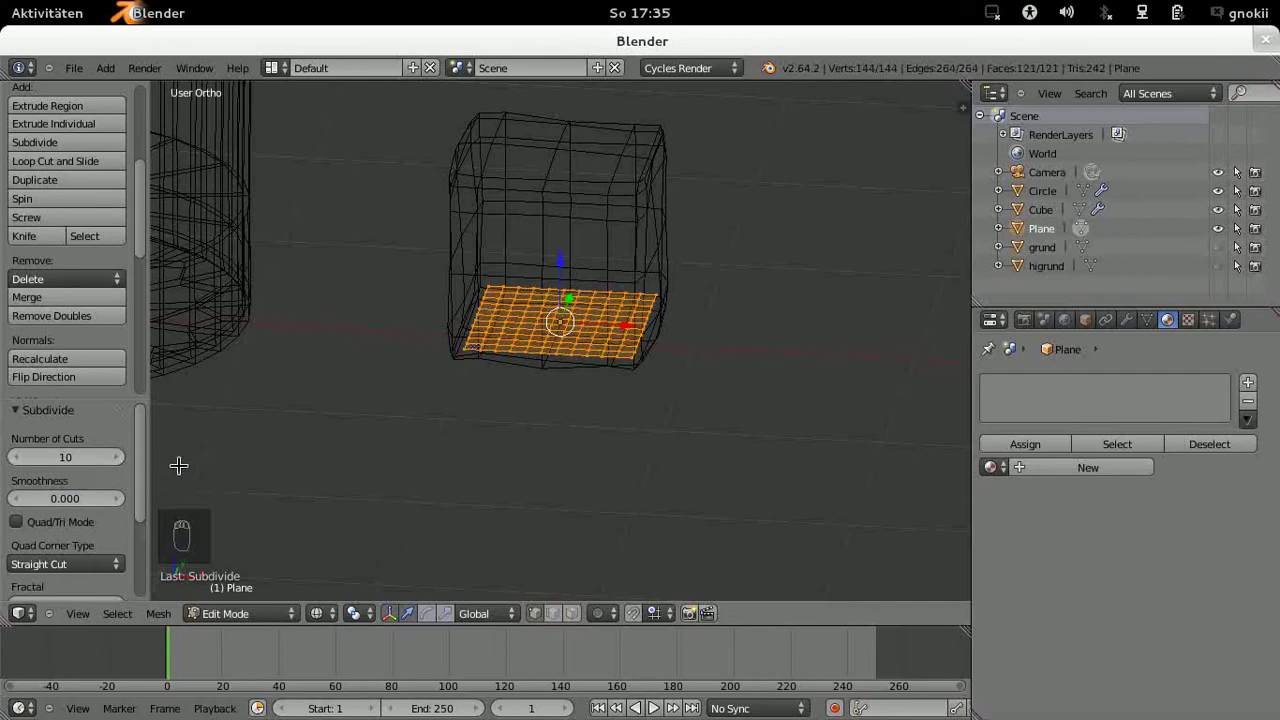
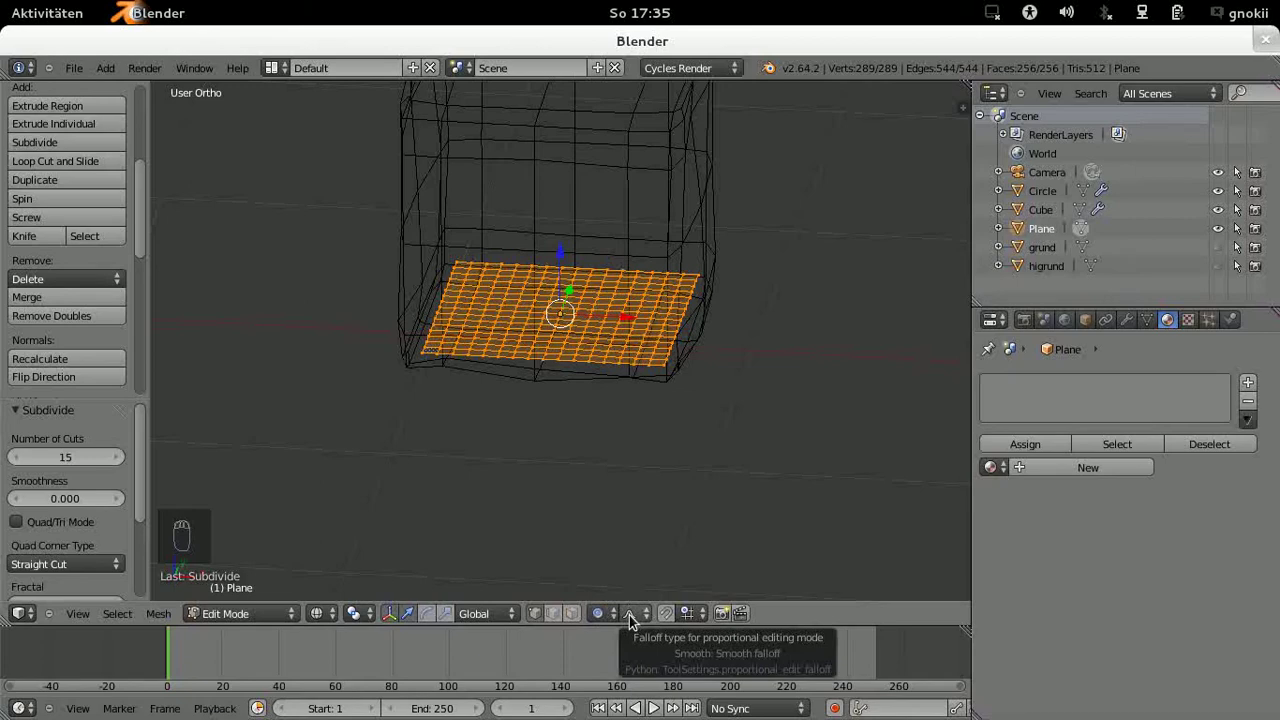
drag(639, 620, 670, 487)
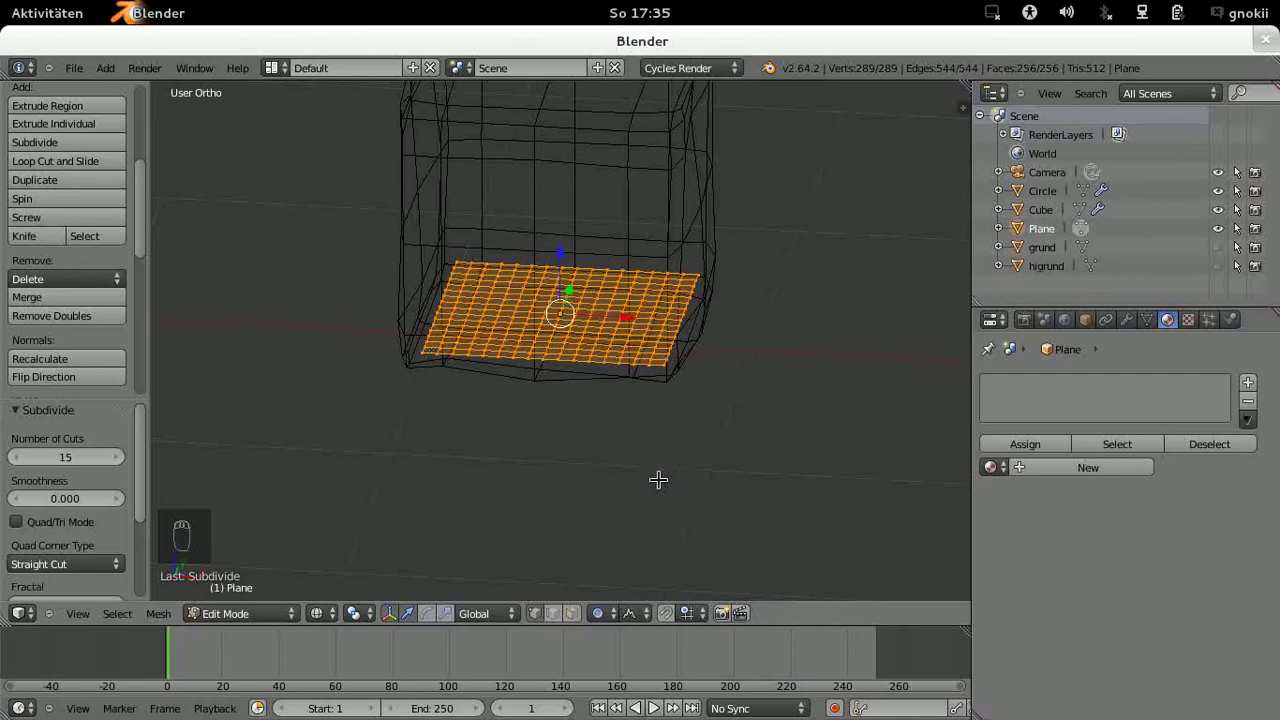
Step: Deselect the plane's geometry, switch to an empty layer and add a 2-subdivision Icosphere at the origin
key(a)
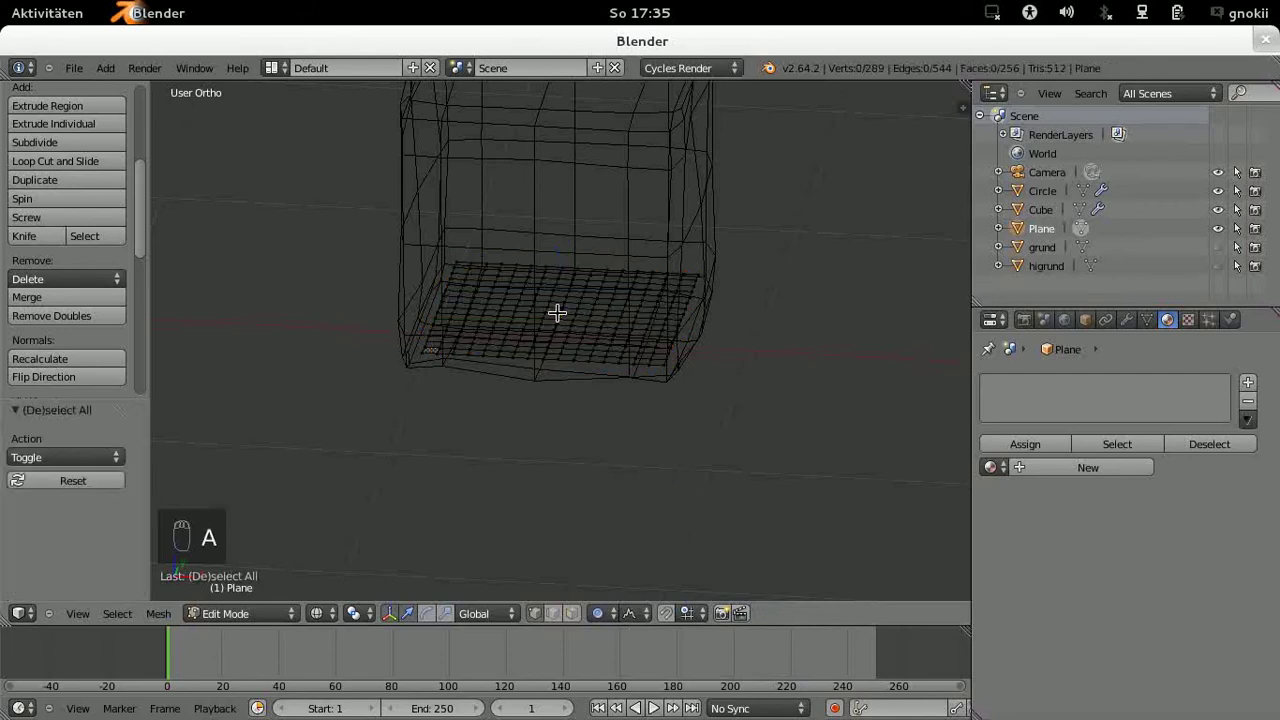
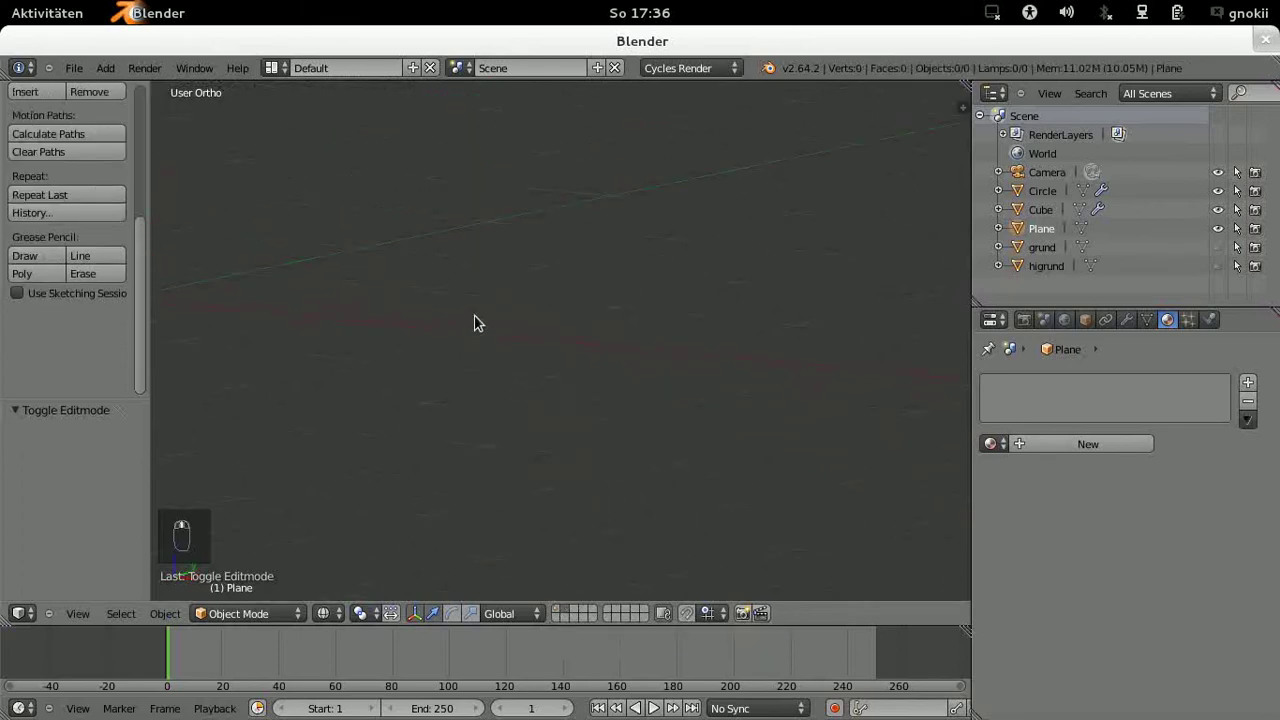
drag(356, 379, 403, 370)
key(KP_1)
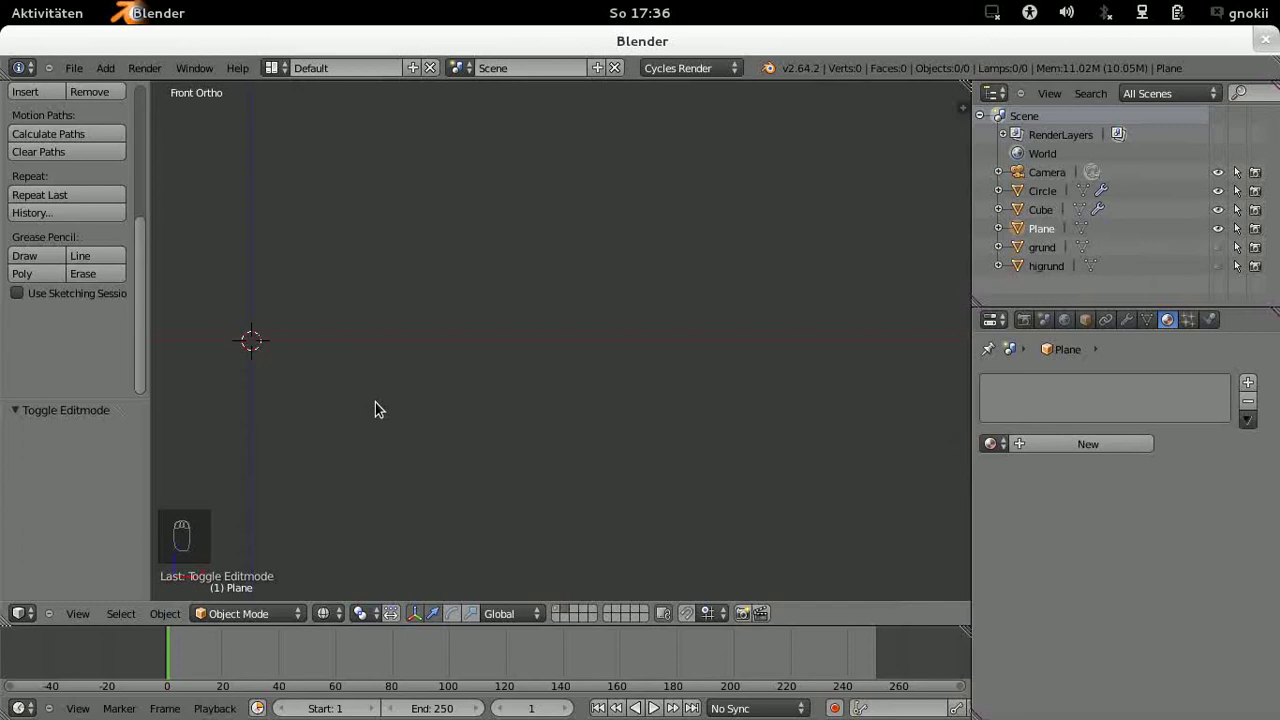
drag(108, 80, 288, 136)
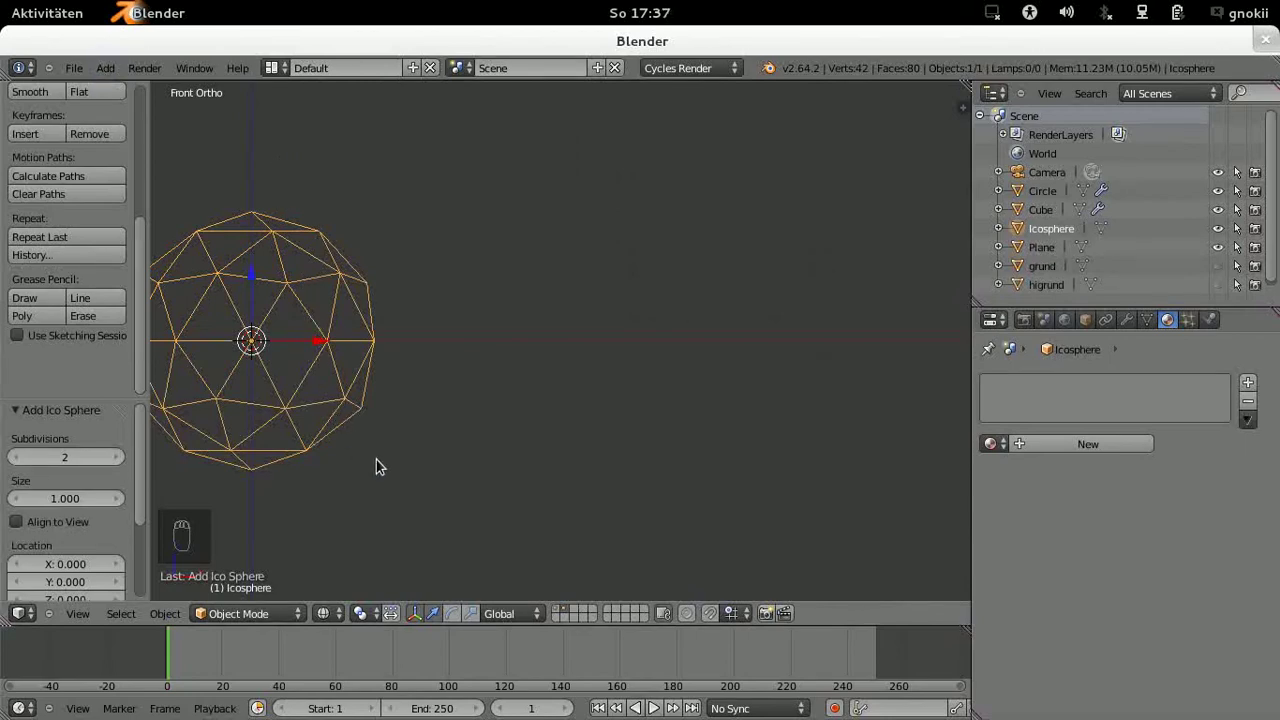
Step: Scale the icosphere down to about 0.083 and zoom in on it
key(s)
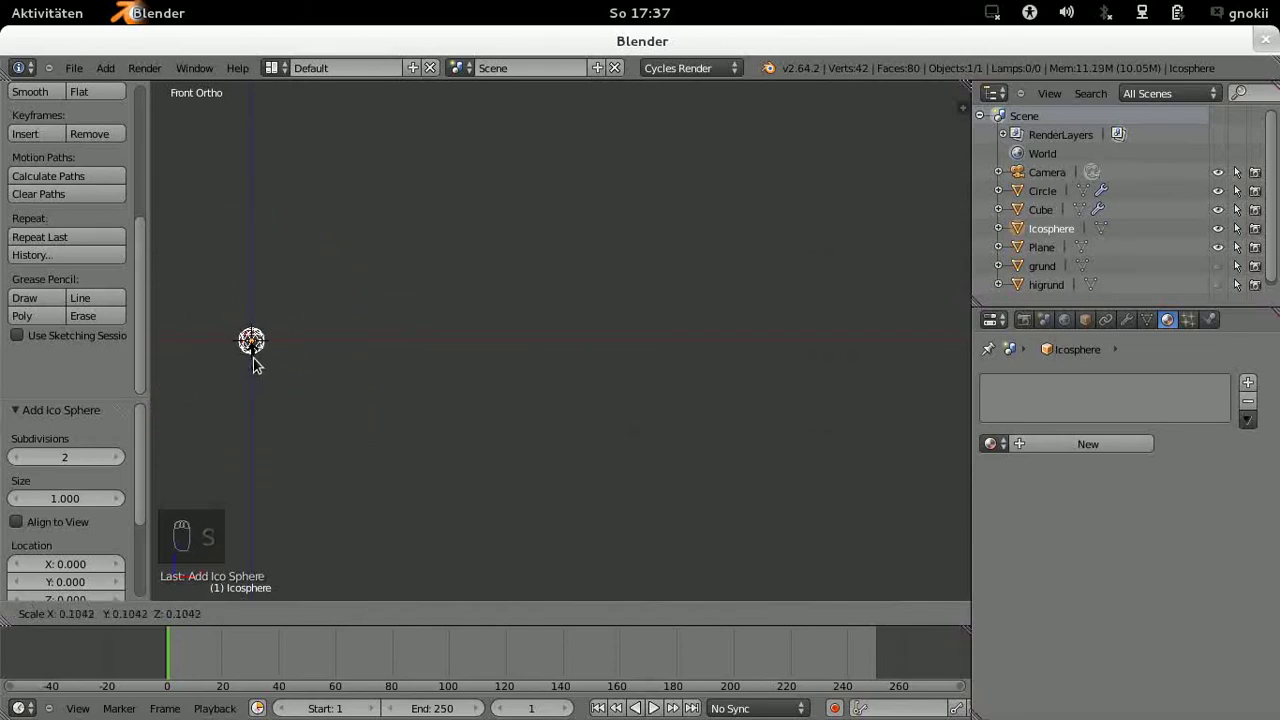
drag(261, 358, 256, 360)
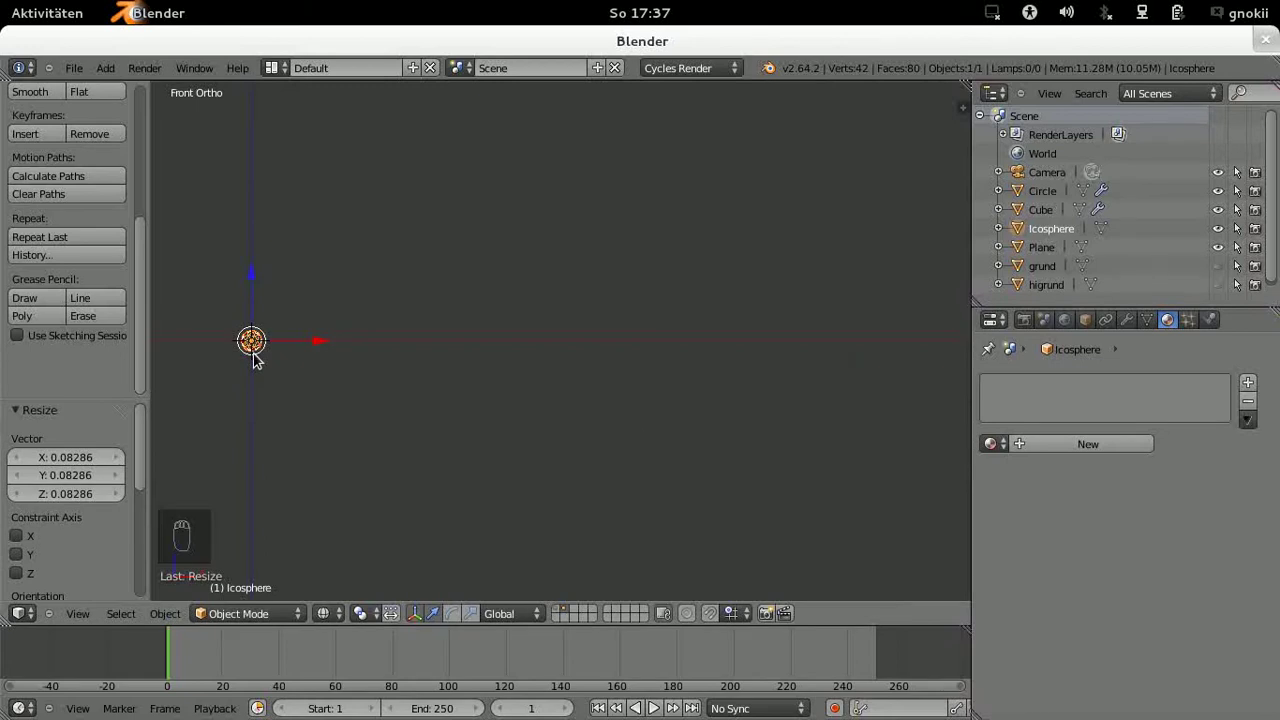
key(KP_Decimal)
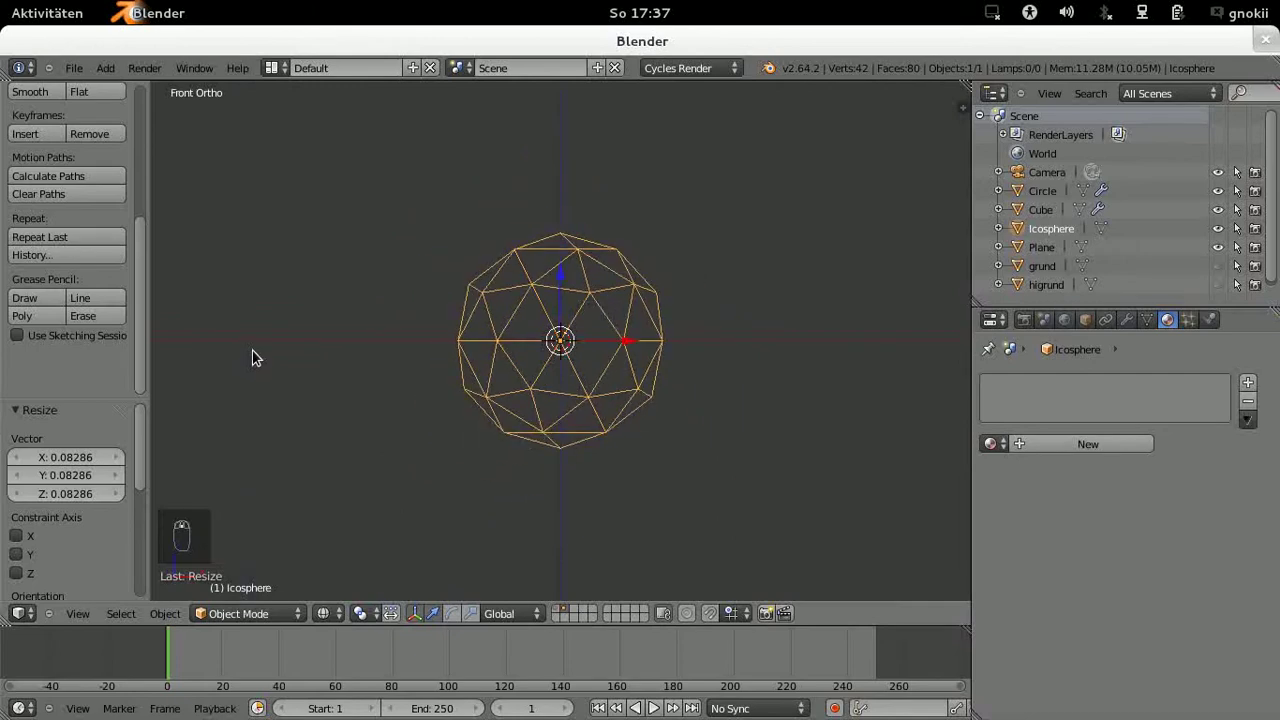
Step: Duplicate the icosphere to the right and squash the copy along X into an oval
drag(255, 357, 255, 357)
key(shift+d)
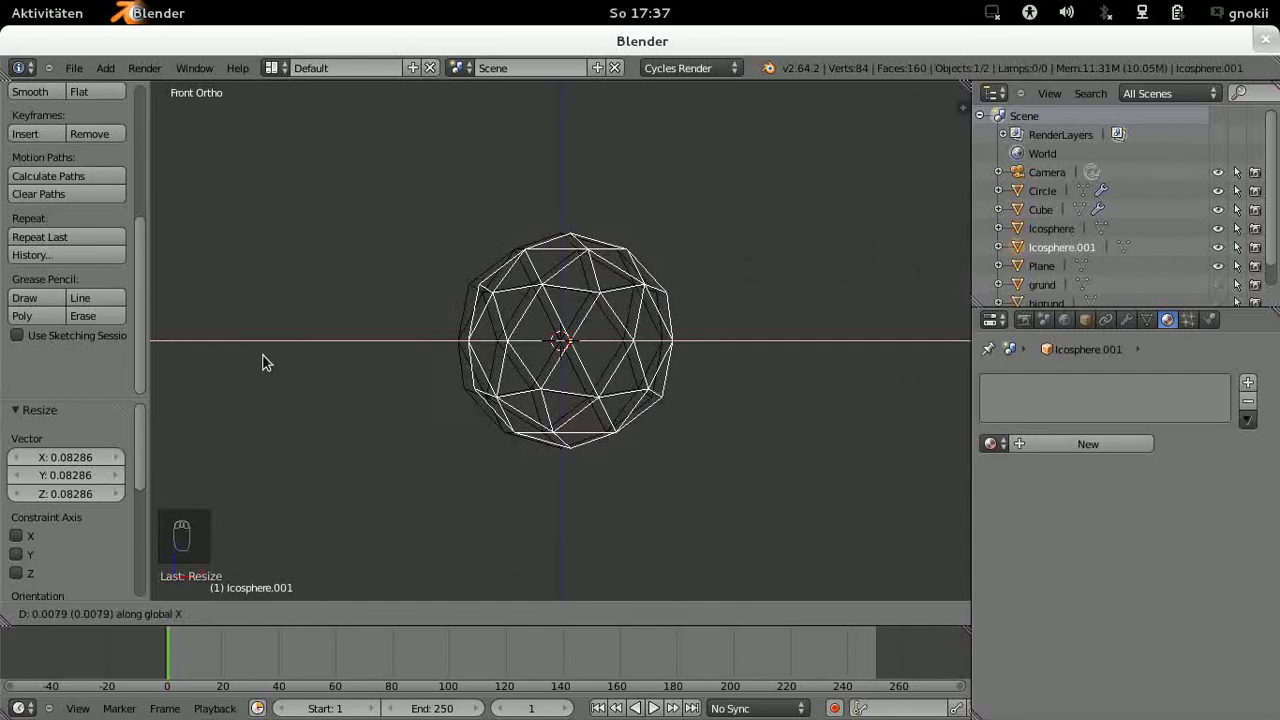
drag(491, 375, 727, 323)
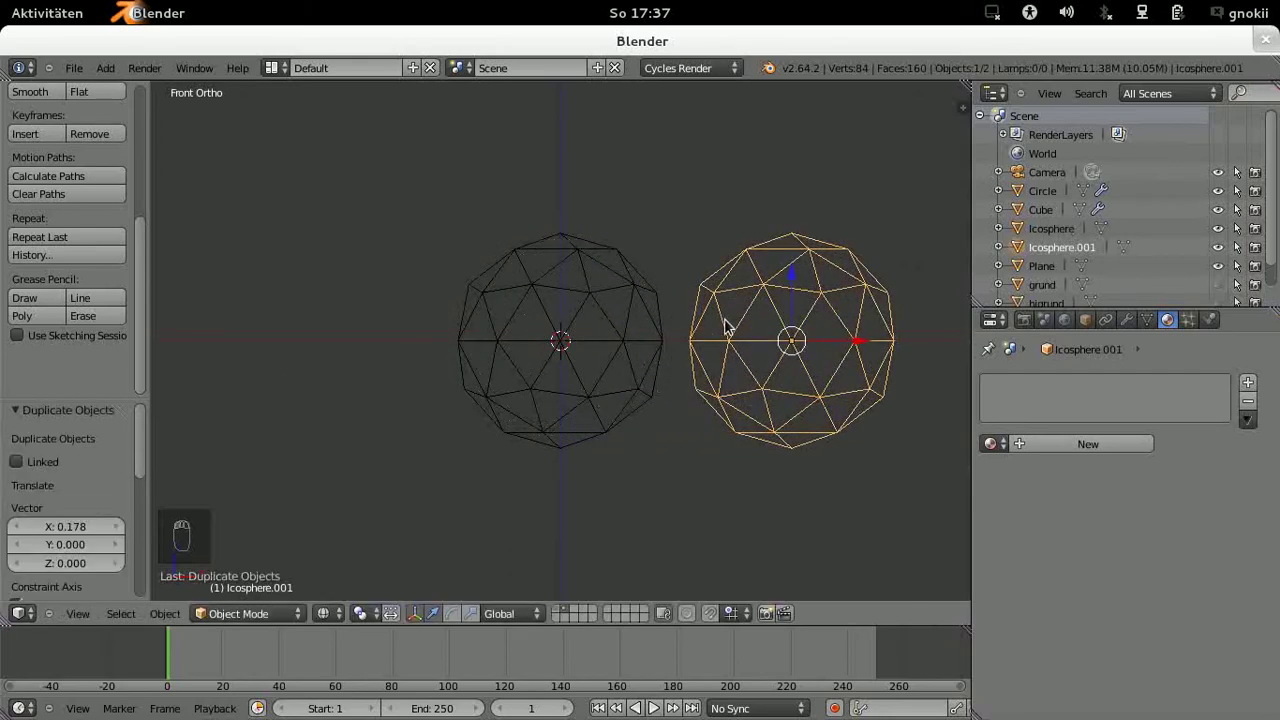
key(s)
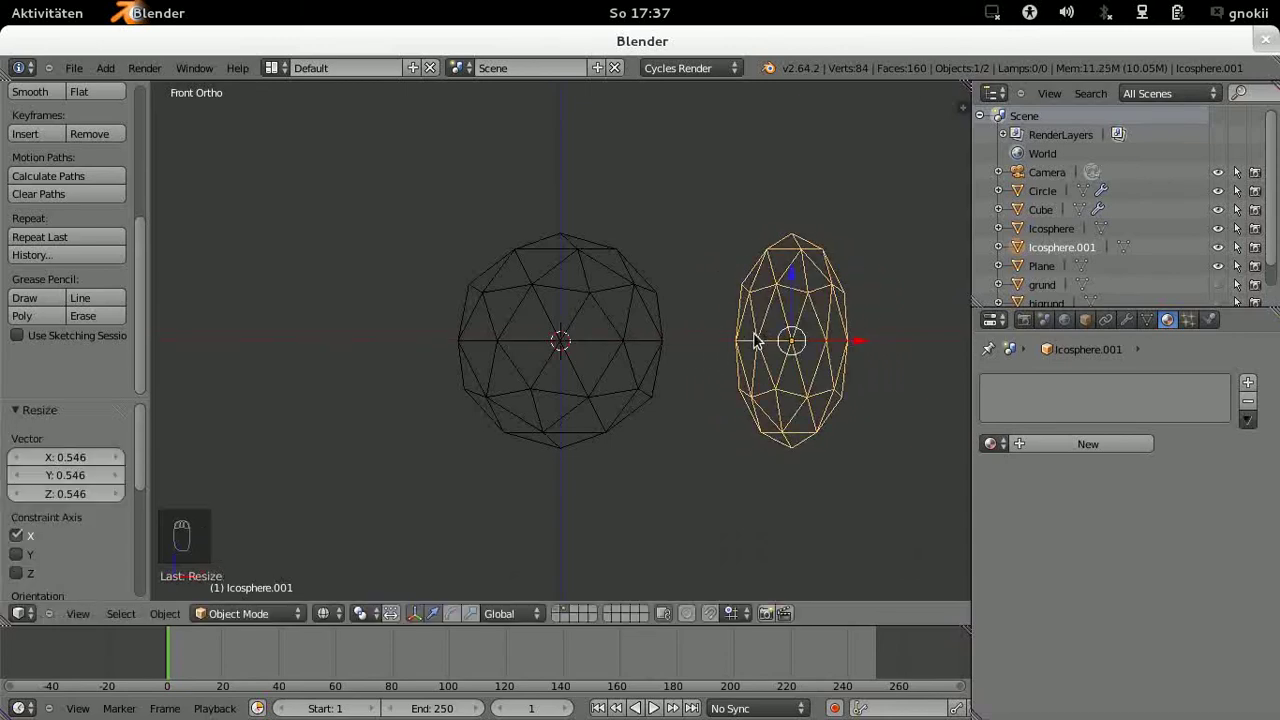
drag(756, 337, 751, 335)
drag(751, 335, 751, 335)
Step: Duplicate again further right, flatten the third copy into a thin disc and switch to solid shading
key(shift+d)
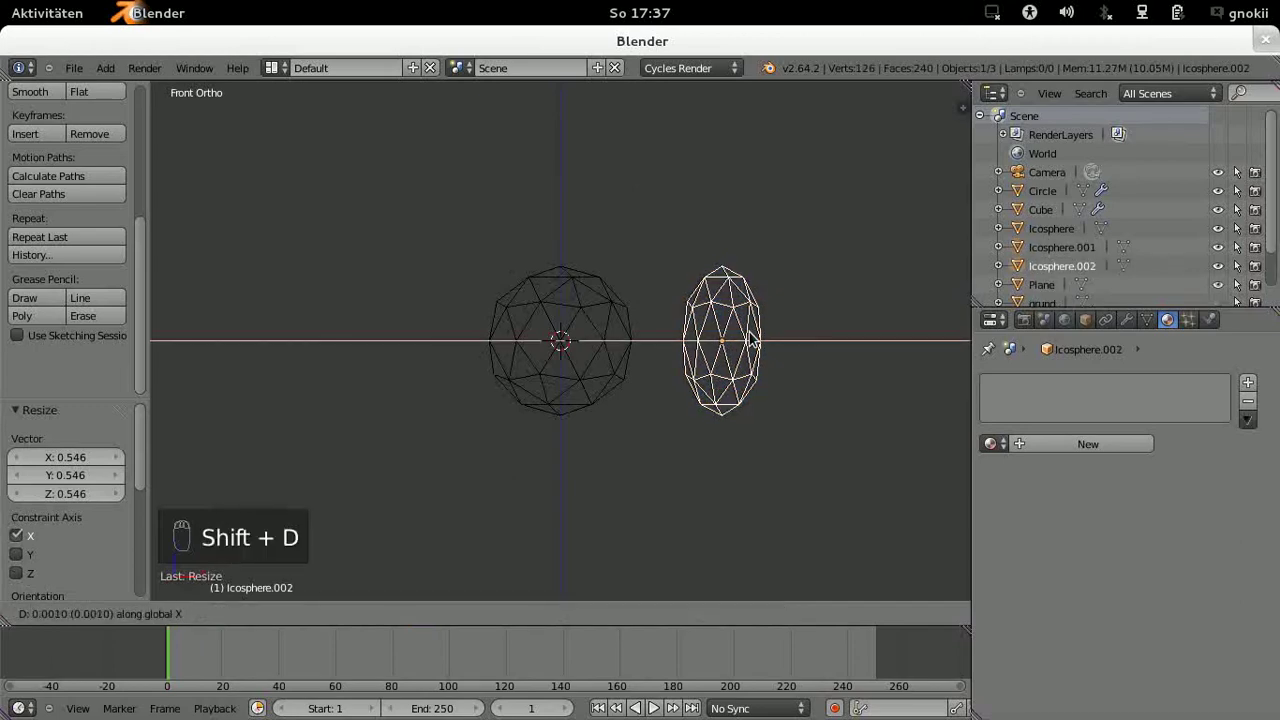
drag(884, 367, 884, 367)
key(s)
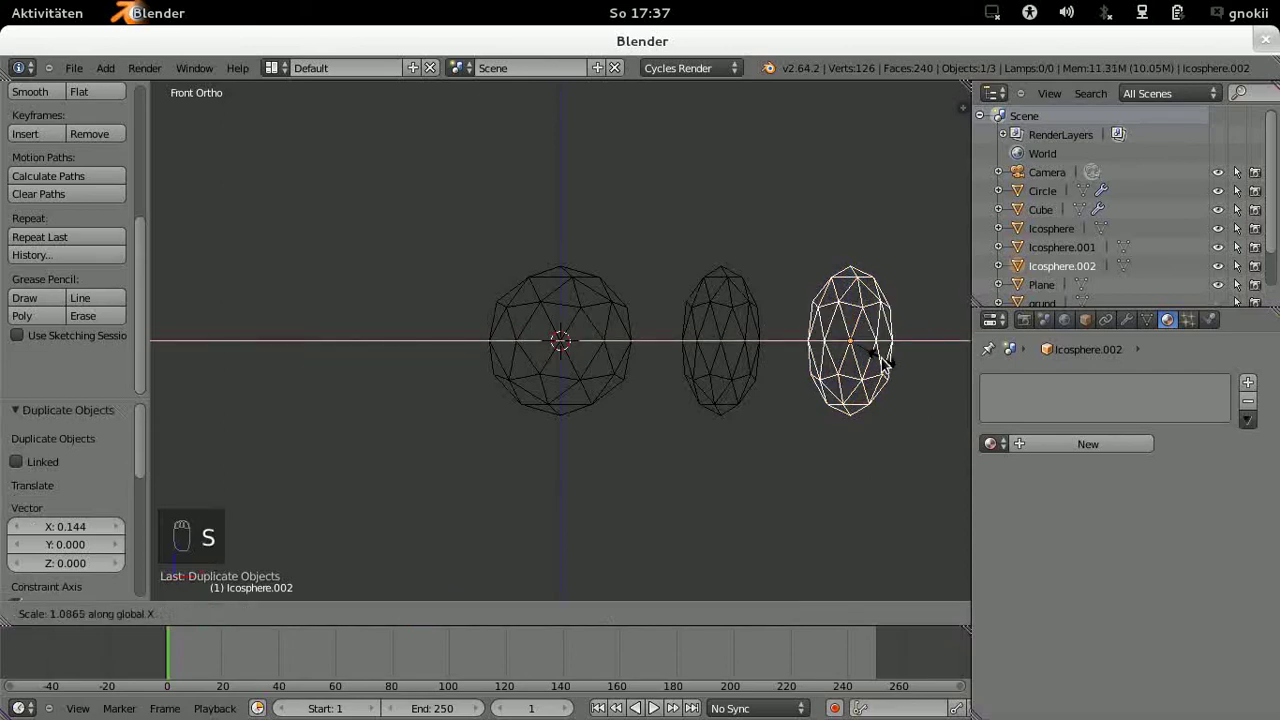
drag(867, 361, 841, 373)
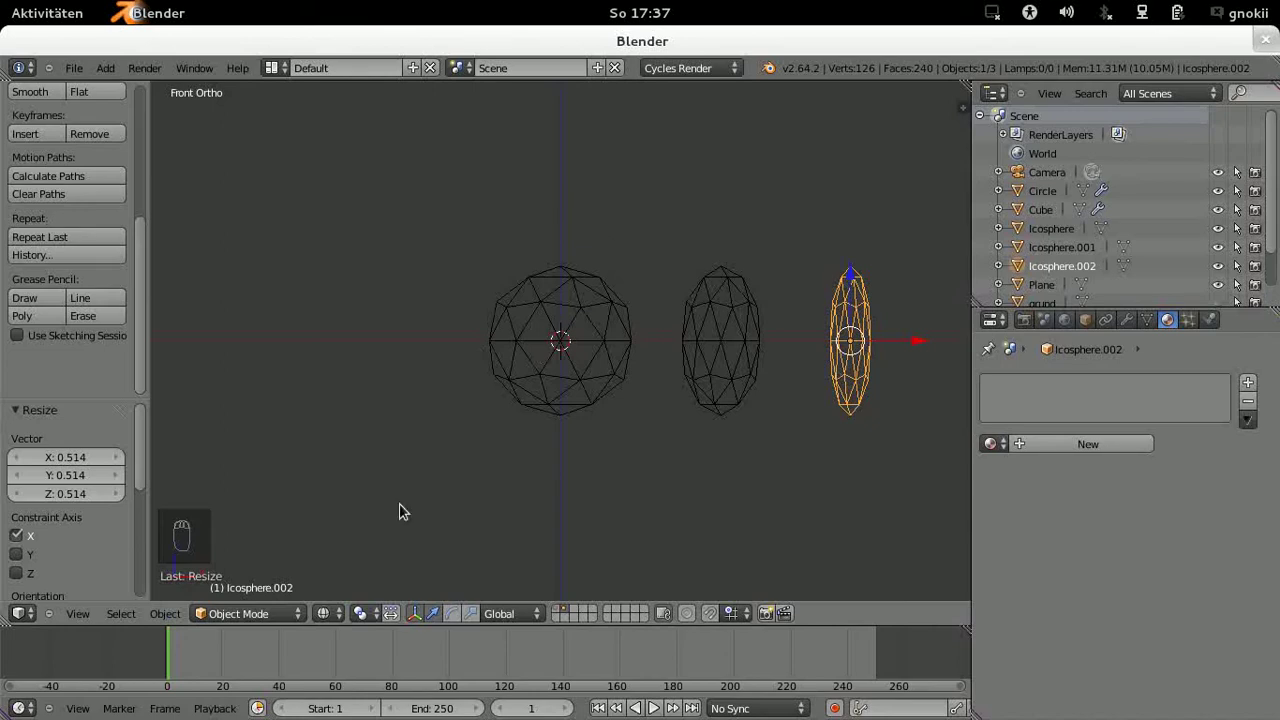
drag(337, 620, 342, 557)
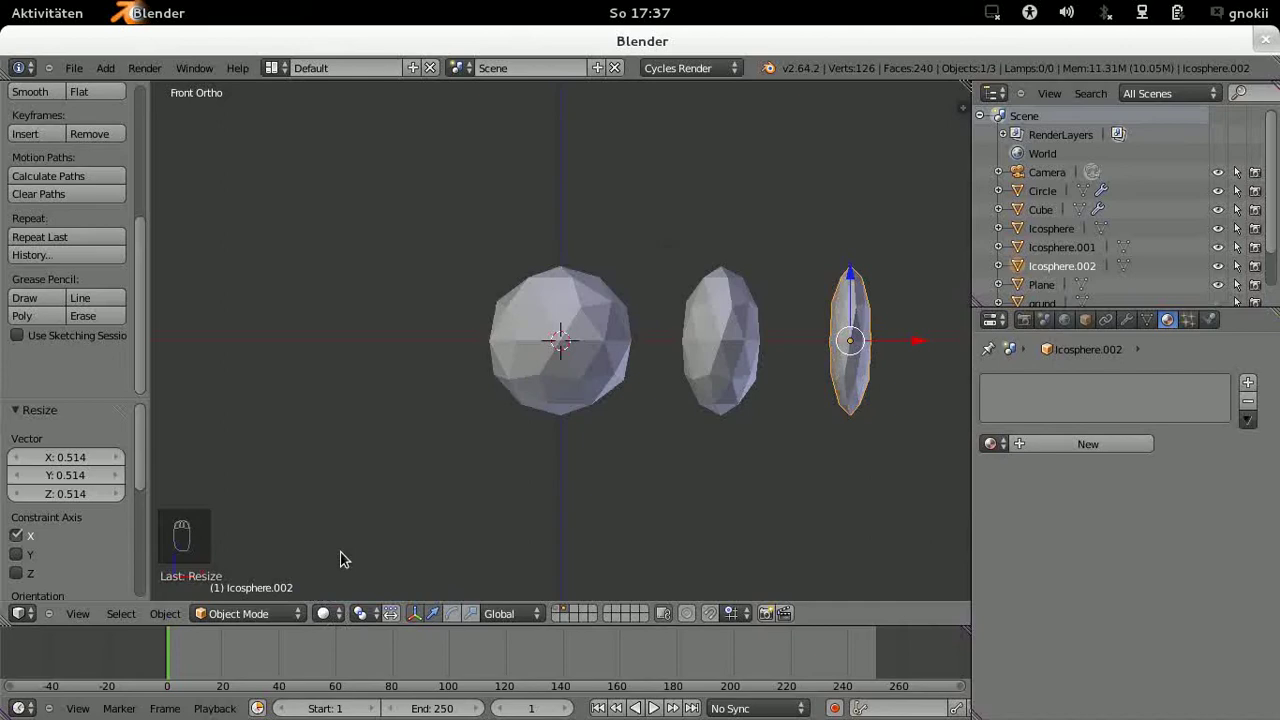
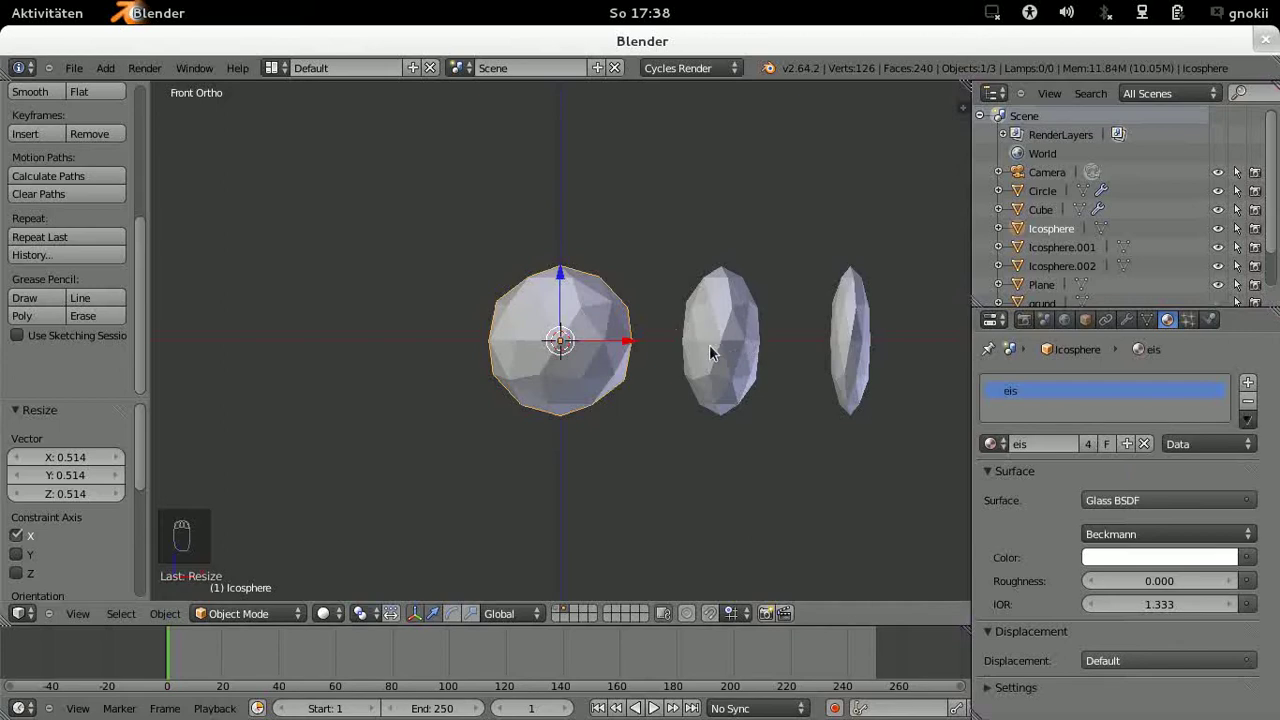
Step: Select all three icospheres, link the eis material, group them as 'blasen' and return to the main layer
drag(714, 350, 849, 356)
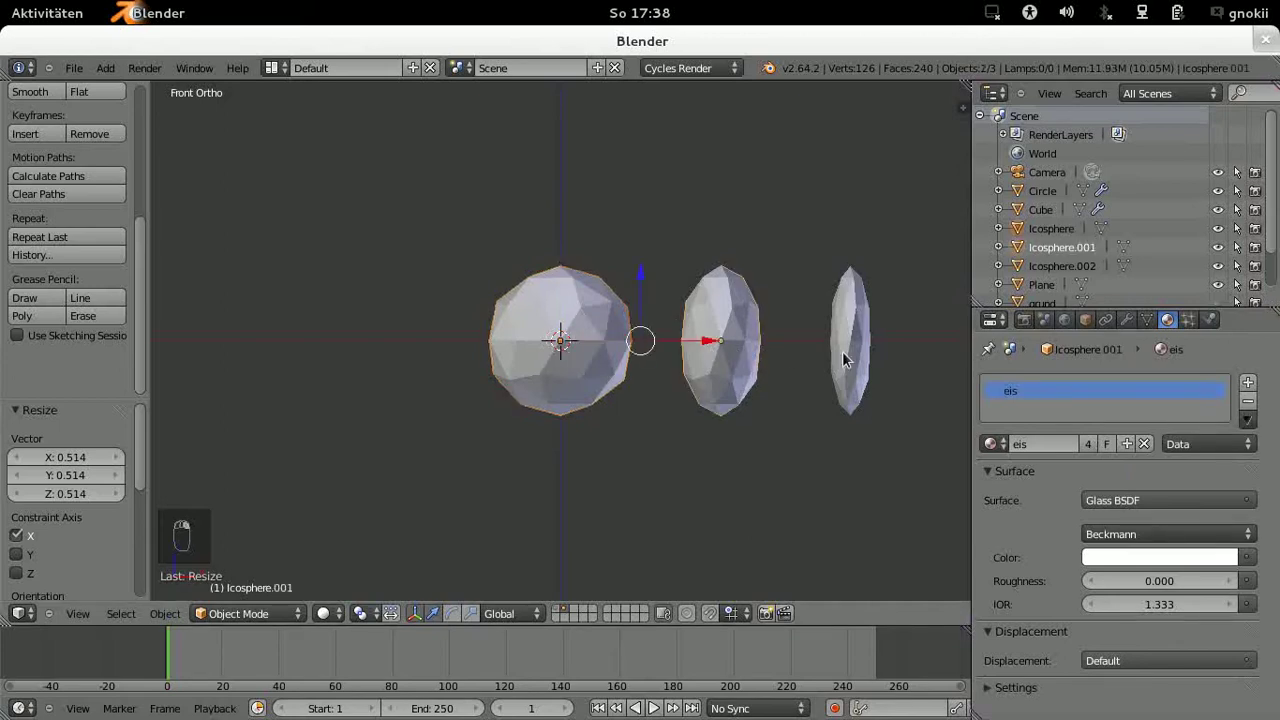
drag(852, 361, 853, 362)
middle_click(853, 362)
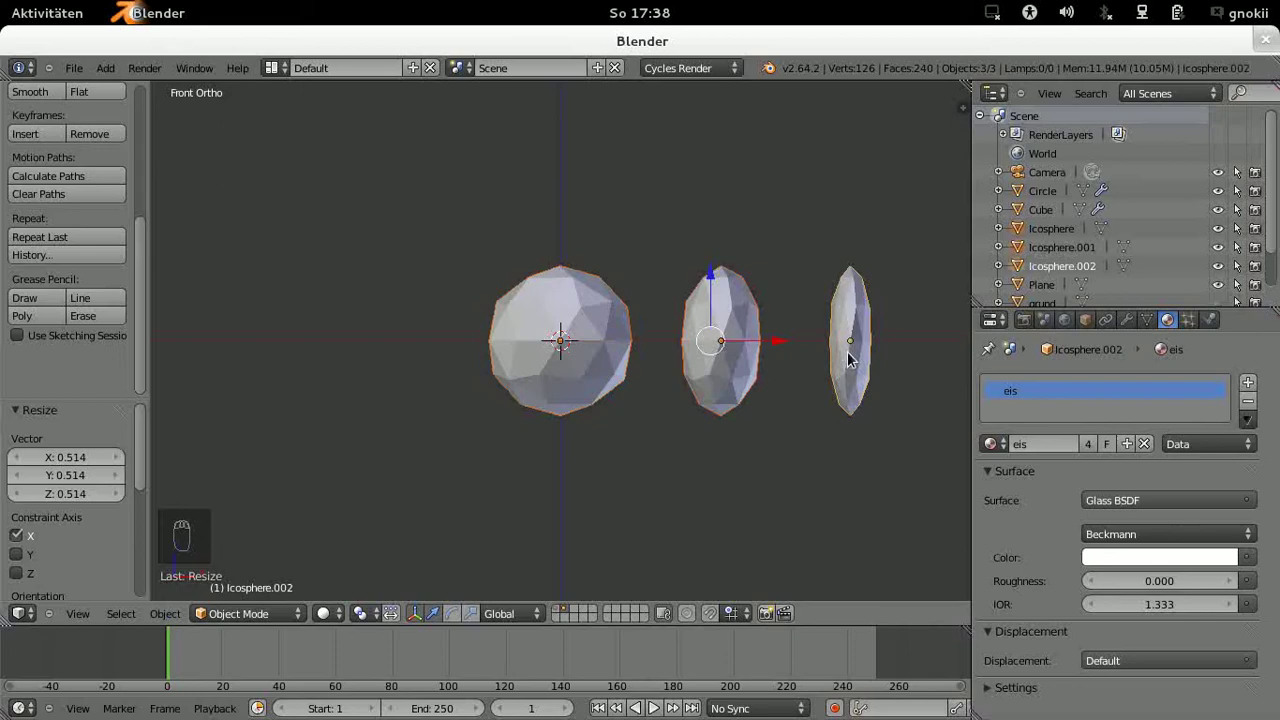
key(ctrl+g)
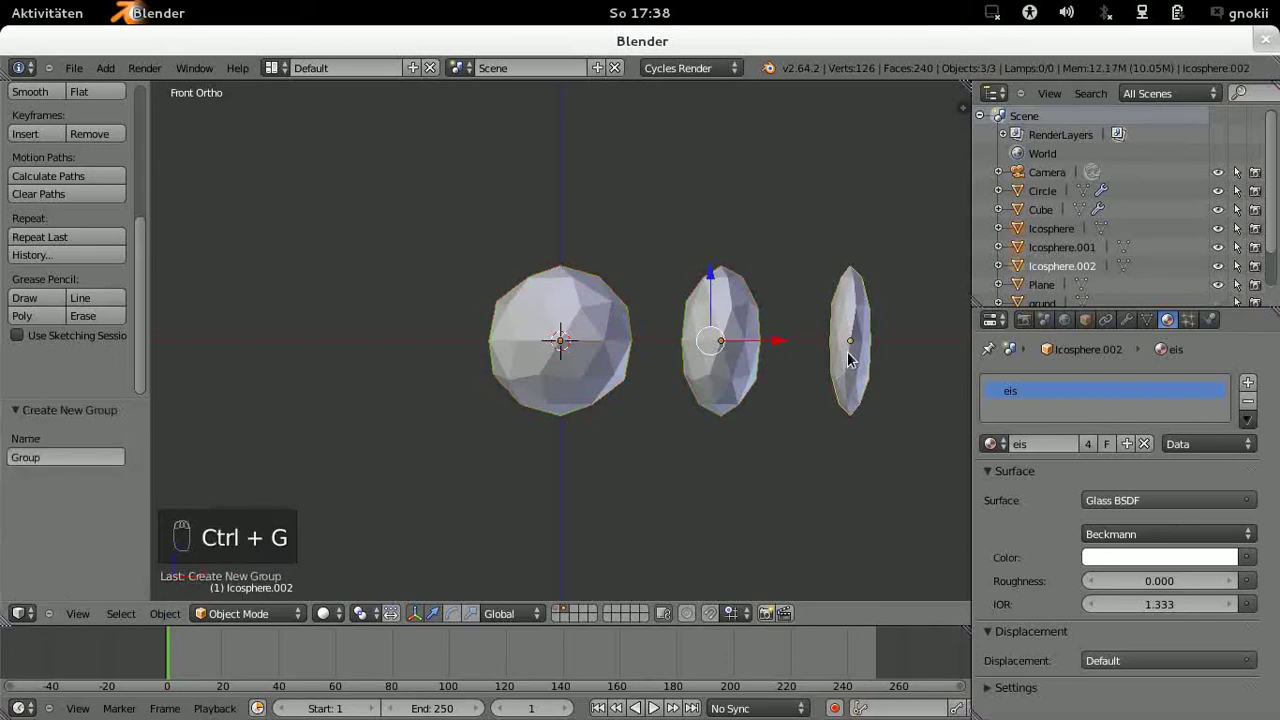
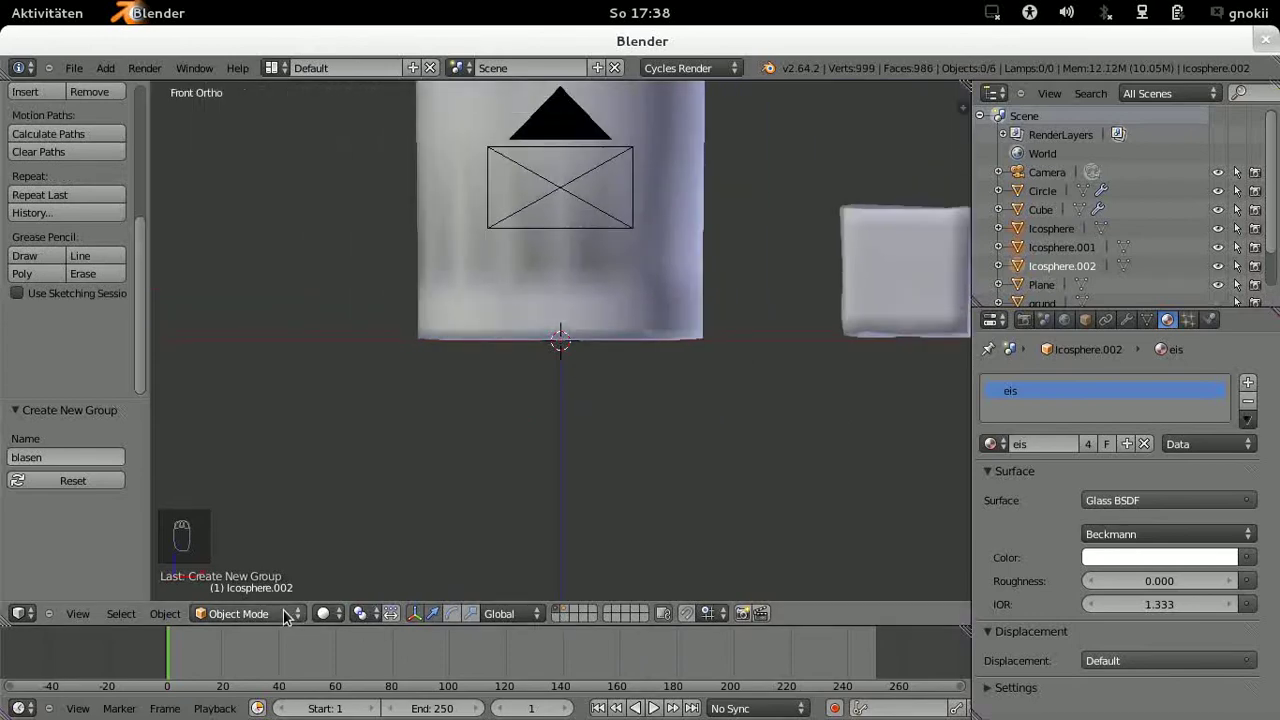
click(329, 625)
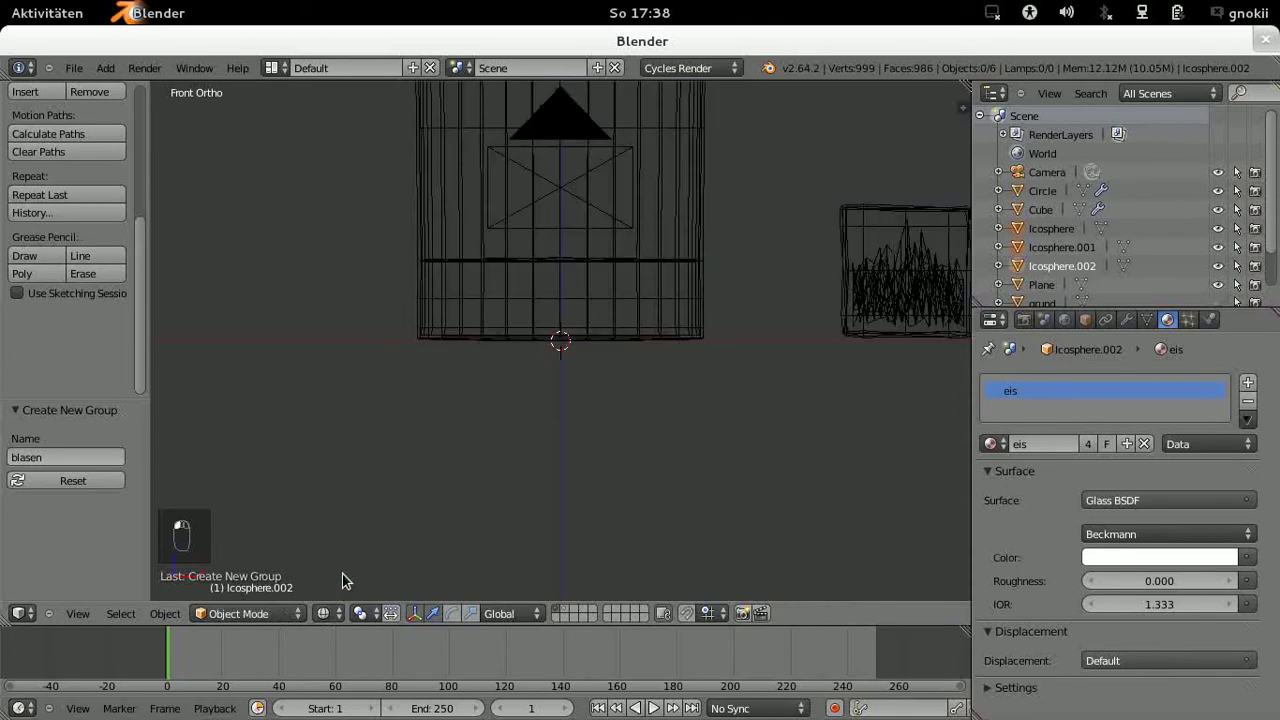
Step: Select the spiky plane and give it a particle system 'blasen' of type Hair
drag(908, 253, 913, 257)
middle_click(913, 257)
key(KP_Decimal)
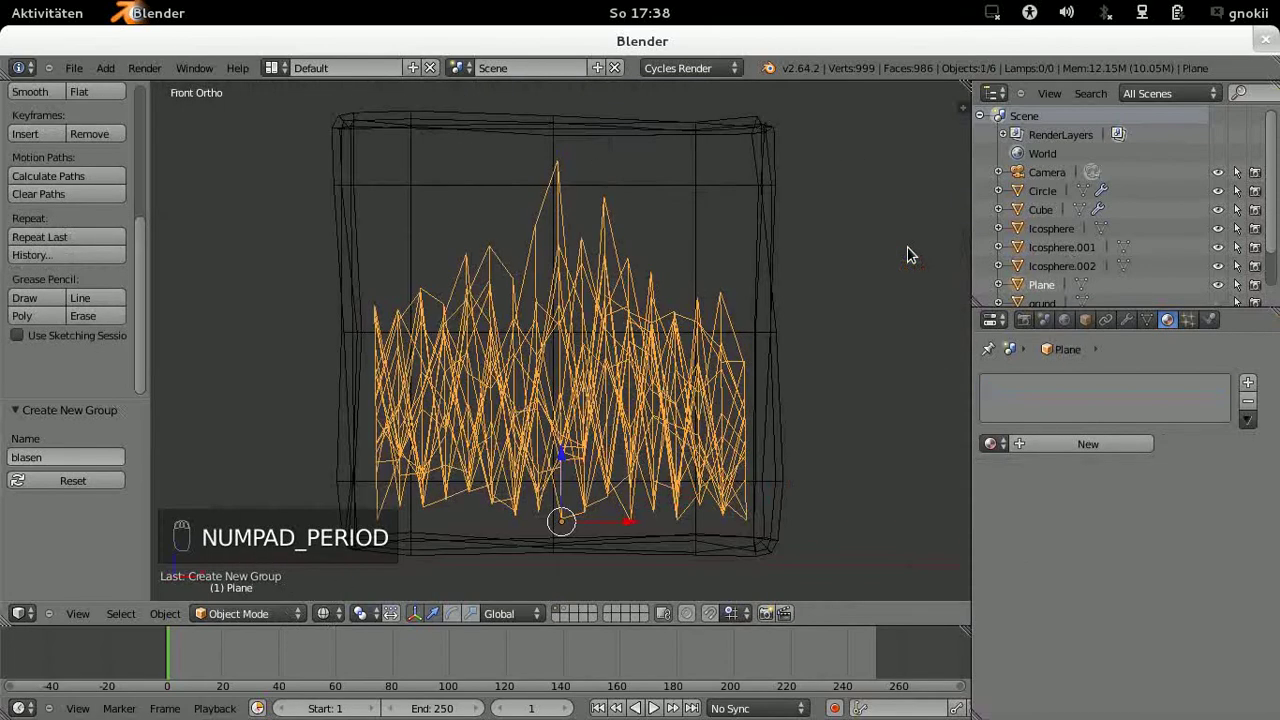
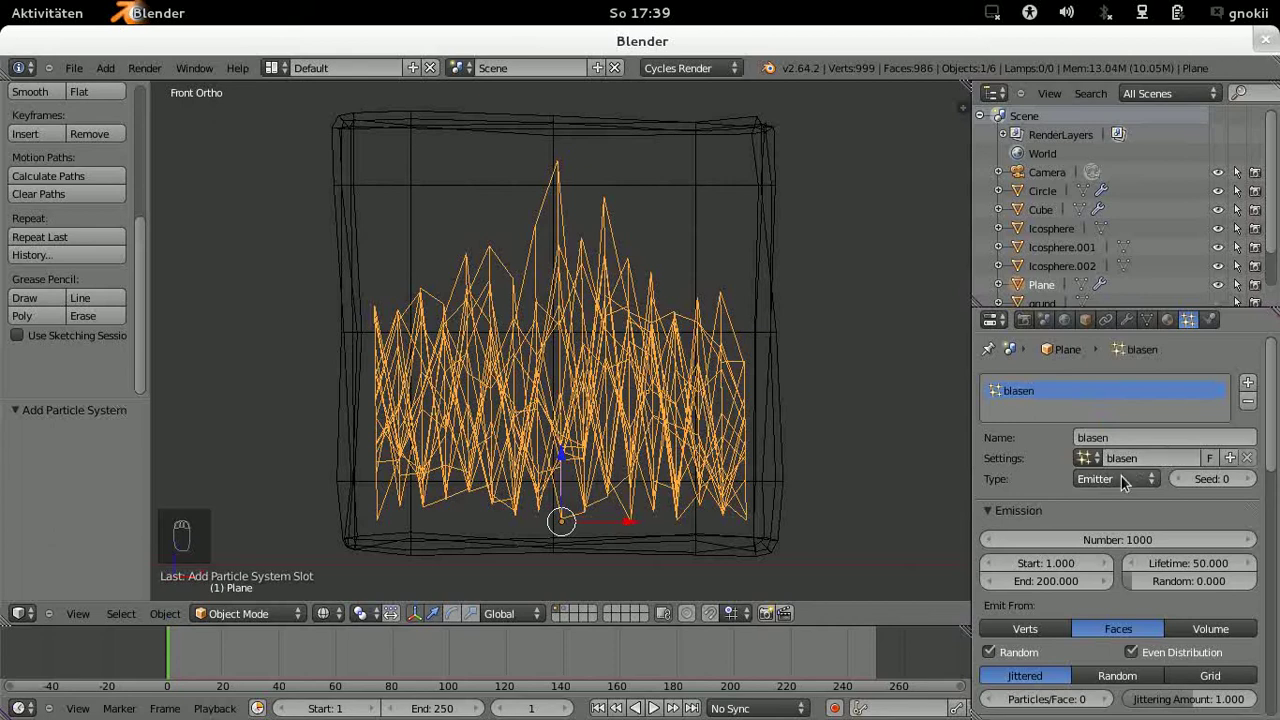
drag(1127, 480, 1113, 446)
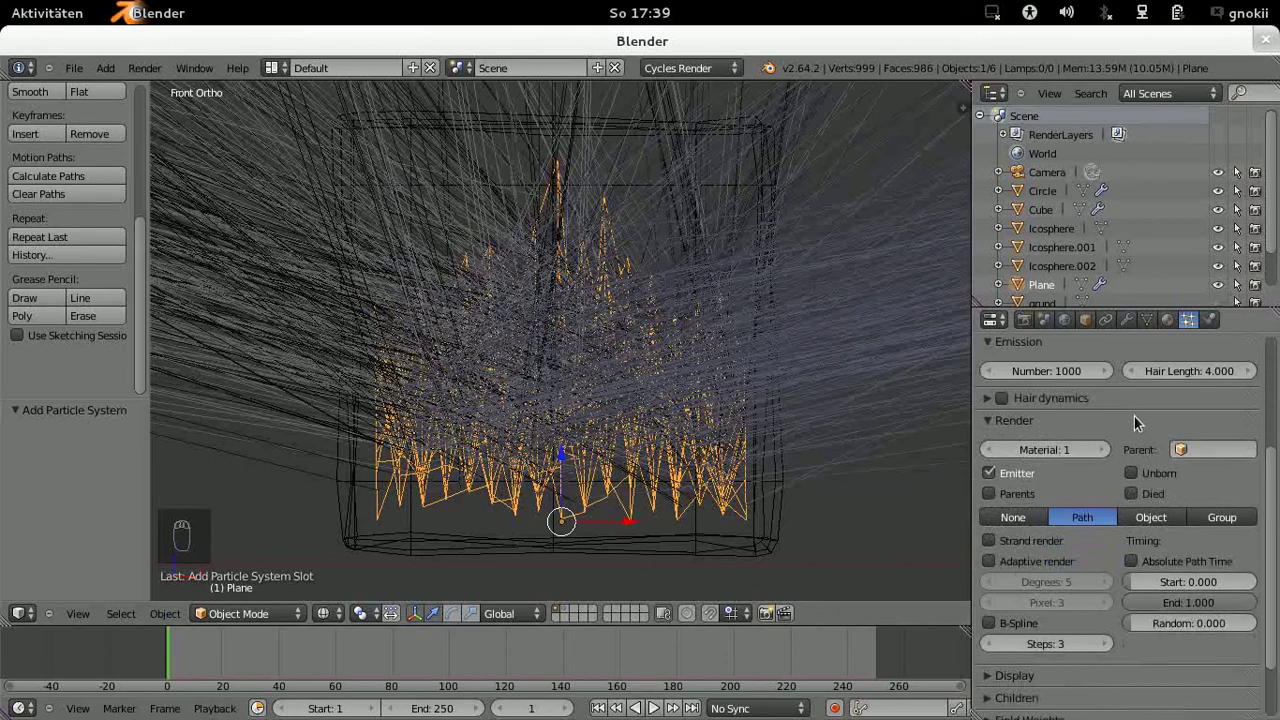
Step: Render the particles as the blasen dupli group with Pick Random enabled and the emitter hidden
drag(1236, 530, 1221, 528)
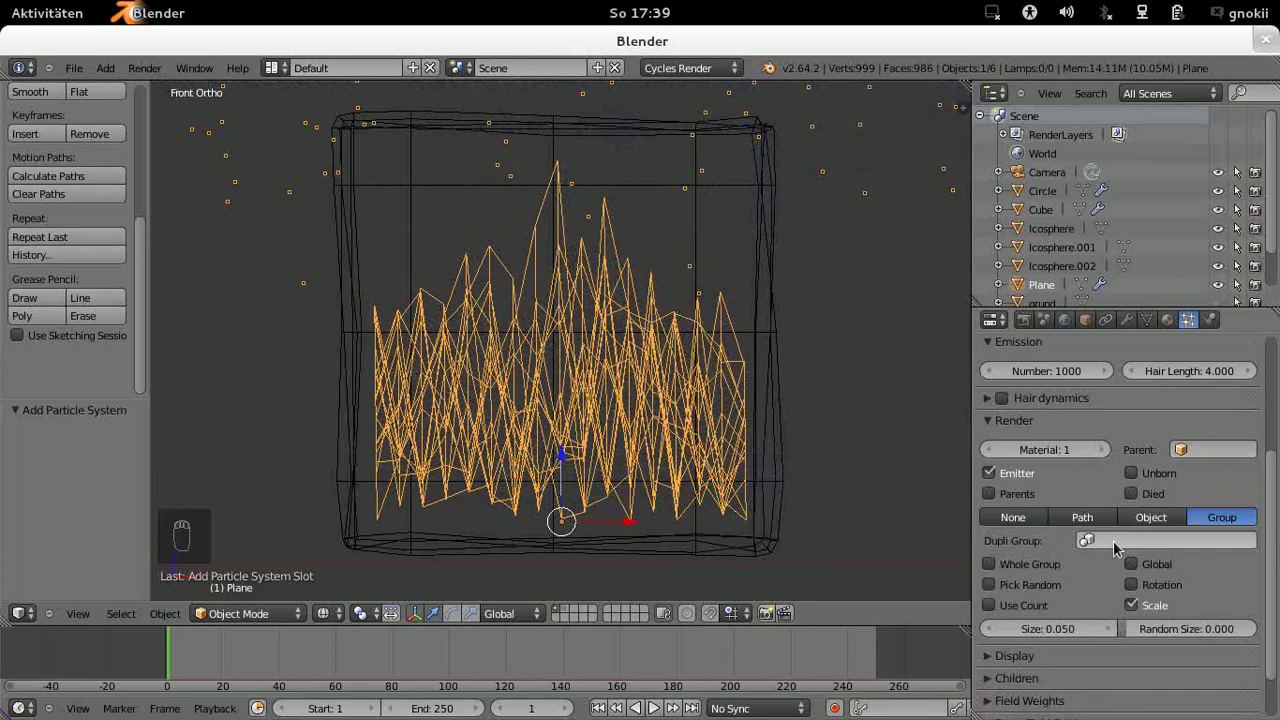
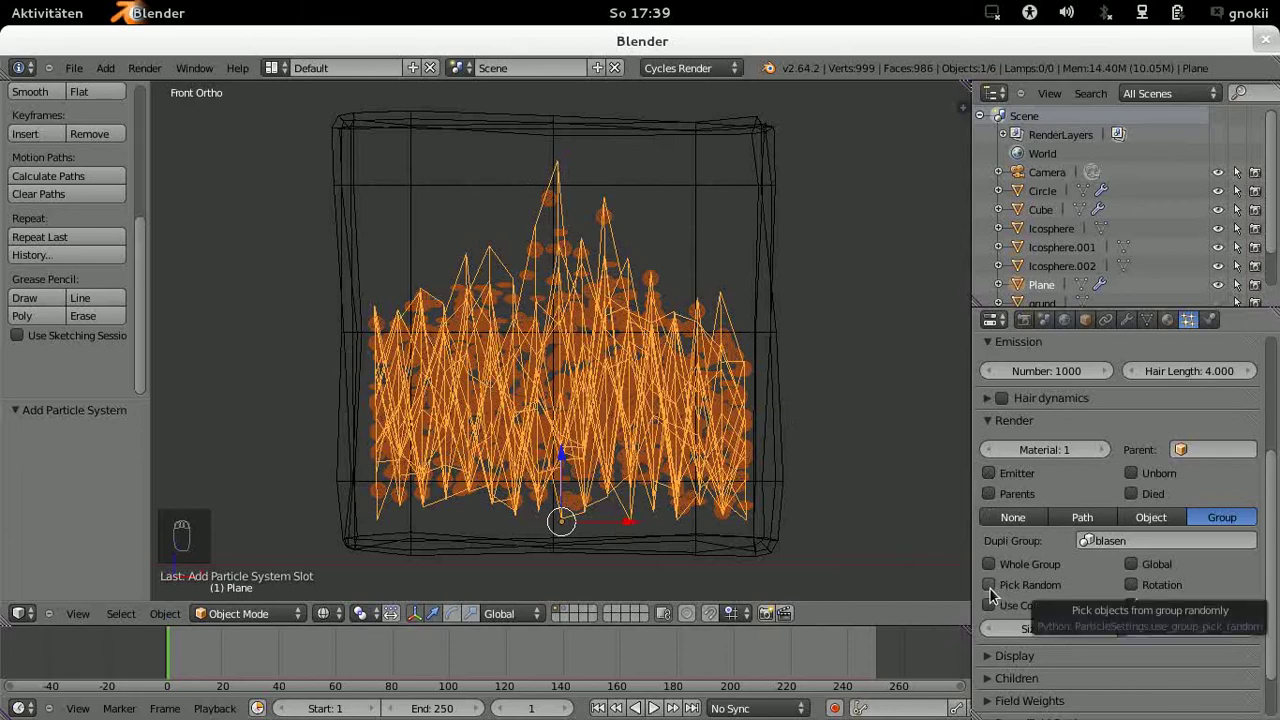
drag(996, 592, 996, 592)
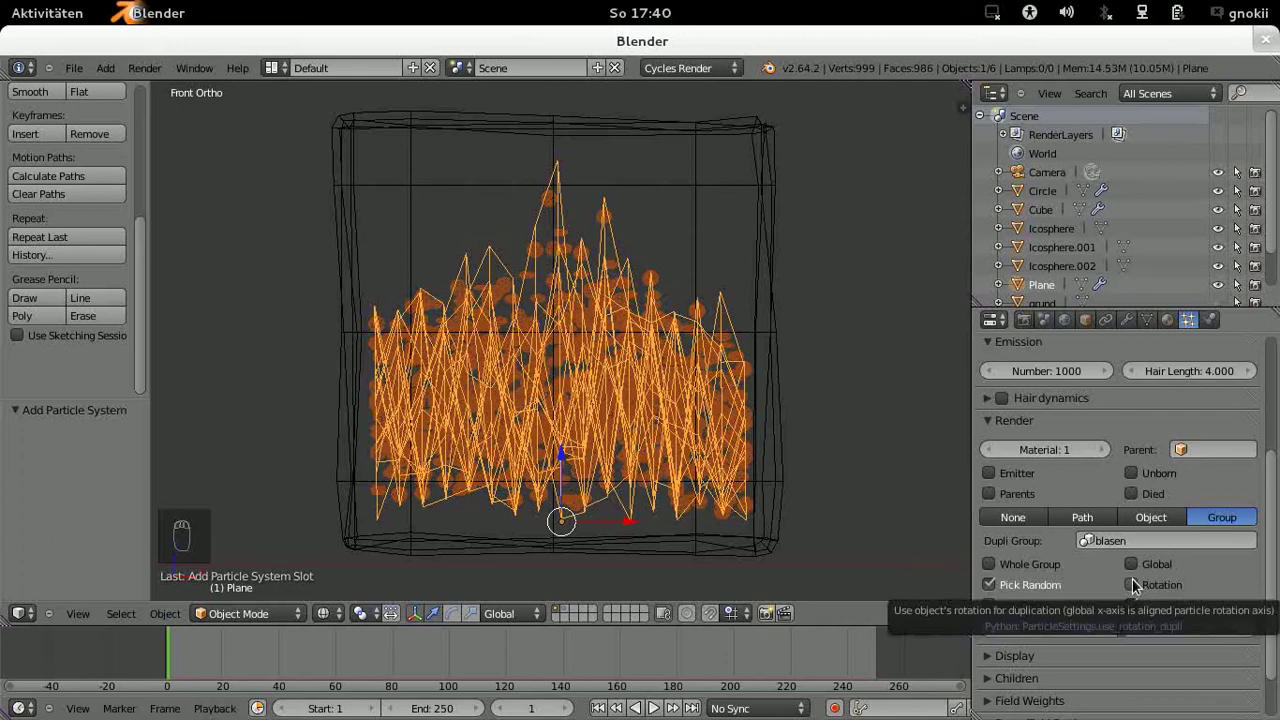
Step: Enable particle rotation, set Random Size to 1.000 and base Size to 0.080
drag(1138, 589, 1047, 524)
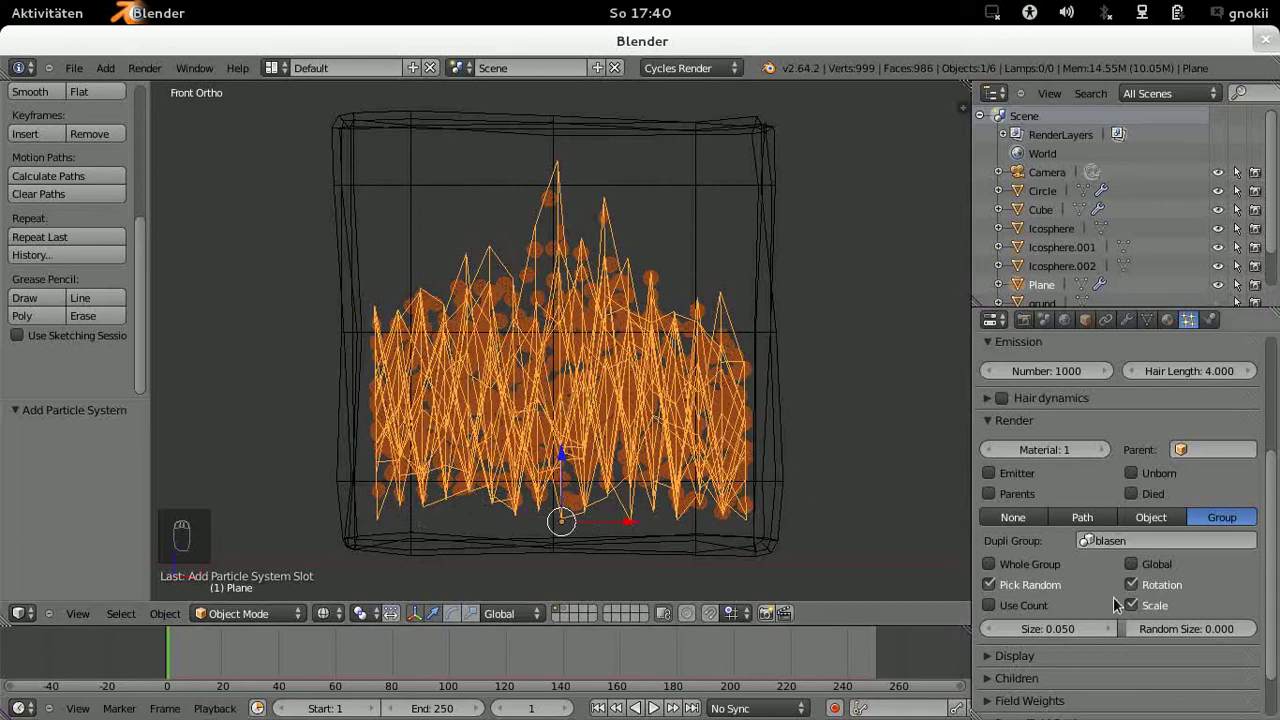
drag(1132, 638, 1236, 624)
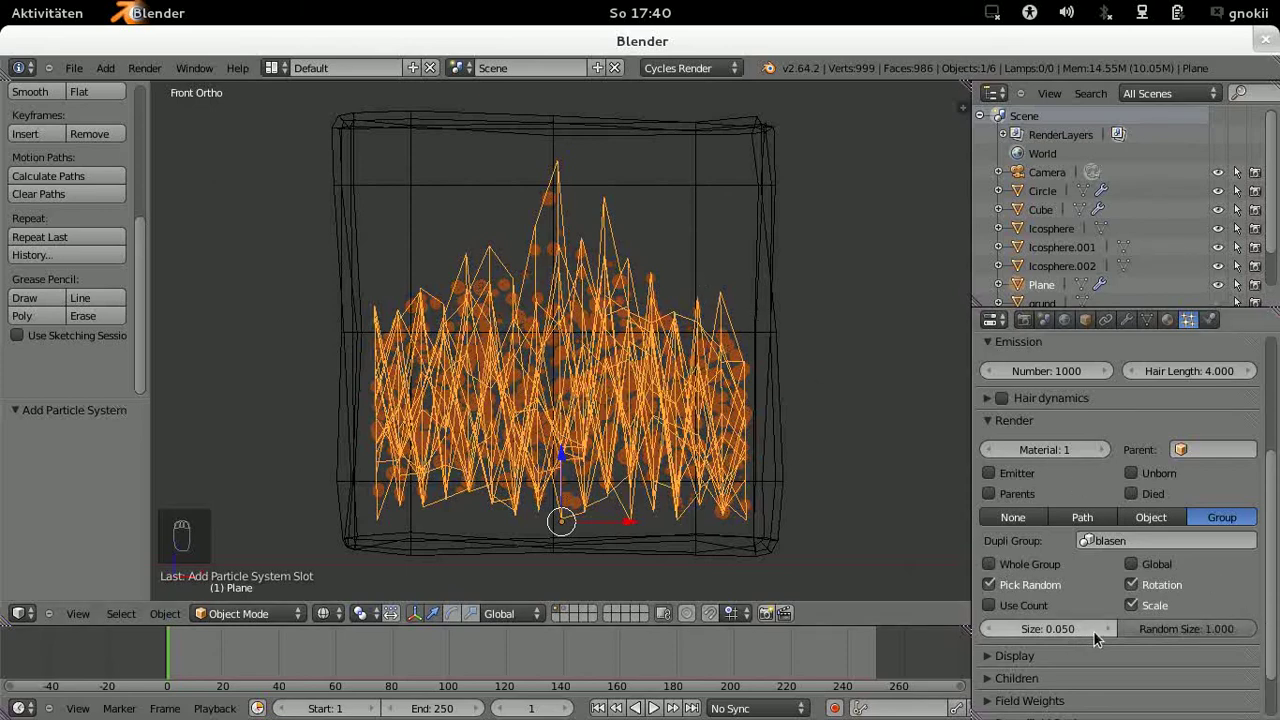
drag(1117, 631, 862, 395)
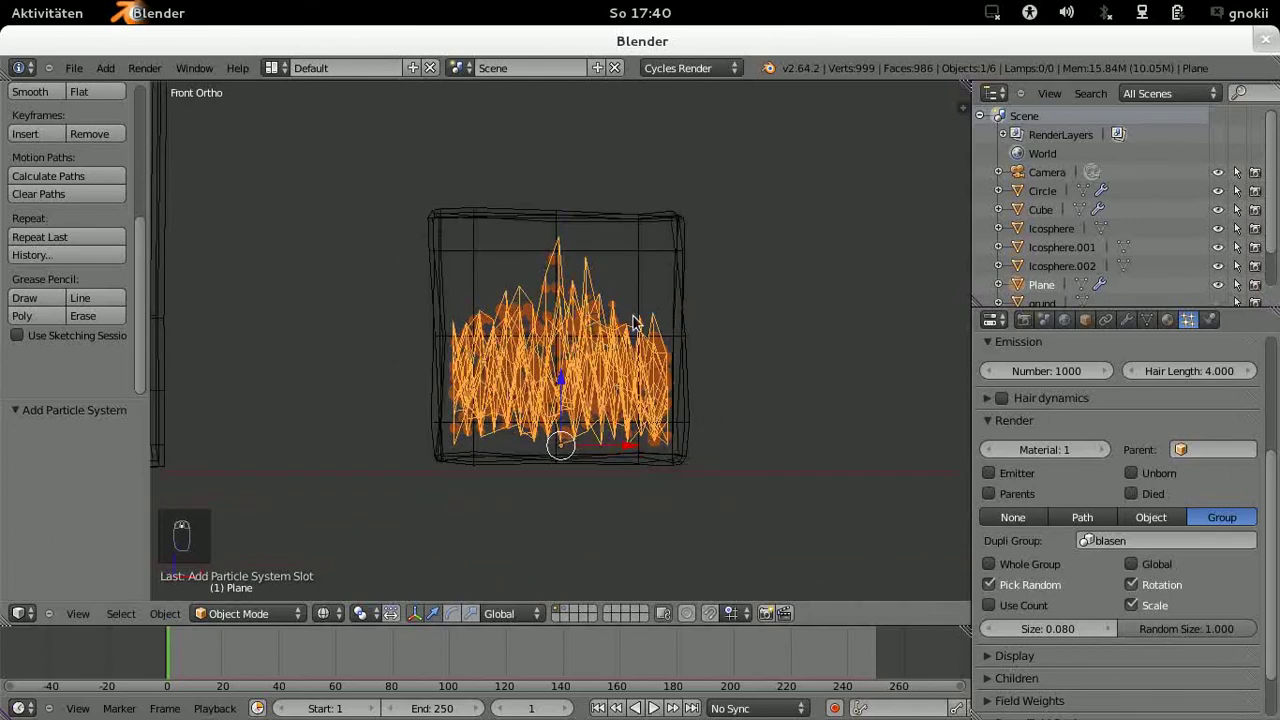
middle_click(155, 76)
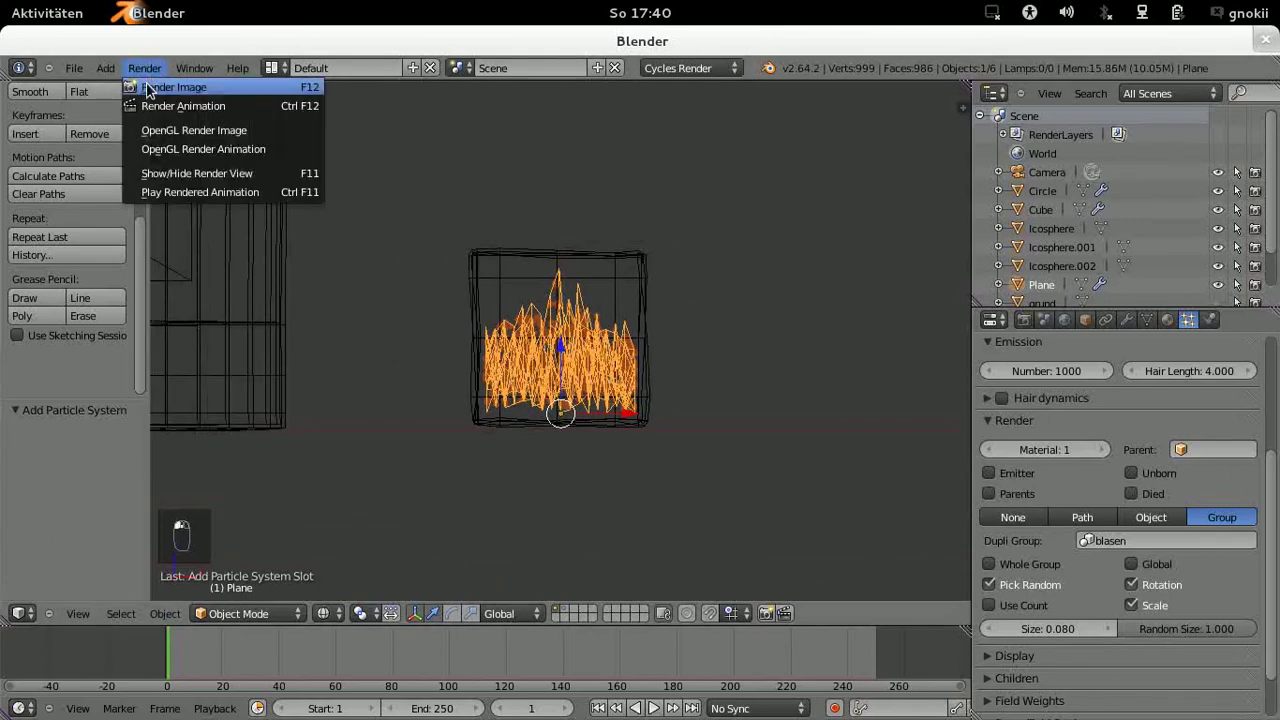
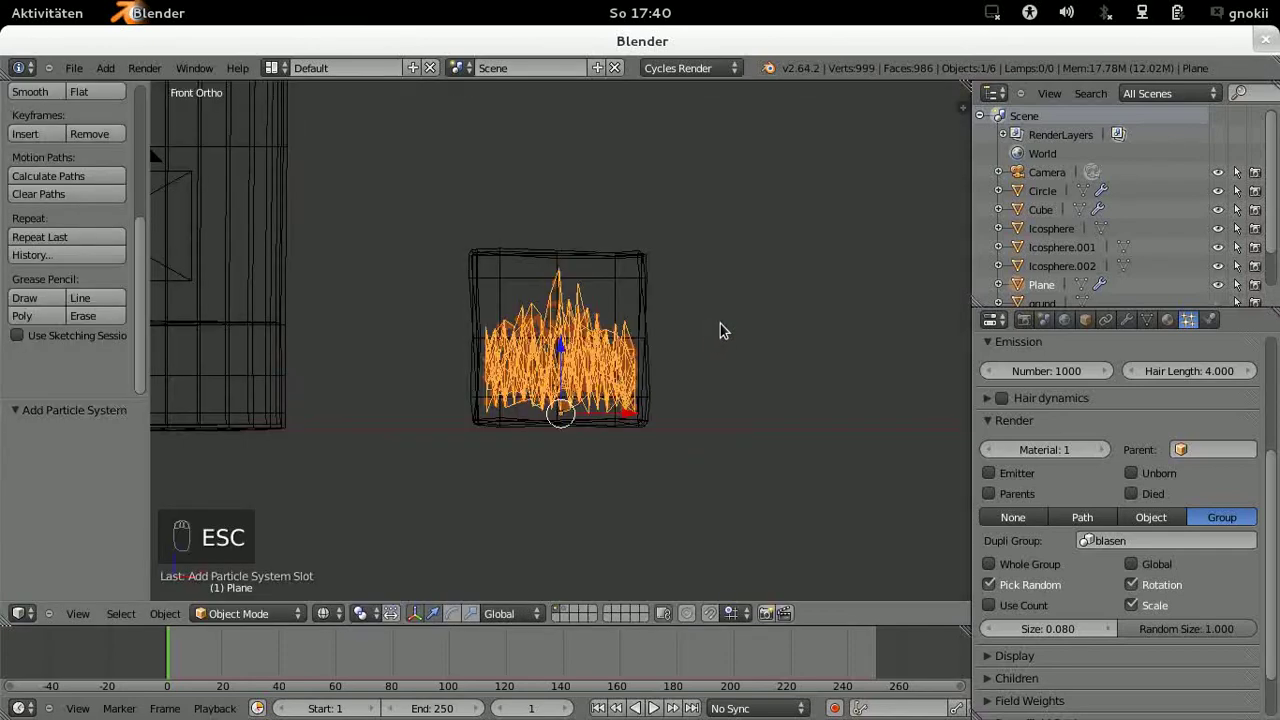
Step: From top view, duplicate the bubble particle cube with its emitter to create Cube.001 beside it
key(KP_7)
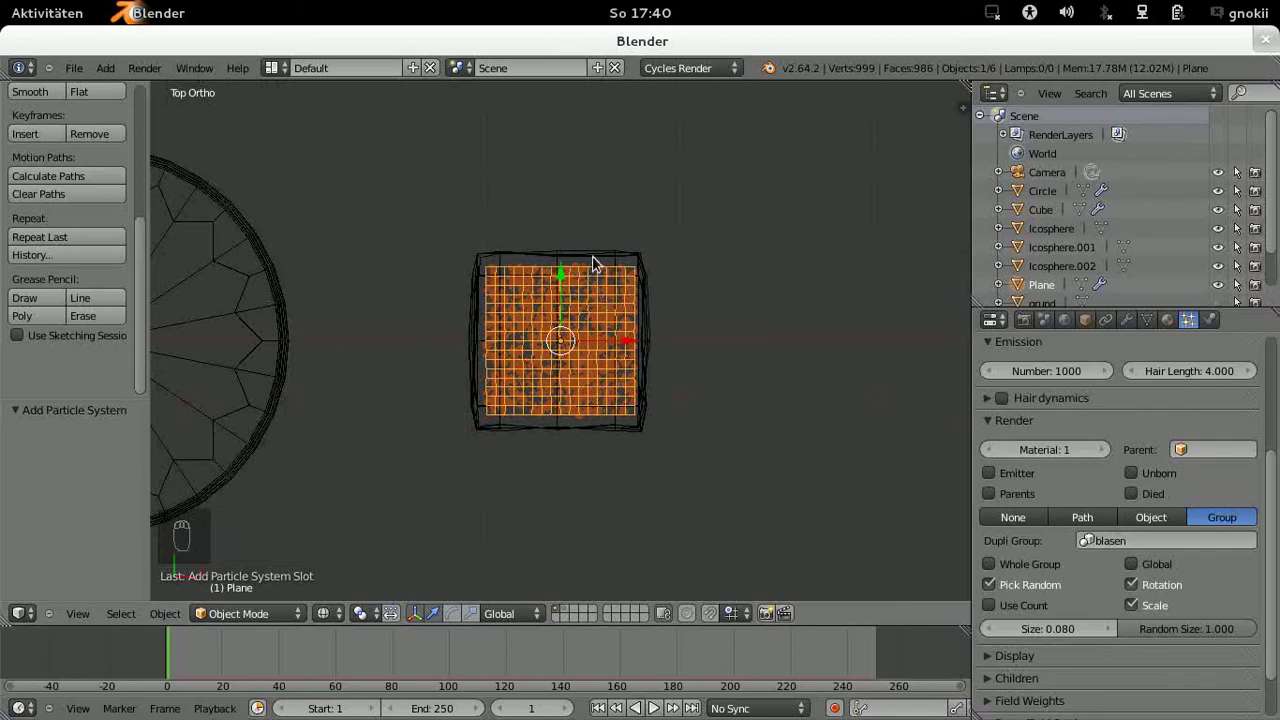
drag(595, 263, 595, 263)
drag(595, 263, 595, 263)
key(shift+d)
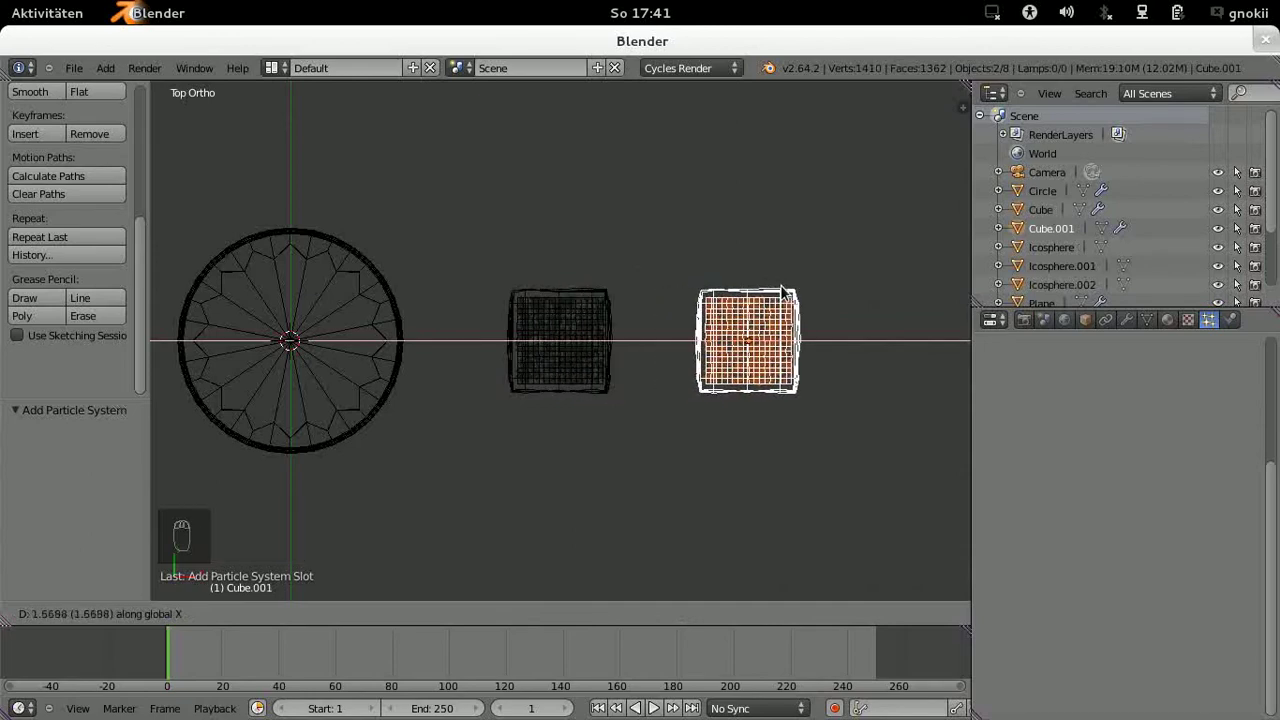
middle_click(781, 289)
Step: Make a further copy, Cube.002, and place it left of and below the glass
key(shift+d)
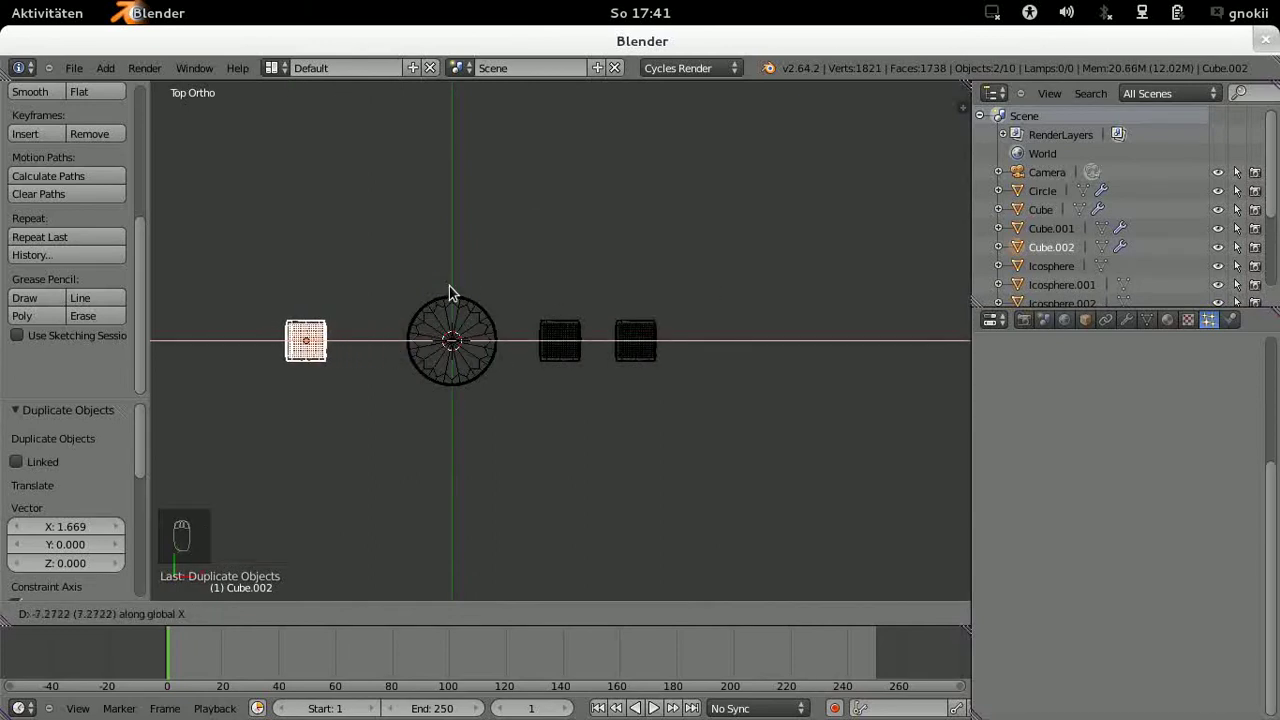
drag(474, 292, 476, 293)
key(g)
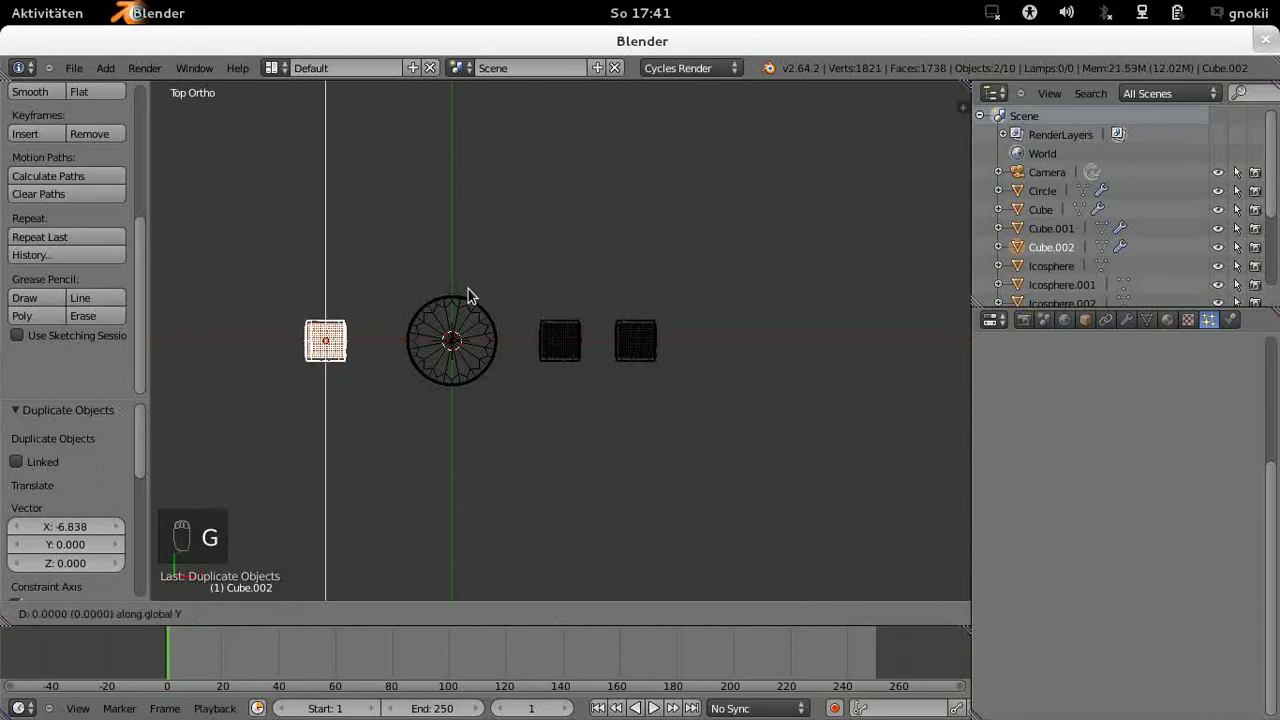
click(473, 351)
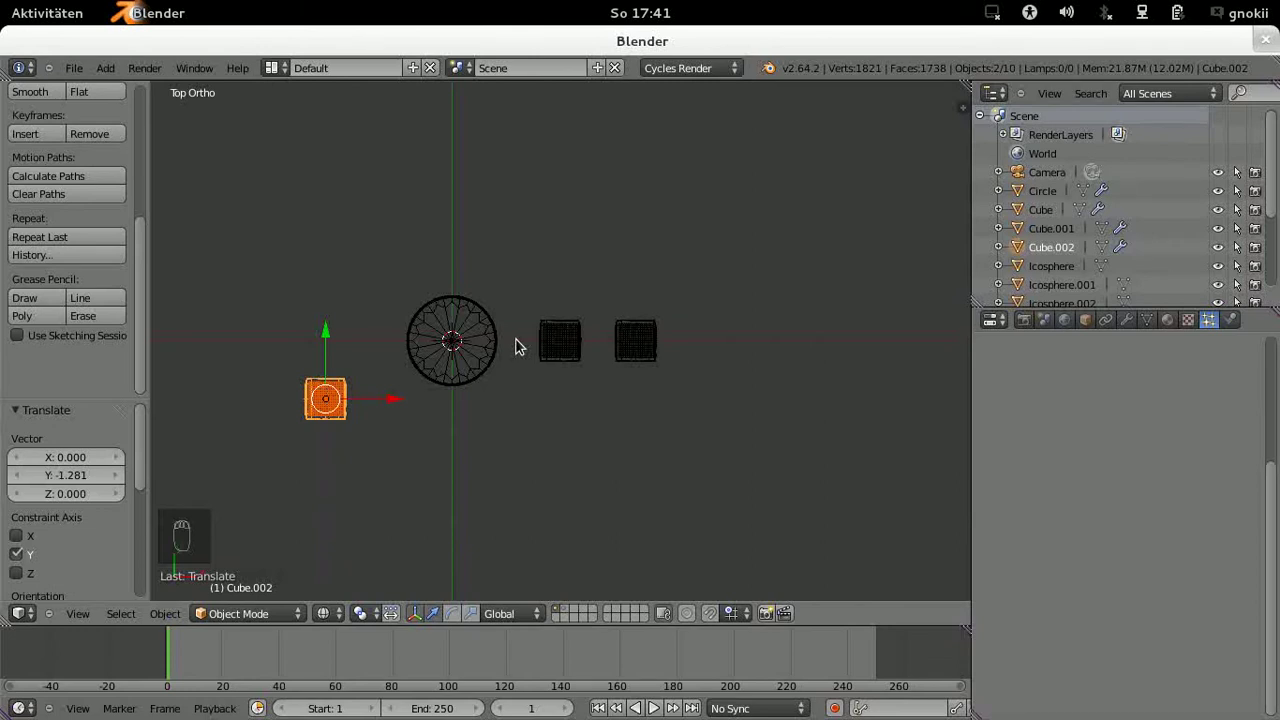
Step: Rotate the left, middle and right ice cubes to differing angles (Cube.002 about 49 degrees)
key(r)
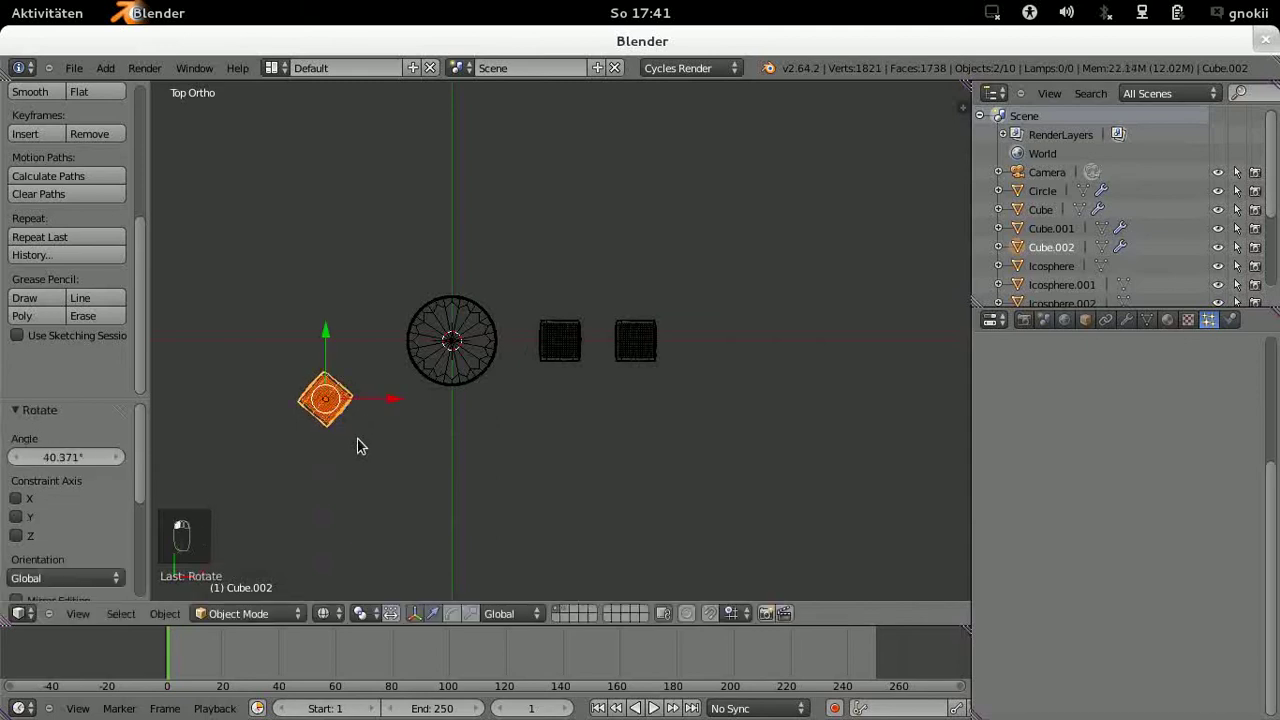
key(a)
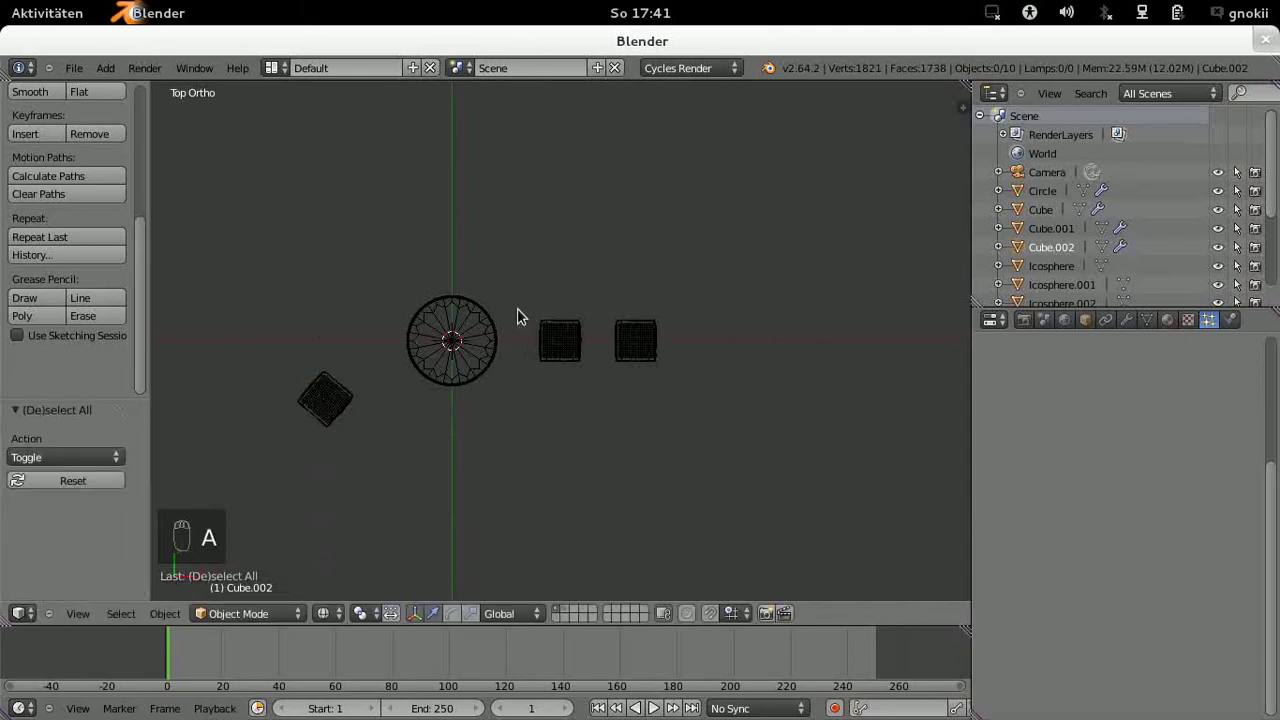
key(b)
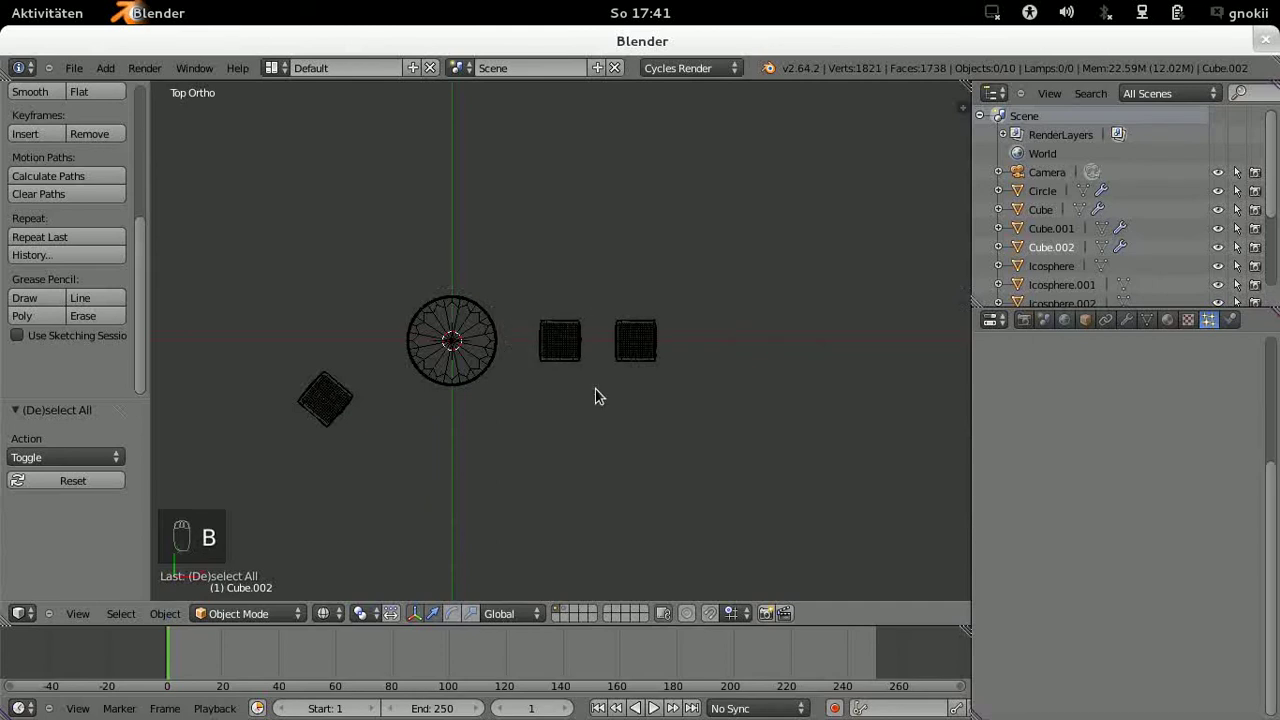
key(r)
drag(568, 387, 667, 384)
key(a)
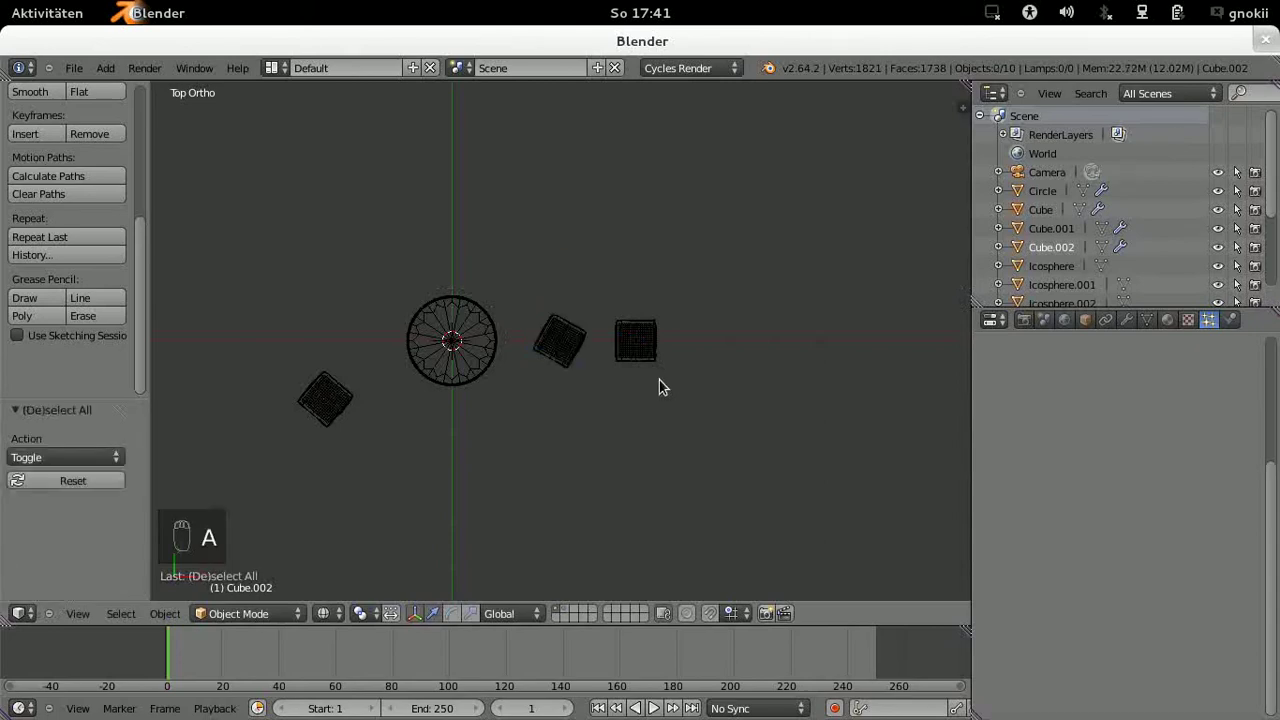
key(b)
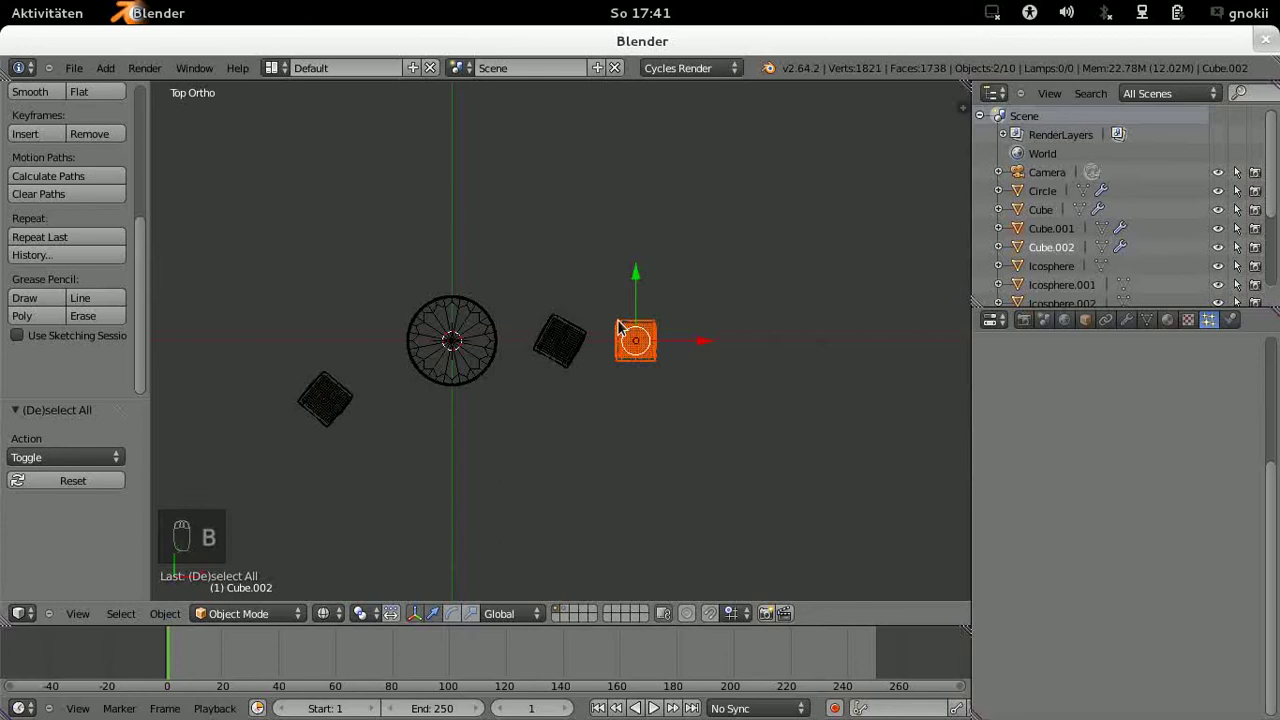
key(r)
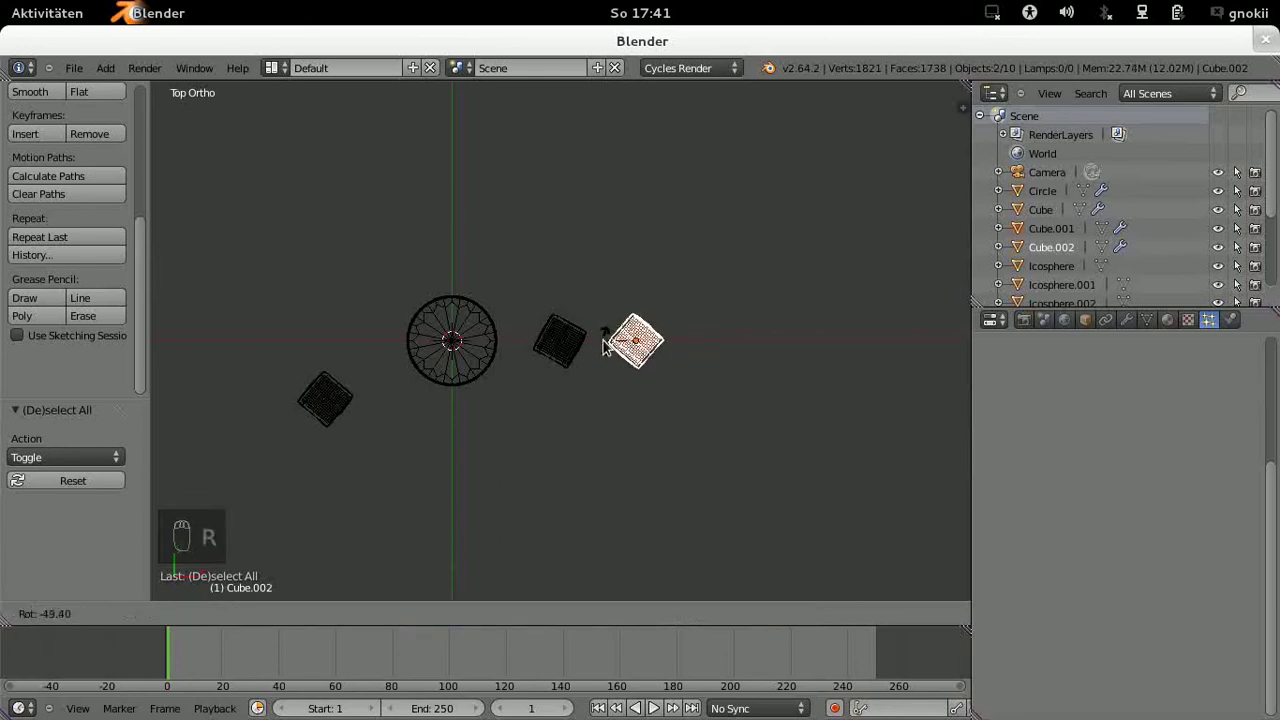
drag(610, 347, 618, 377)
Step: Nudge the two right-hand ice cubes slightly left toward the glass and check the framing through the camera
key(KP_0)
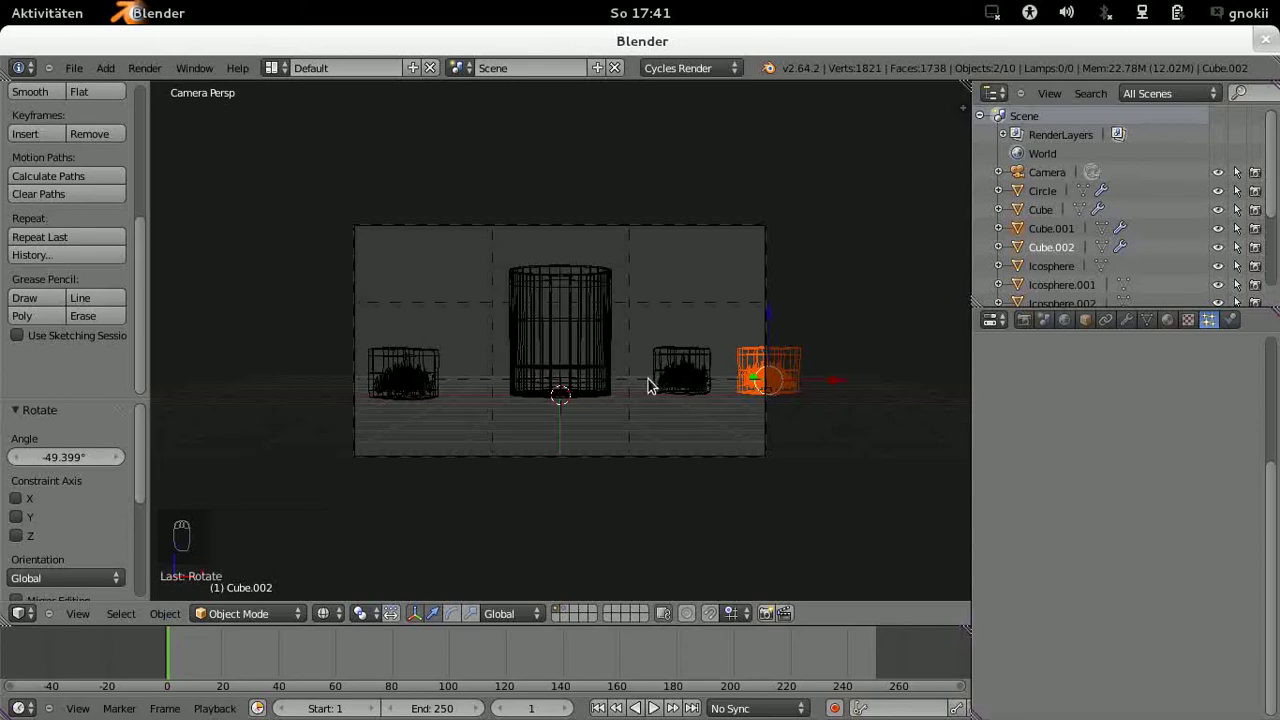
key(KP_7)
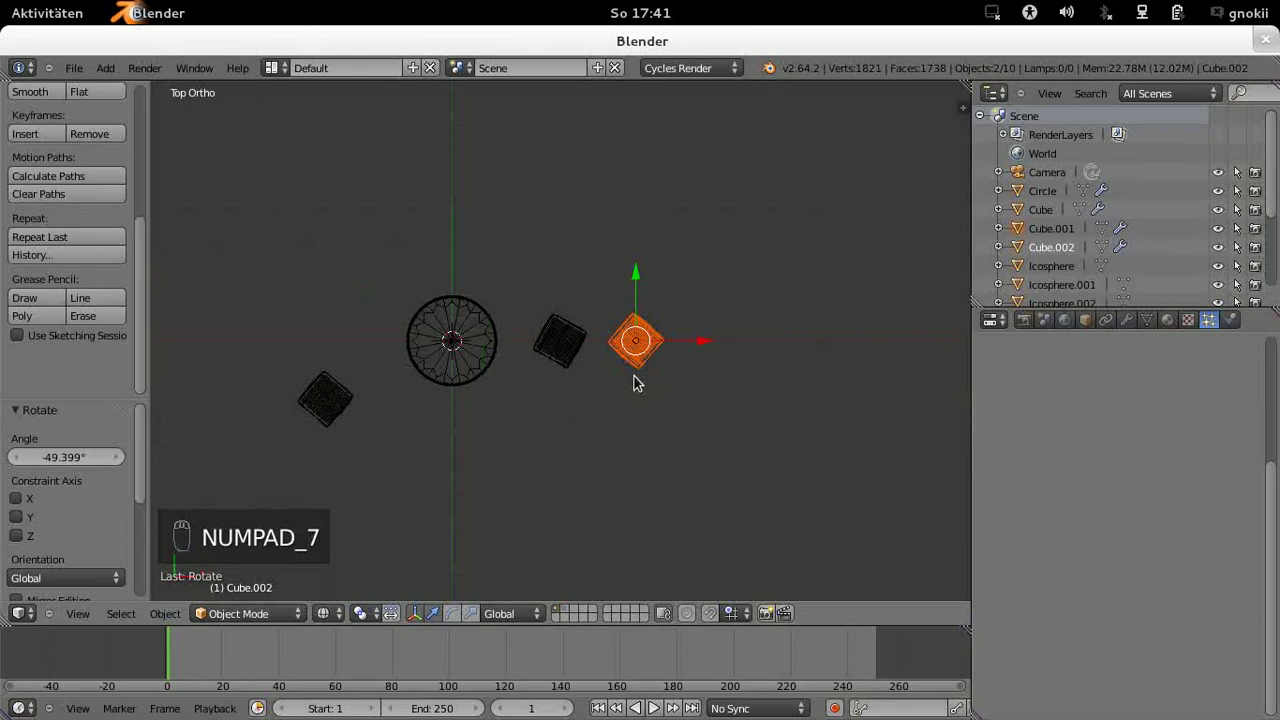
key(b)
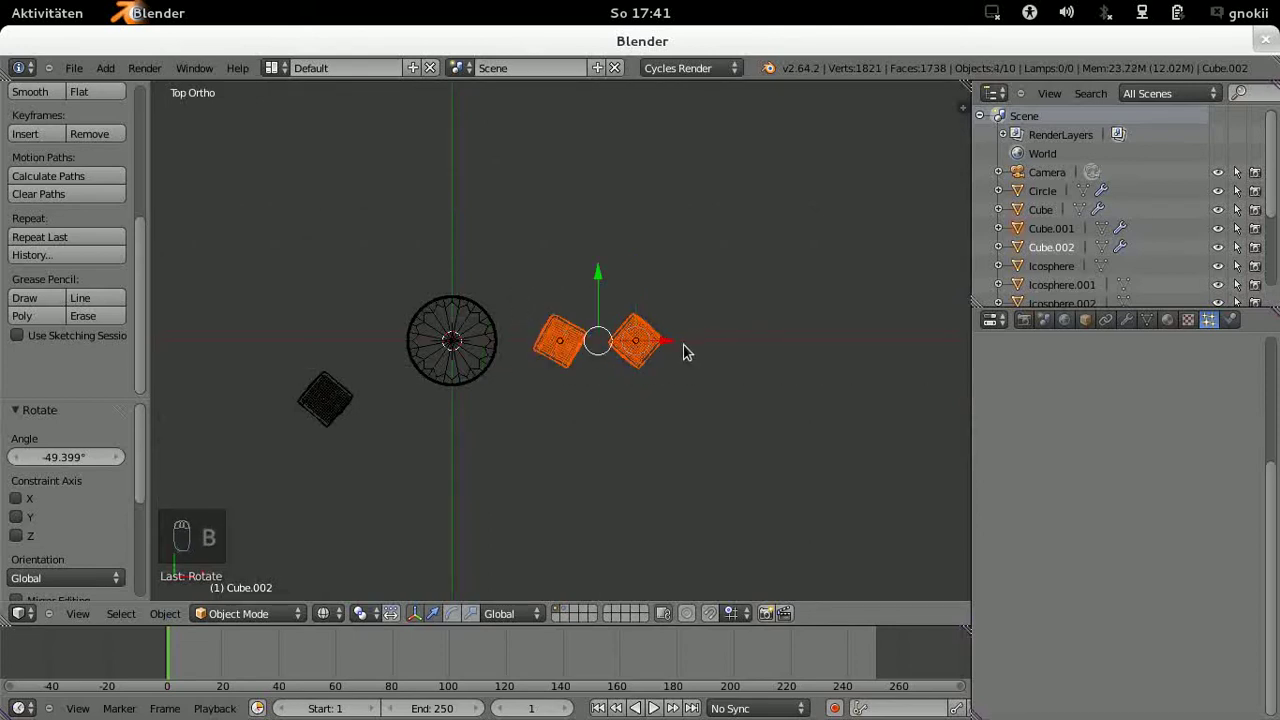
drag(671, 344, 657, 348)
key(KP_0)
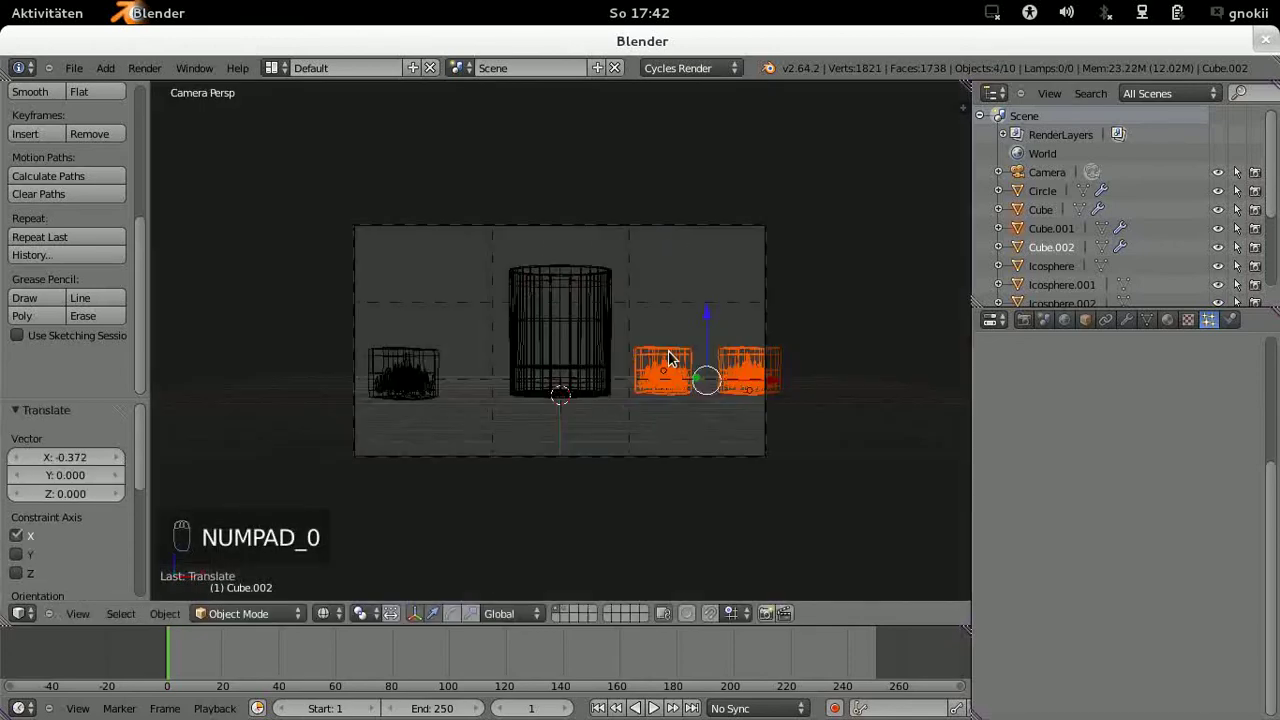
drag(650, 229, 653, 231)
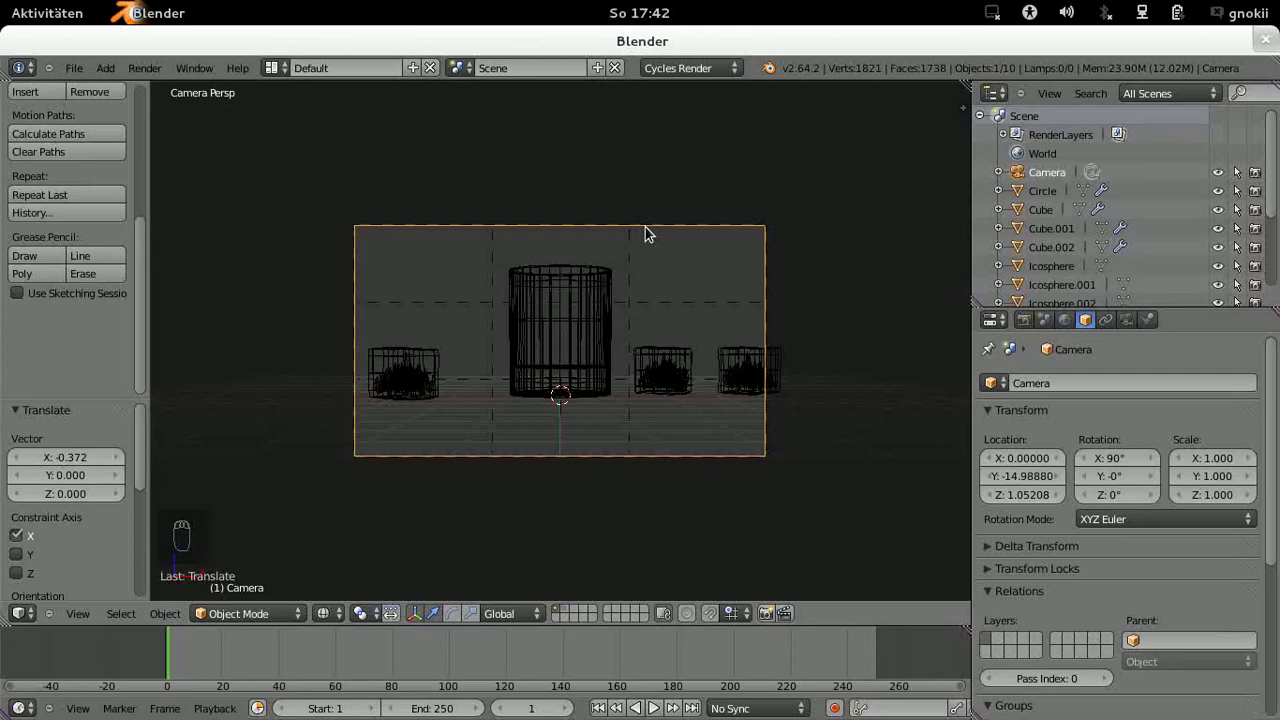
Step: Shift the camera slightly right to X 0.073 so glass and cubes sit centrally, then orbit out of camera view
key(g)
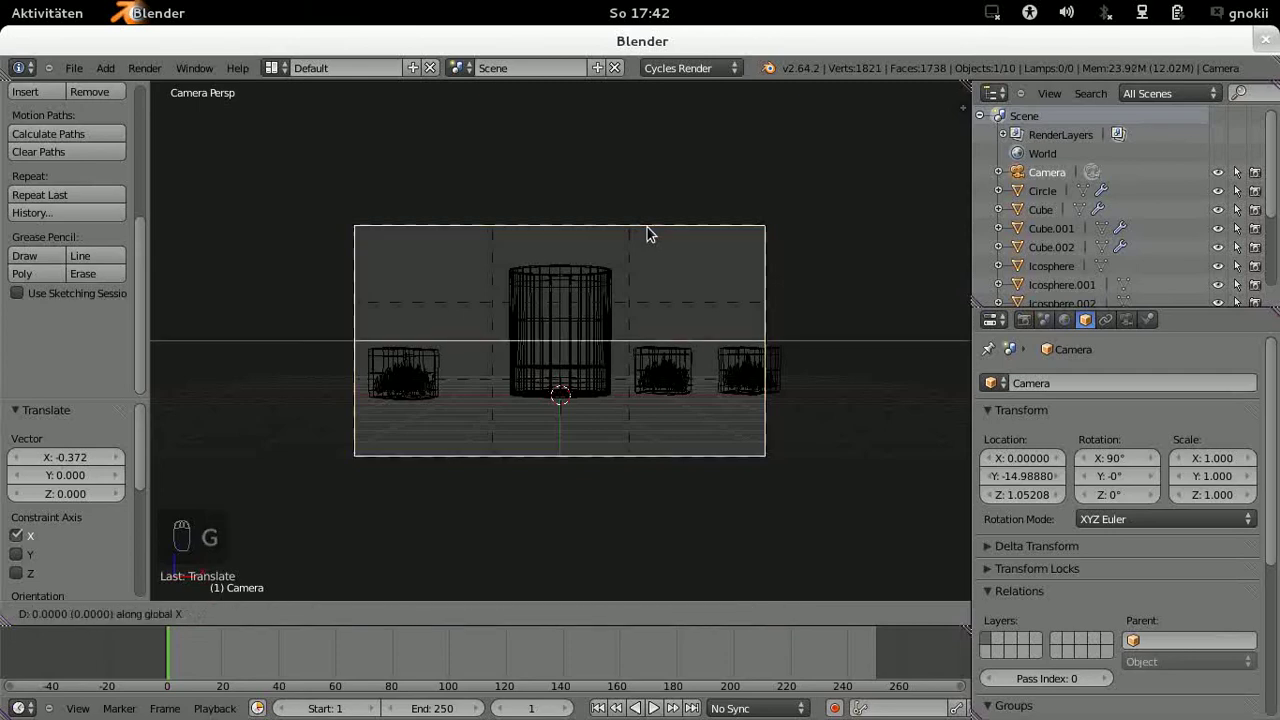
drag(657, 234, 159, 72)
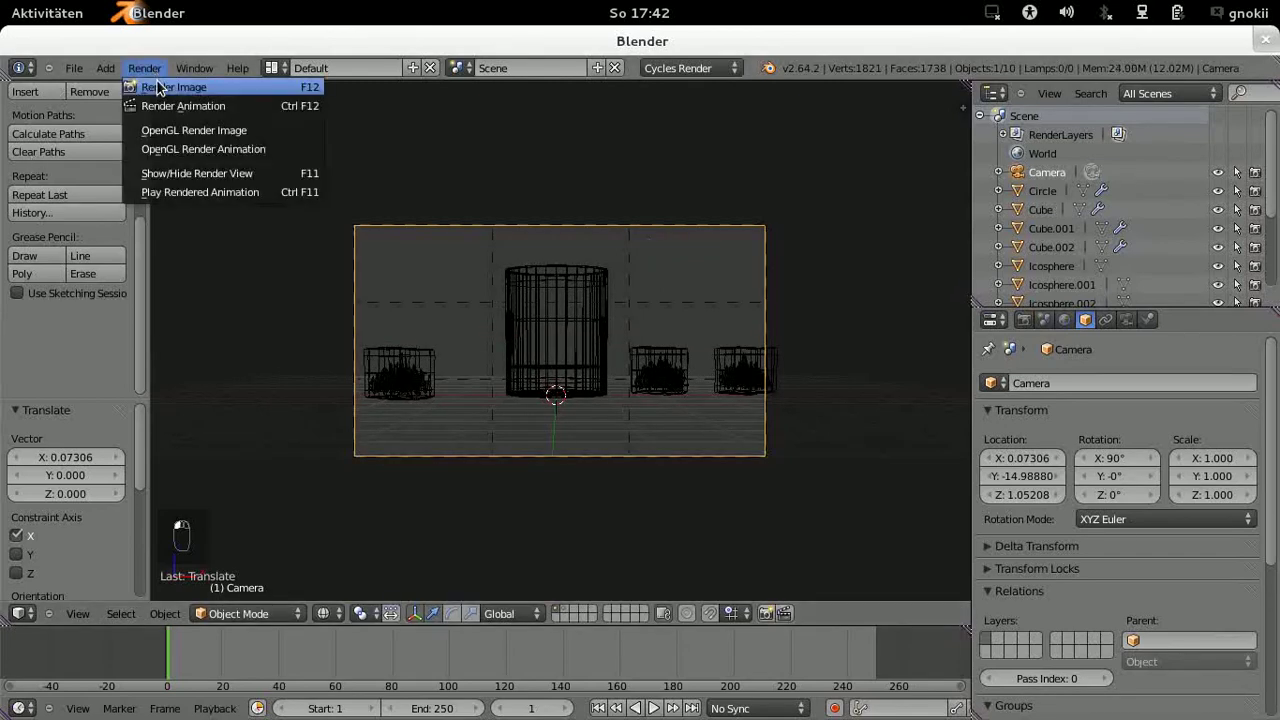
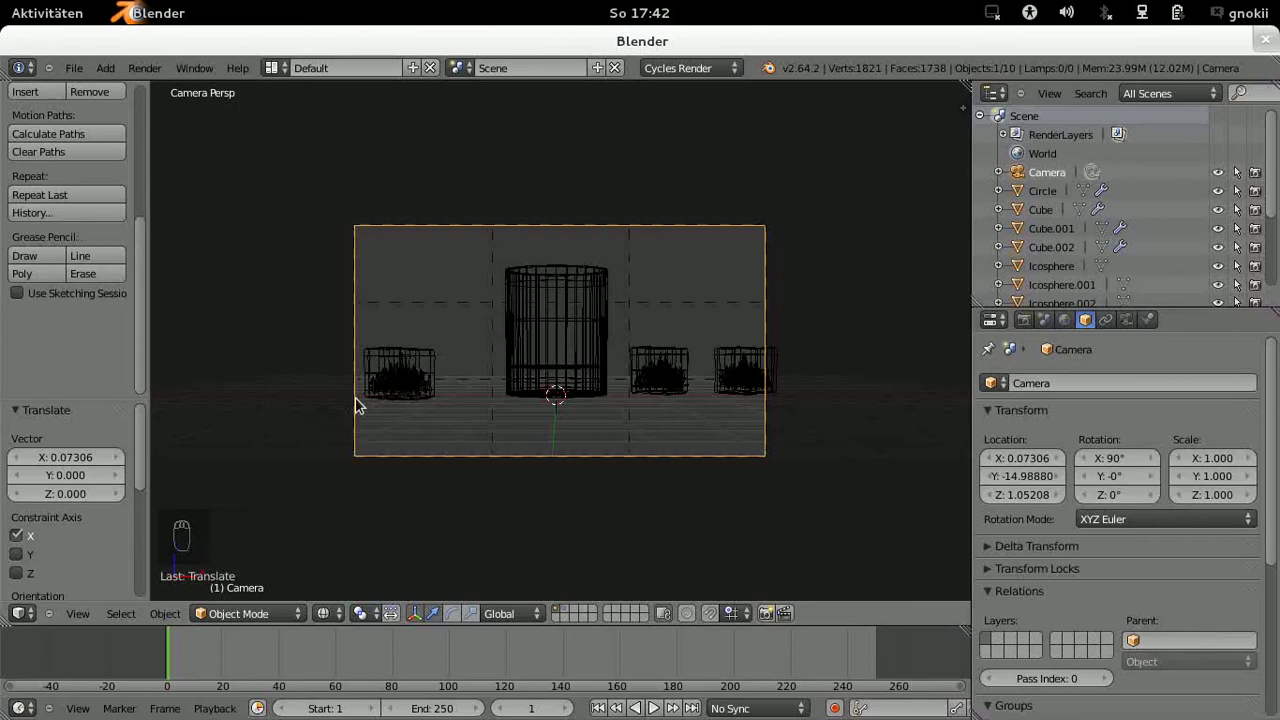
drag(322, 373, 331, 221)
drag(331, 221, 310, 277)
Step: Shrink the left cube's bubble emitter and shift its bubbles sideways inside the cube from front view
middle_click(310, 277)
drag(266, 256, 326, 257)
click(326, 257)
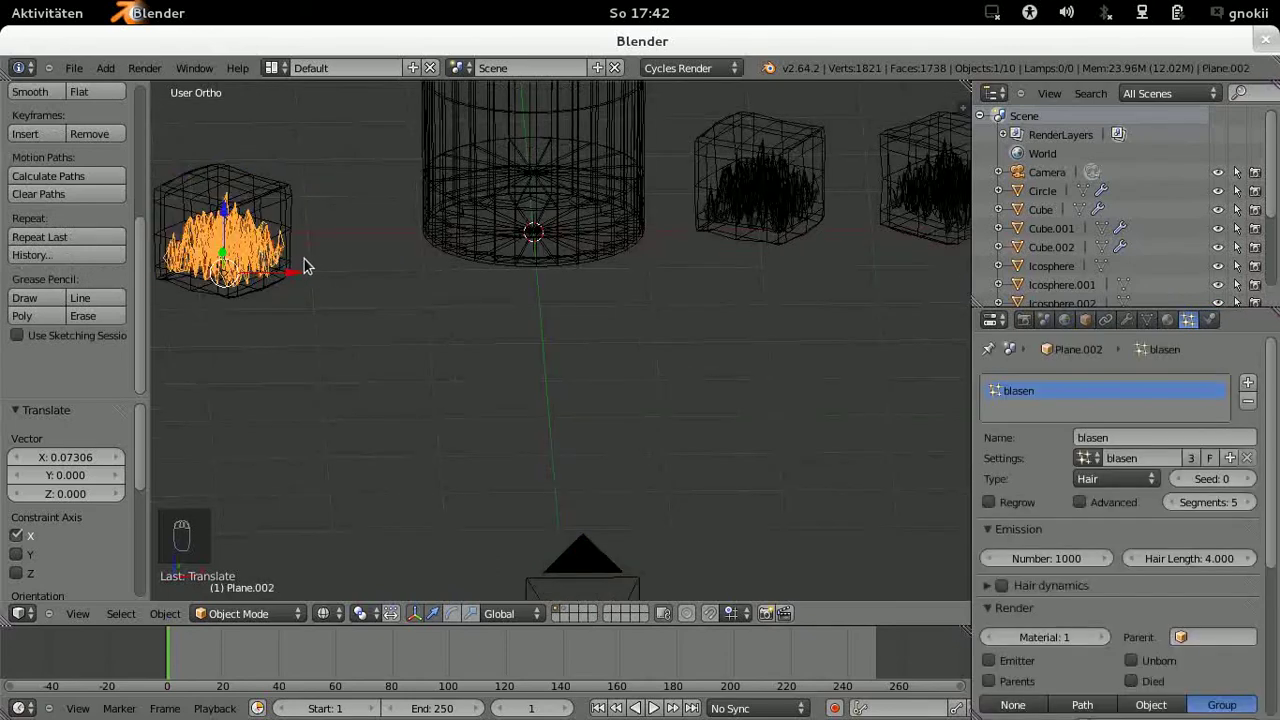
key(s)
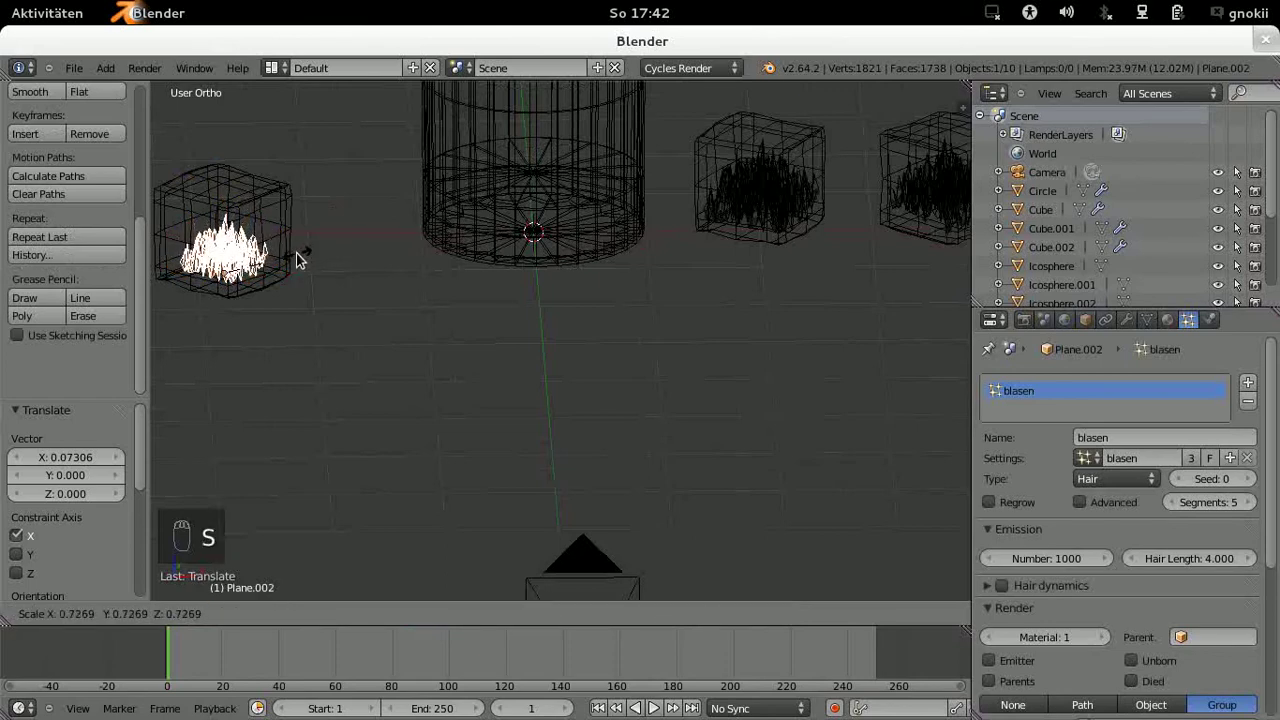
drag(300, 263, 299, 263)
key(KP_1)
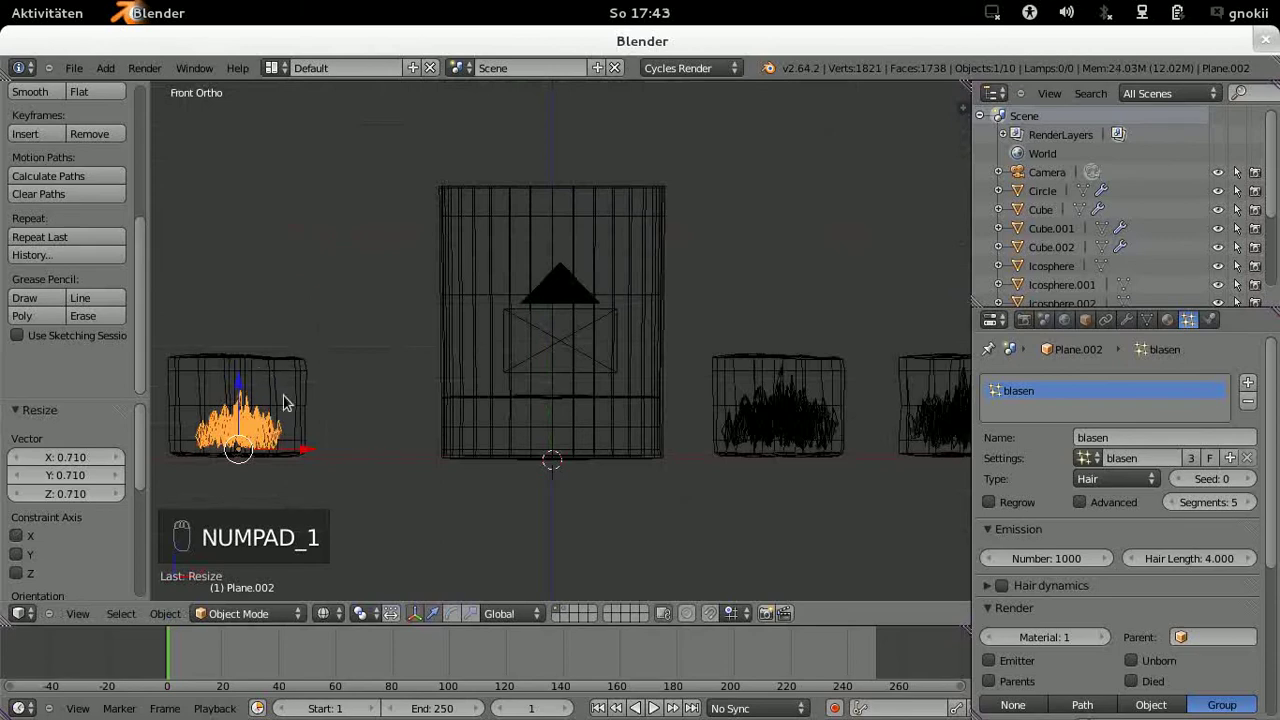
drag(309, 460, 297, 450)
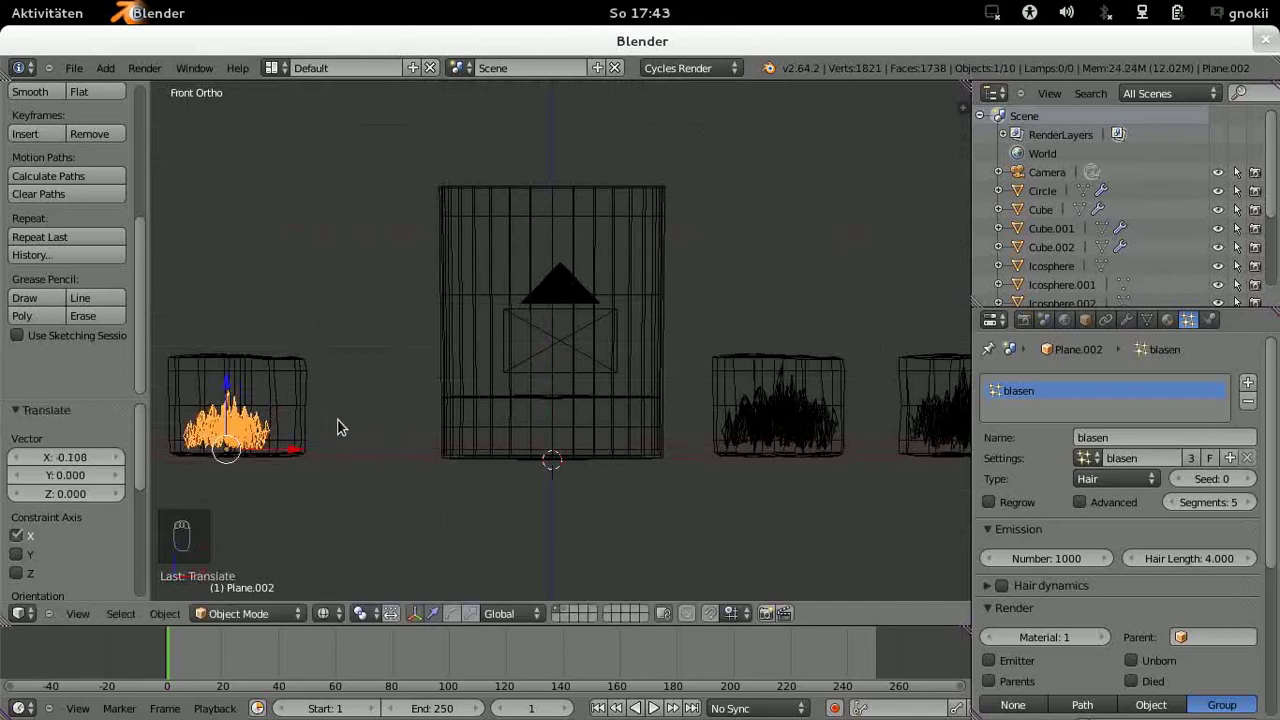
Step: Move Cube.002 about 0.108 along negative X, setting it slightly farther left of the glass
drag(350, 365, 354, 387)
drag(354, 387, 327, 294)
drag(327, 294, 328, 293)
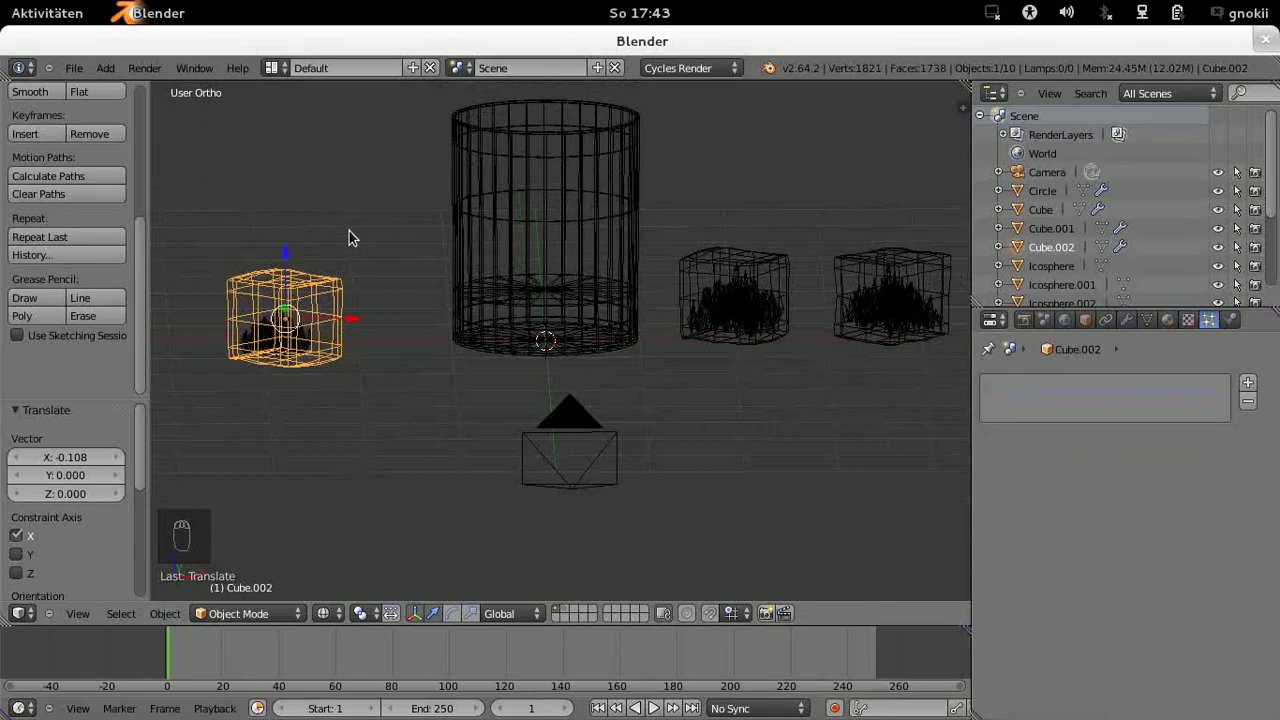
drag(361, 235, 324, 263)
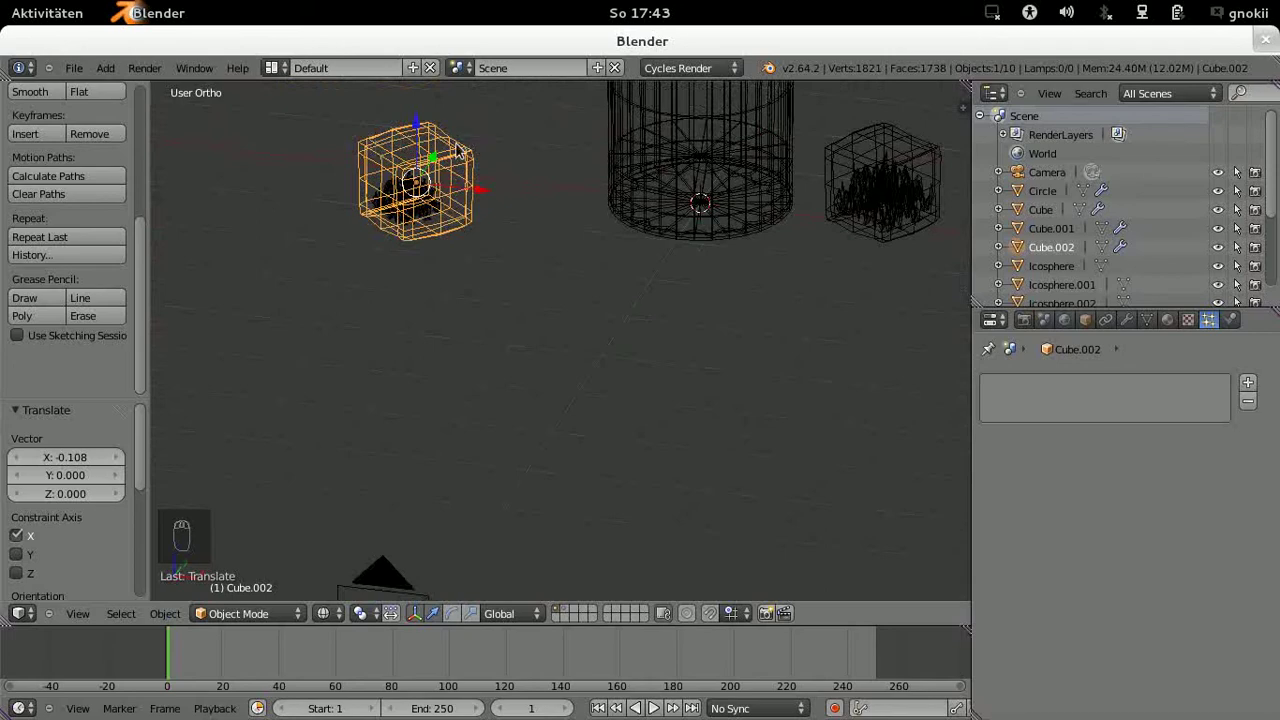
drag(266, 617, 250, 618)
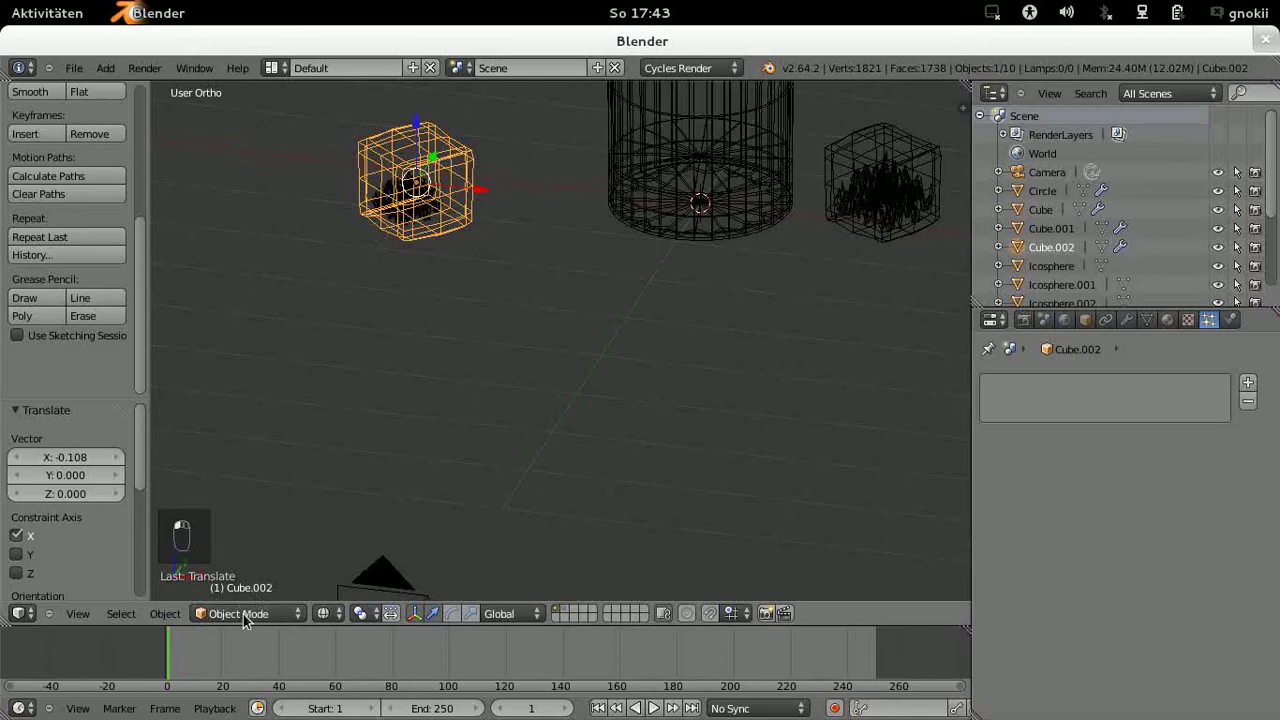
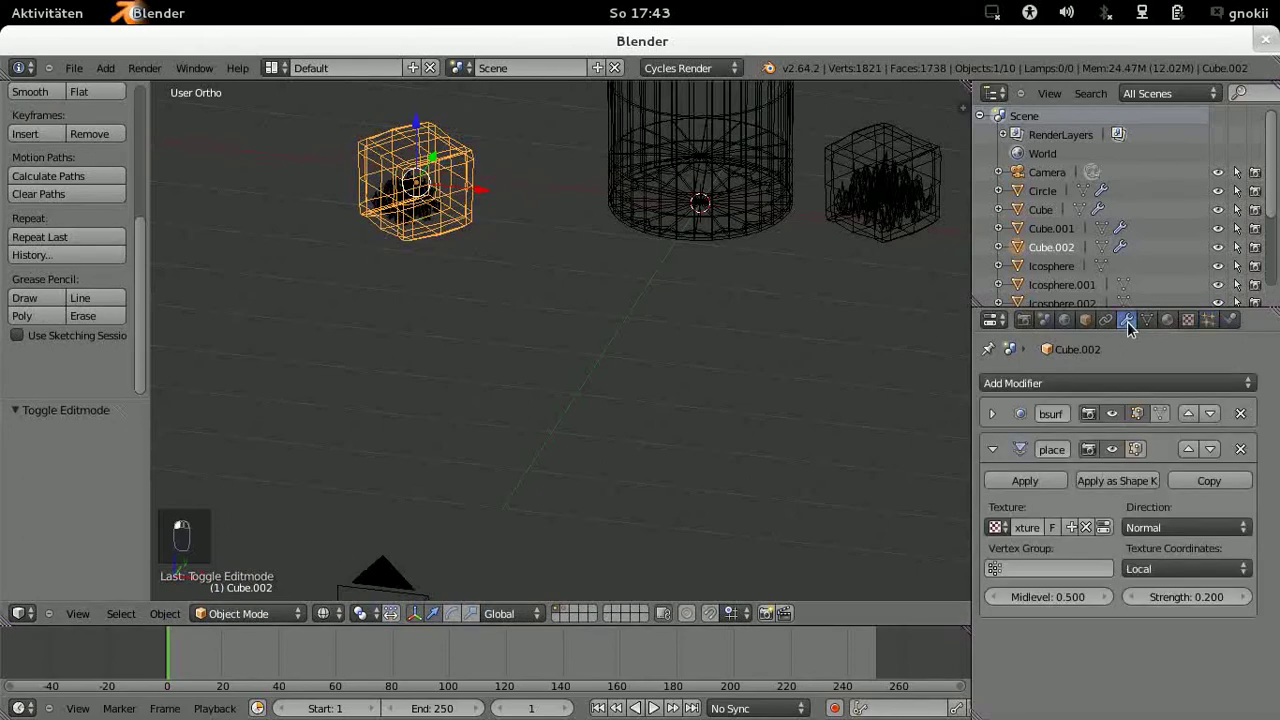
Step: Raise Cube.002's Subsurf view and render levels to 3 and apply Subsurf and Displace into 3621-vertex geometry
drag(987, 411, 992, 414)
drag(992, 414, 1027, 446)
drag(1027, 446, 1111, 522)
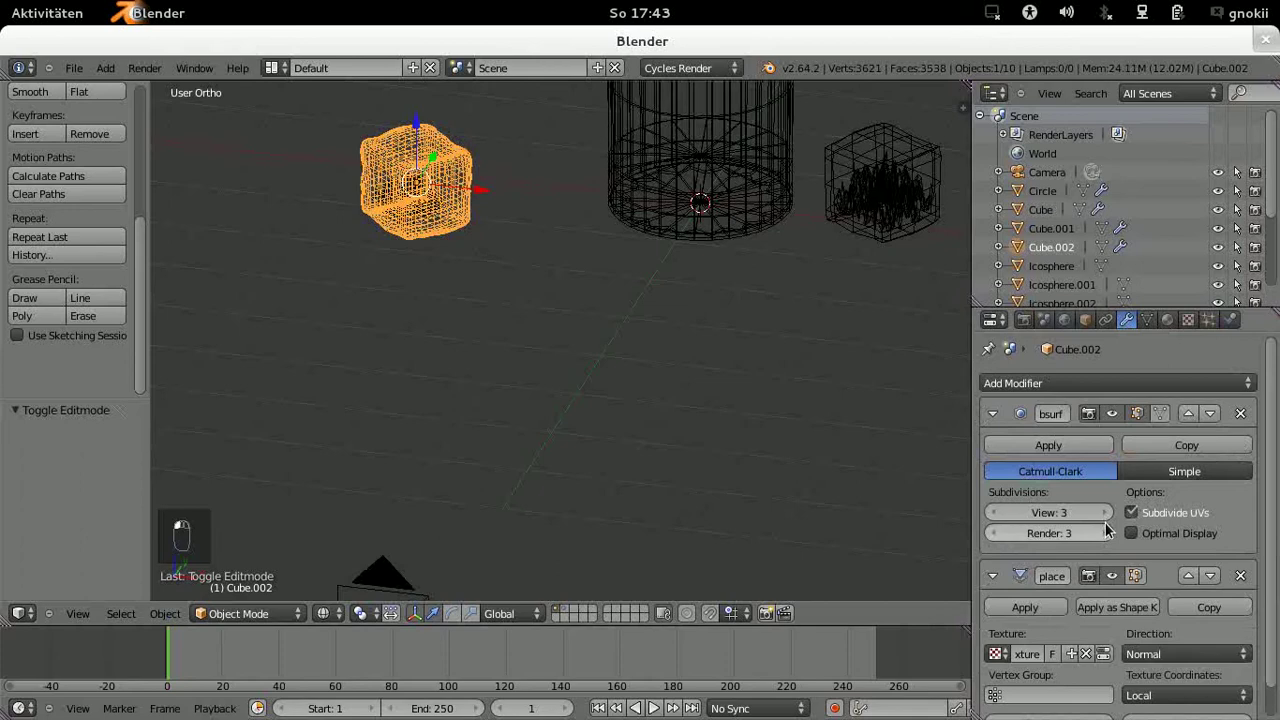
middle_click(1029, 526)
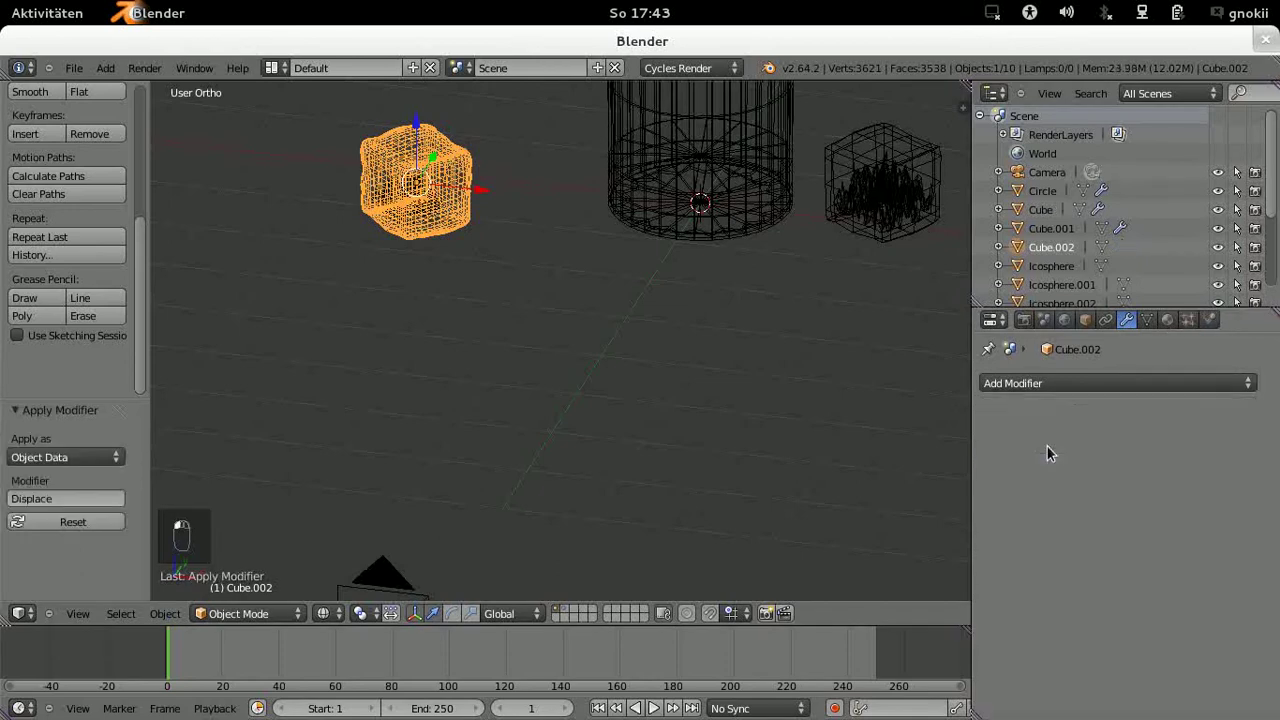
drag(492, 308, 337, 617)
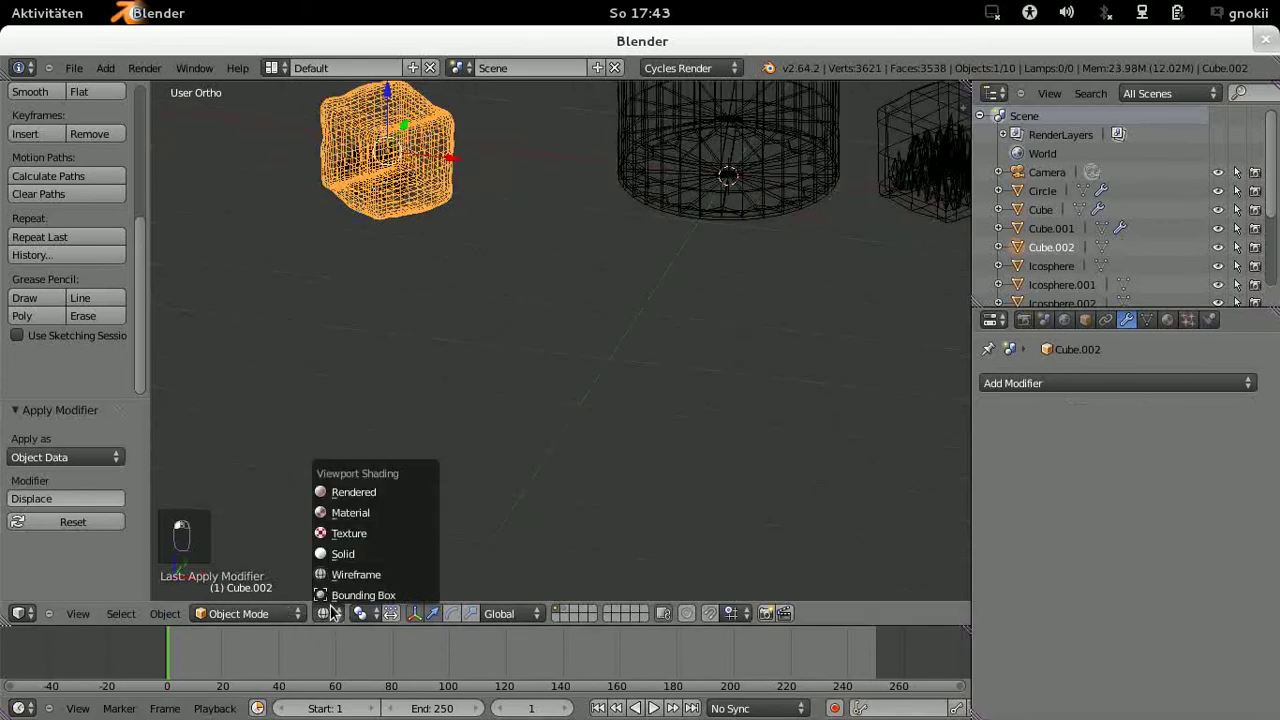
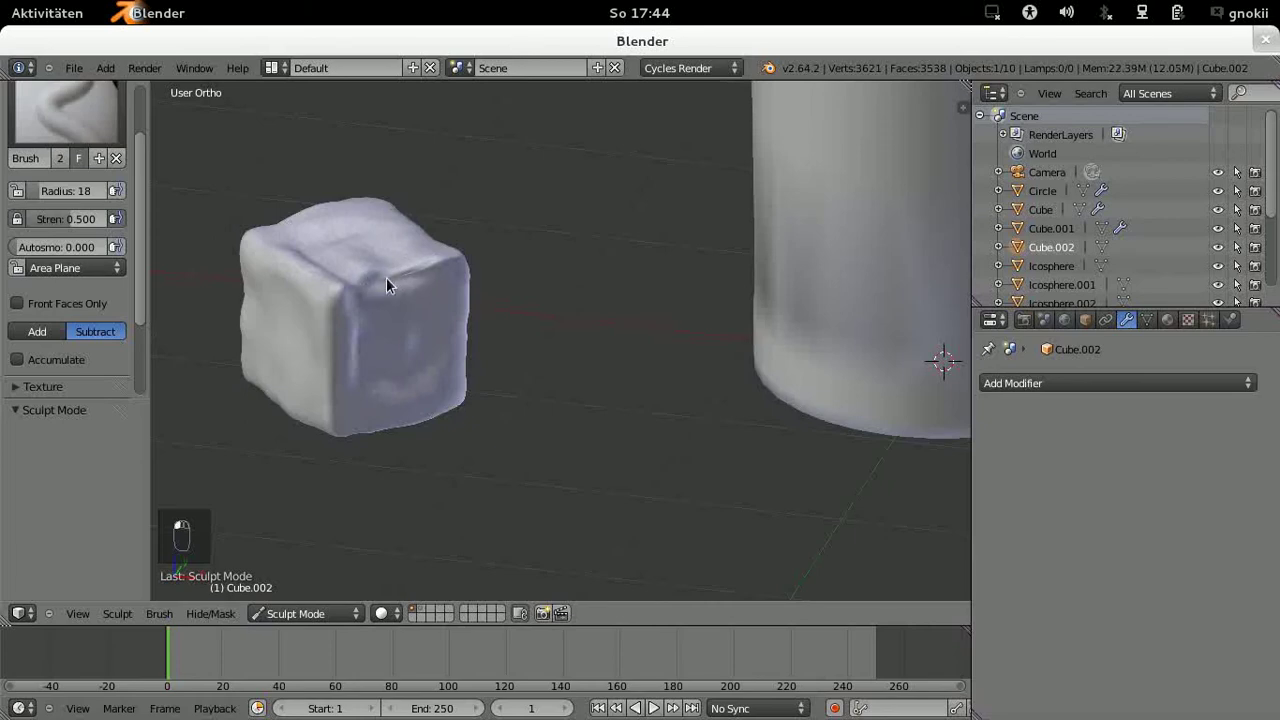
Step: Sculpt dents and smoothed melted edges into Cube.002's faces, then return to Object Mode
click(392, 271)
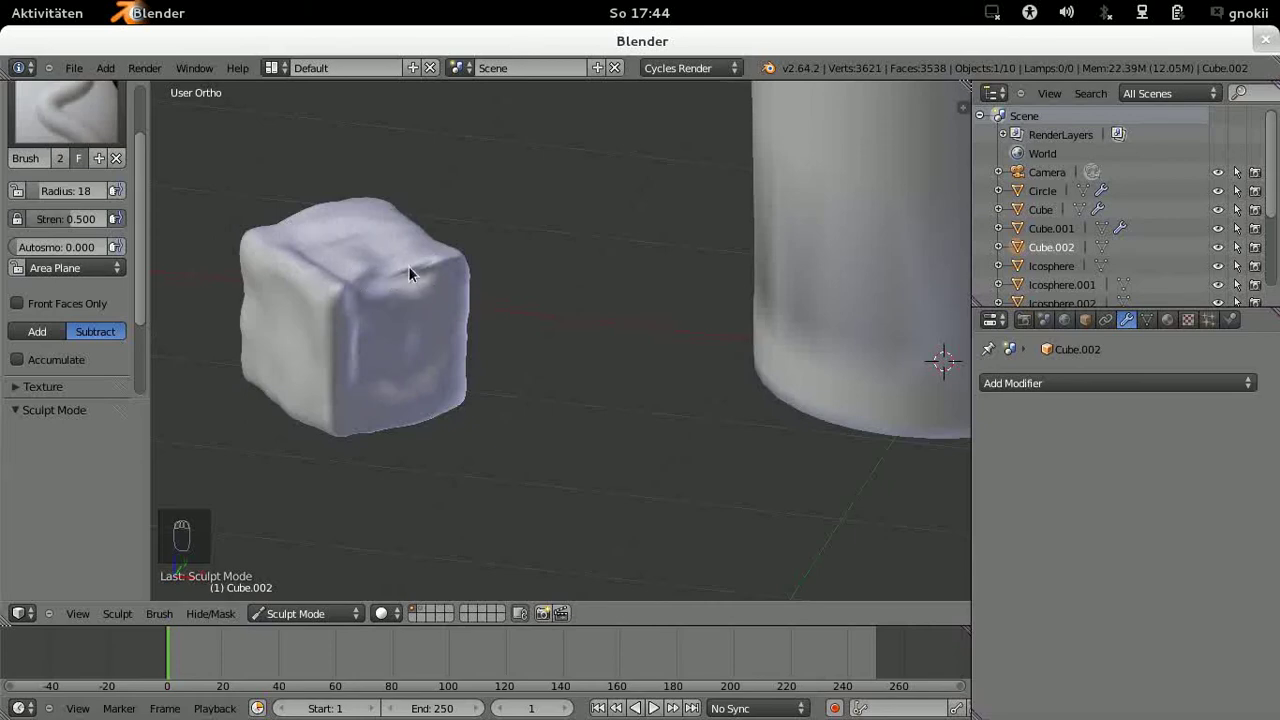
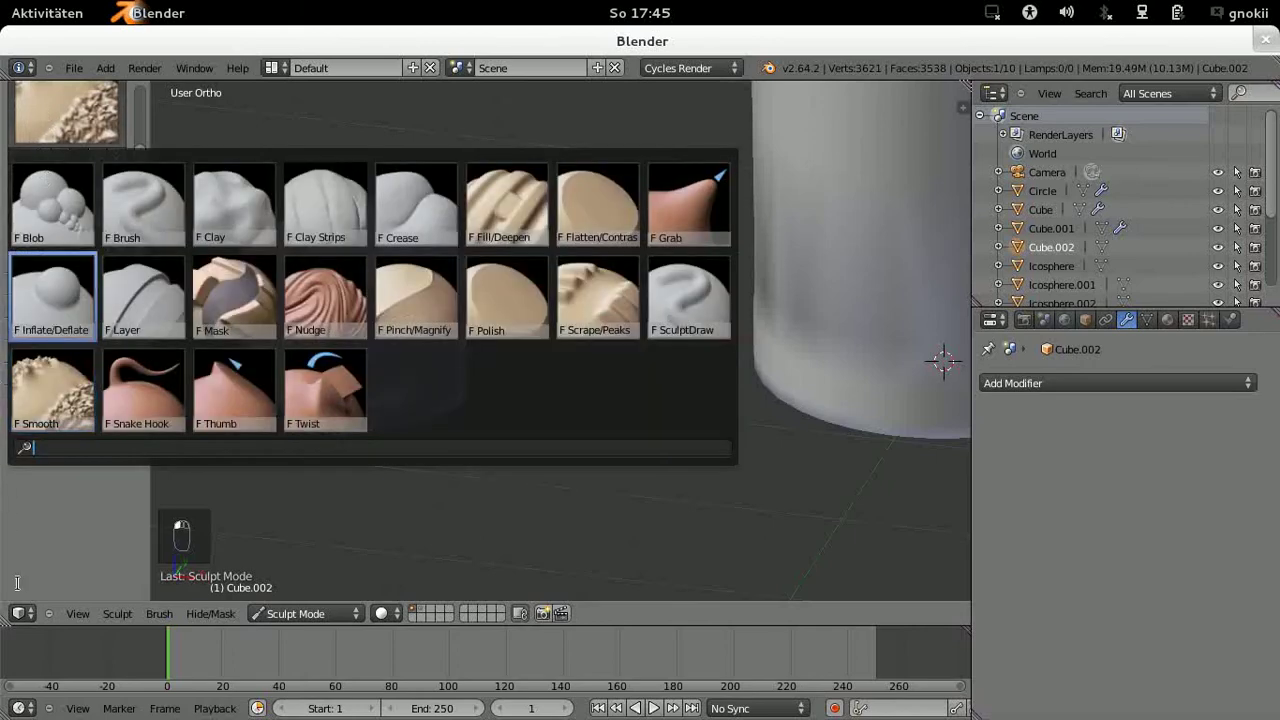
middle_click(43, 579)
drag(315, 621, 303, 603)
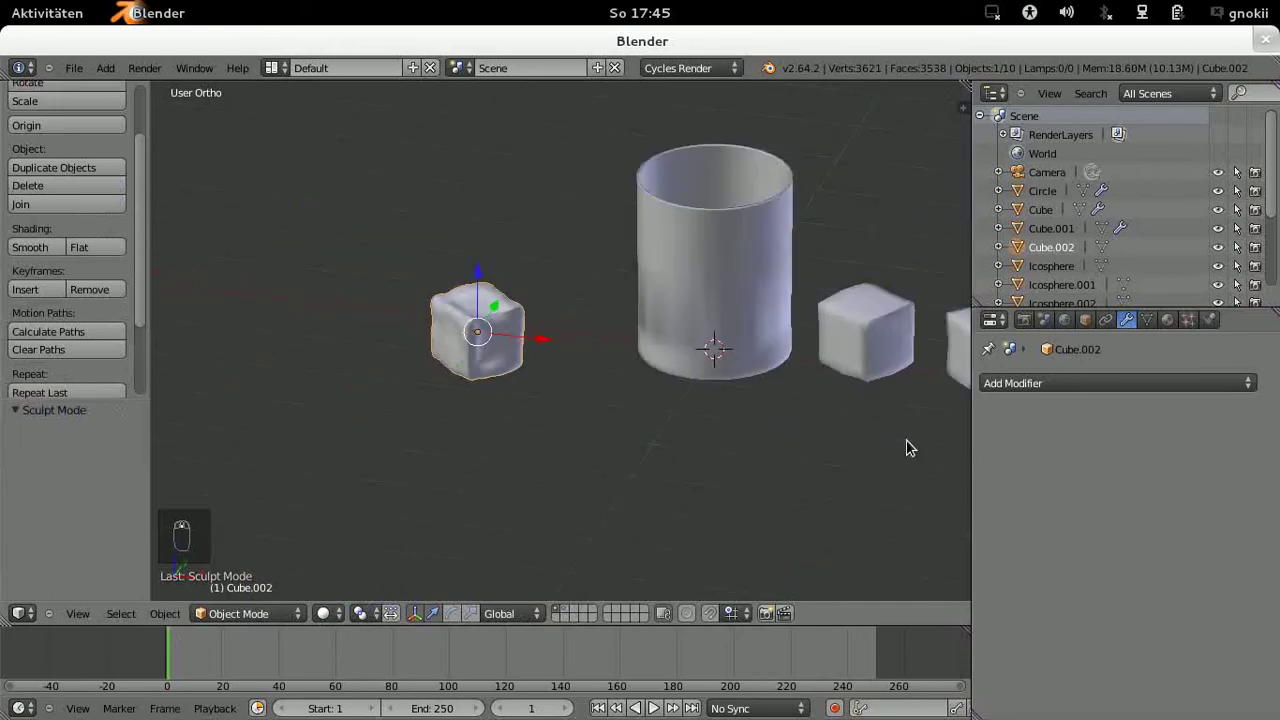
Step: From a centred top view, add a new mesh plane, Plane.003, at the scene origin beneath the glass
drag(862, 413, 853, 340)
key(KP_7)
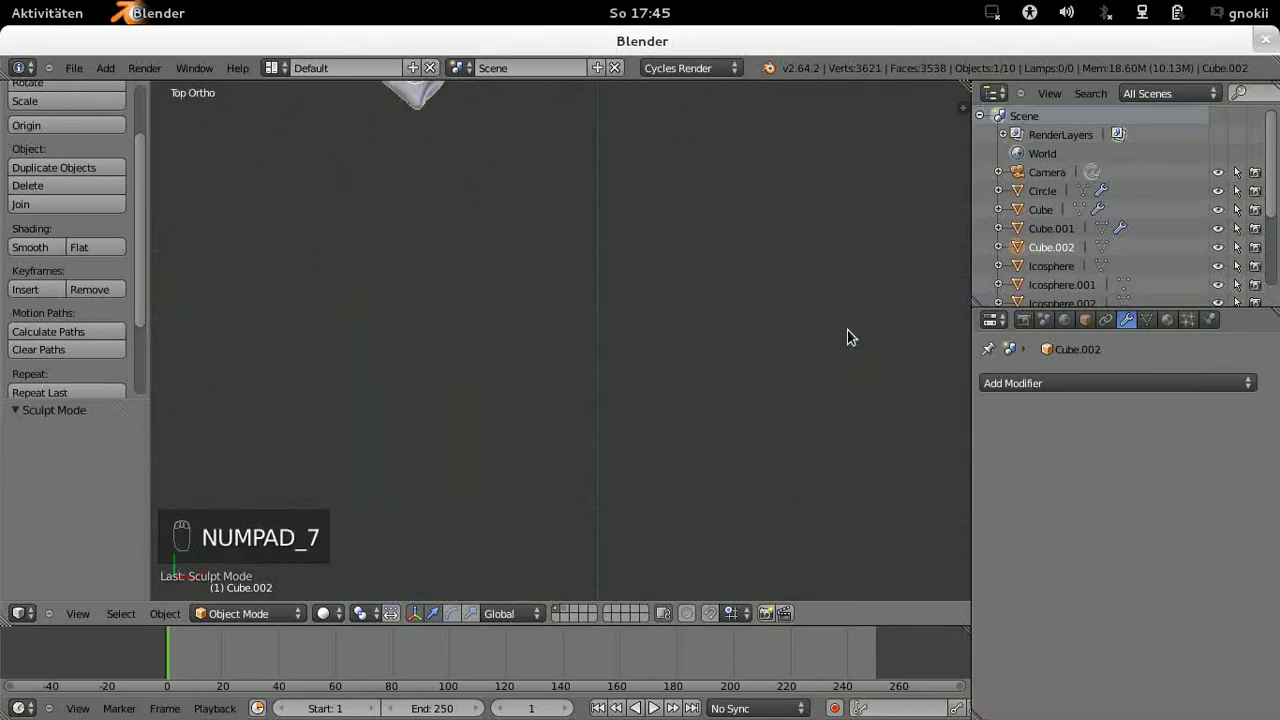
key(KP_Decimal)
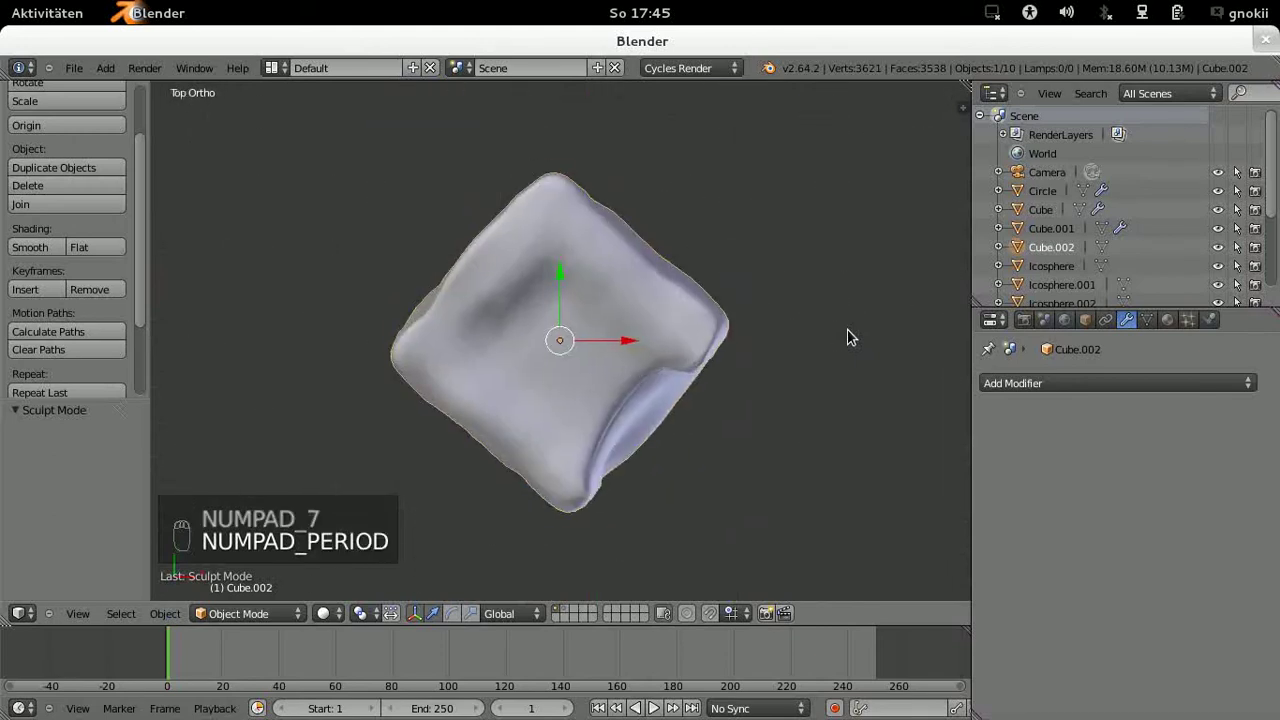
middle_click(819, 340)
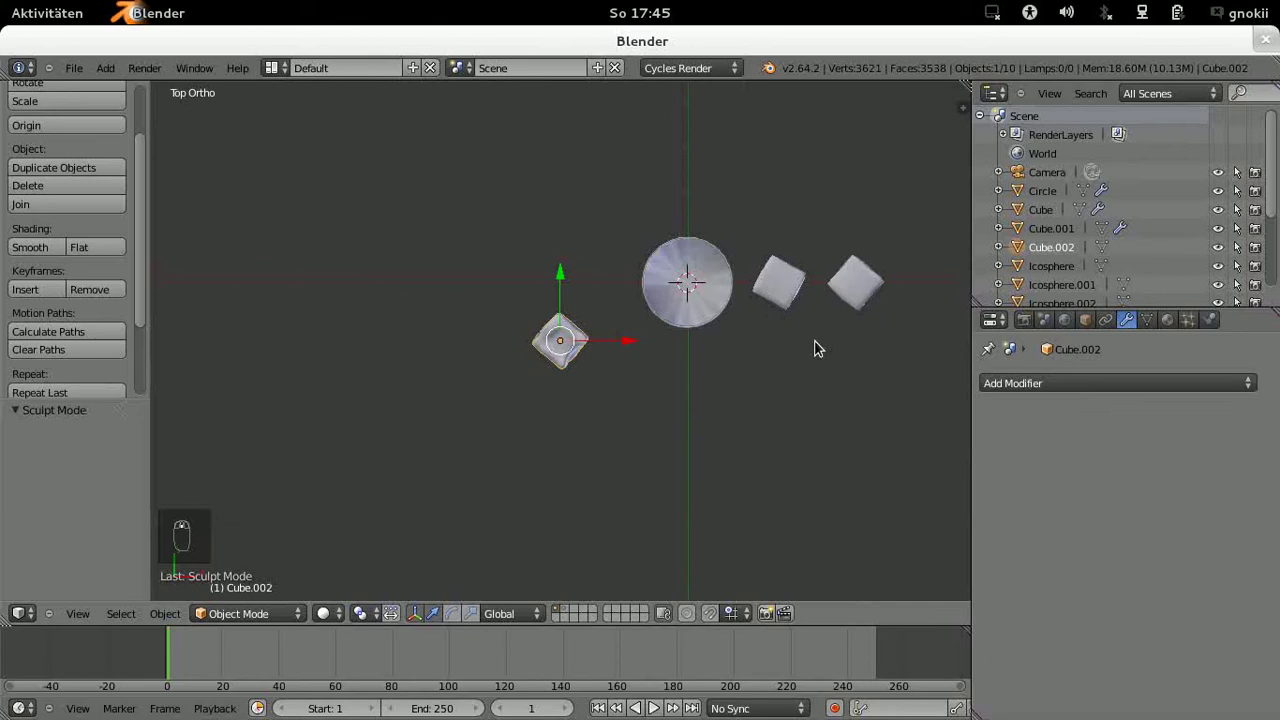
drag(799, 356, 702, 362)
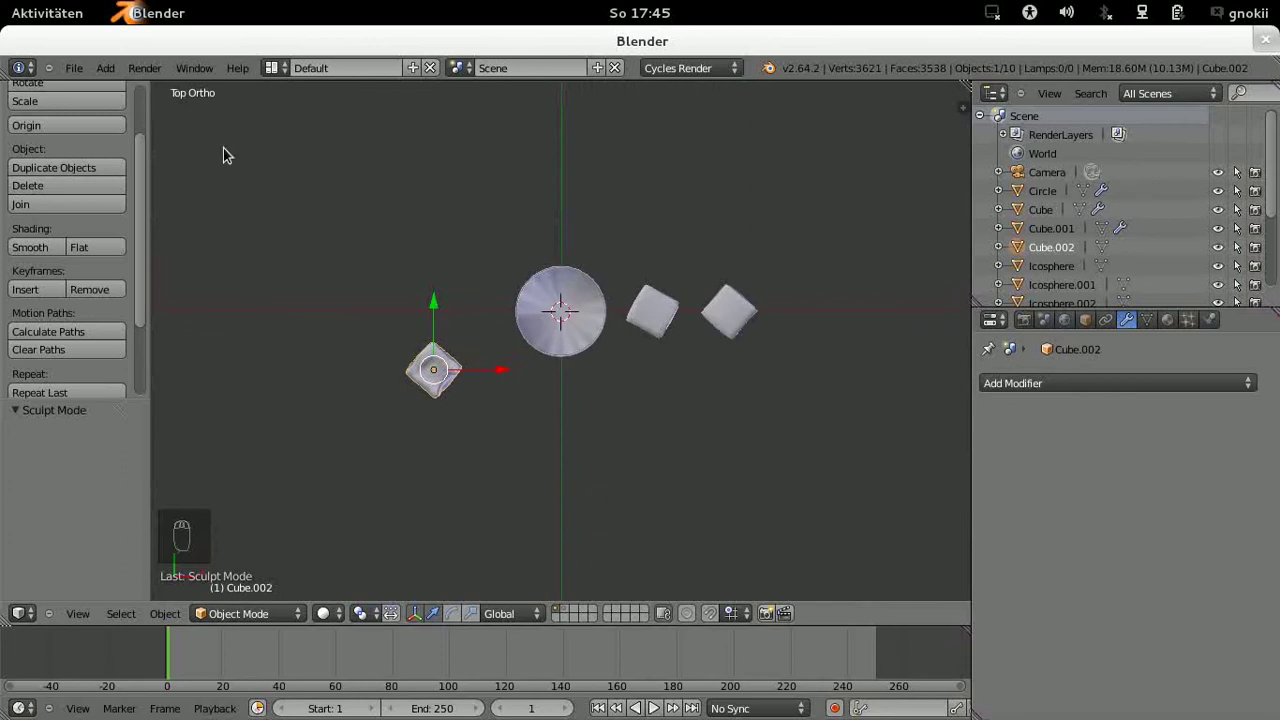
drag(99, 81, 265, 90)
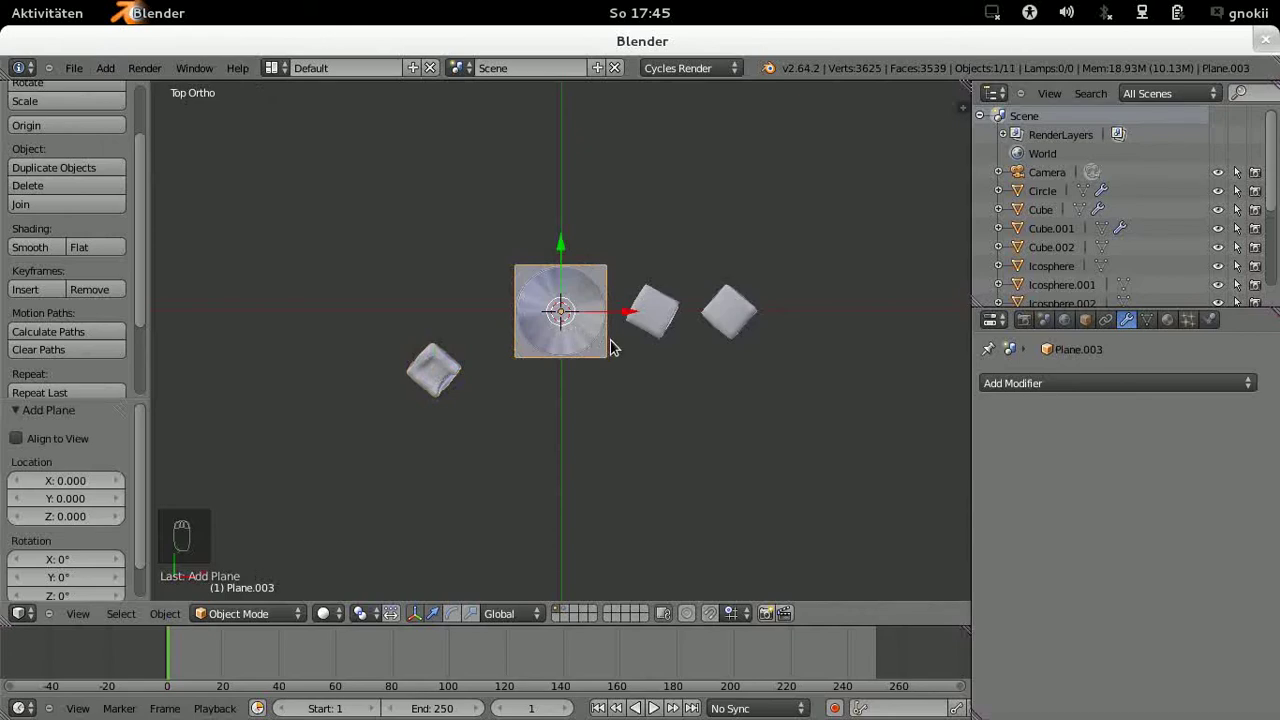
Step: Scale Plane.003 along X and Y and shift it so the rectangle spans under the glass and all three ice cubes
key(s)
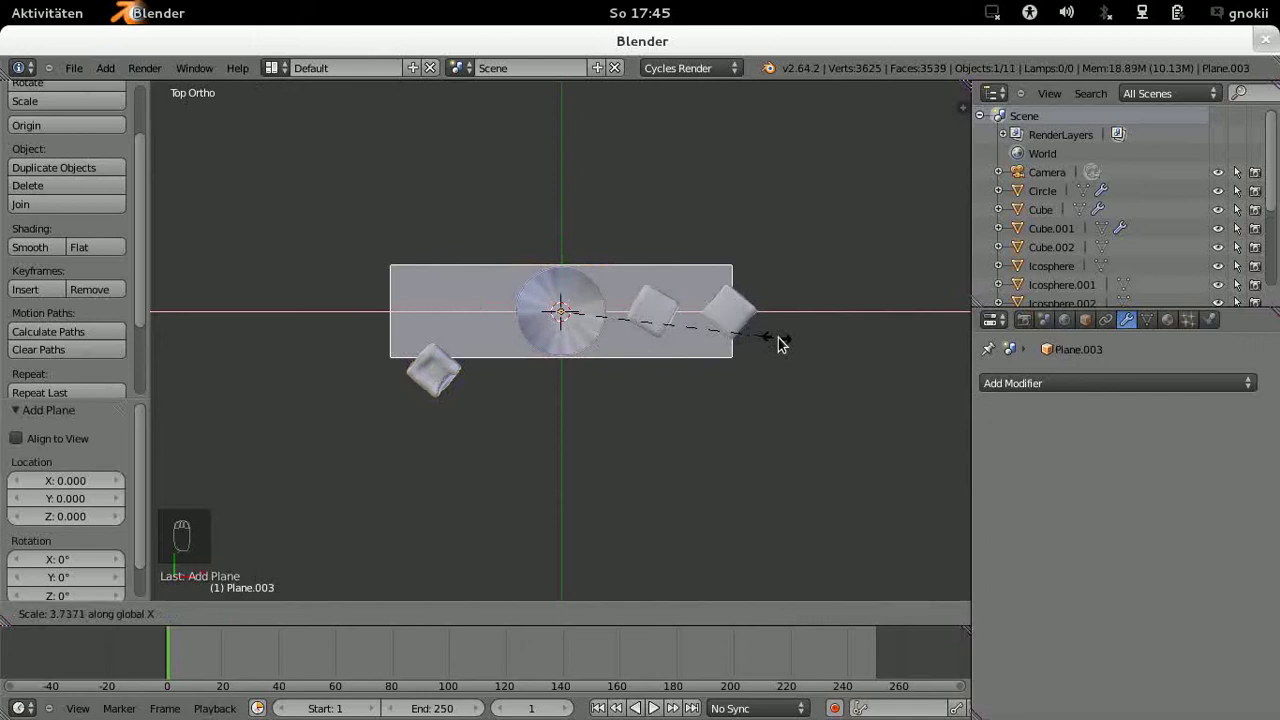
drag(815, 332, 706, 340)
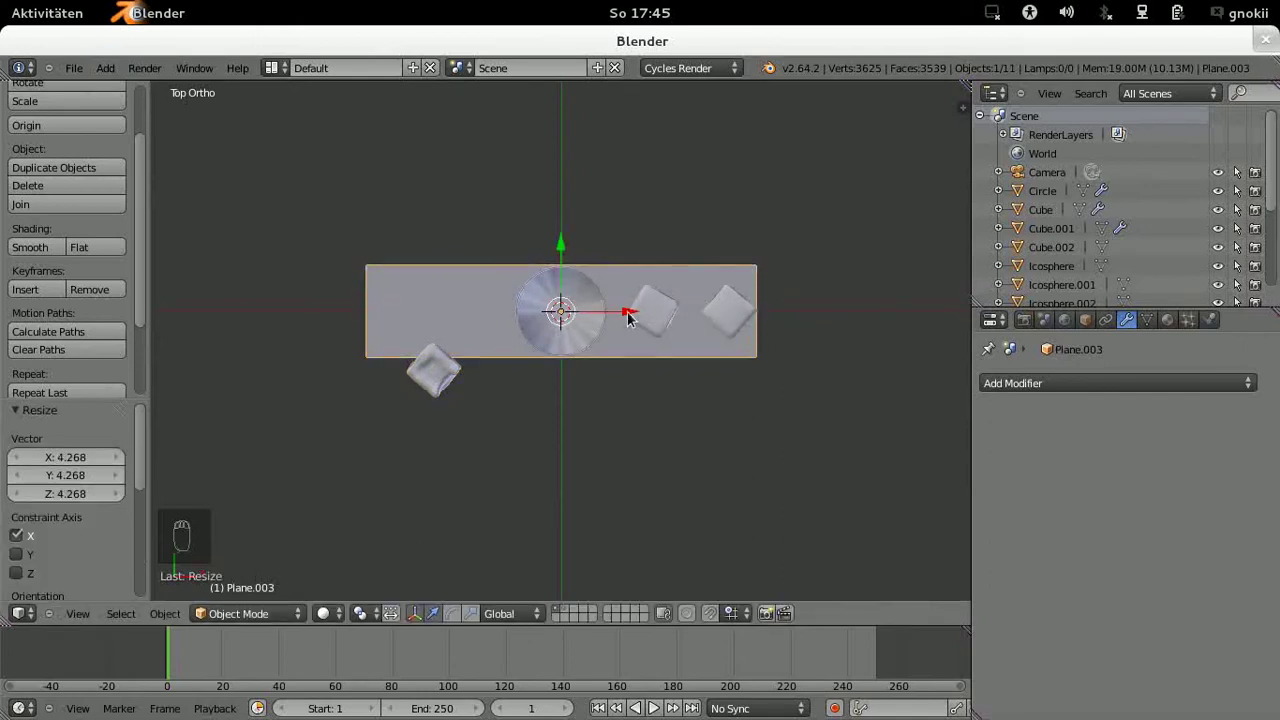
drag(630, 320, 647, 316)
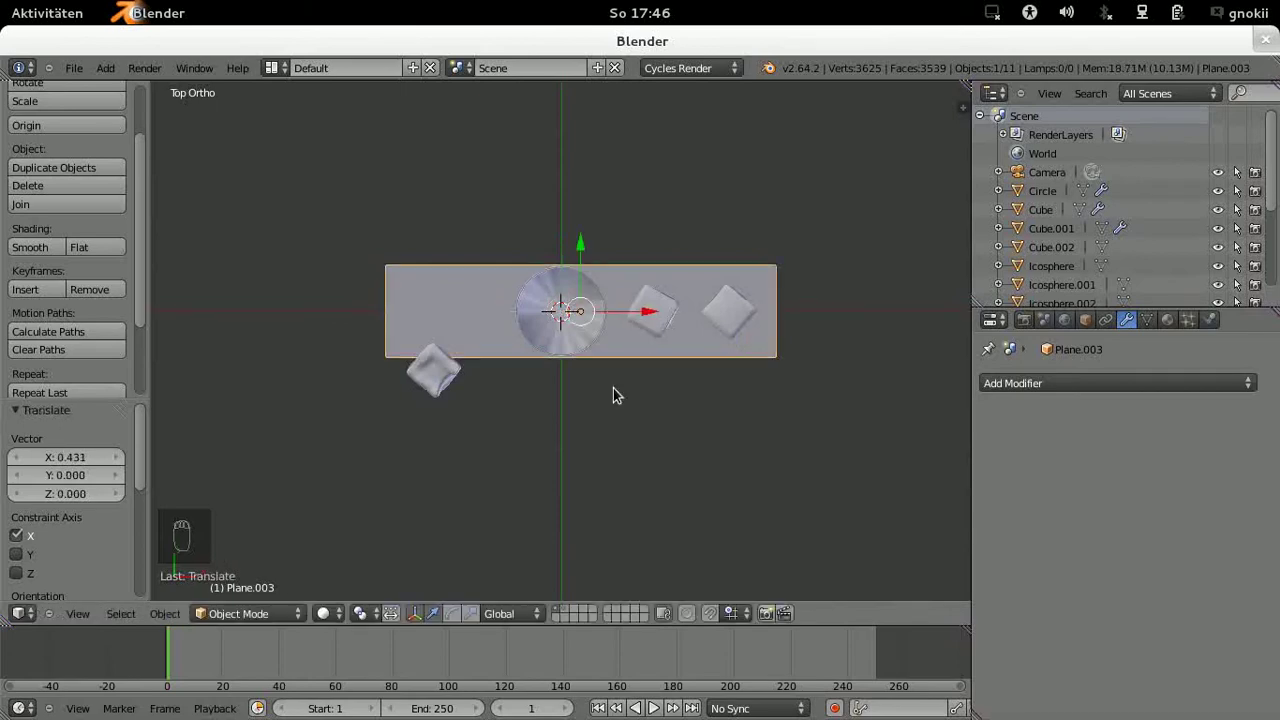
drag(583, 261, 582, 276)
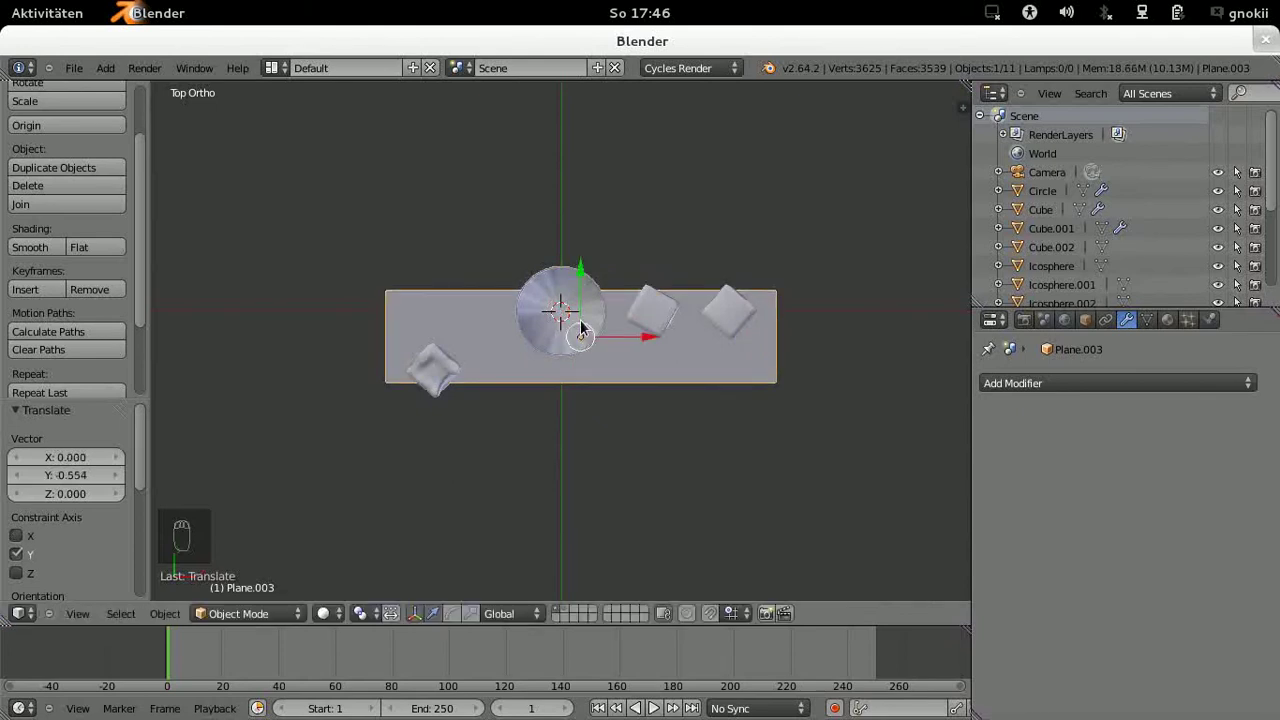
key(s)
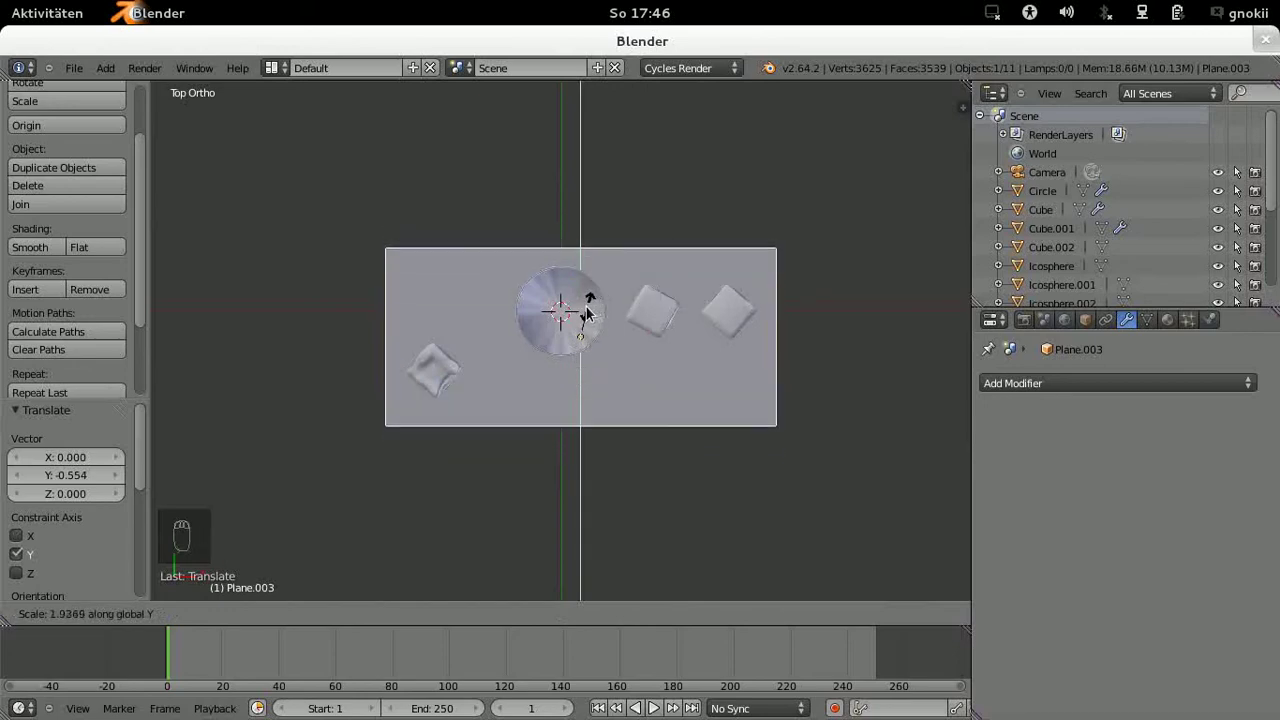
drag(592, 314, 259, 627)
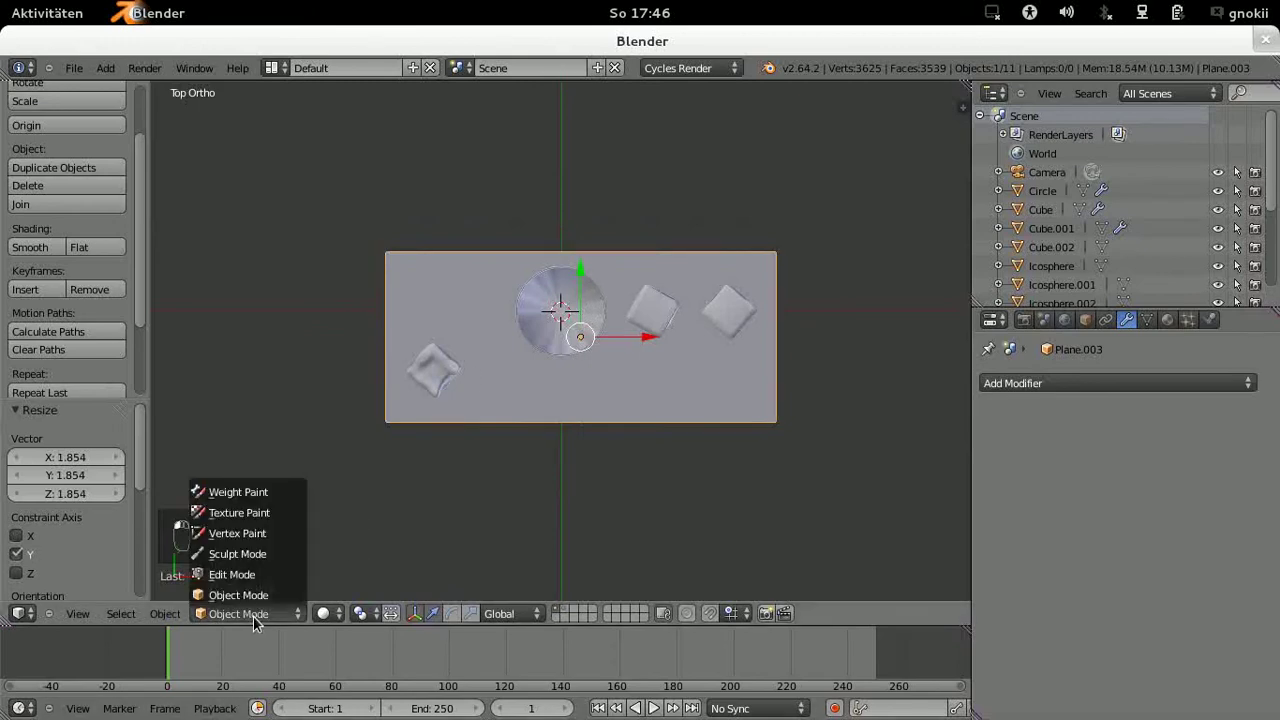
click(256, 599)
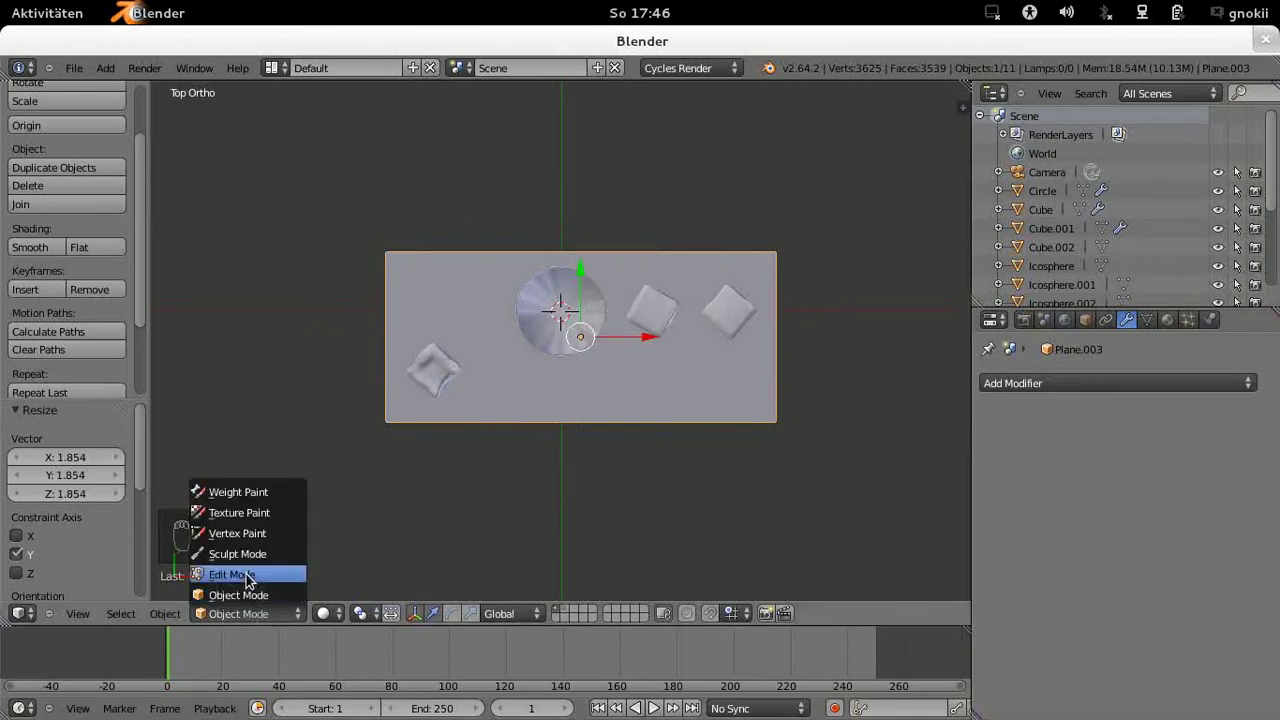
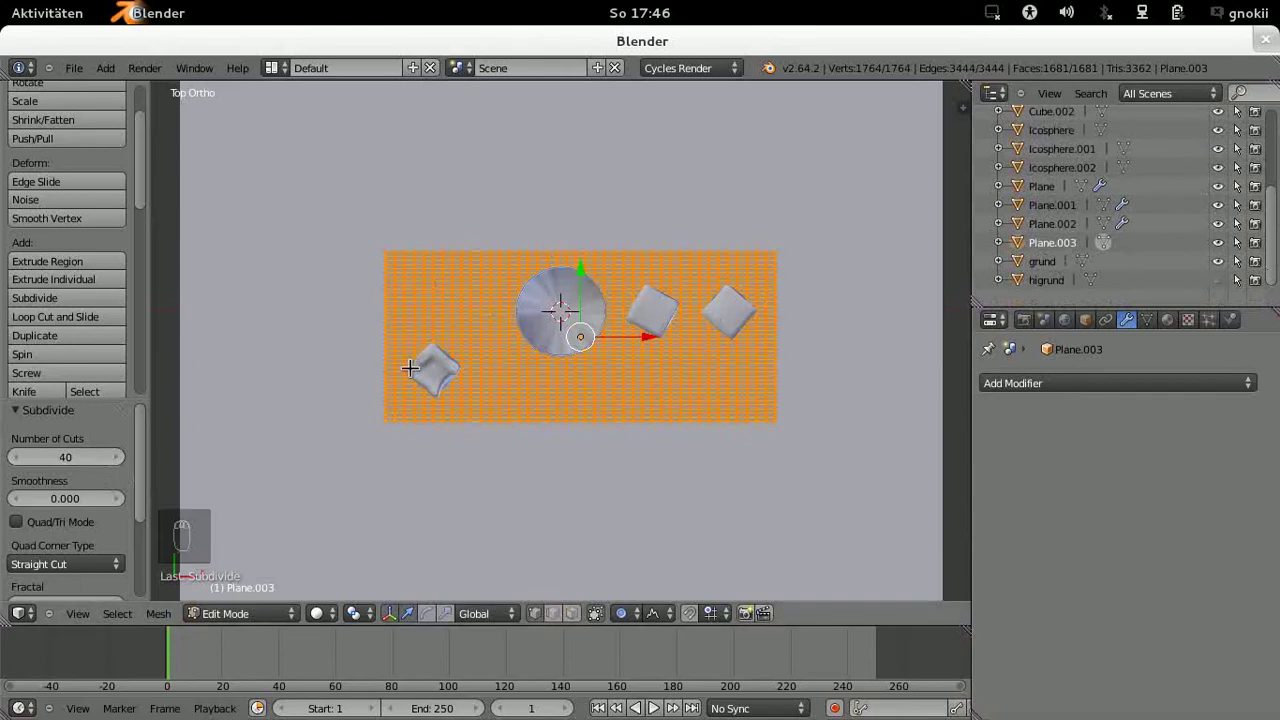
Step: With the plane subdivided into a 40-cut grid, lower it about 0.05 along Z to the base of glass and cubes
key(KP_1)
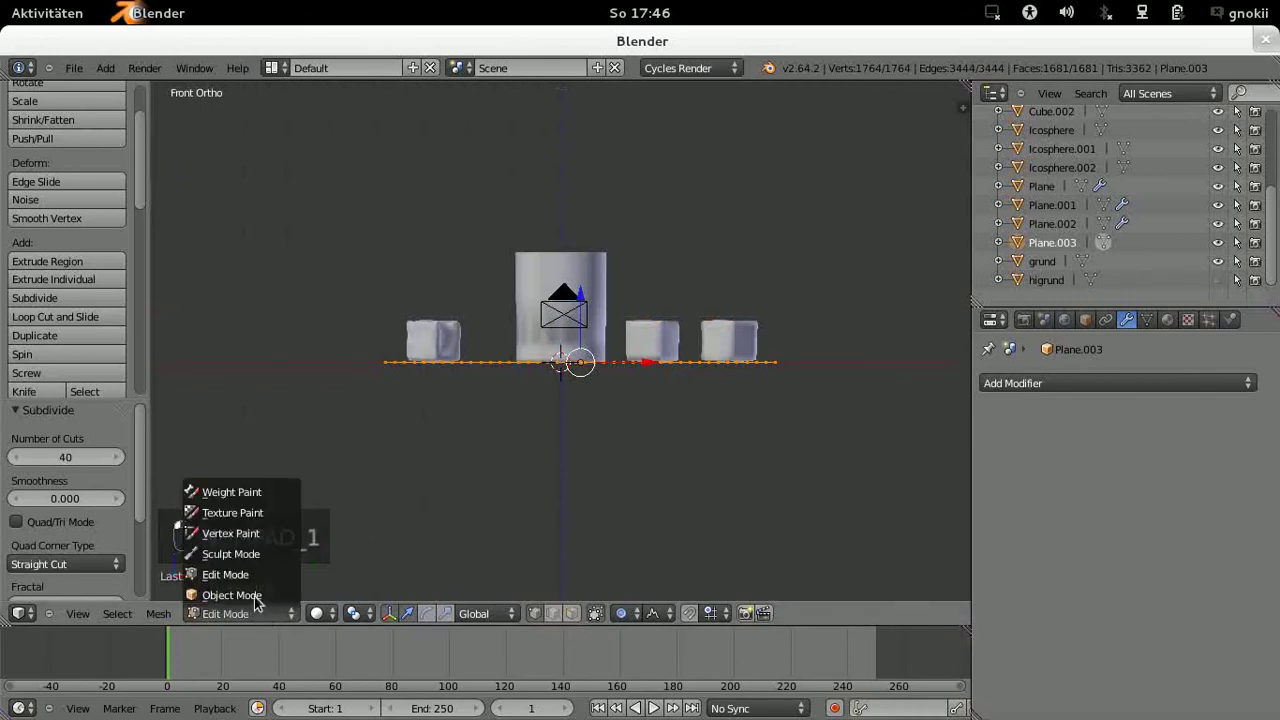
click(255, 598)
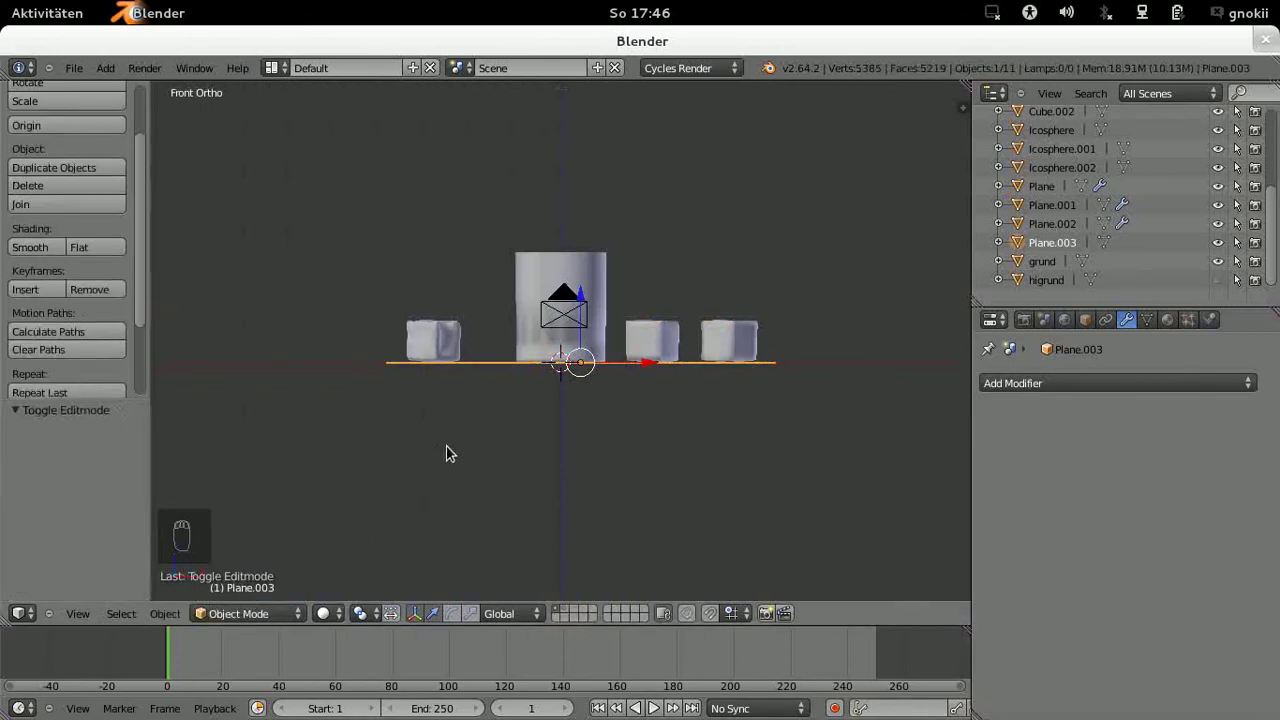
drag(451, 451, 609, 322)
drag(609, 322, 607, 327)
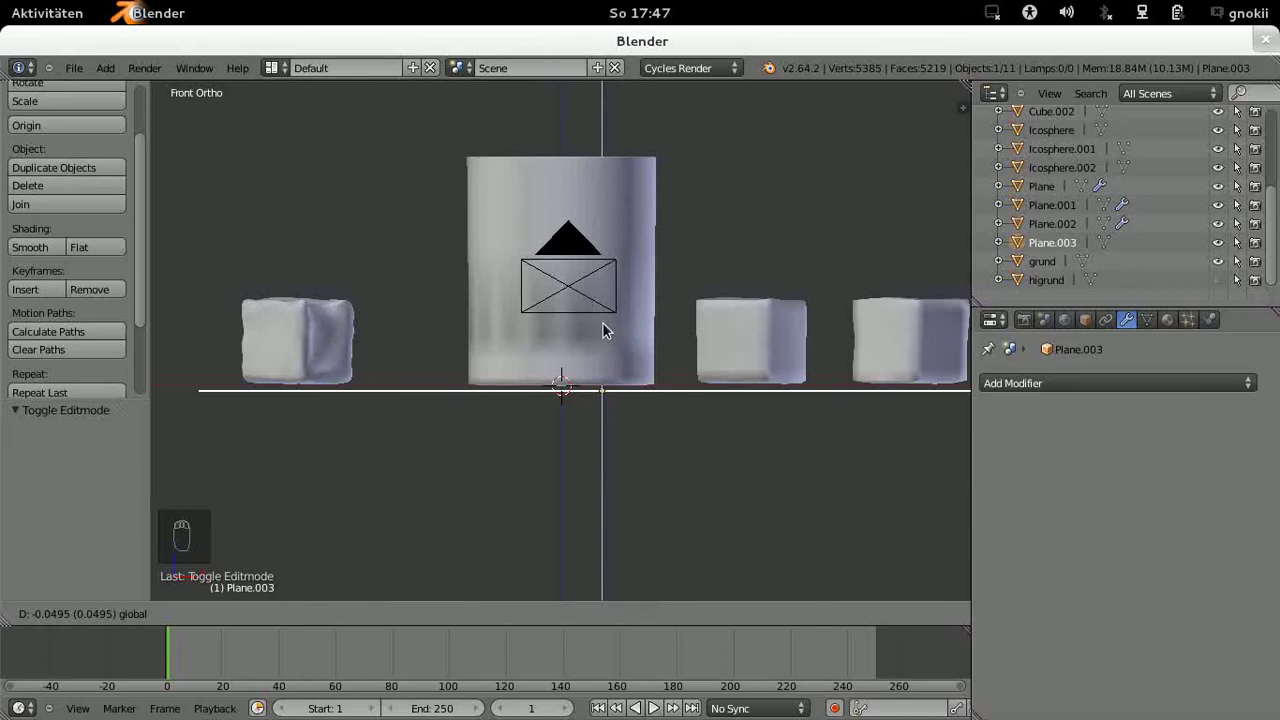
drag(606, 333, 607, 332)
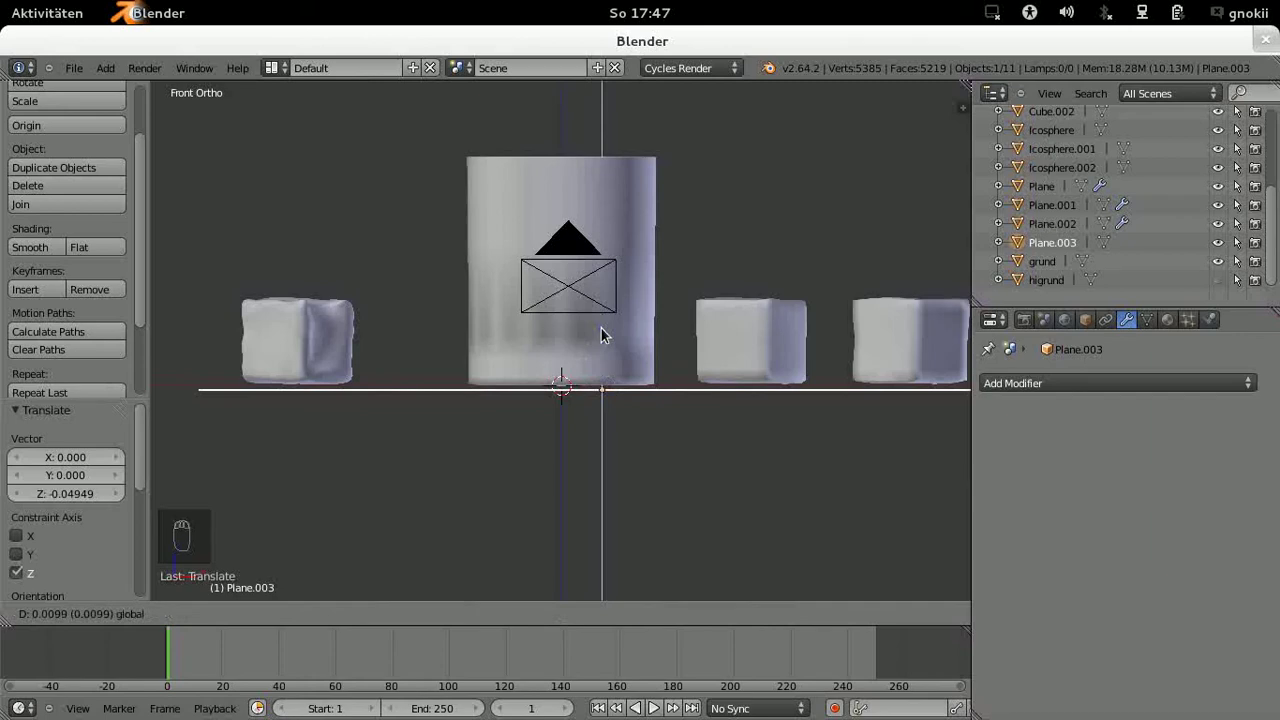
Step: Shrink the sculpt brush and carve dents into the lower-left ice cube
key(KP_7)
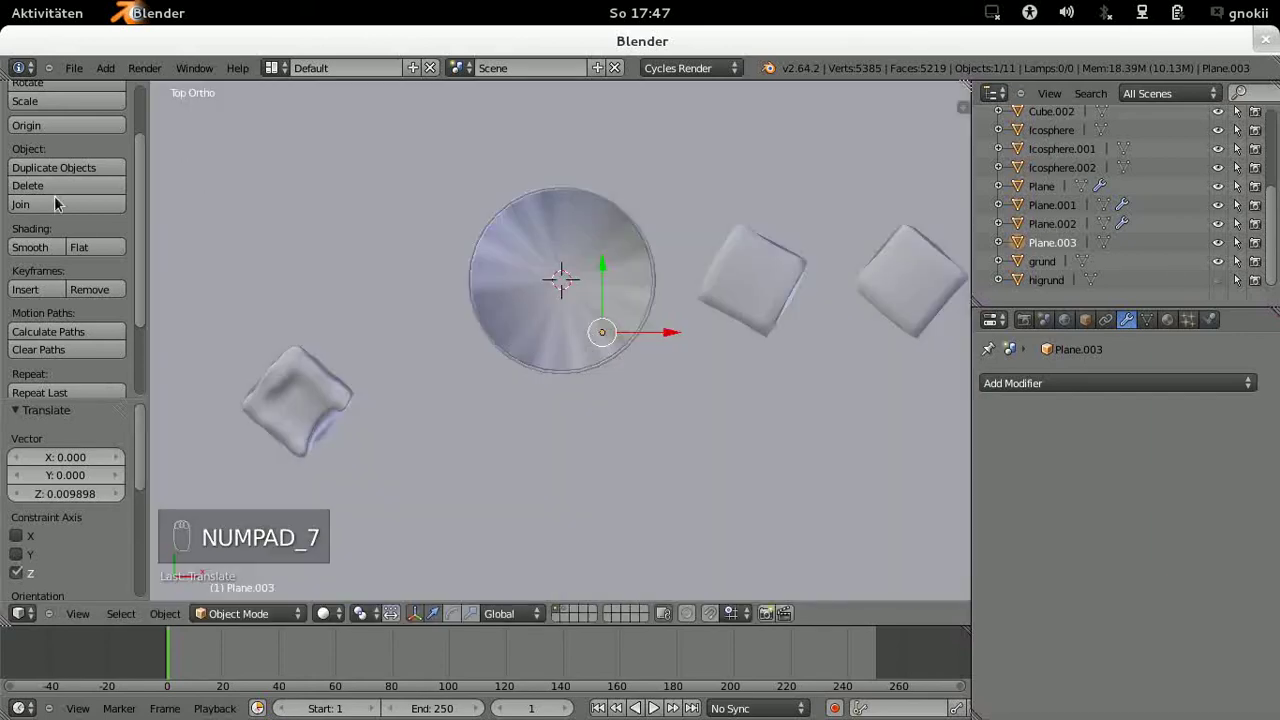
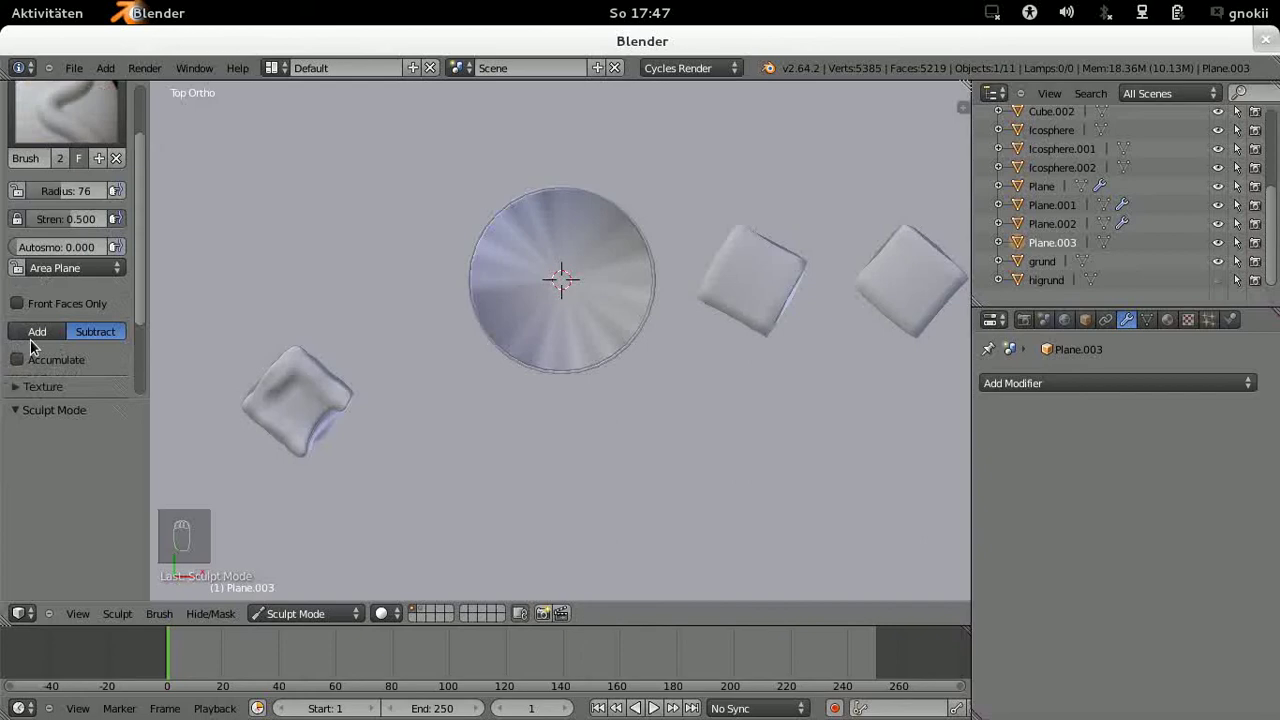
drag(33, 346, 254, 390)
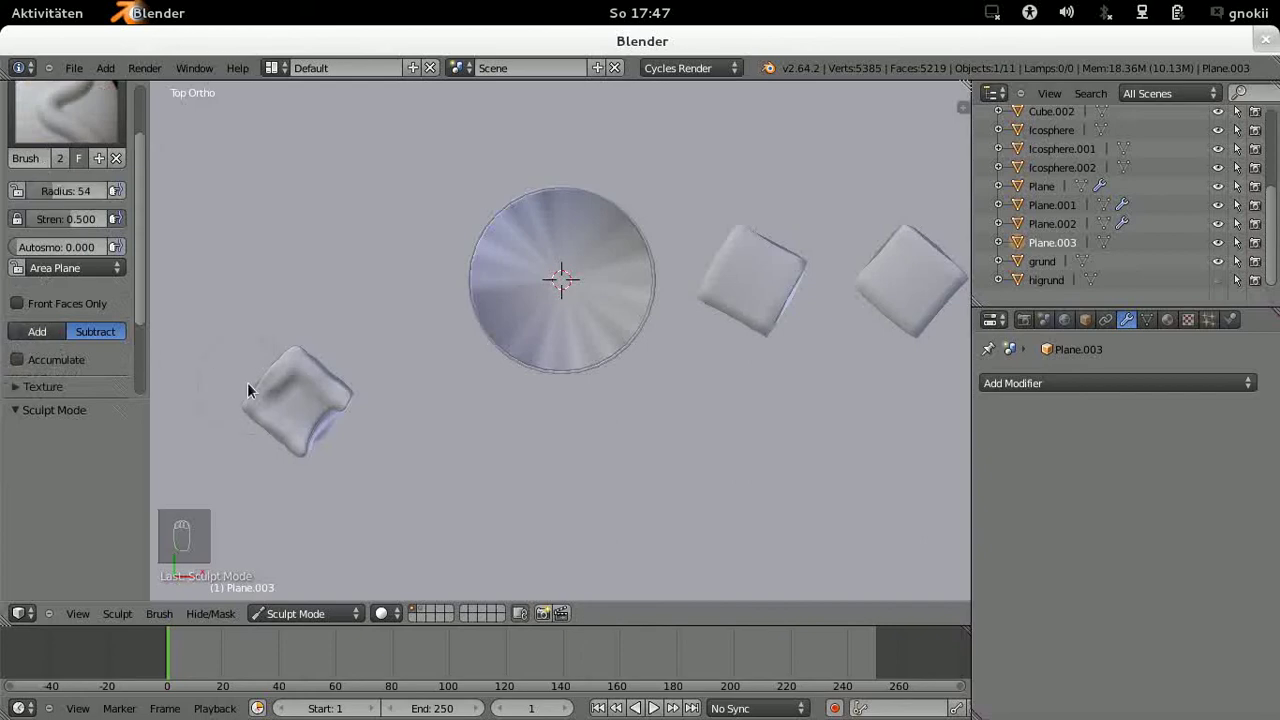
drag(266, 395, 349, 374)
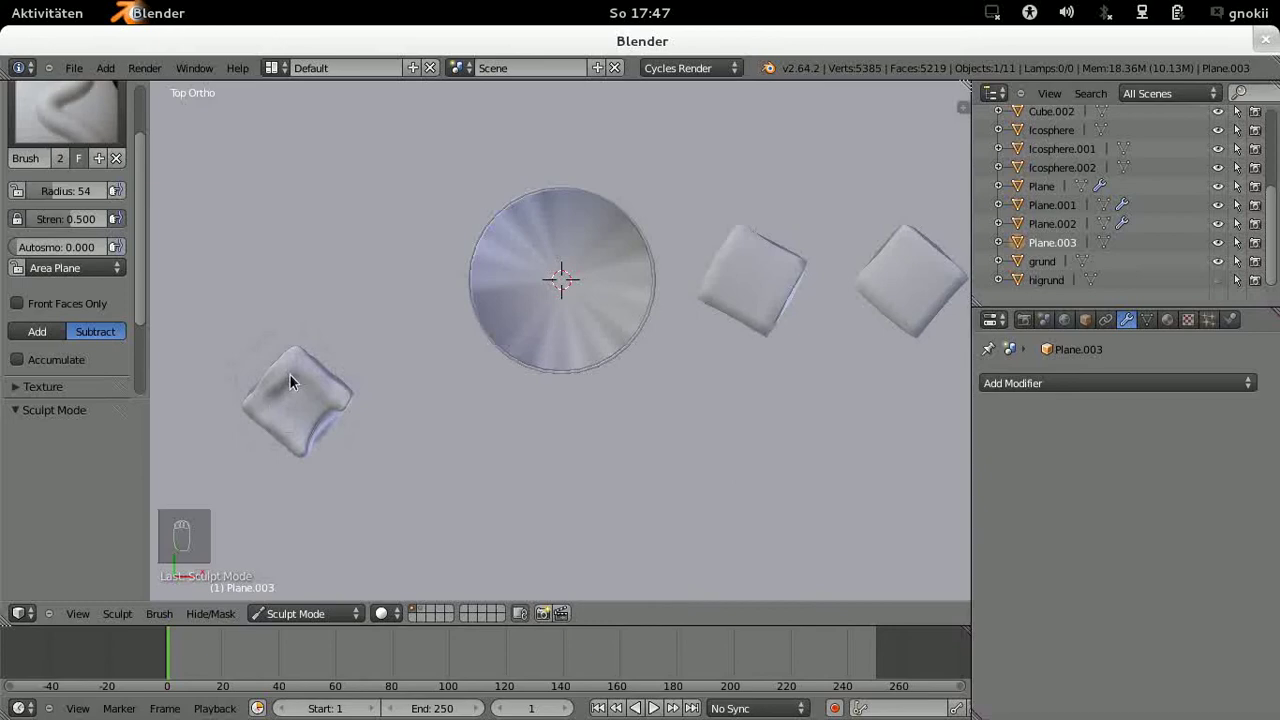
drag(74, 219, 267, 385)
drag(269, 378, 362, 412)
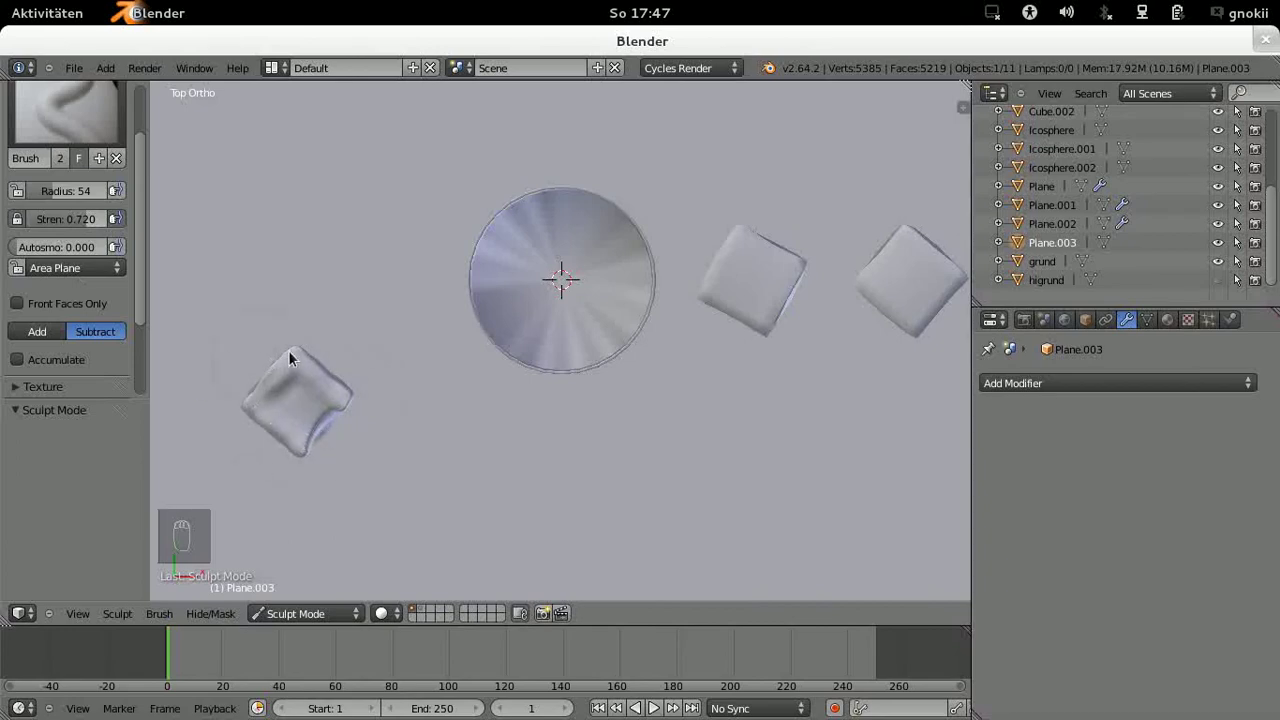
drag(372, 430, 49, 239)
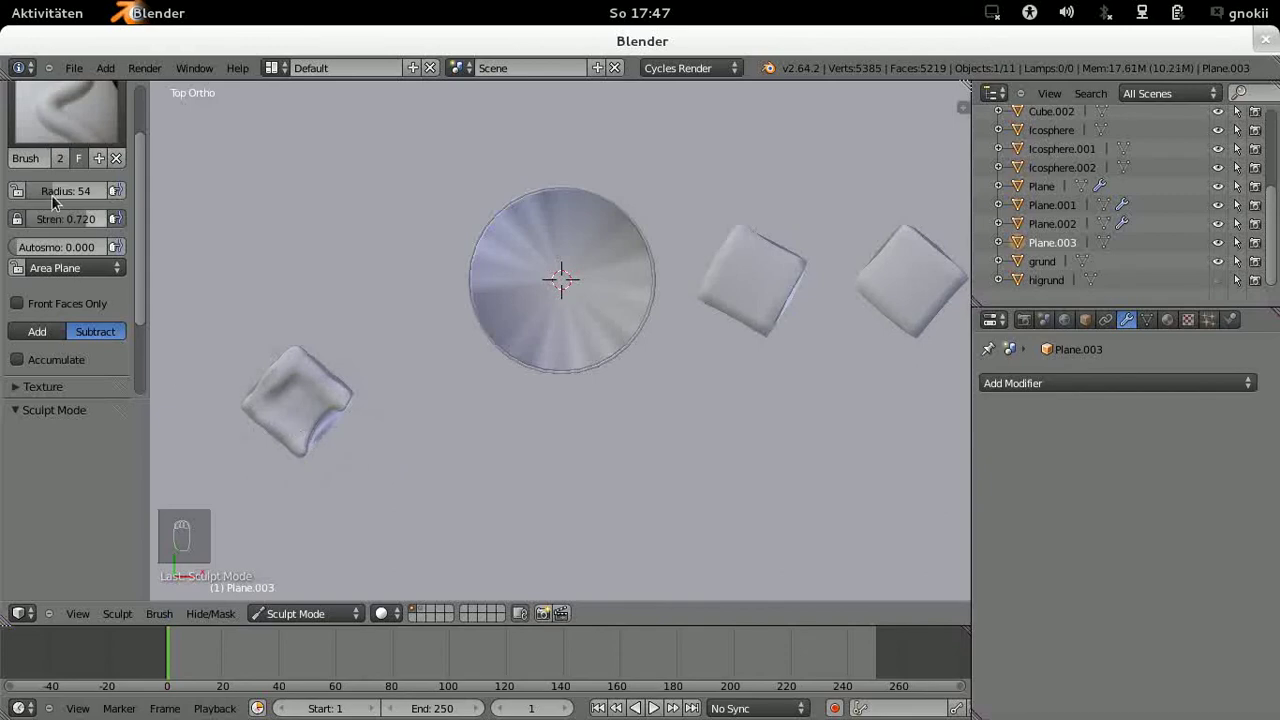
drag(43, 198, 258, 397)
drag(31, 339, 252, 408)
drag(256, 394, 349, 442)
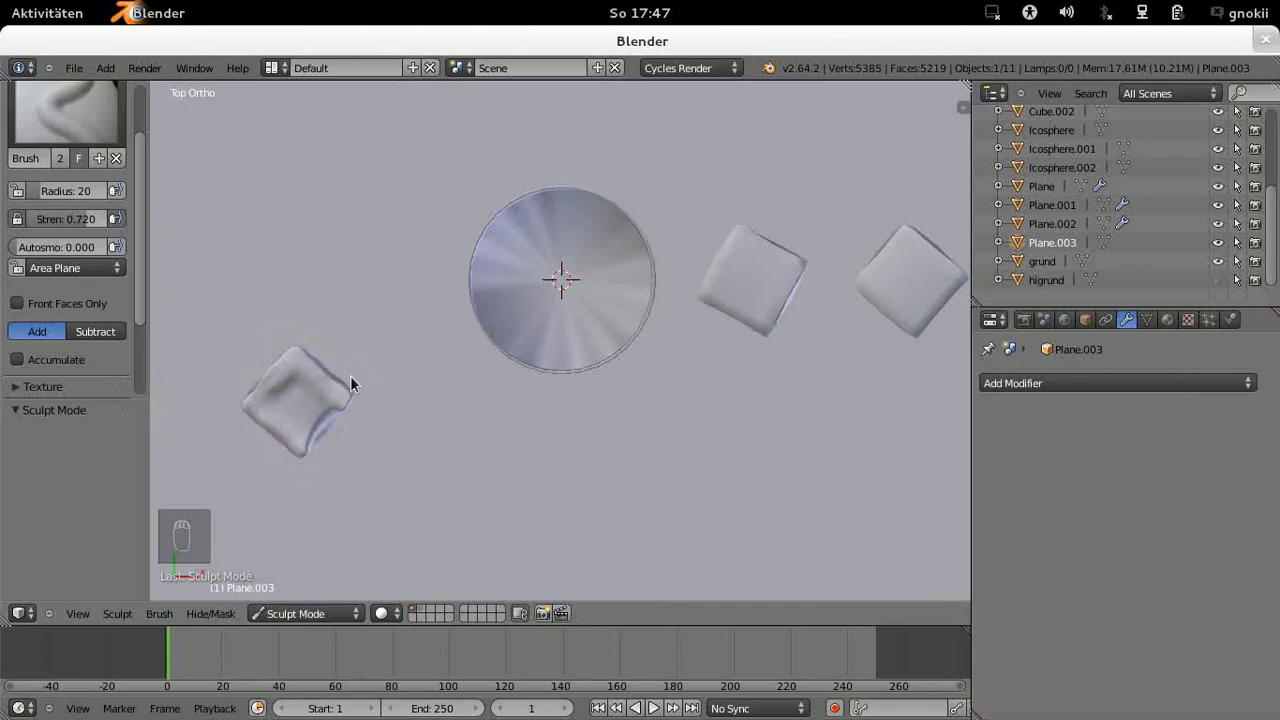
Step: Build up a puddle spreading around the right cube toward the far right one
drag(728, 240, 790, 343)
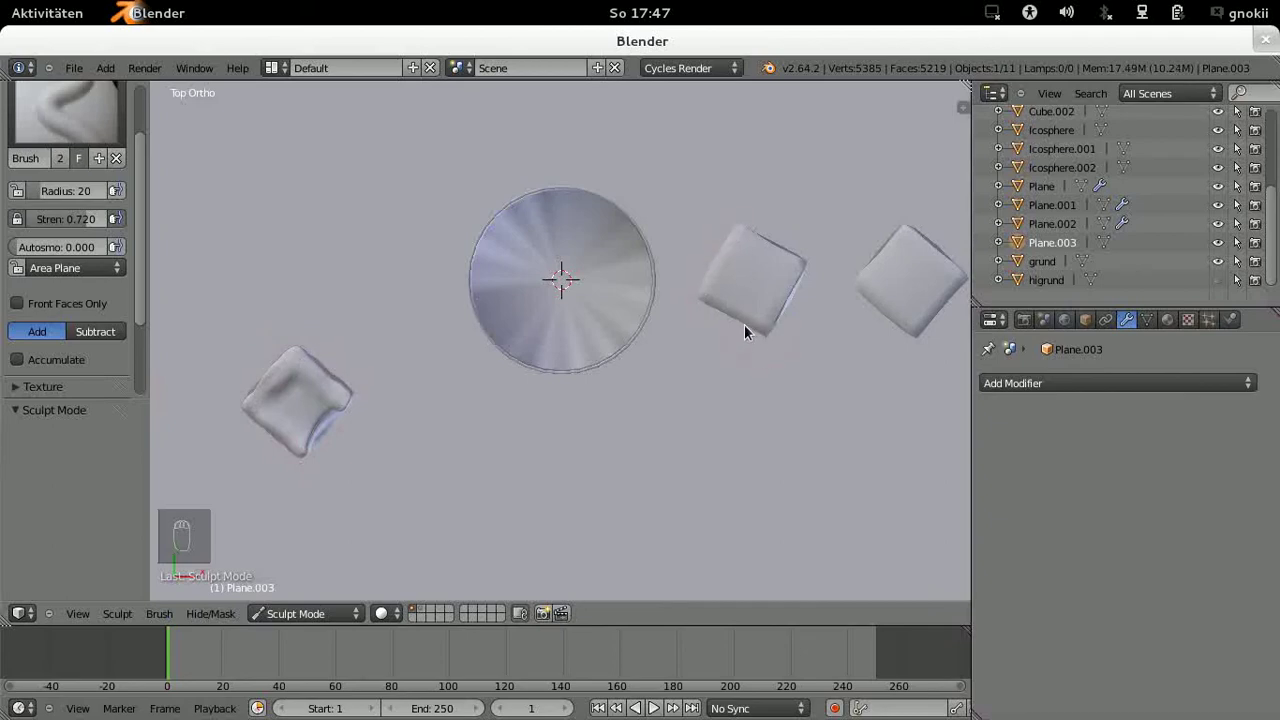
drag(726, 337, 708, 279)
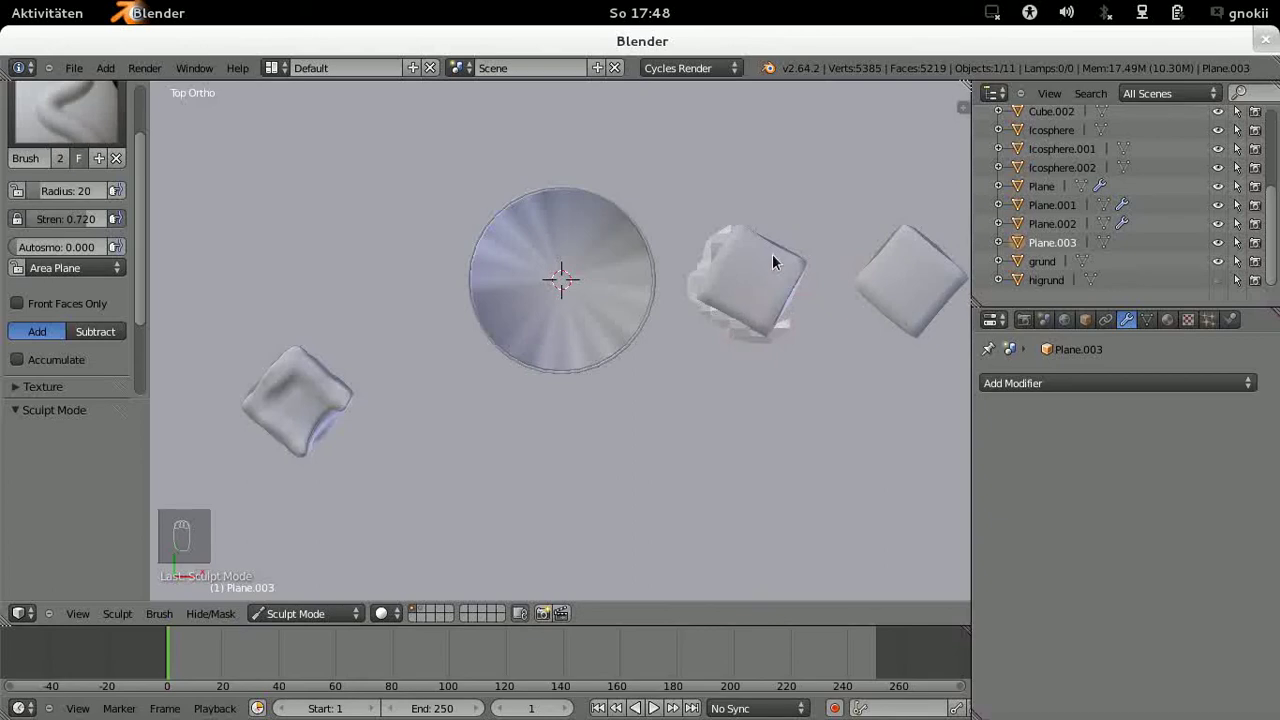
drag(760, 222, 765, 240)
drag(774, 237, 810, 298)
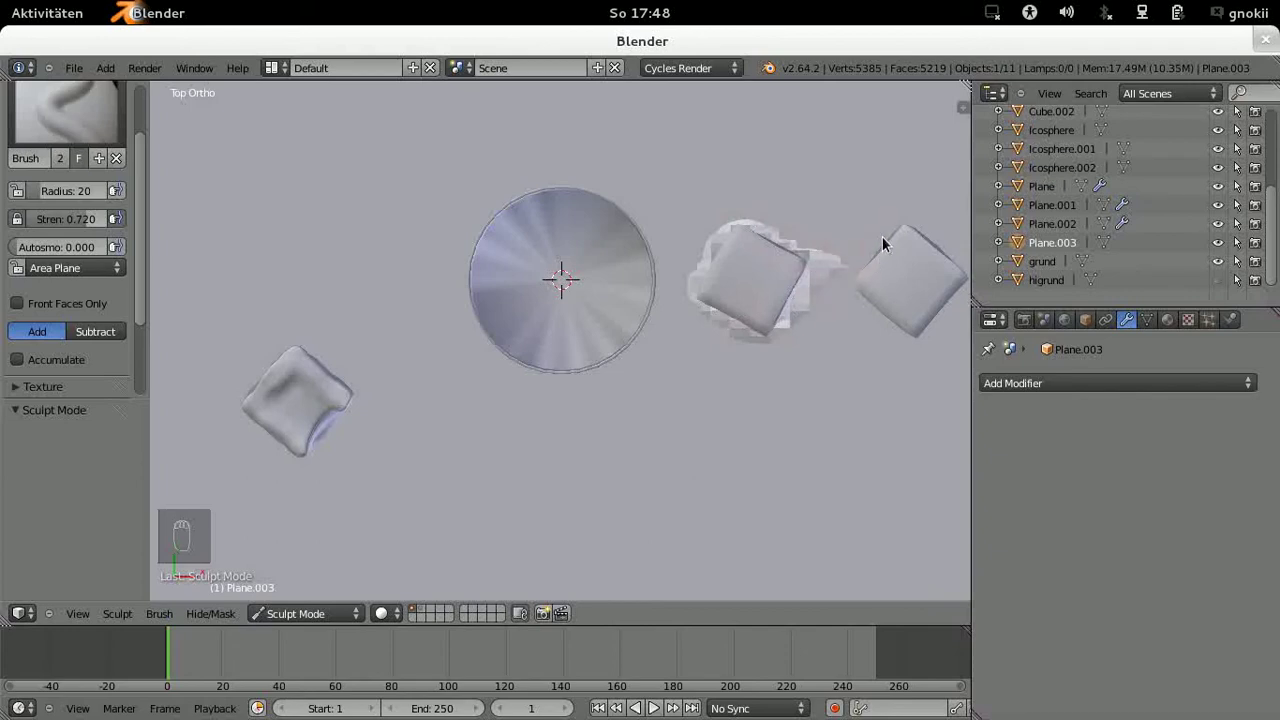
drag(877, 244, 908, 238)
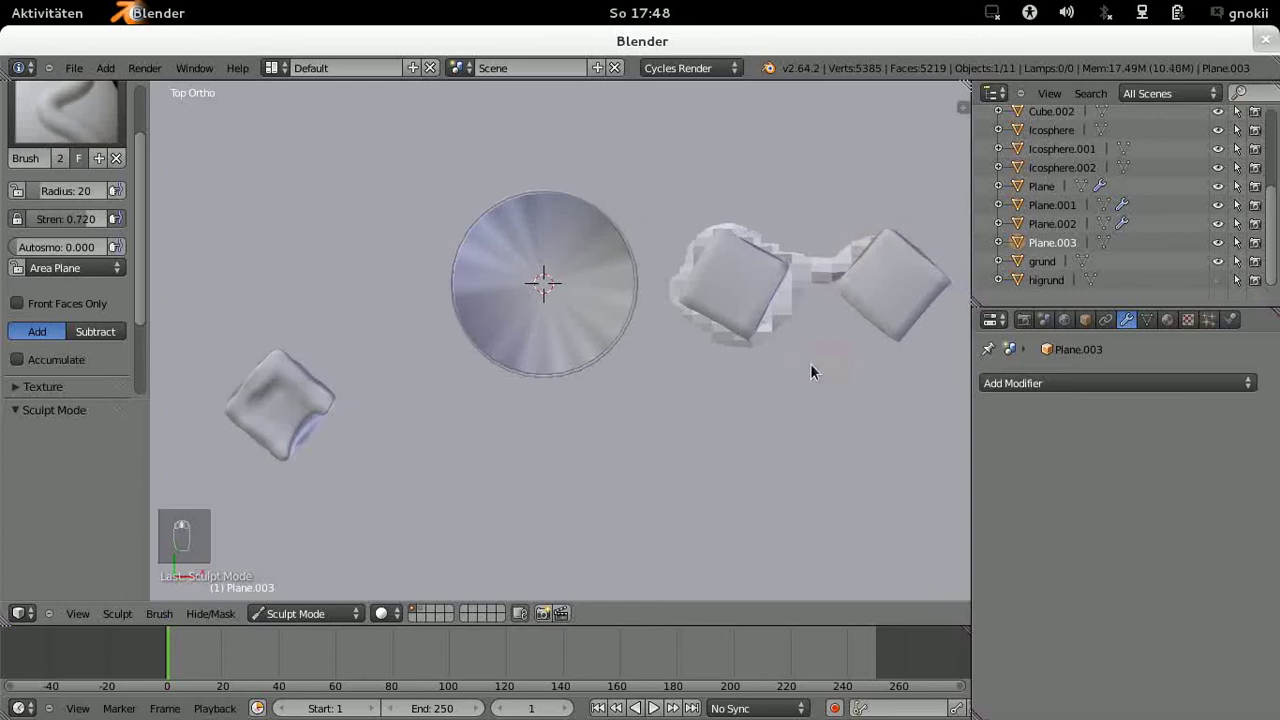
drag(725, 246, 809, 284)
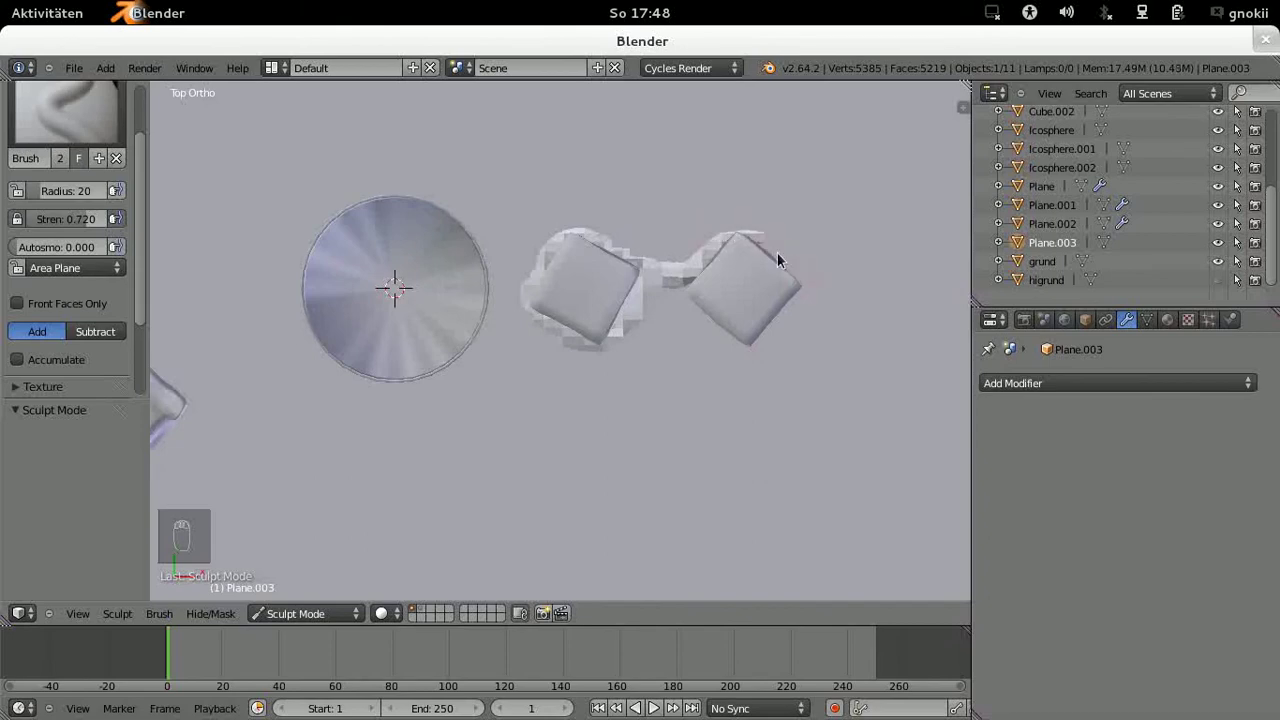
Step: Spread the puddle around the far right cube, join the two, and add a few small drops
drag(781, 254, 778, 280)
drag(772, 255, 765, 351)
drag(777, 332, 729, 292)
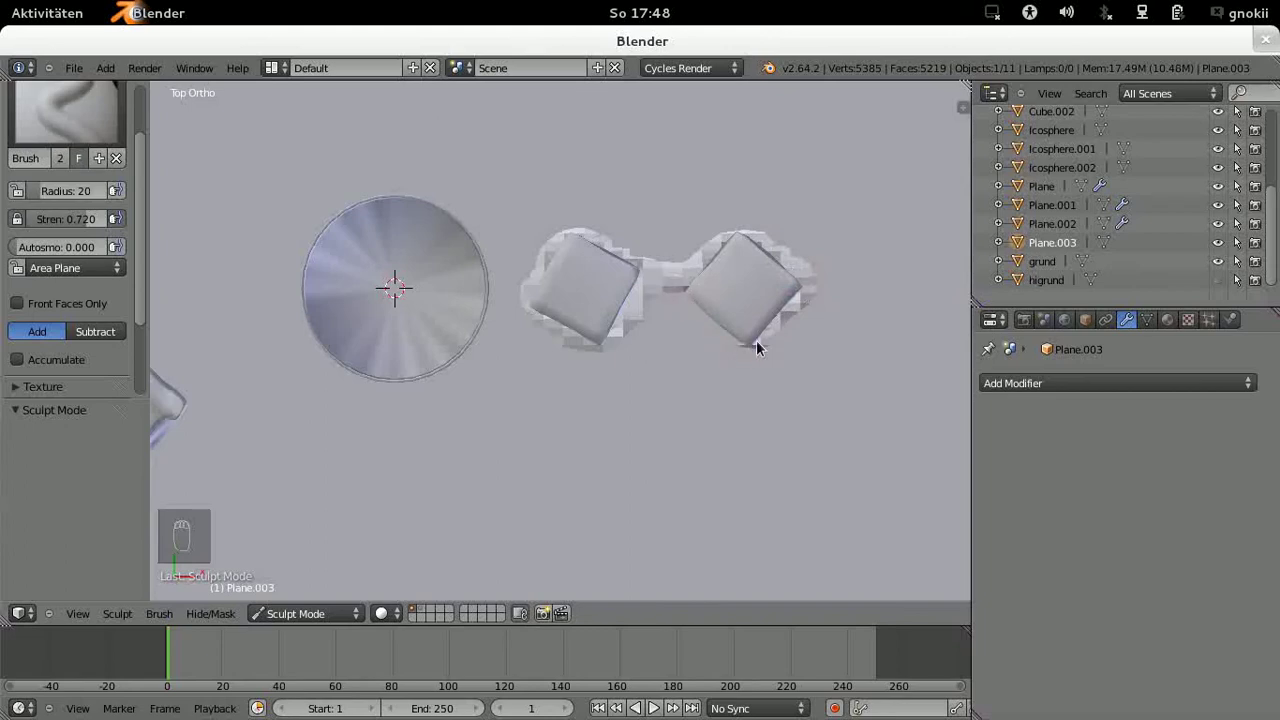
drag(676, 299, 713, 325)
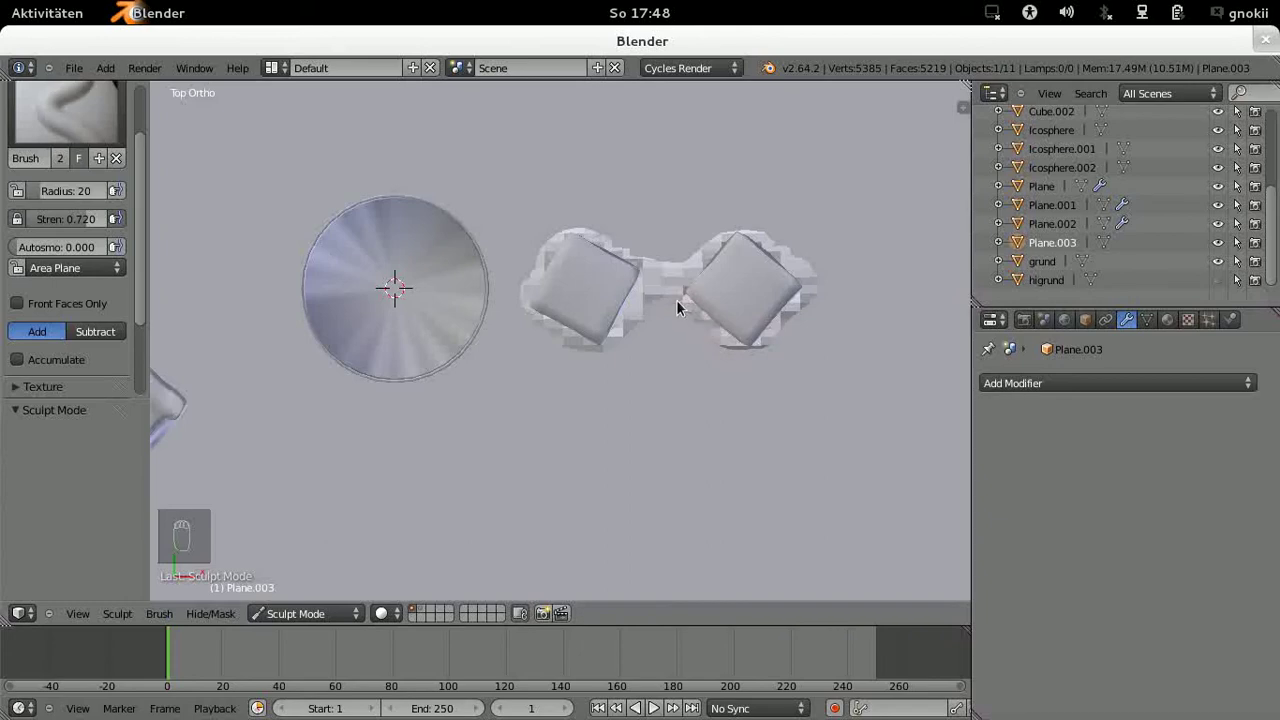
drag(748, 381, 745, 380)
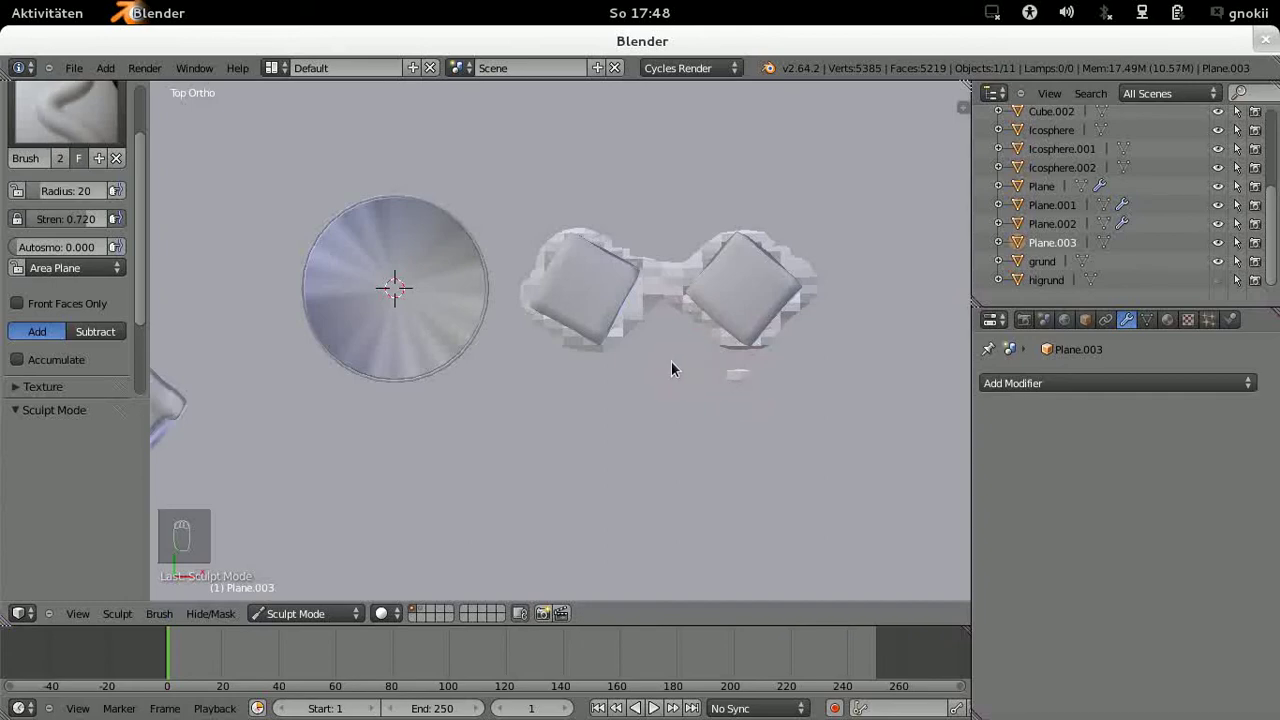
drag(664, 372, 663, 373)
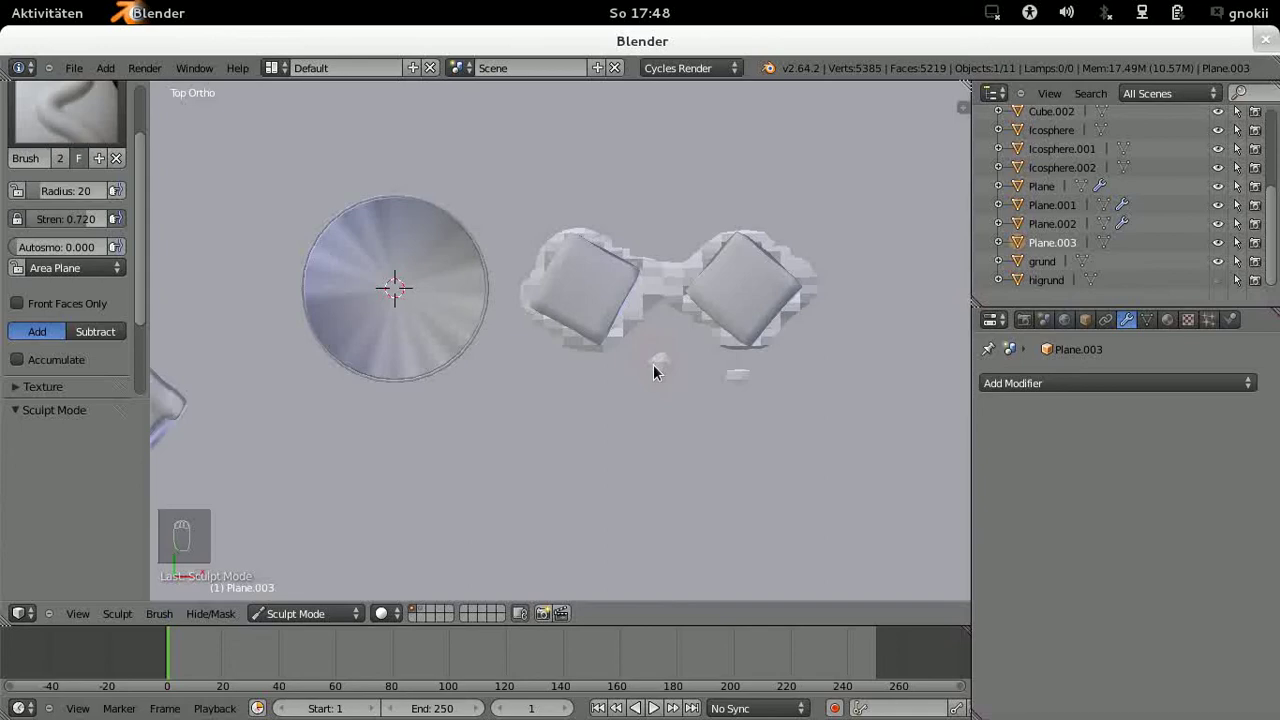
drag(469, 492, 229, 384)
drag(229, 384, 225, 393)
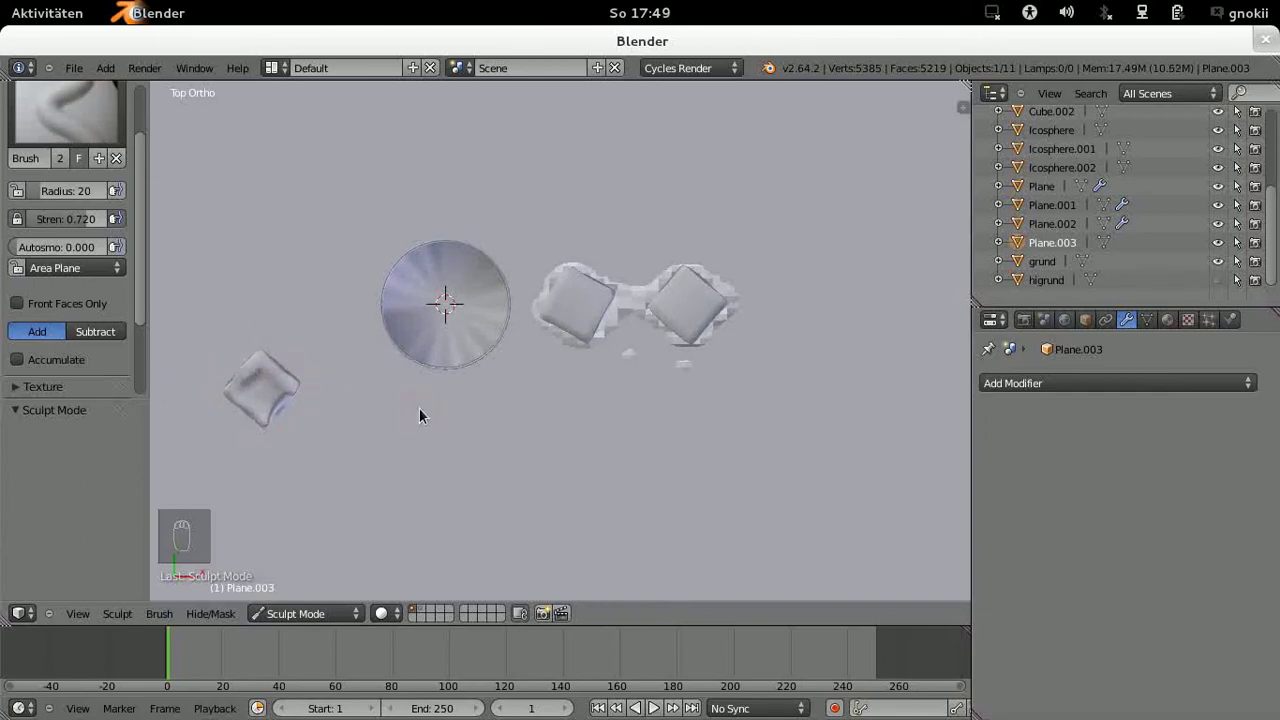
Step: Orbit the view to look down on the sculpted puddle at an angle
key(KP_1)
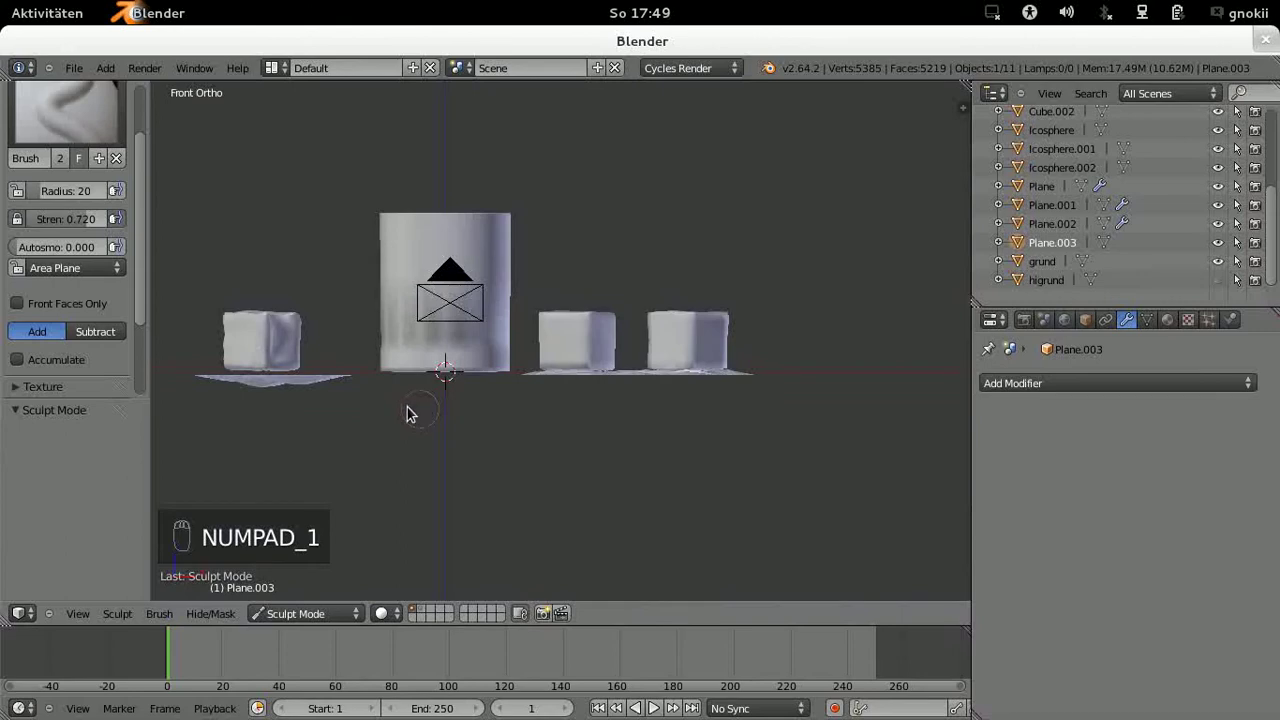
drag(301, 374, 275, 610)
drag(286, 619, 283, 287)
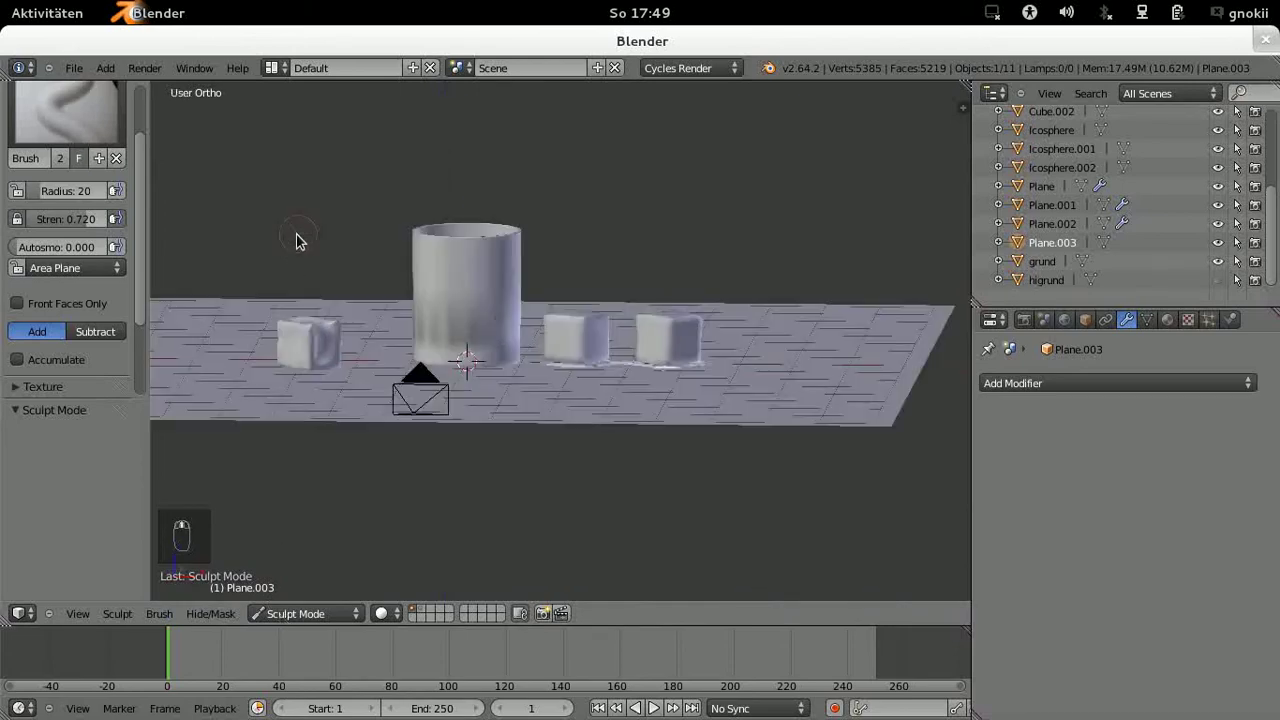
drag(298, 264, 320, 351)
Step: Leave Sculpt Mode and assign the 'eis' Glass BSDF material to Plane.003
click(443, 389)
middle_click(448, 392)
click(466, 441)
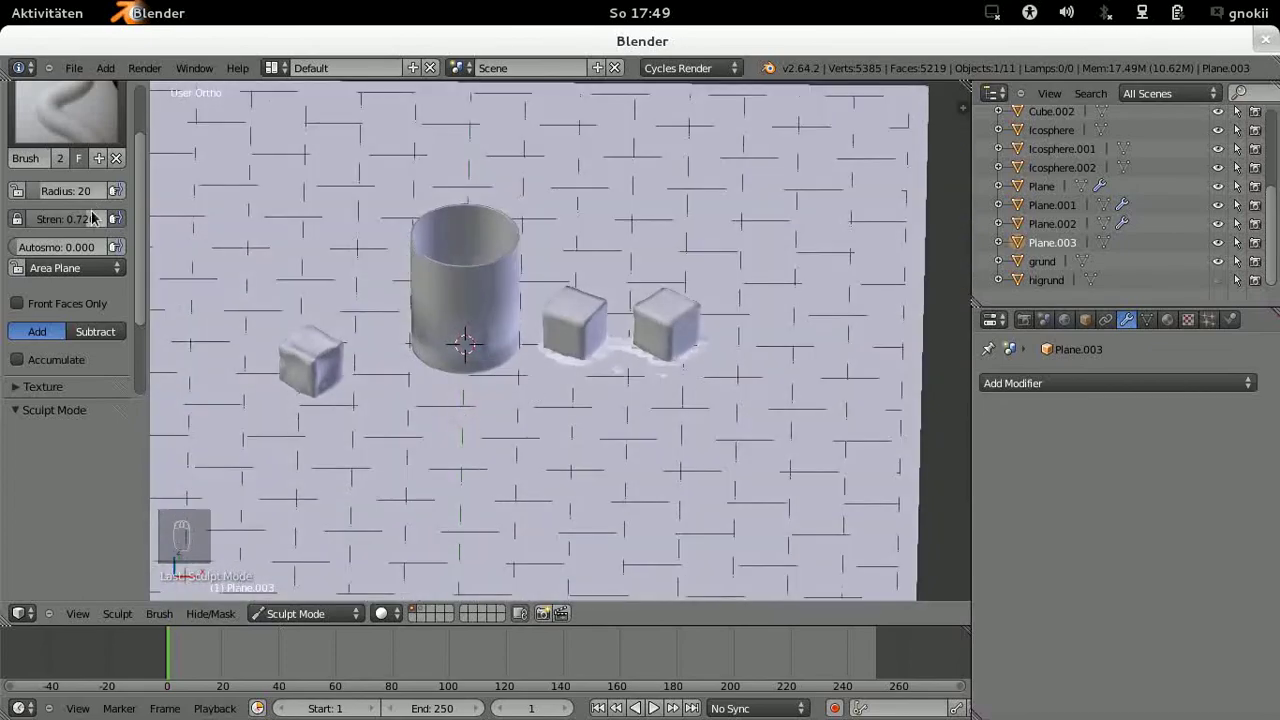
click(300, 615)
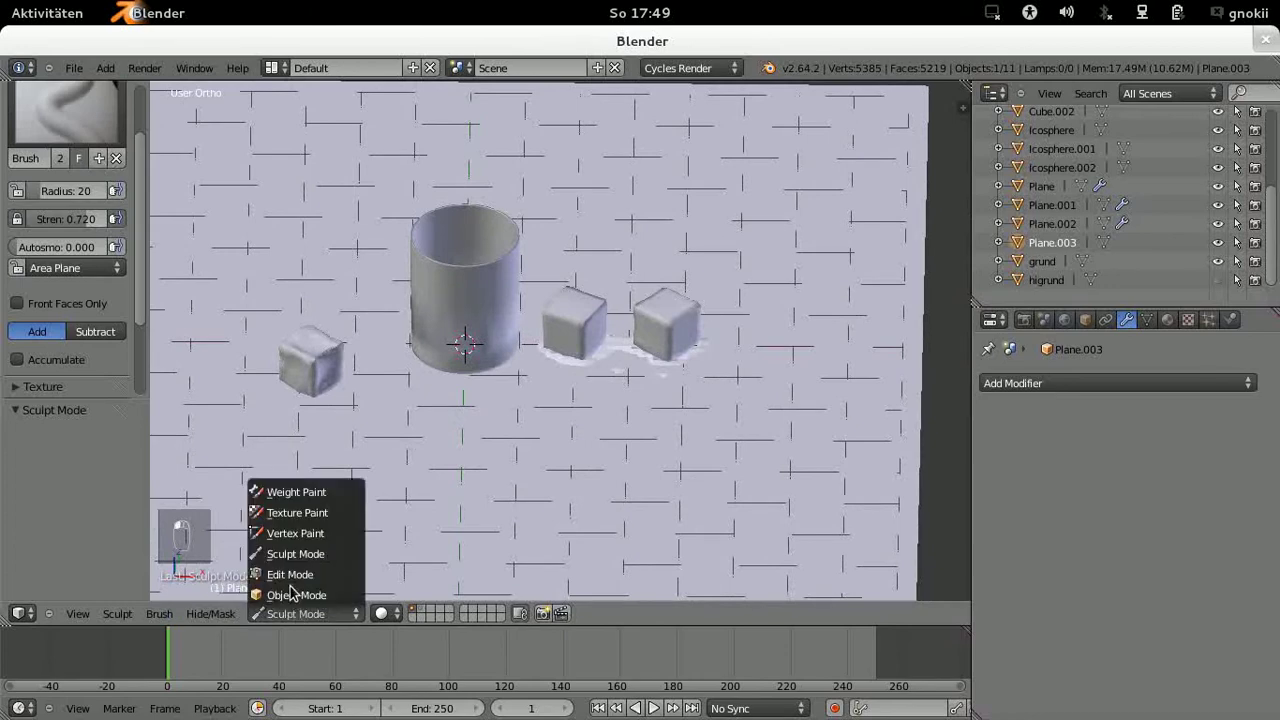
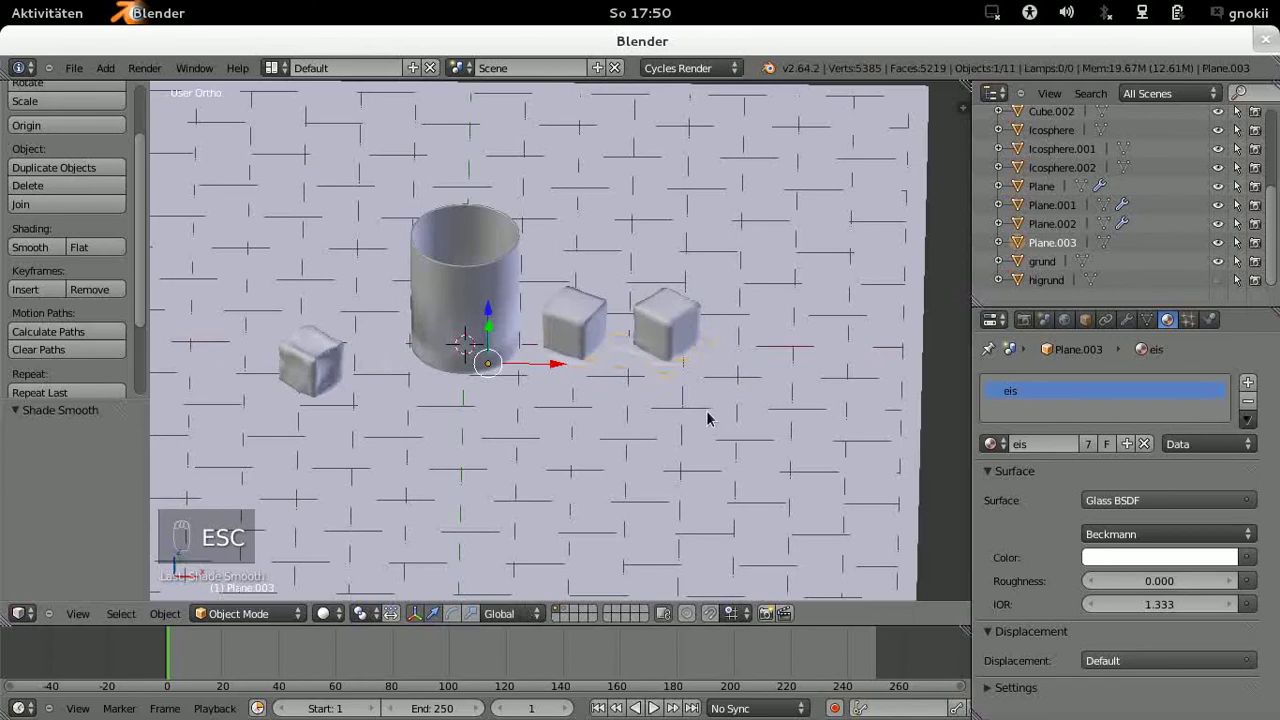
Step: From front view, add a new mesh cube (Cube.003) at the scene origin
key(KP_1)
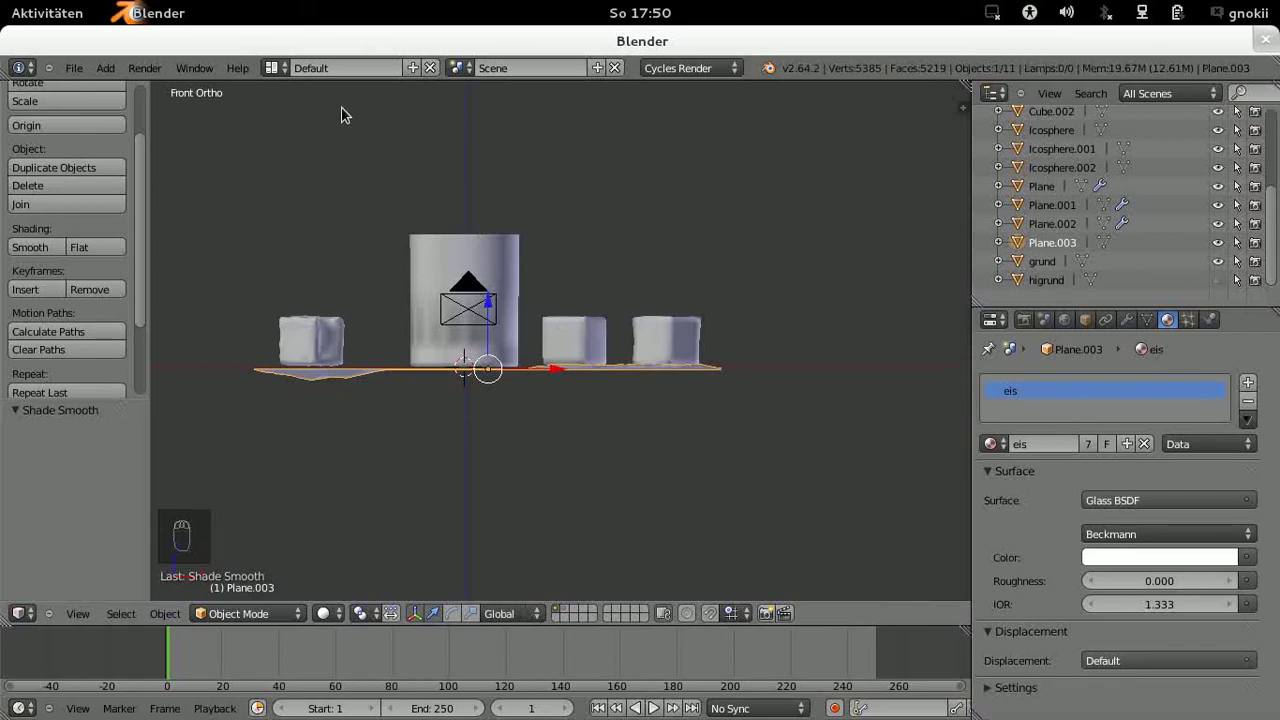
drag(1024, 237, 1024, 237)
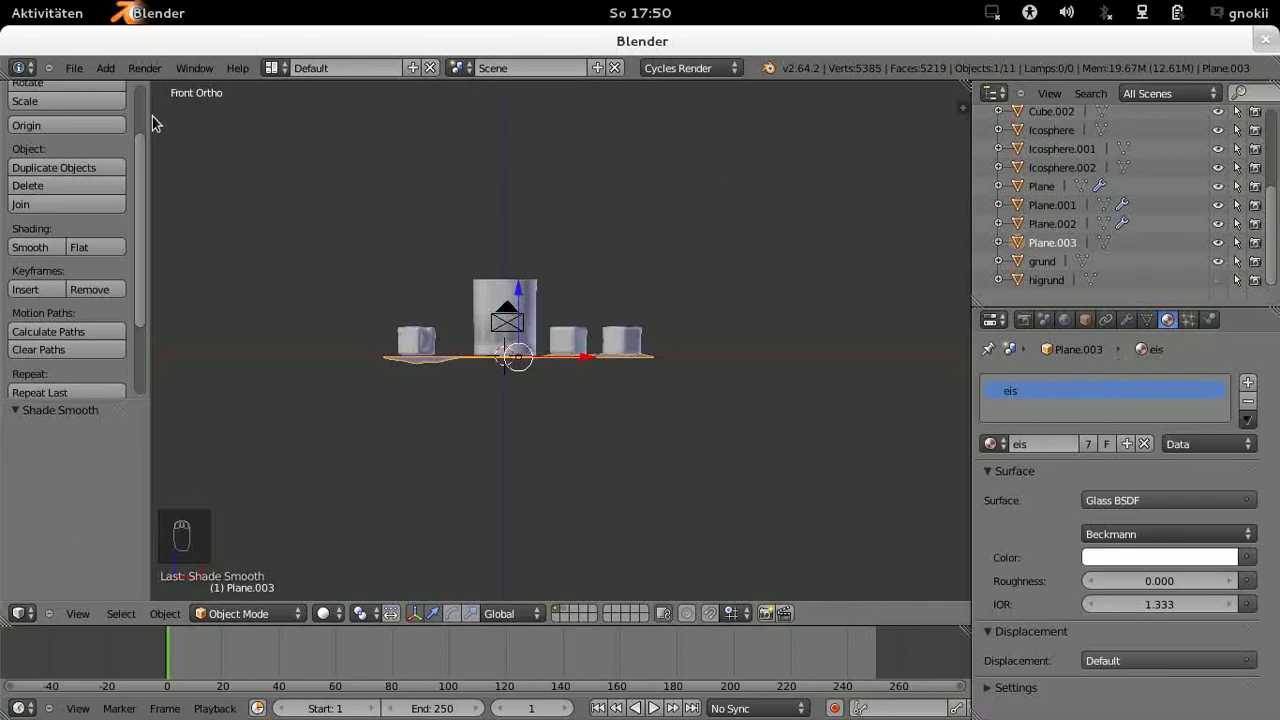
drag(103, 71, 105, 92)
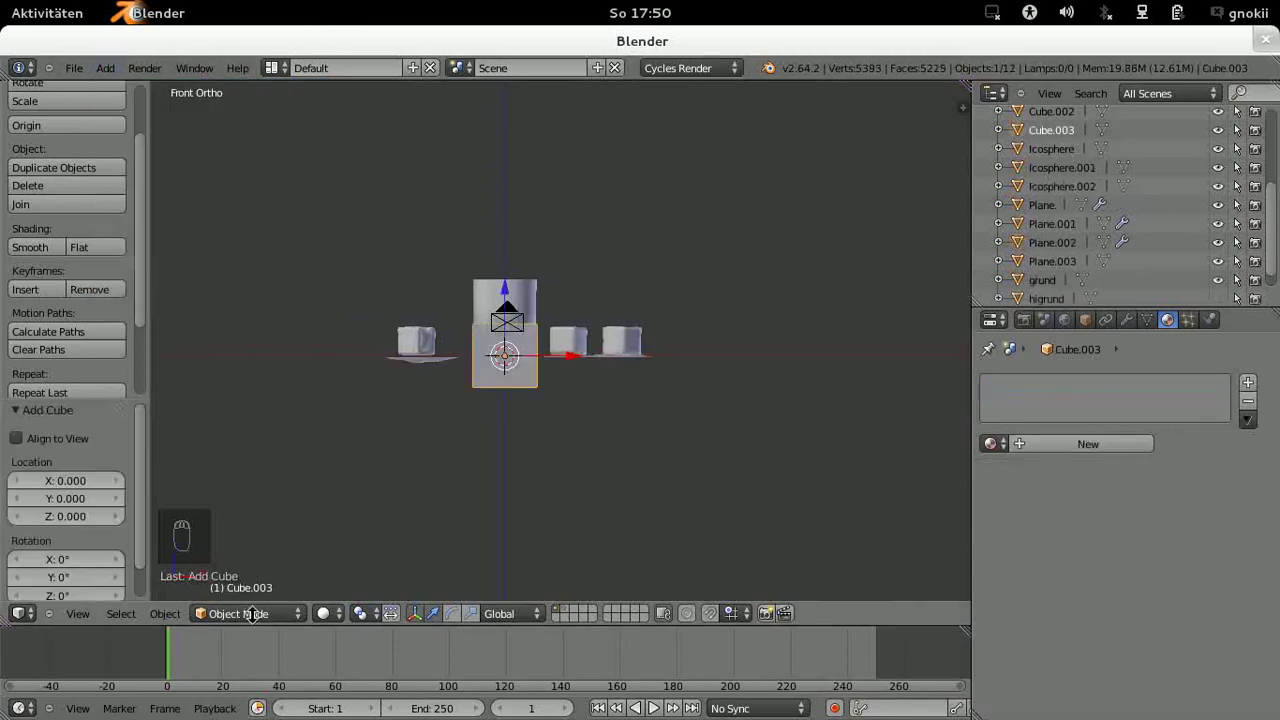
Step: In camera view, scale the cube about 2.7× to enclose glass and cubes and raise it to 1.86
drag(331, 617, 341, 570)
middle_click(344, 571)
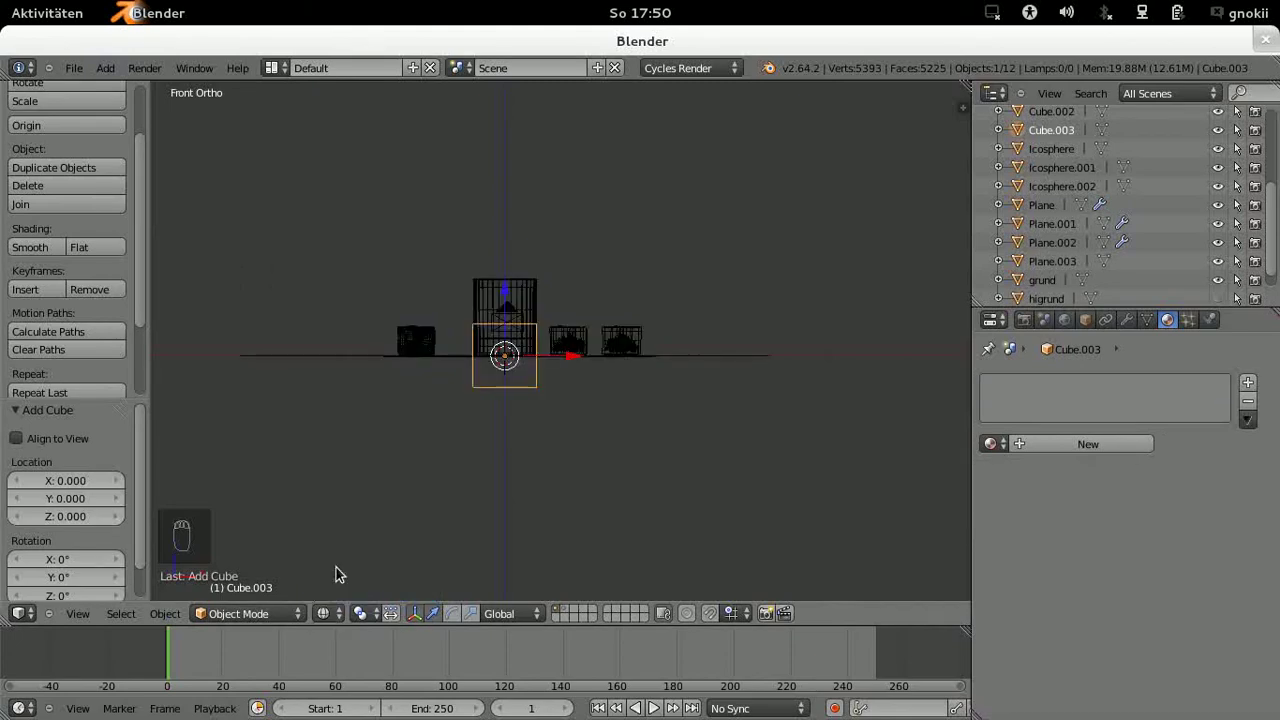
key(KP_0)
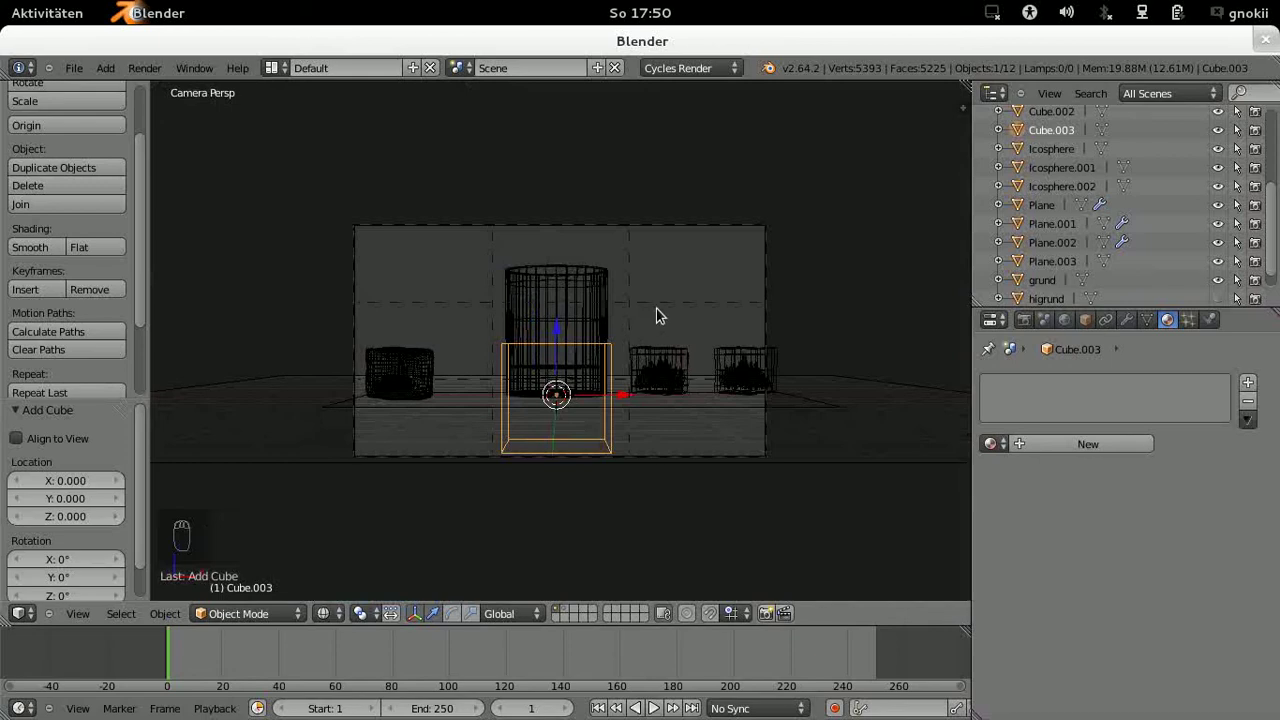
key(s)
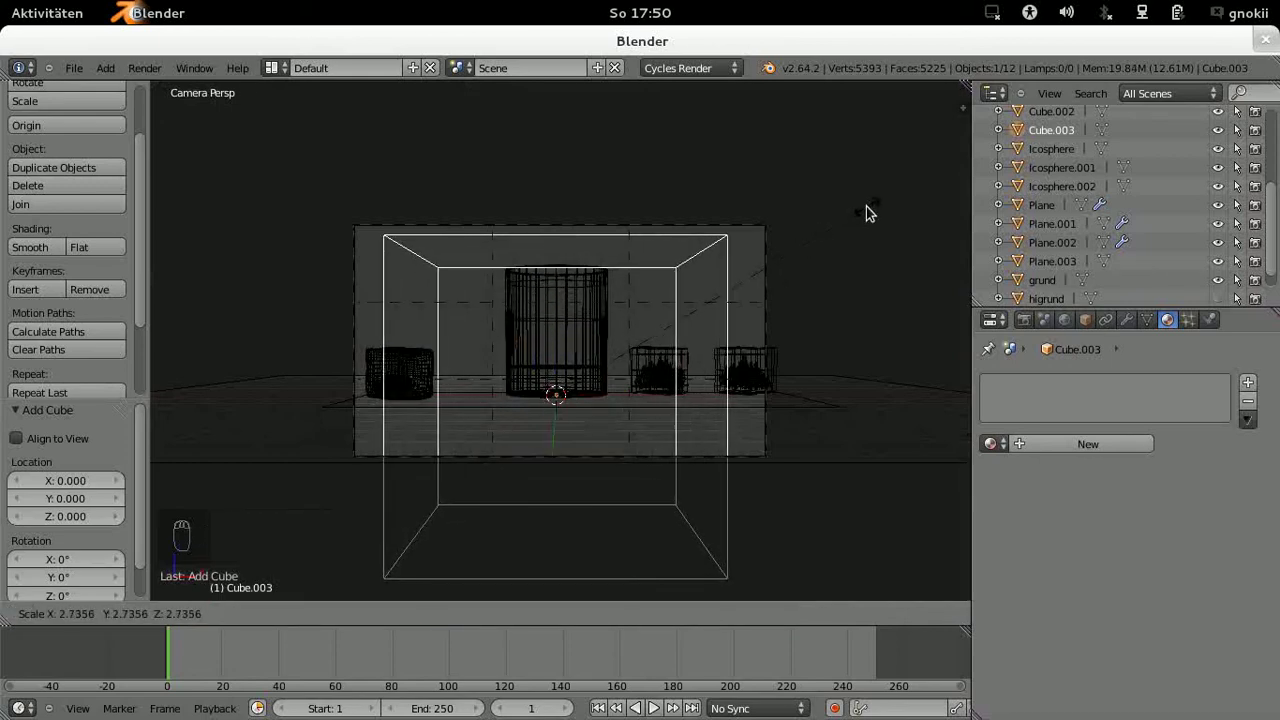
drag(874, 210, 556, 338)
key(g)
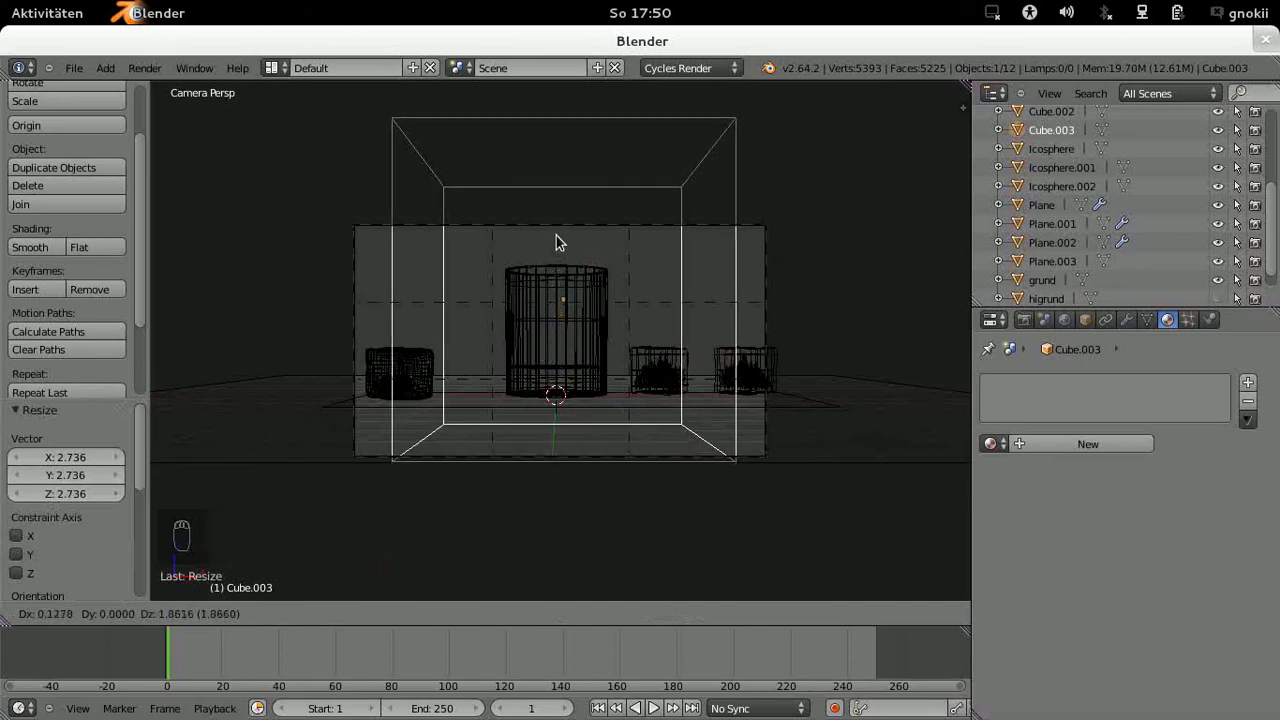
drag(564, 239, 524, 286)
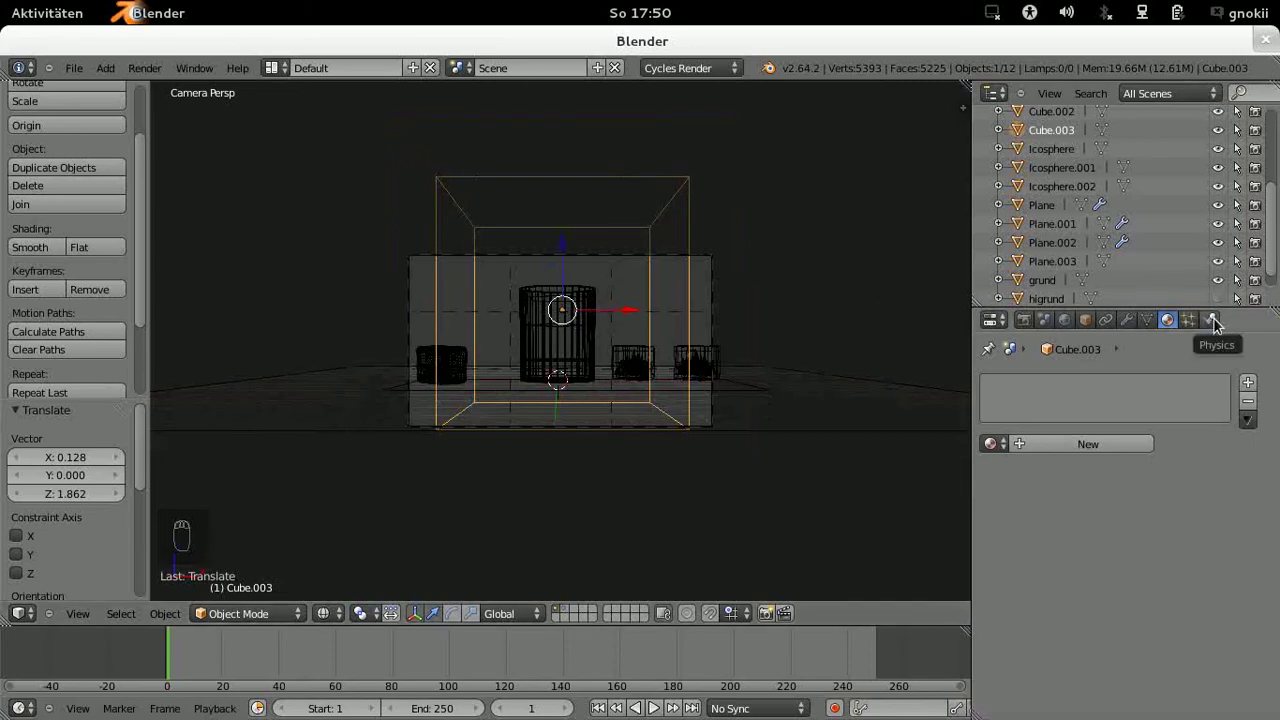
Step: Enable Fluid physics on Cube.003 as a Domain with 0.150 m world size and frame end 25
drag(1219, 321, 1196, 434)
drag(1195, 434, 1126, 490)
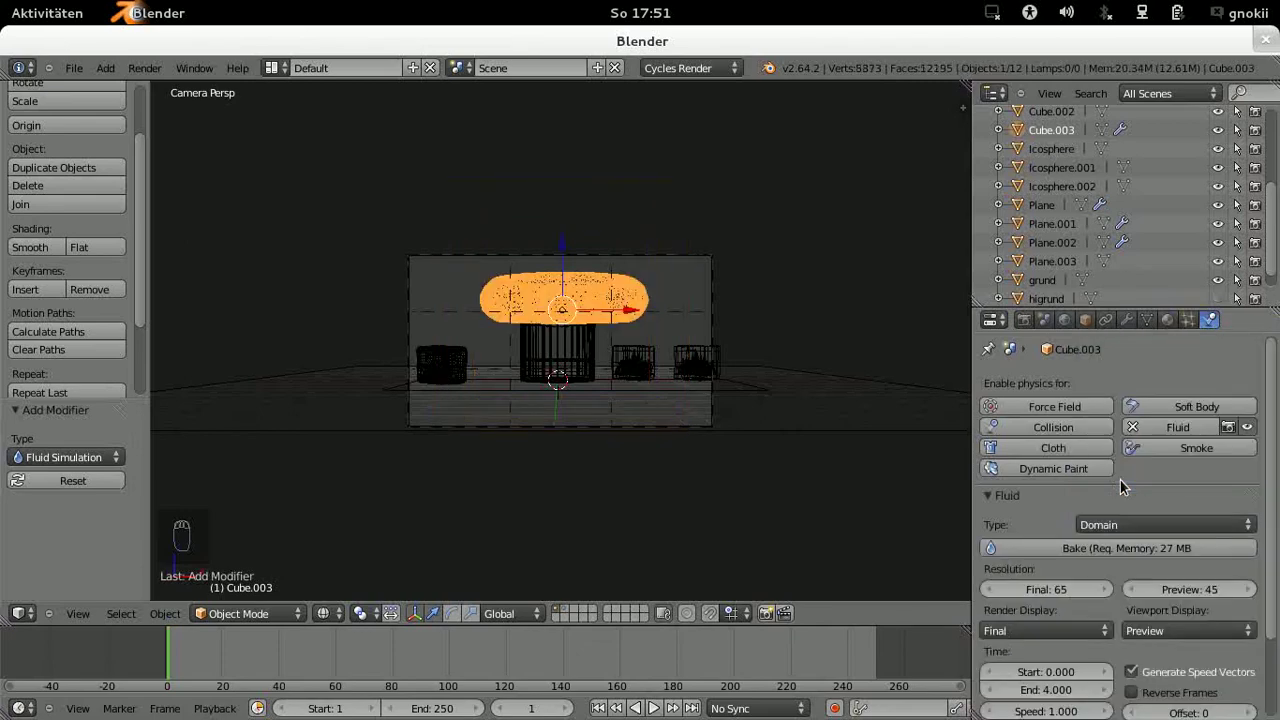
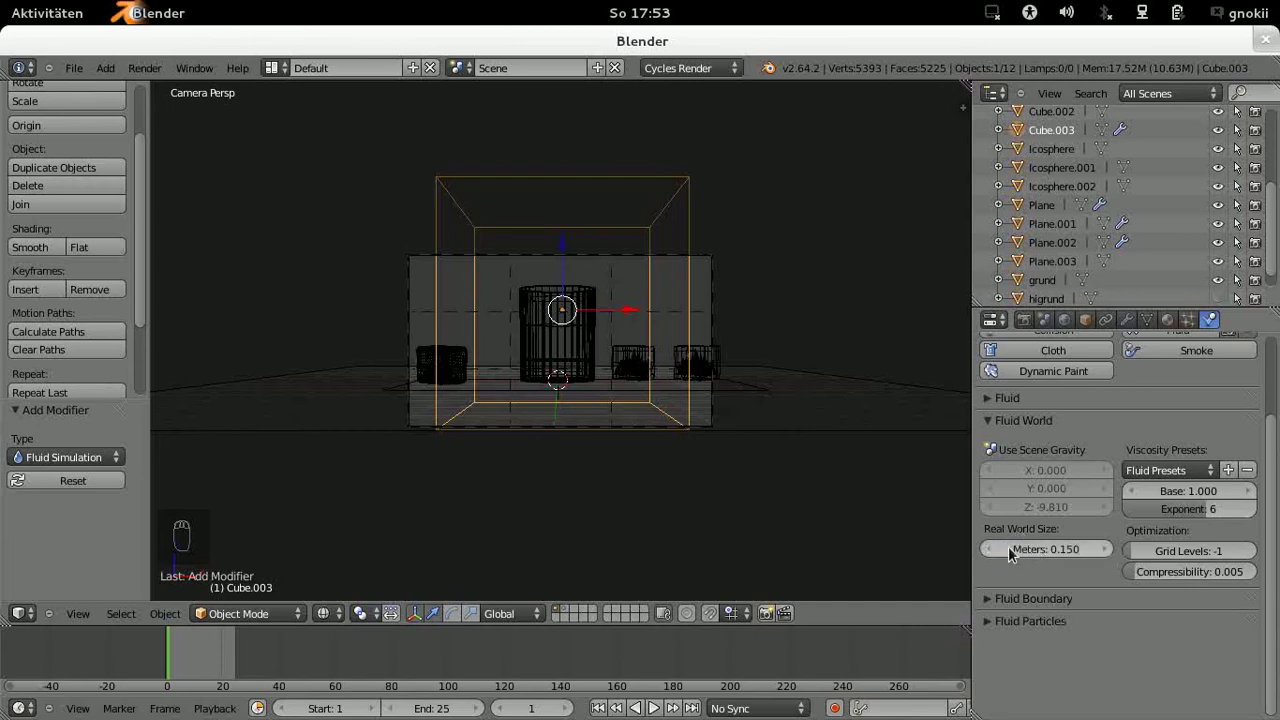
Step: Set the domain's Tracer Particles to 1, keeping particle generation at 0.200
drag(994, 424, 1256, 516)
drag(1254, 522, 995, 448)
drag(996, 448, 1247, 527)
drag(1247, 527, 1254, 520)
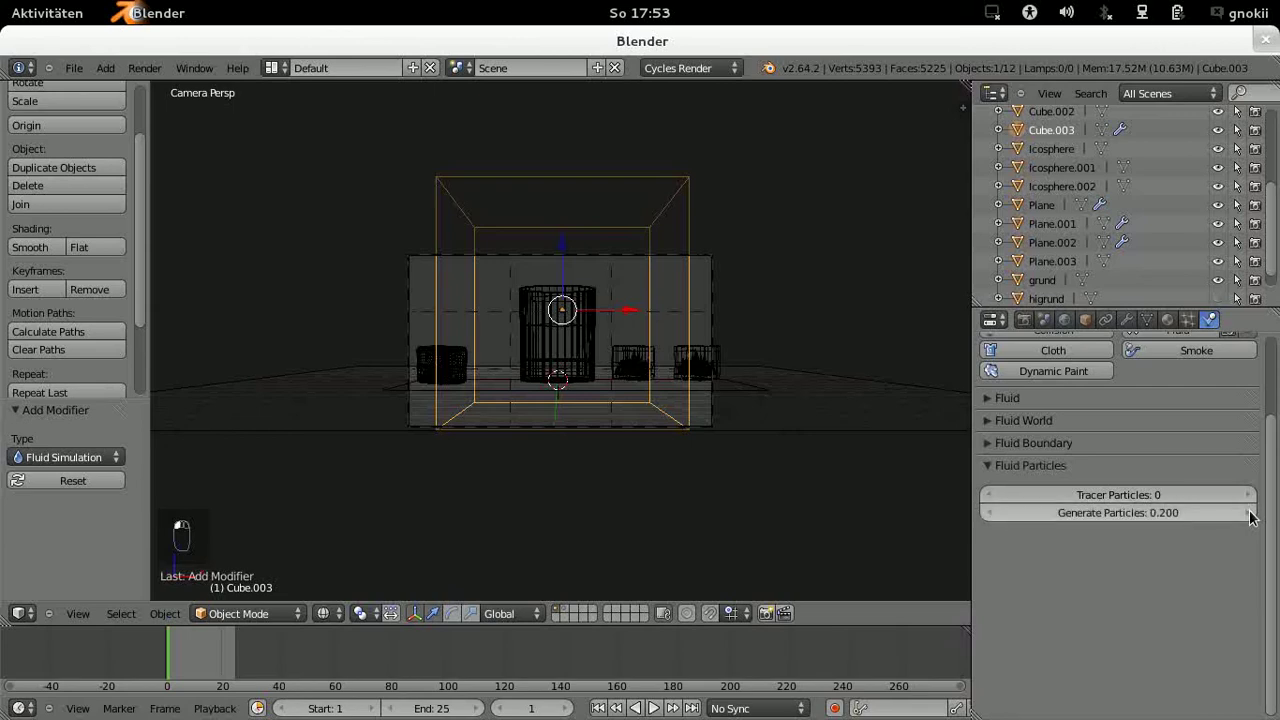
middle_click(1255, 505)
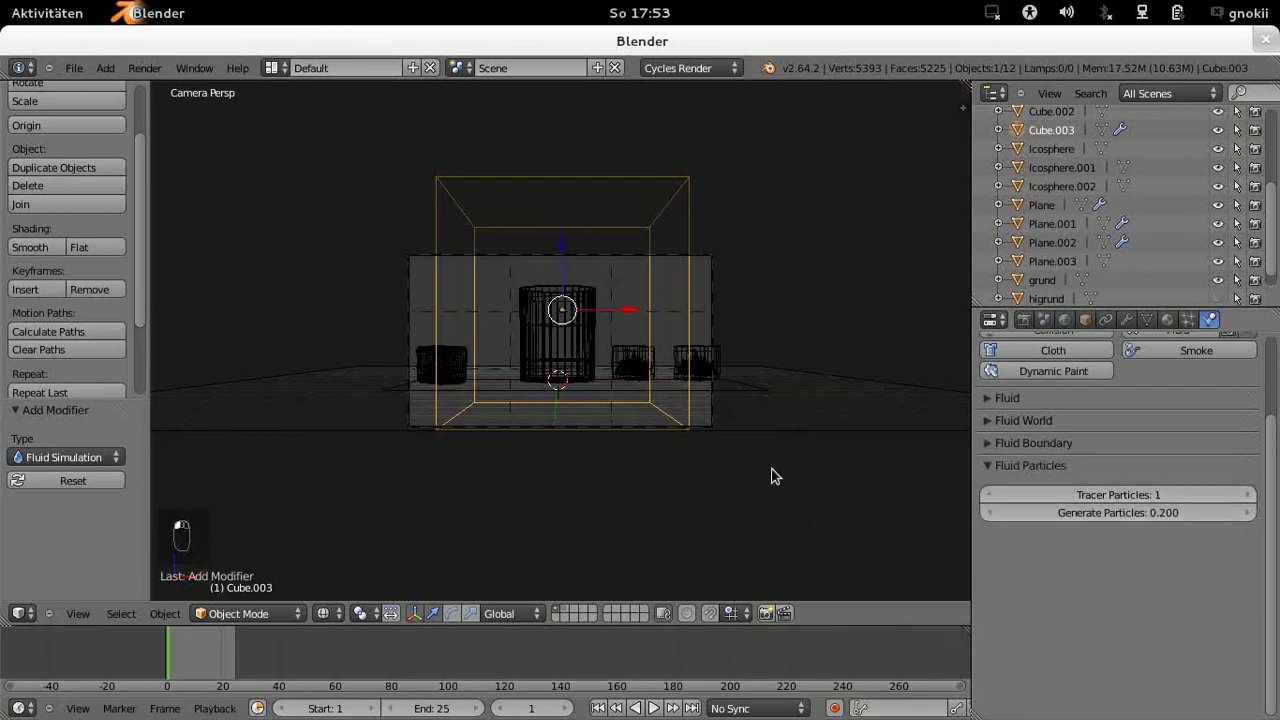
drag(770, 375, 1204, 465)
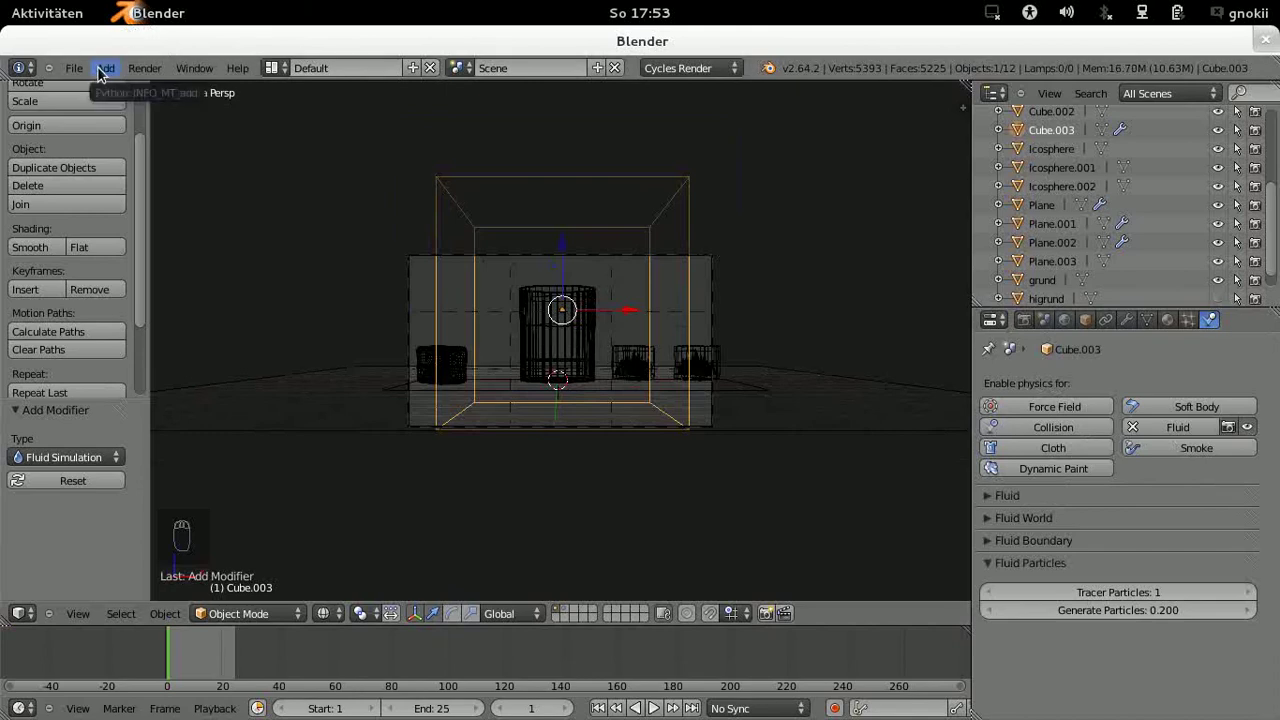
Step: Add a UV sphere scaled to 0.377, raised high and shifted left of the glass
middle_click(106, 88)
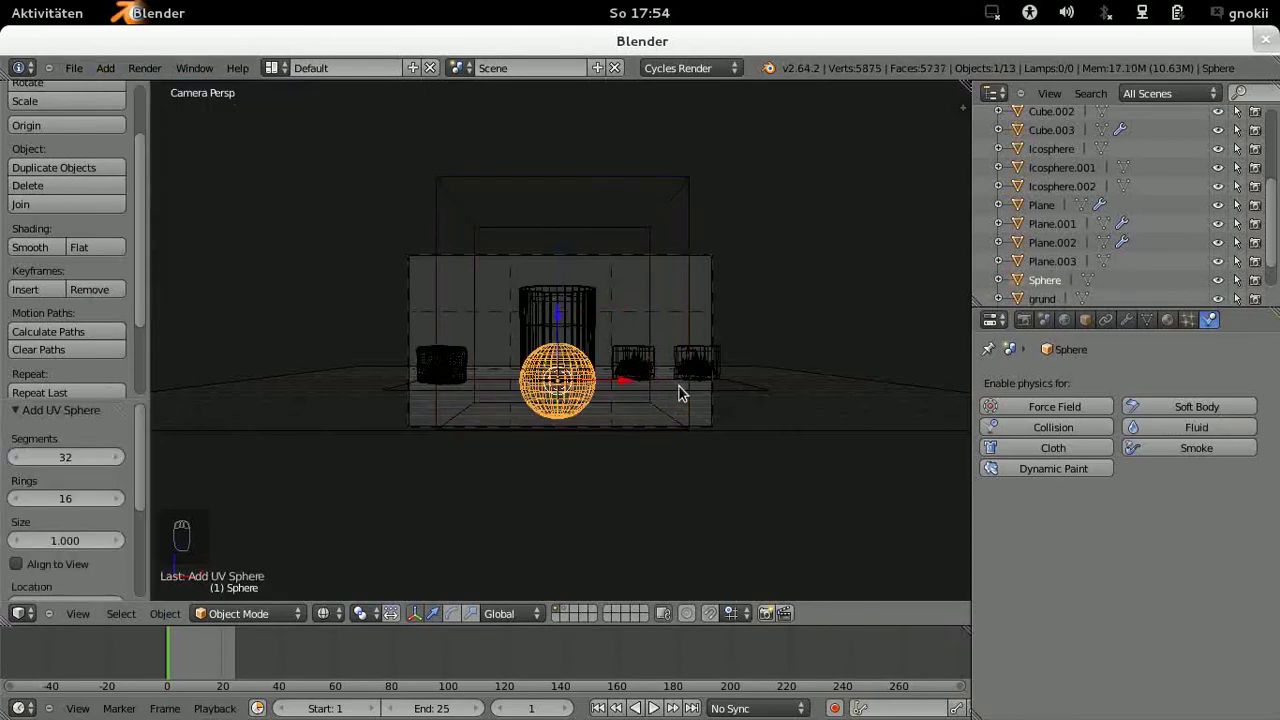
key(s)
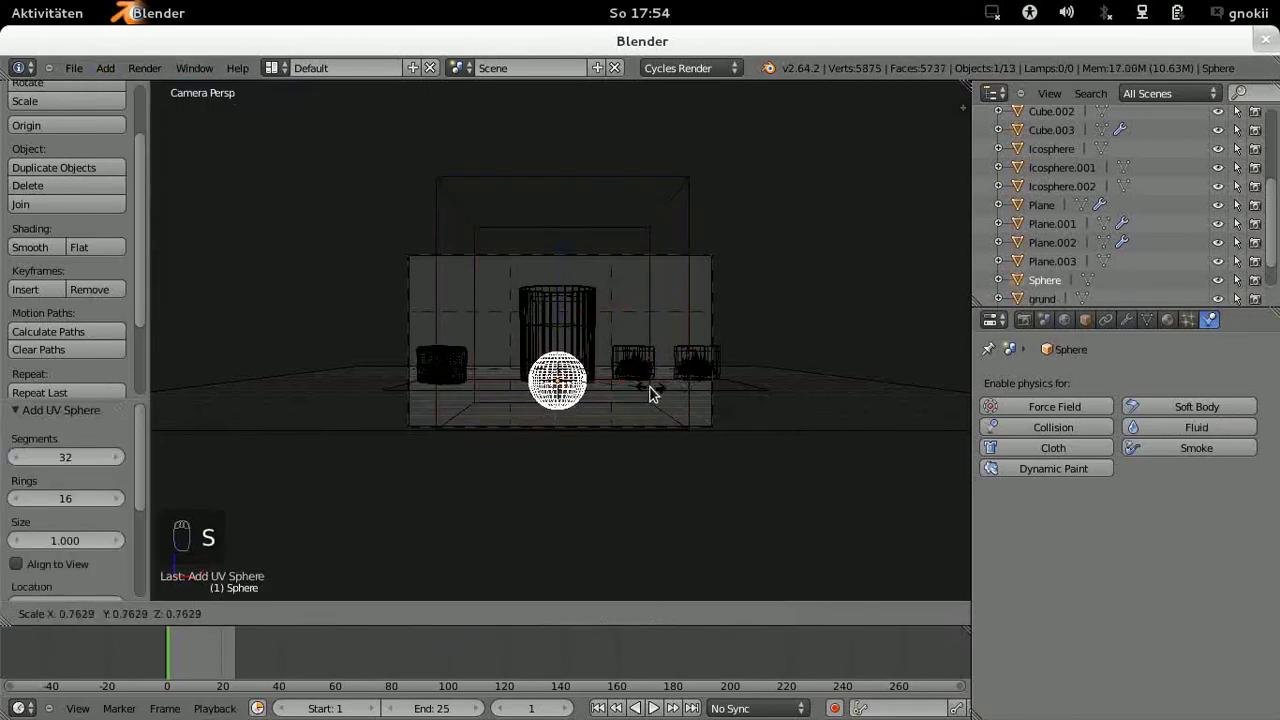
drag(609, 385, 568, 160)
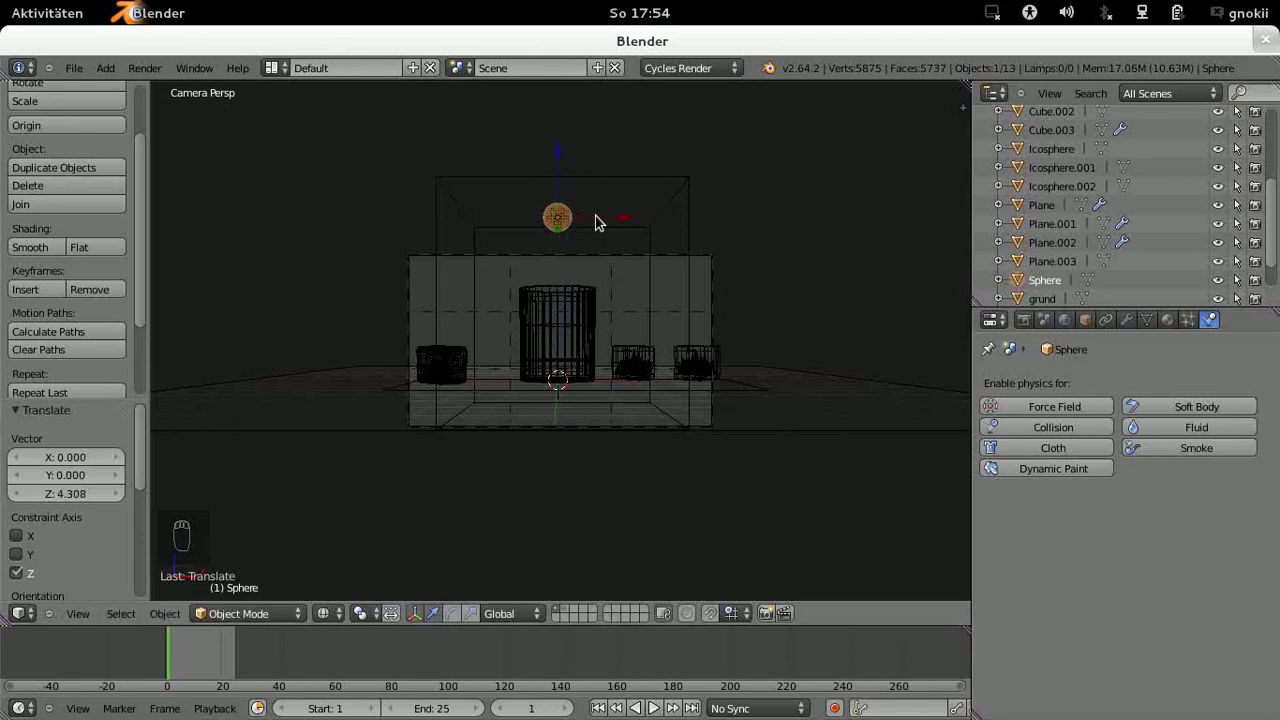
drag(622, 222, 565, 219)
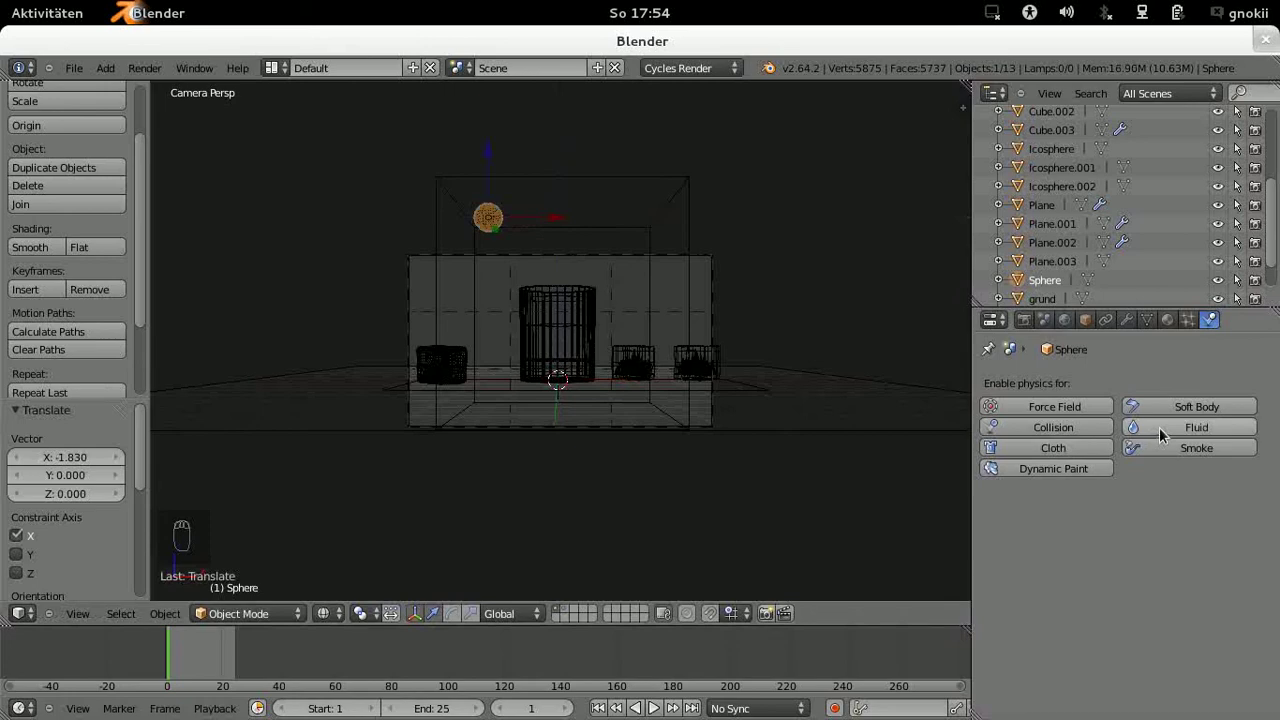
Step: Enable Fluid physics on the sphere as an Inflow with X velocity 0.2
drag(1162, 434, 1030, 509)
drag(993, 507, 1130, 531)
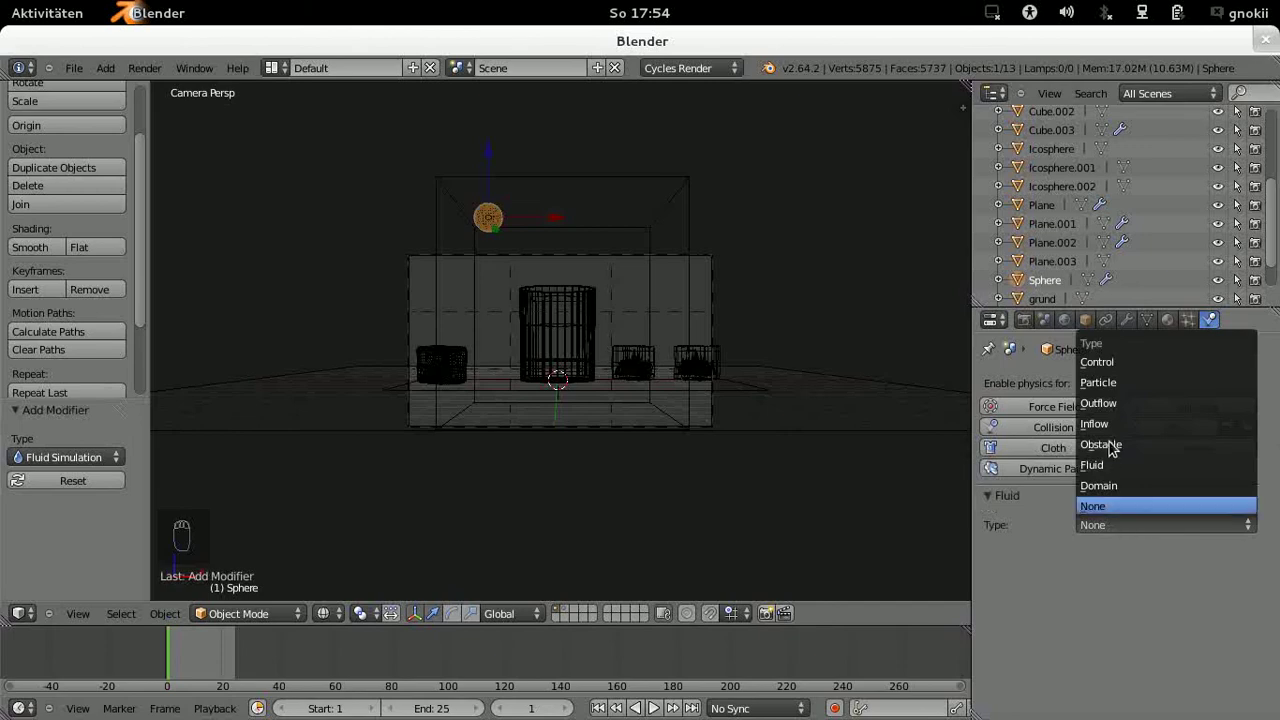
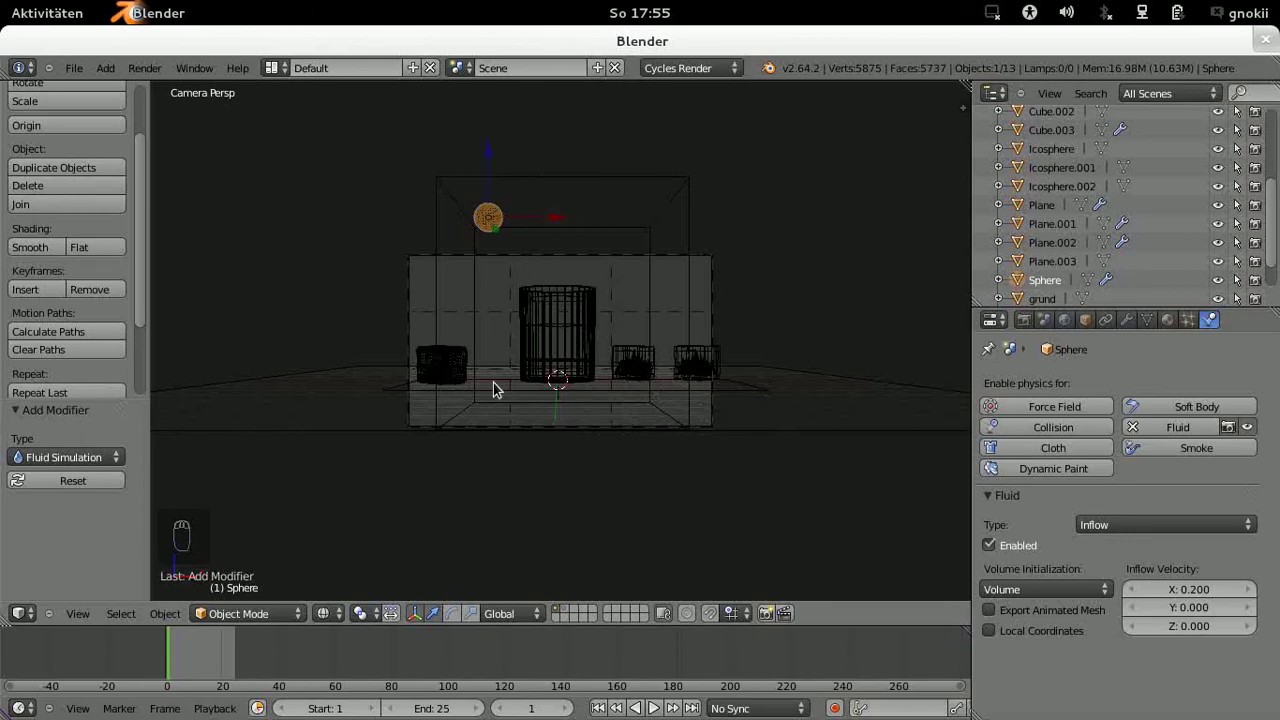
Step: Make the glass a fluid Obstacle with Shell volume initialization, then reselect the domain cube
drag(573, 329, 573, 329)
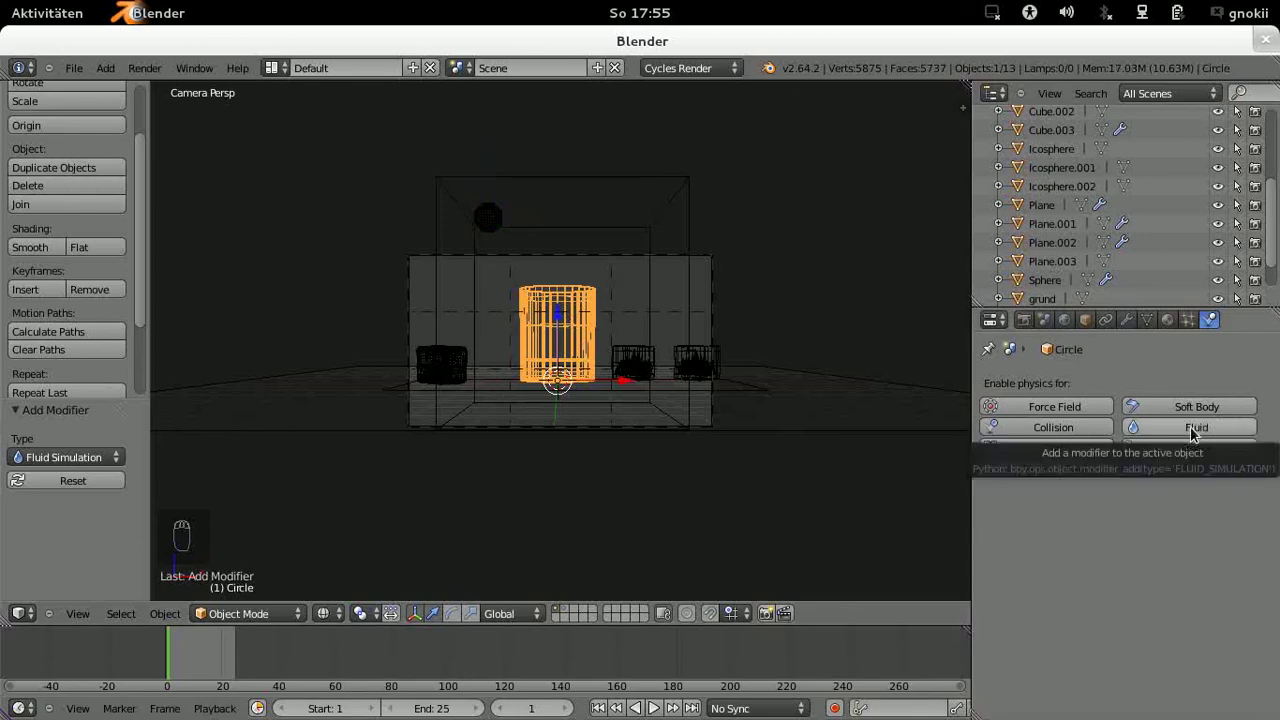
drag(1197, 434, 1155, 531)
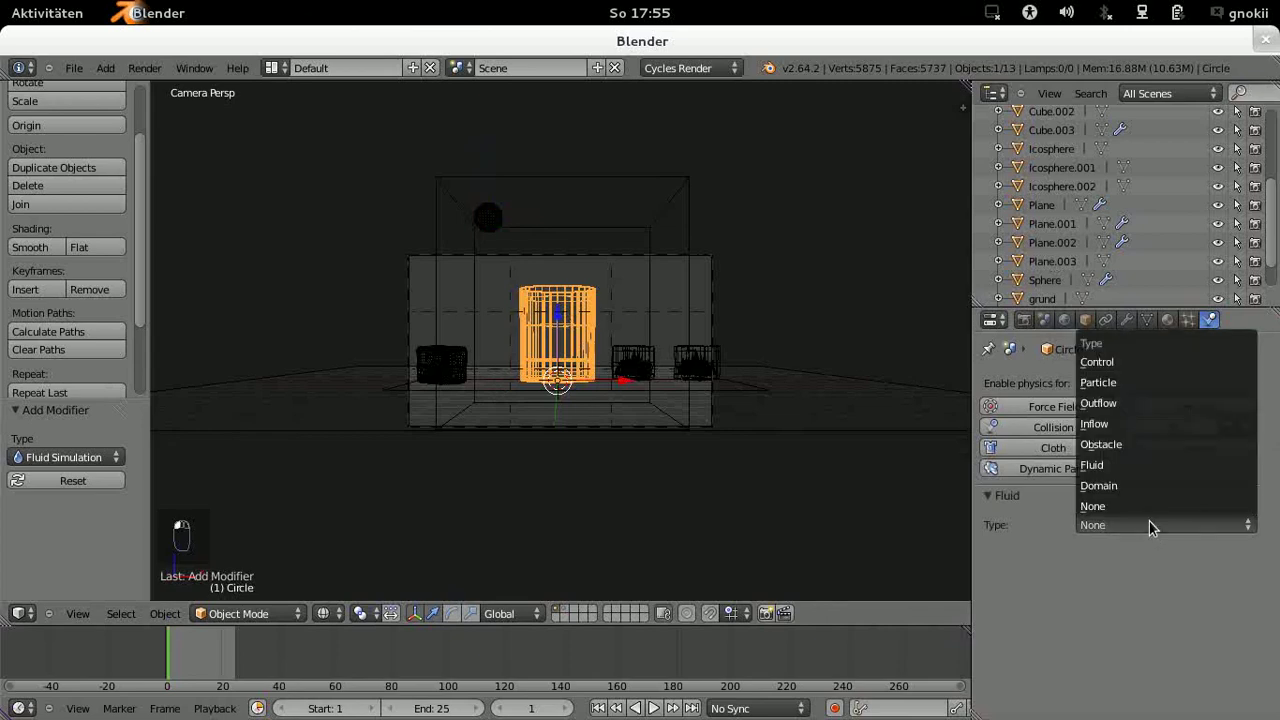
drag(1109, 451, 1068, 580)
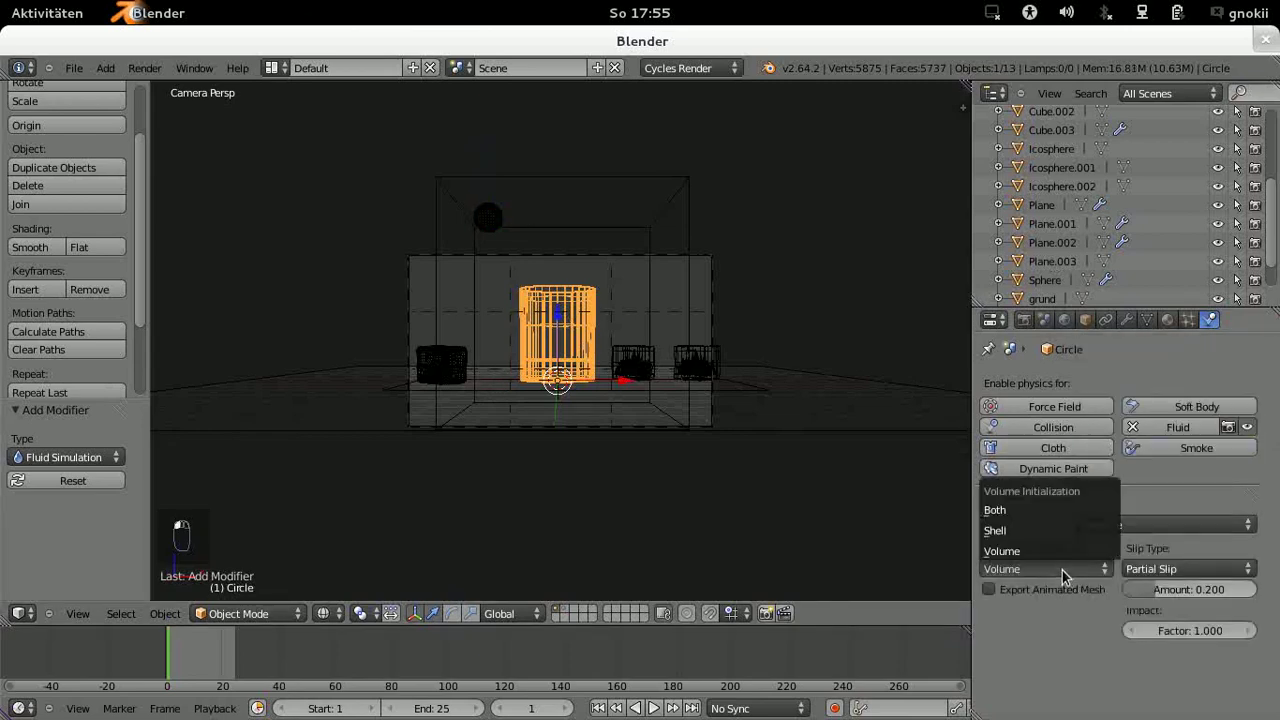
drag(1009, 547, 680, 181)
drag(680, 181, 685, 321)
drag(685, 321, 1089, 561)
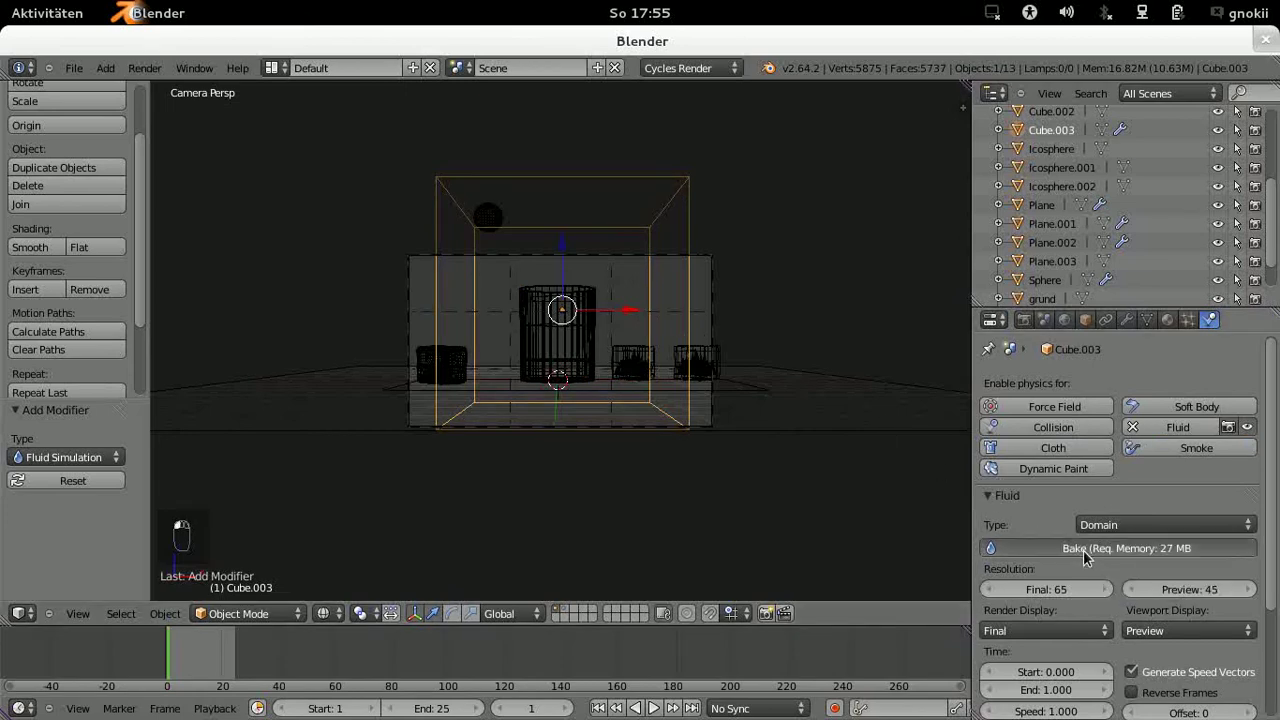
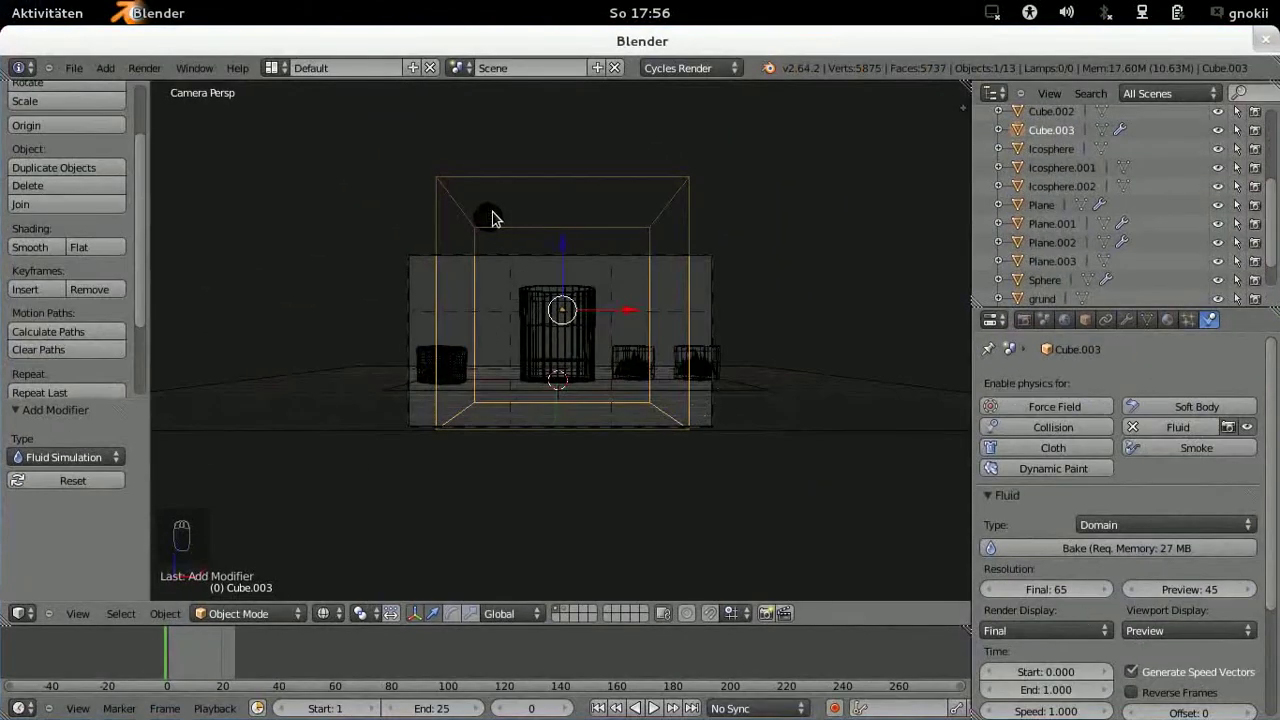
Step: Raise the sphere's Inflow X velocity to 0.25 and bake the fluid simulation on Cube.003
drag(497, 214, 1215, 593)
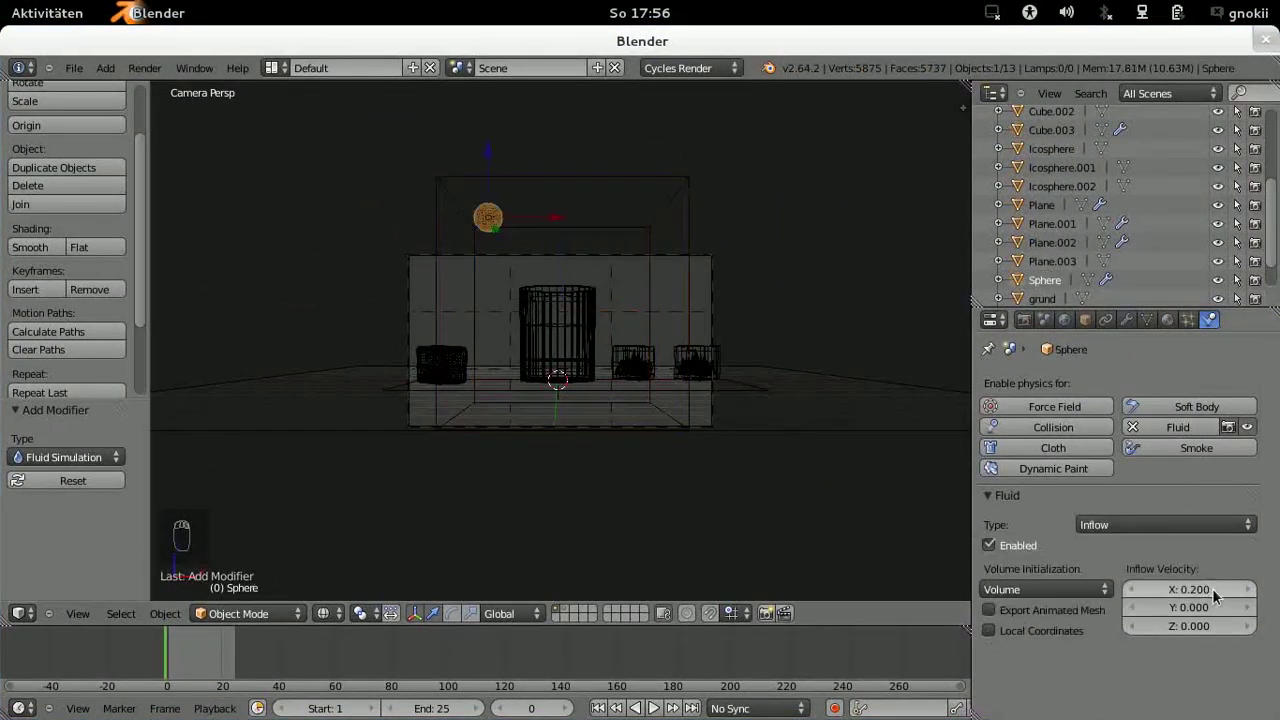
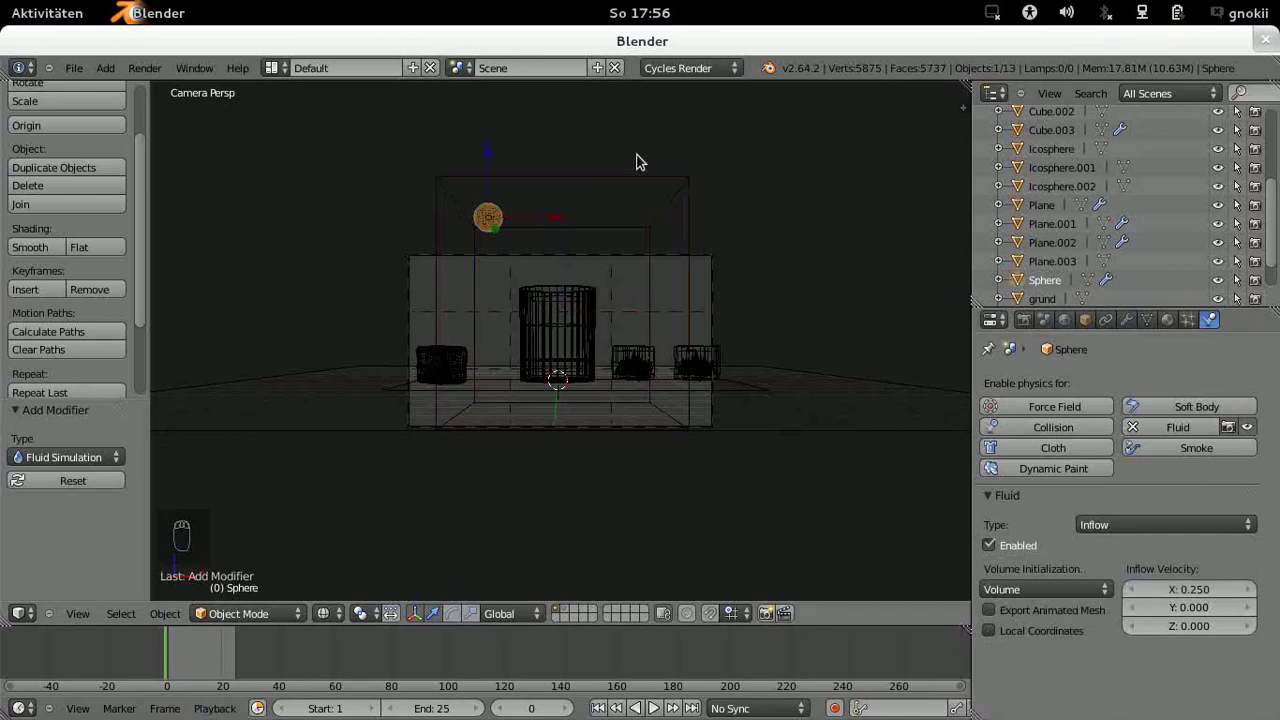
drag(648, 182, 1146, 552)
drag(1145, 553, 1144, 542)
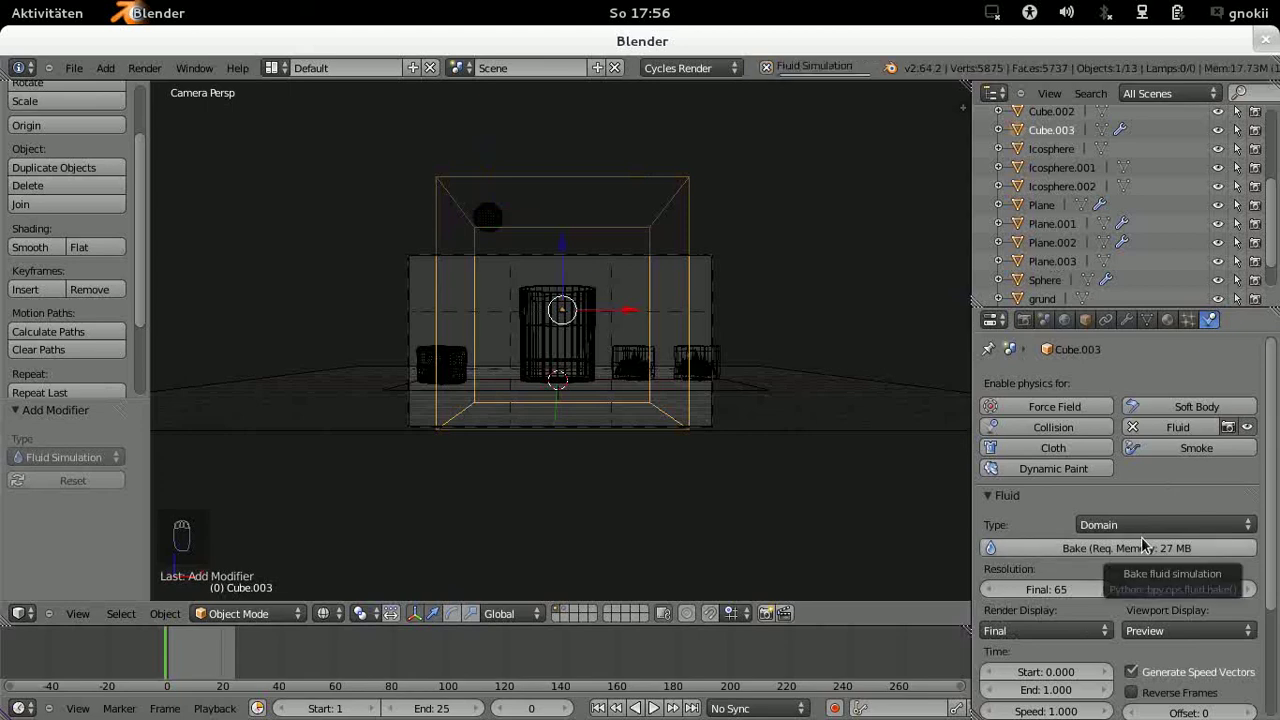
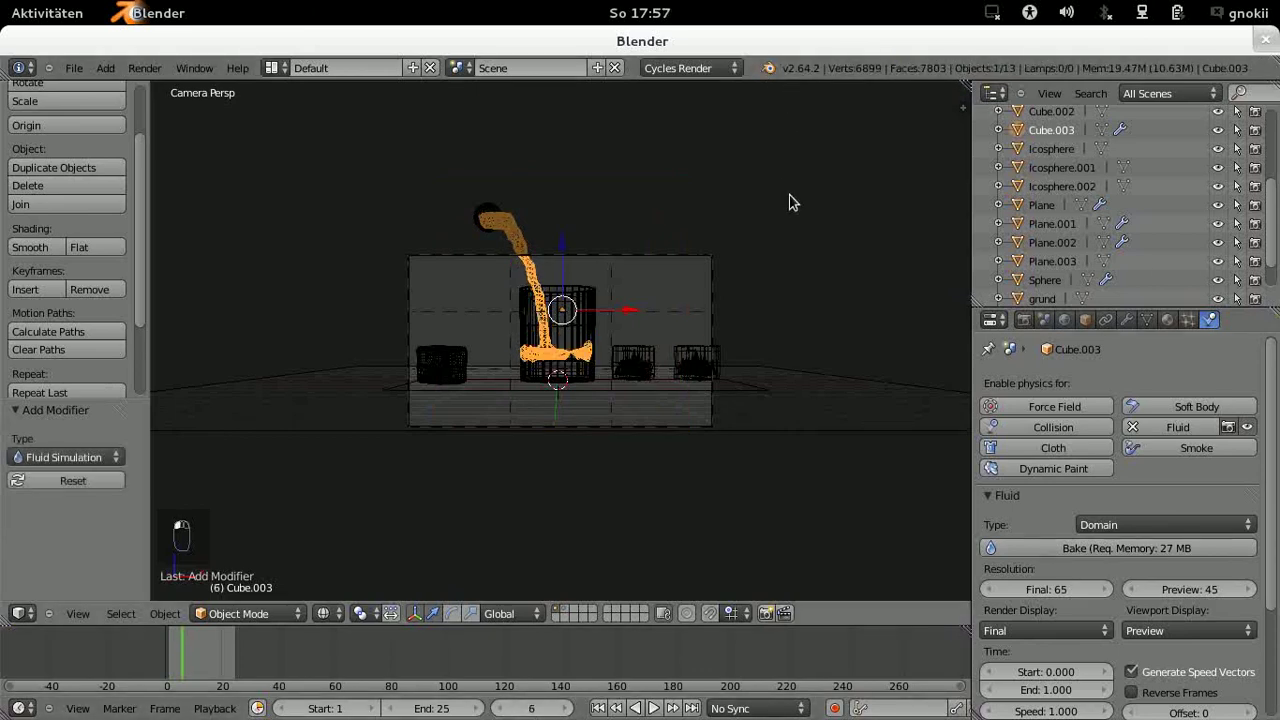
Step: Orbit the 3D view around the pour to inspect the baked liquid stream
drag(806, 166, 803, 165)
middle_click(785, 267)
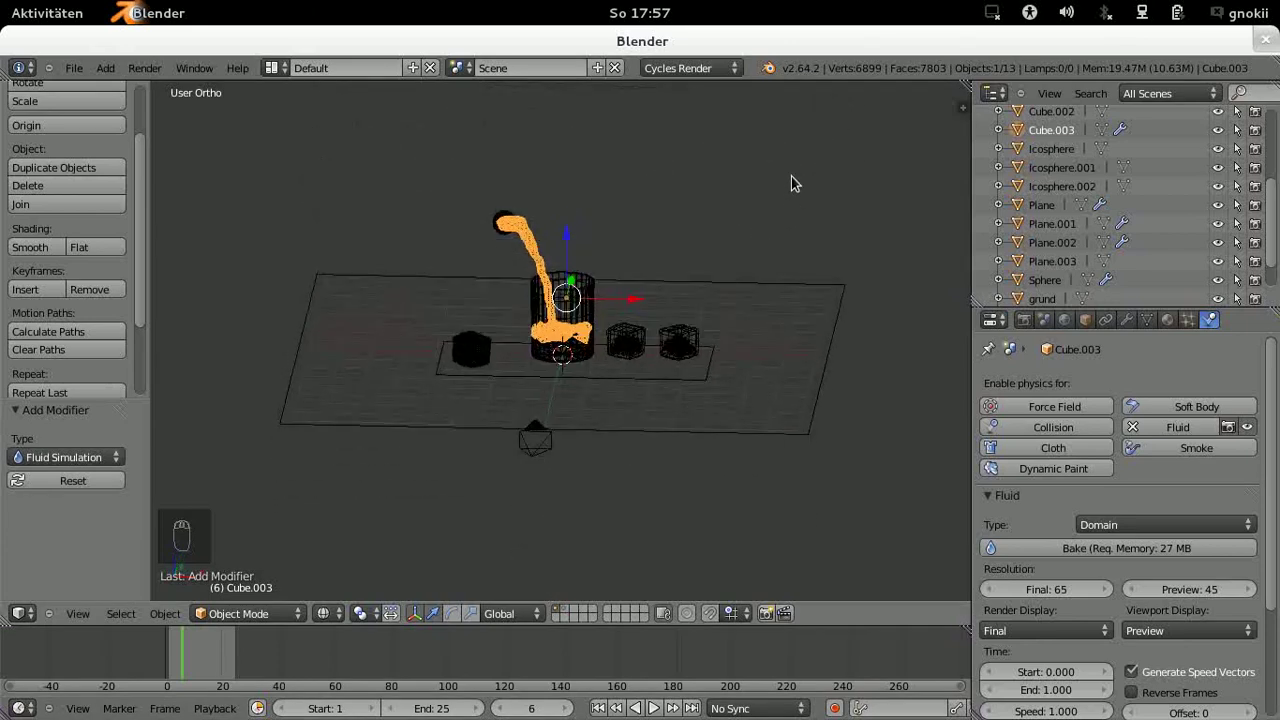
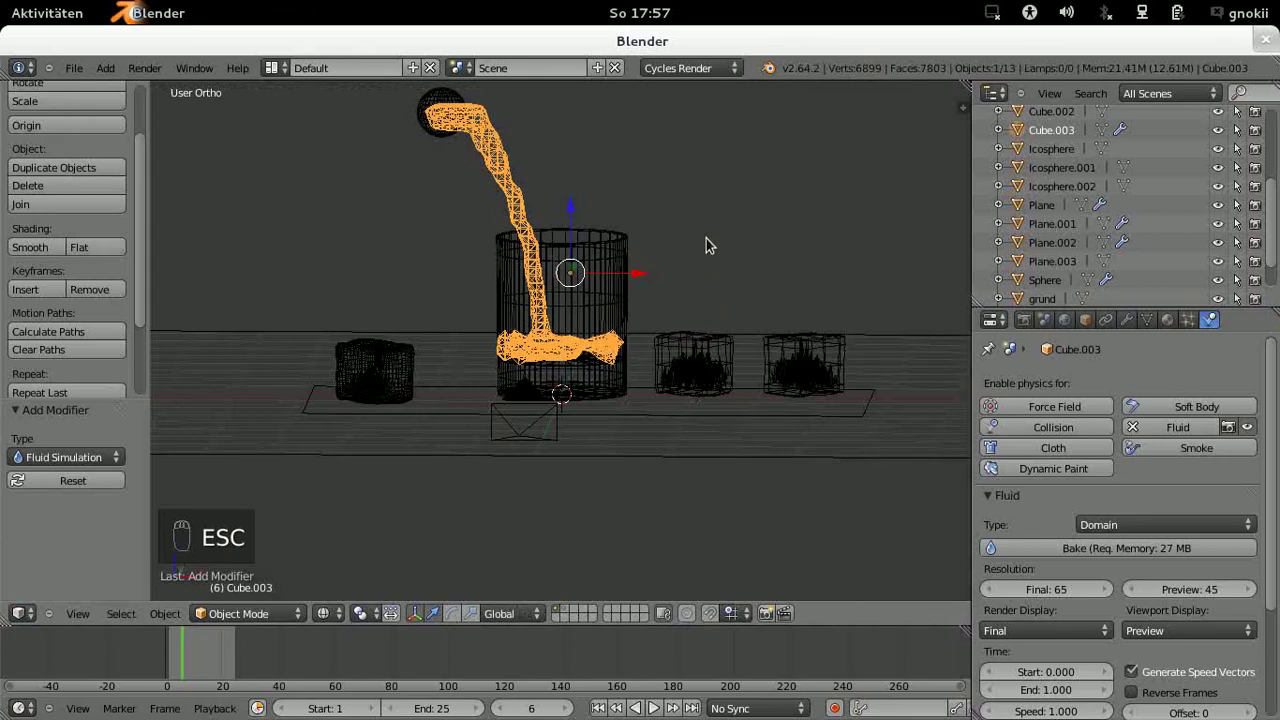
Step: From top view, shift the domain Cube.003 along Y and X and enlarge it very slightly
key(KP_7)
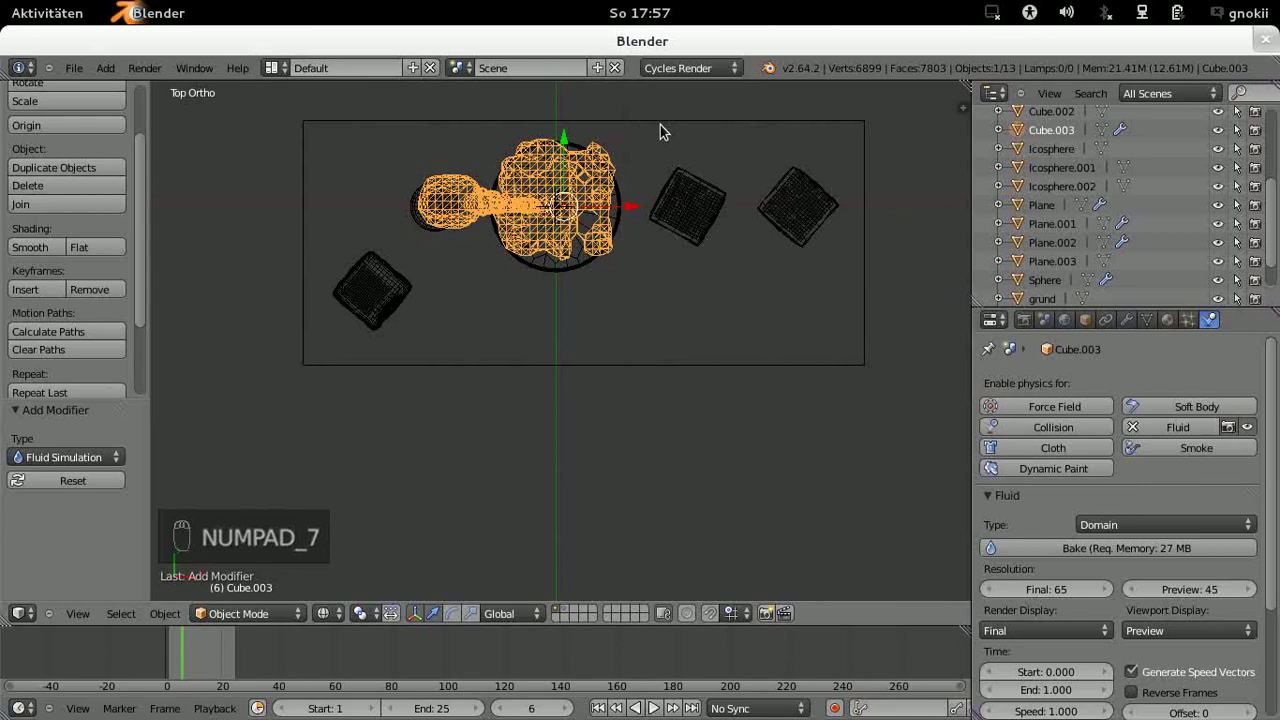
key(s)
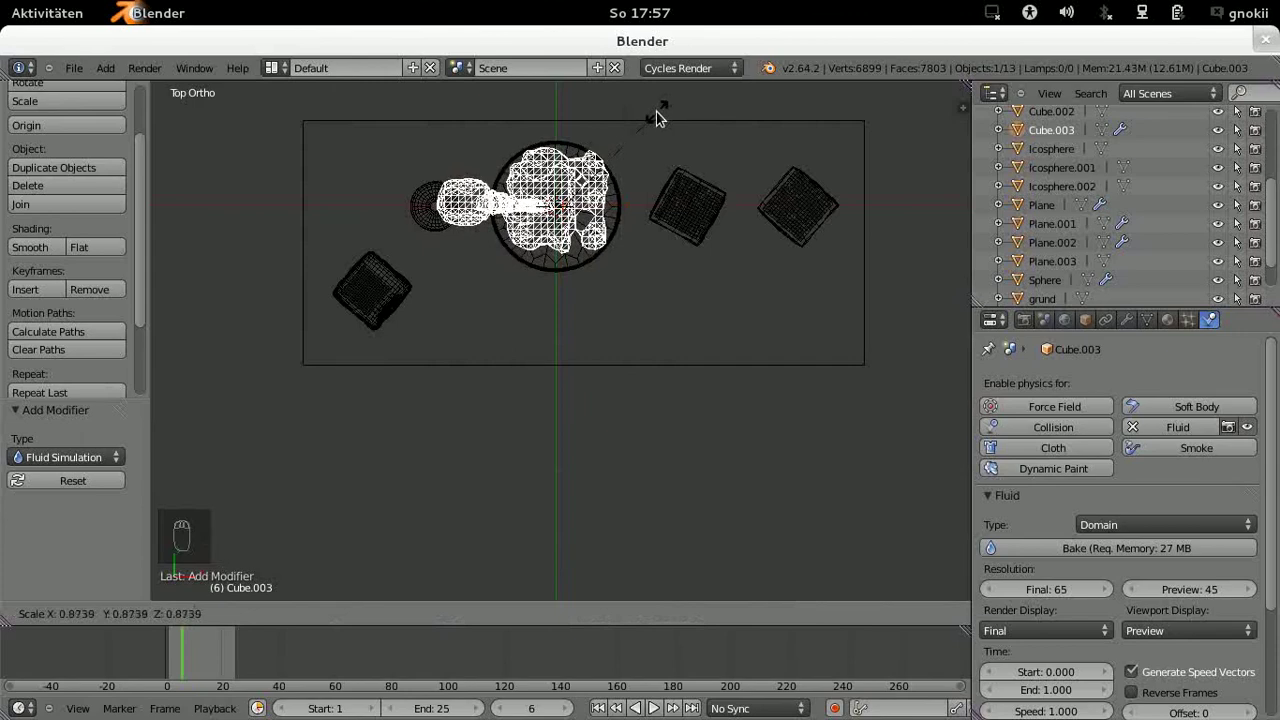
drag(656, 121, 565, 151)
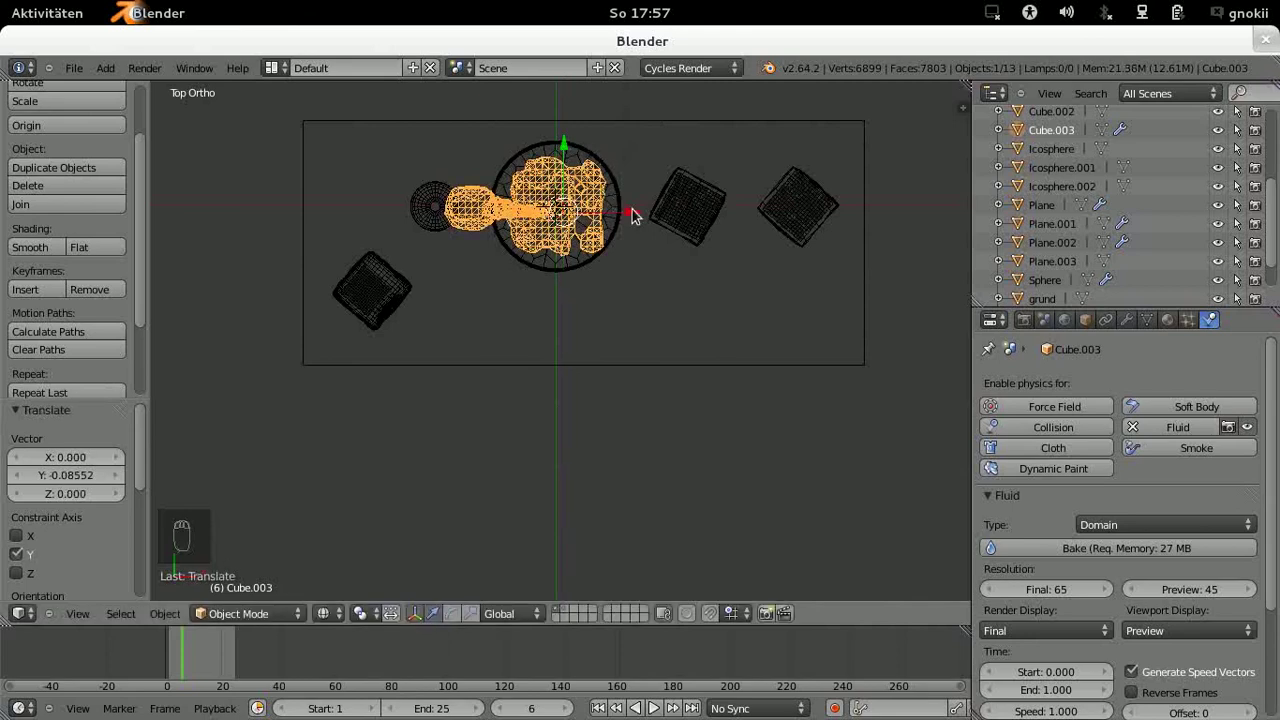
drag(633, 220, 632, 217)
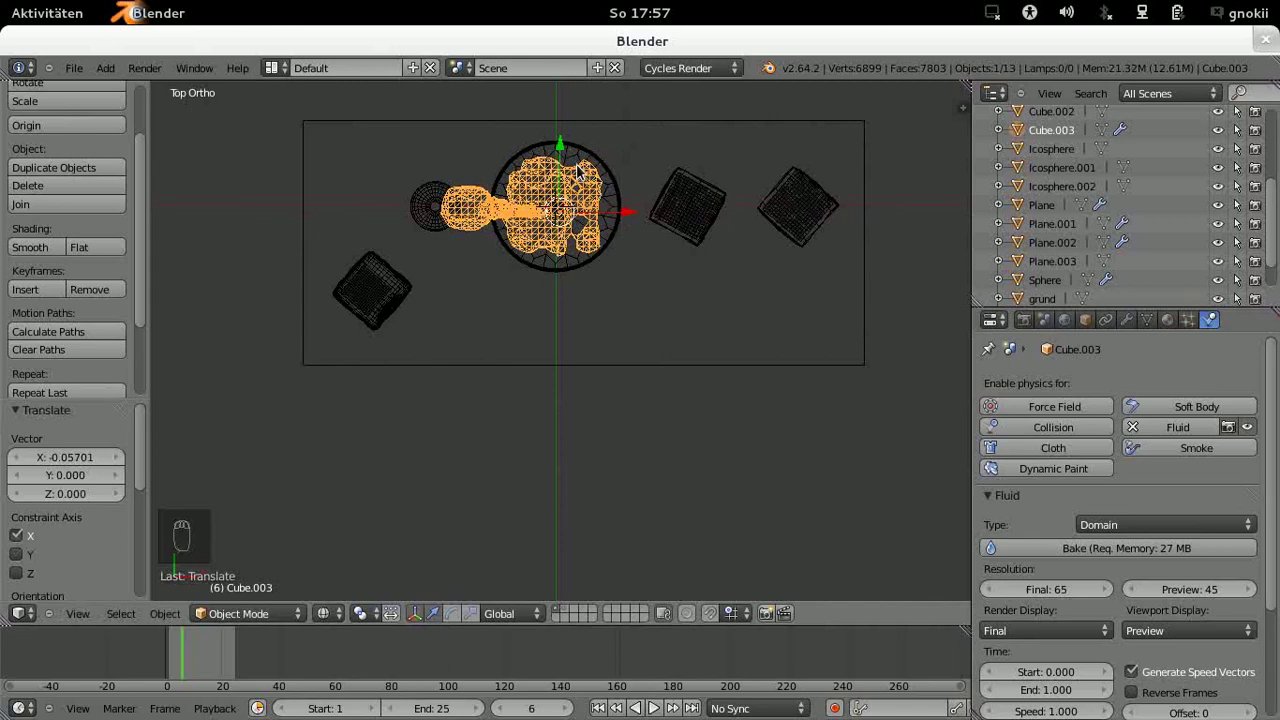
key(s)
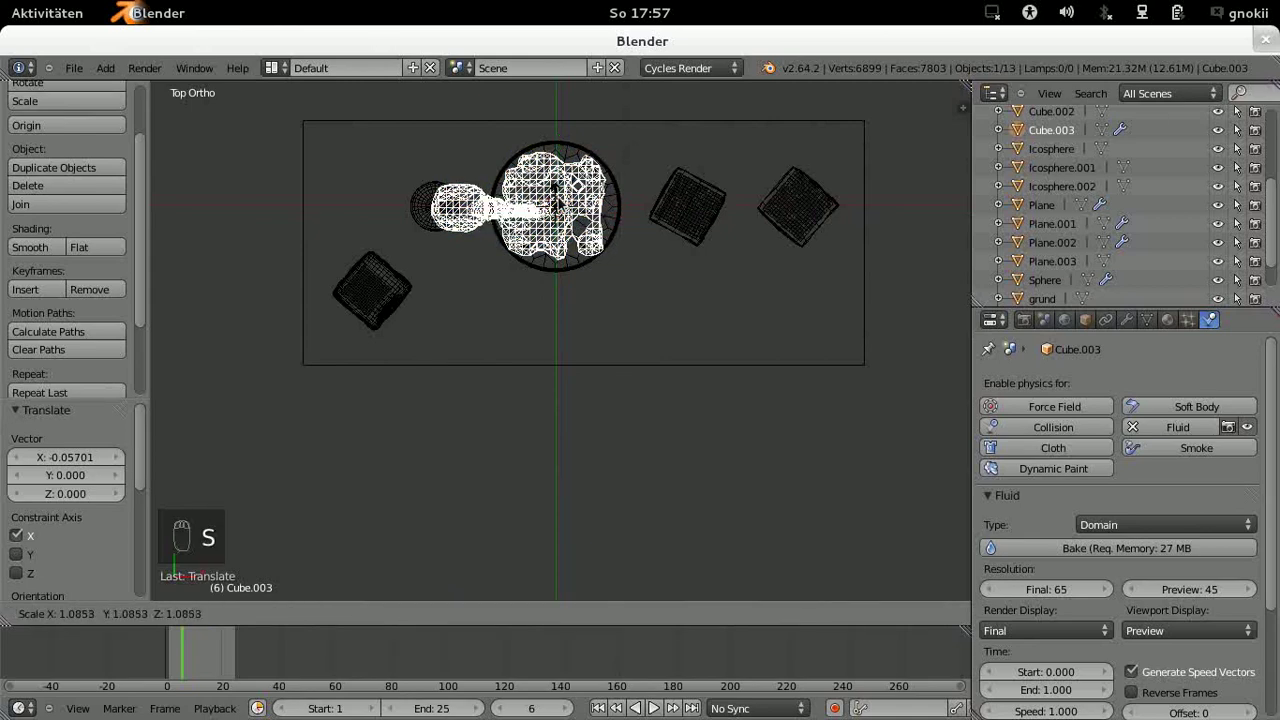
drag(562, 201, 562, 377)
Step: Back in camera view, raise the domain slightly along Z so the liquid lands in the glass
key(KP_0)
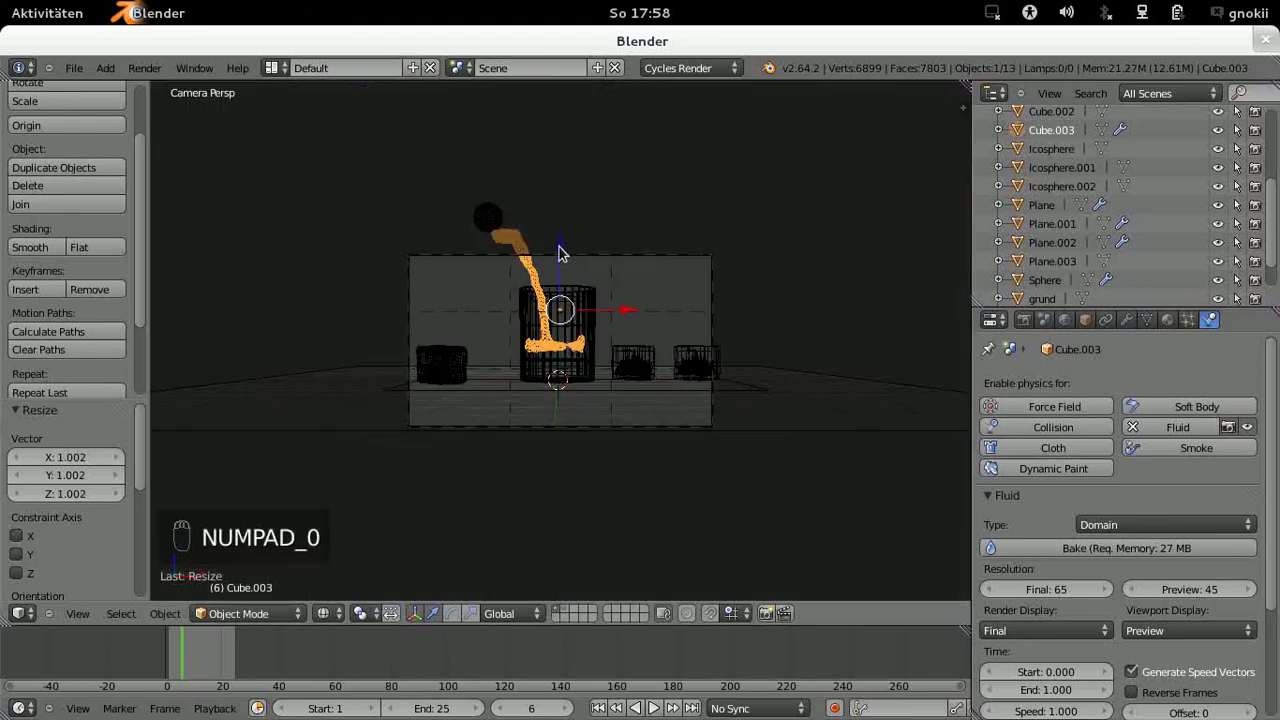
drag(567, 248, 563, 255)
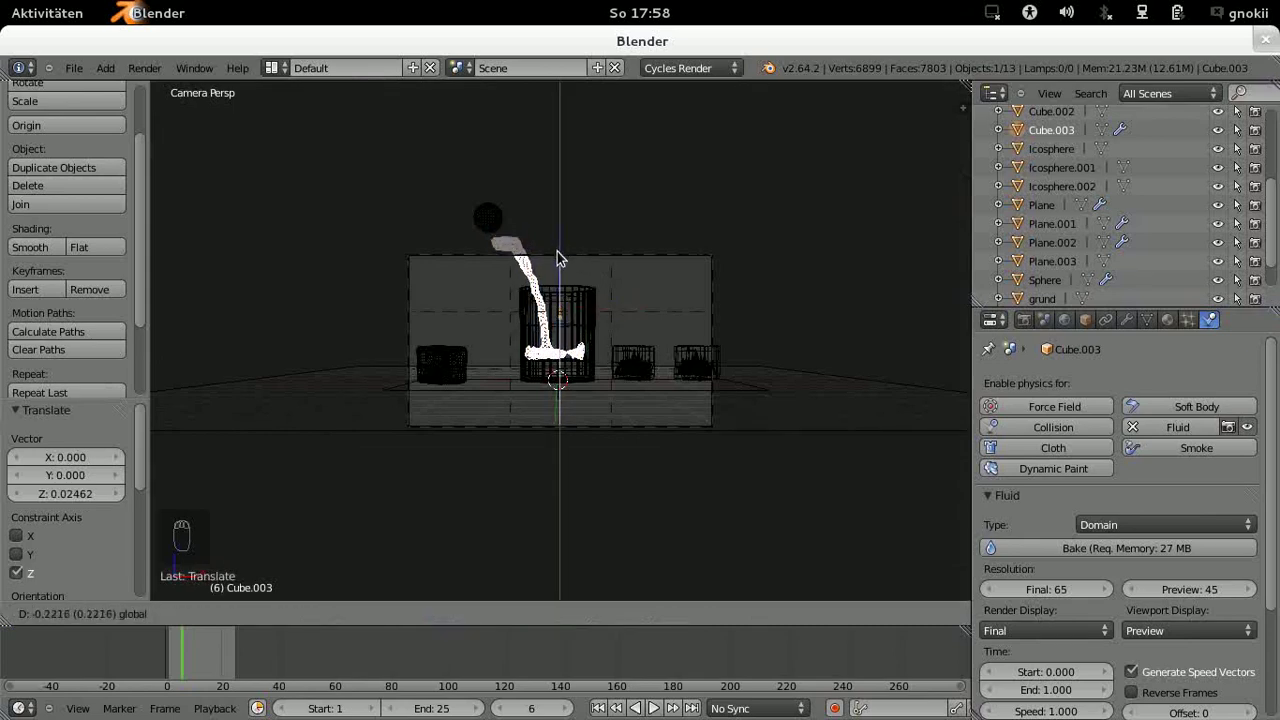
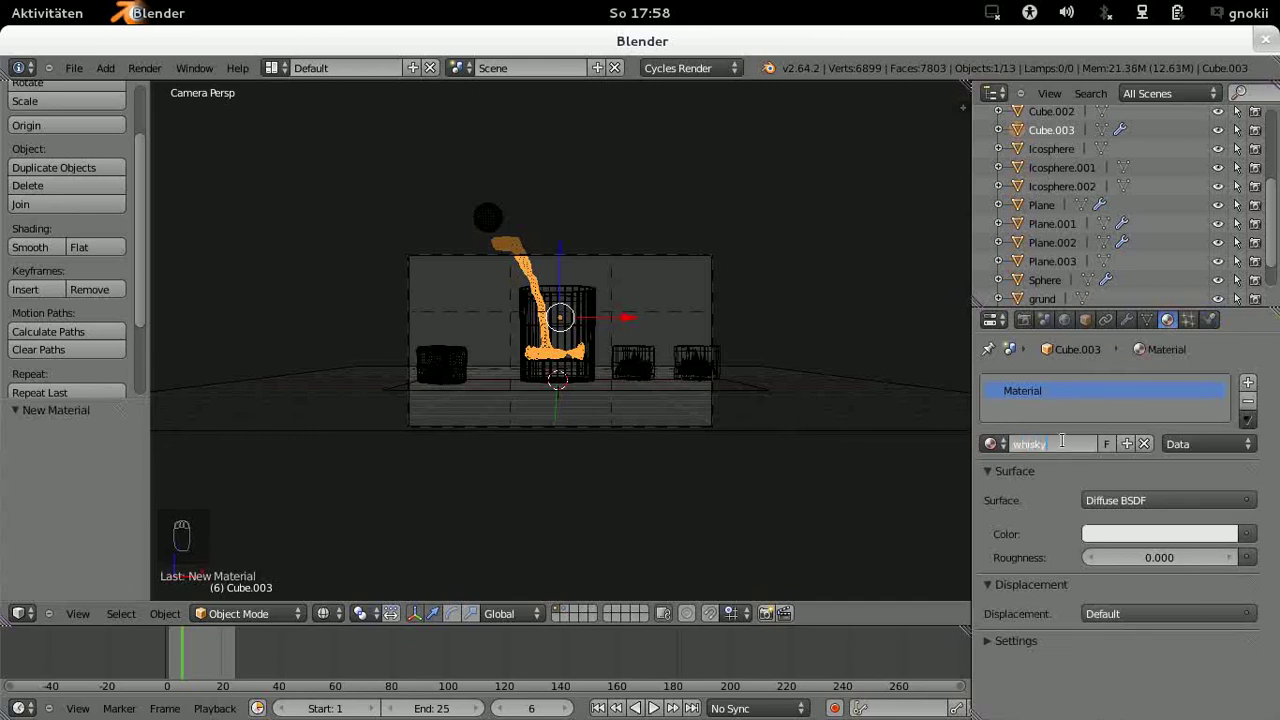
Step: Set the whisky material to Glass BSDF with colour R 1.0, G 0.95, B 0.764
drag(1135, 503, 1040, 405)
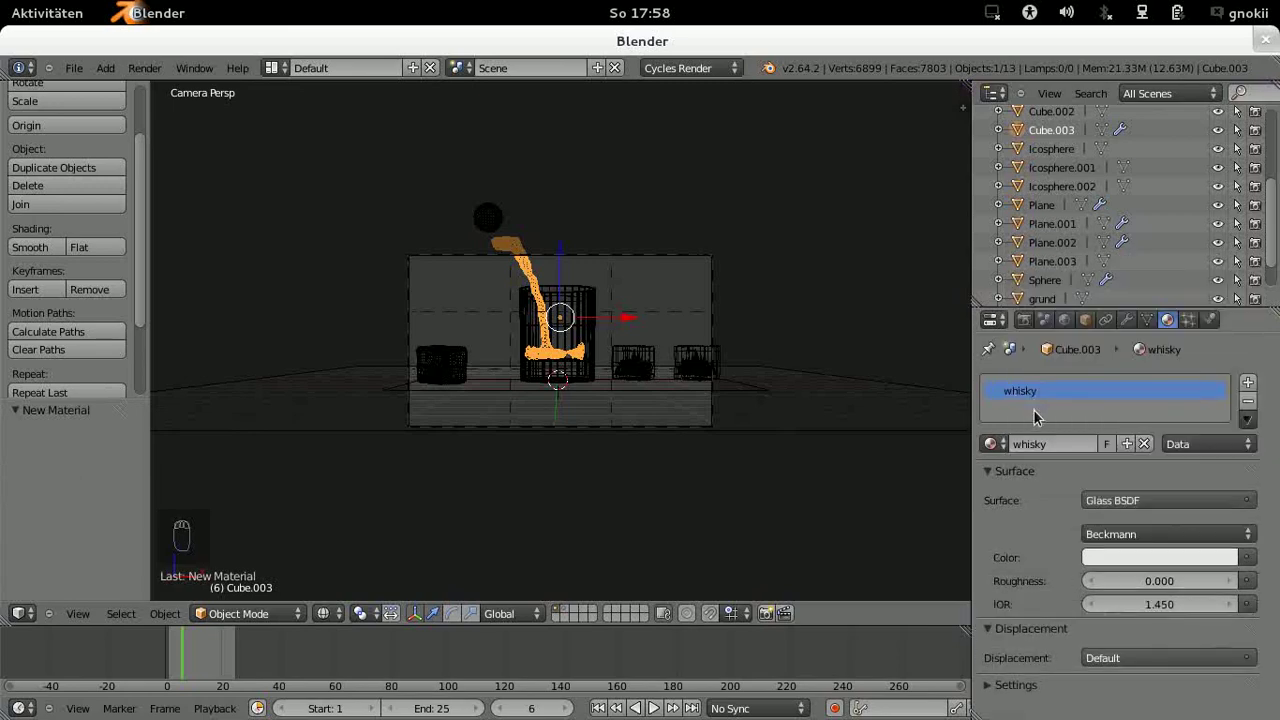
drag(1135, 561, 1229, 292)
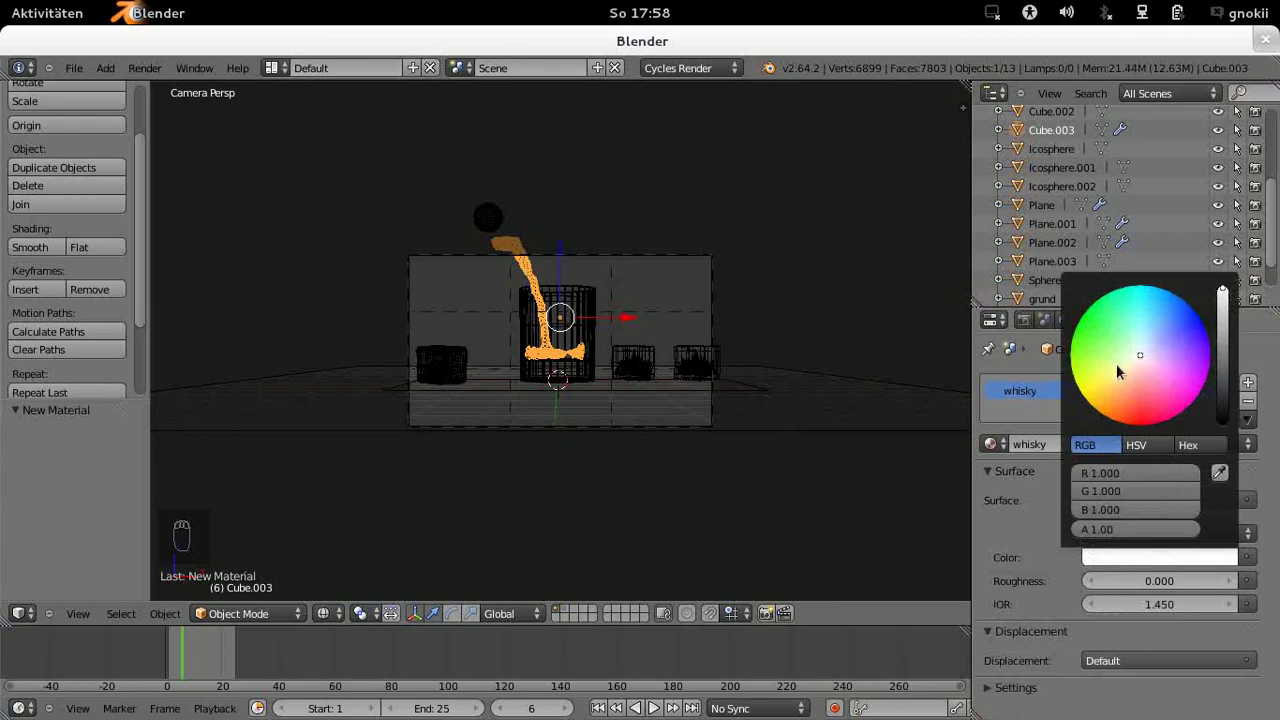